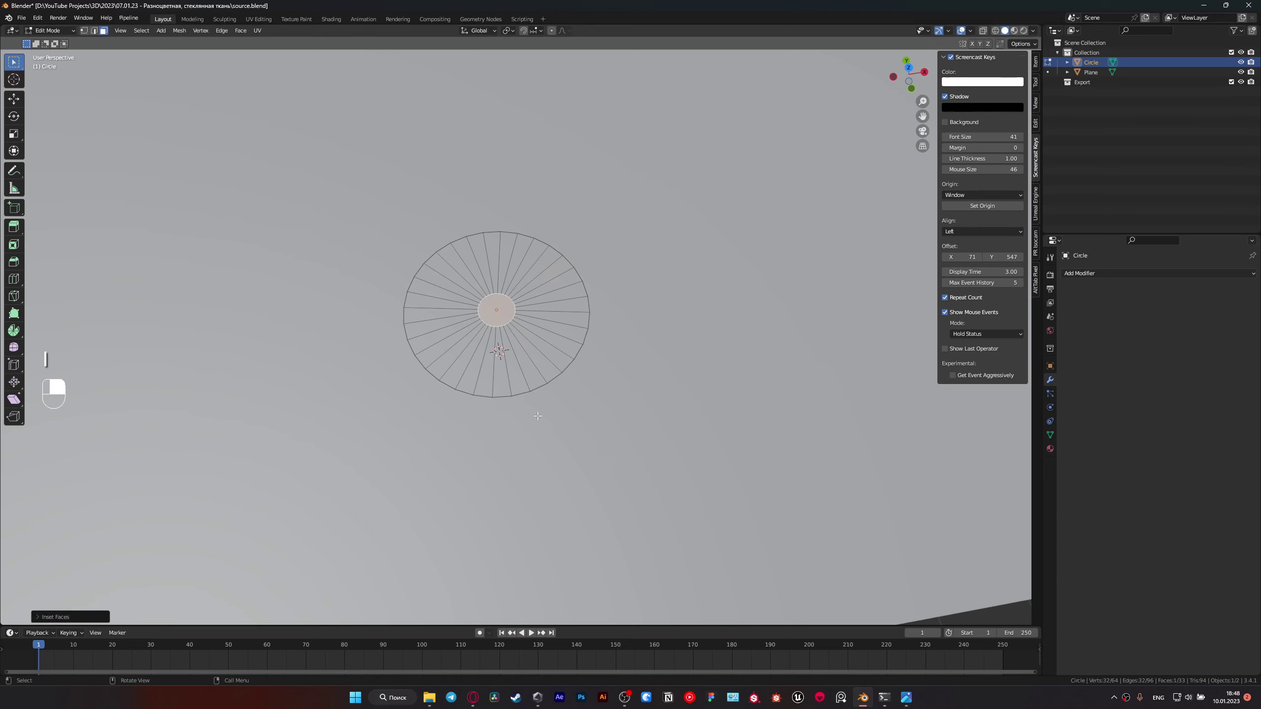
# Step: Undo the inset so the circle can be grid-filled into quad faces instead
pyautogui.press('ctrl+z')
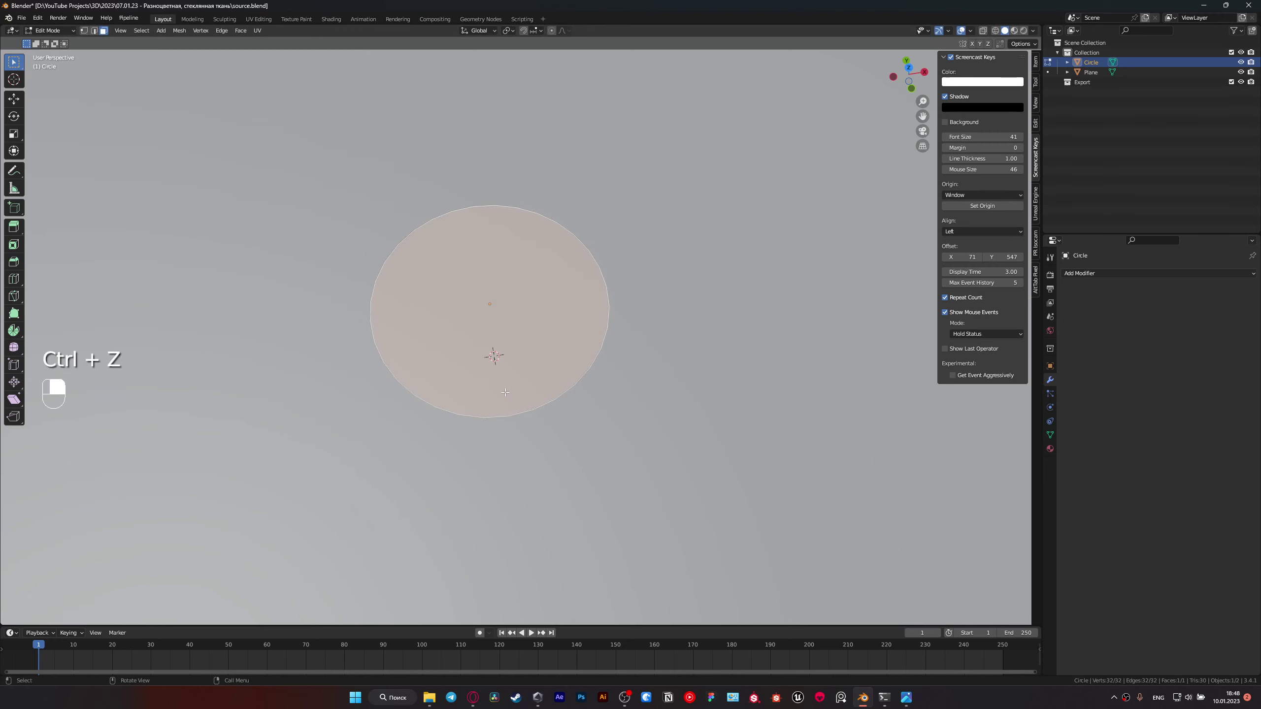
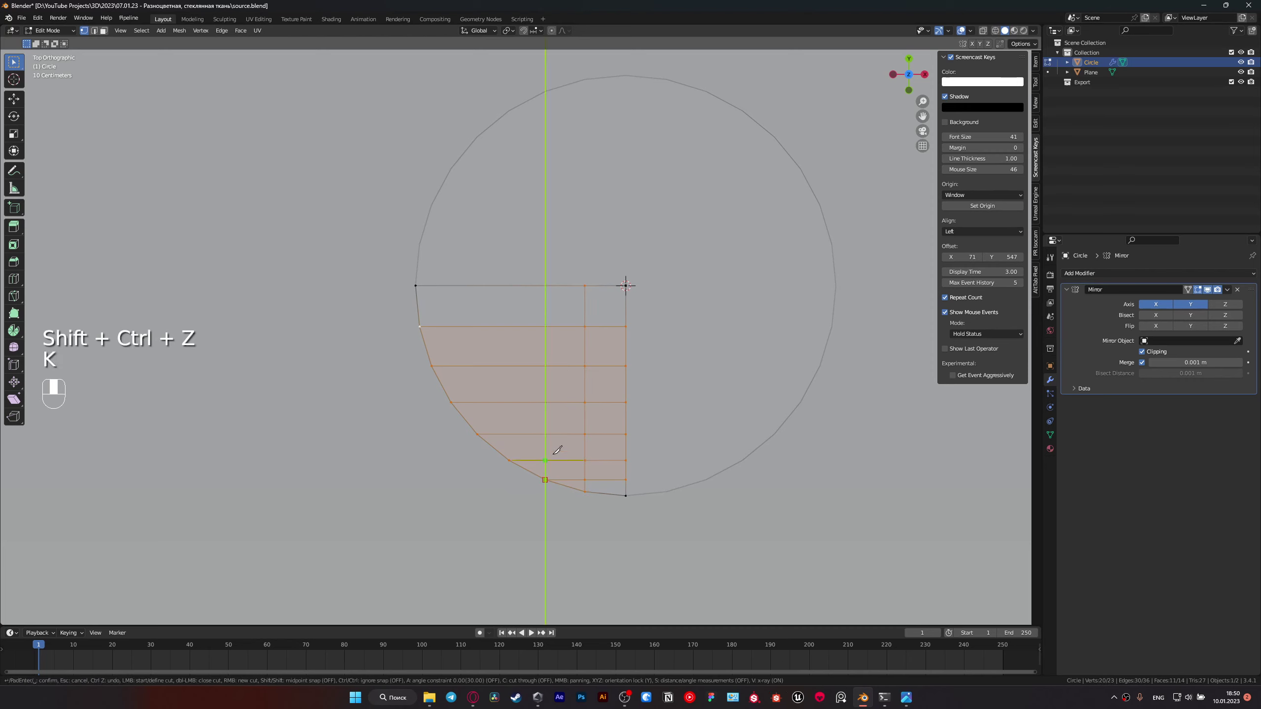
# Step: Knife-cut several extra edge rows into the quarter grid toward its curved edge
pyautogui.press('k')
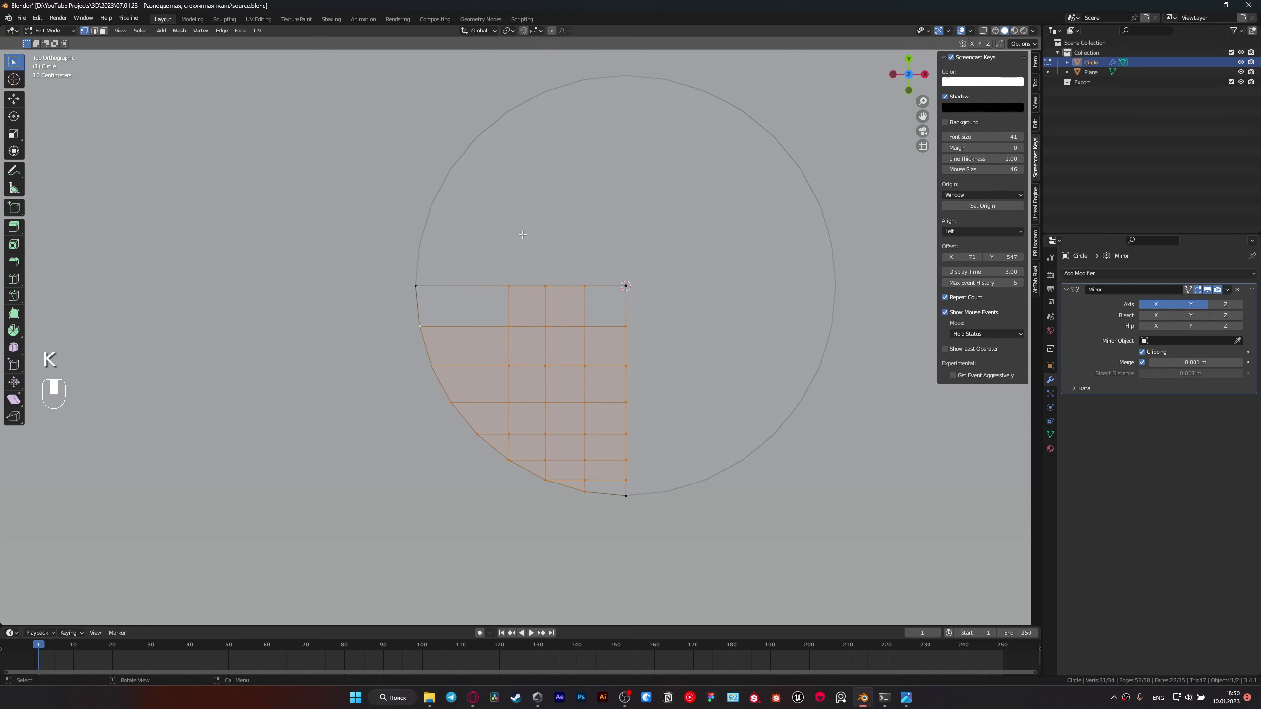
pyautogui.press('k')
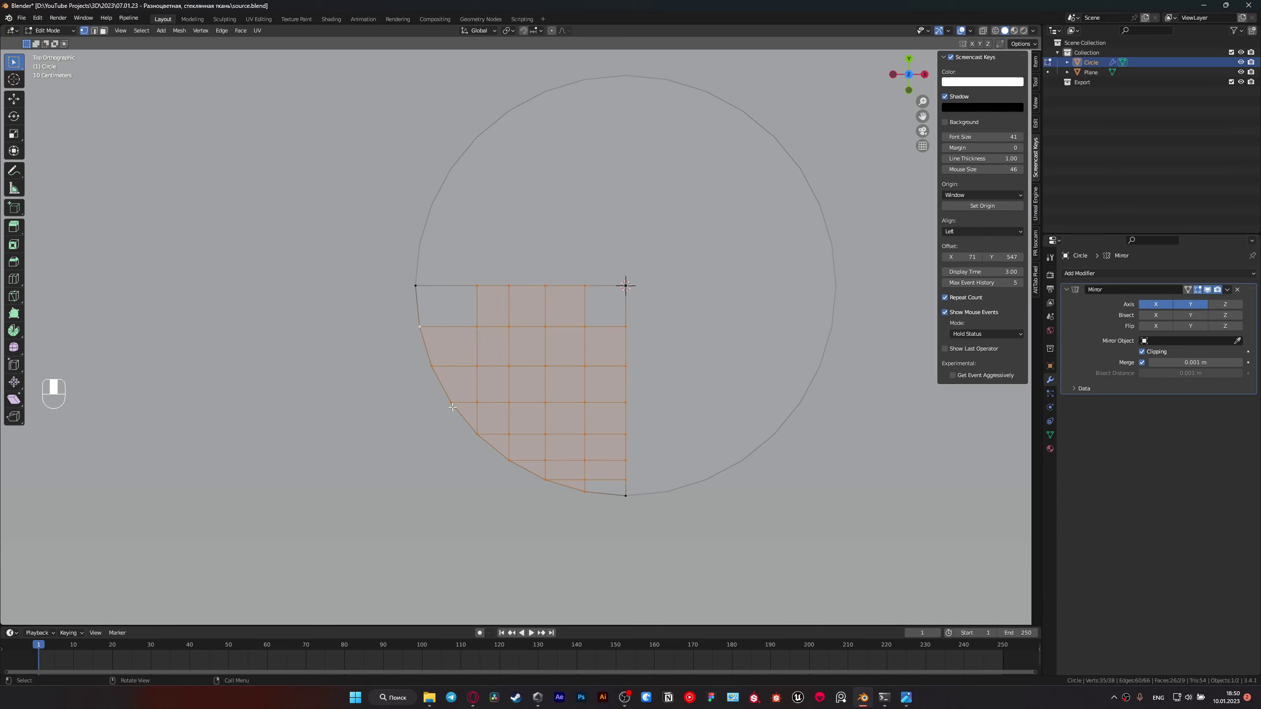
pyautogui.press('k')
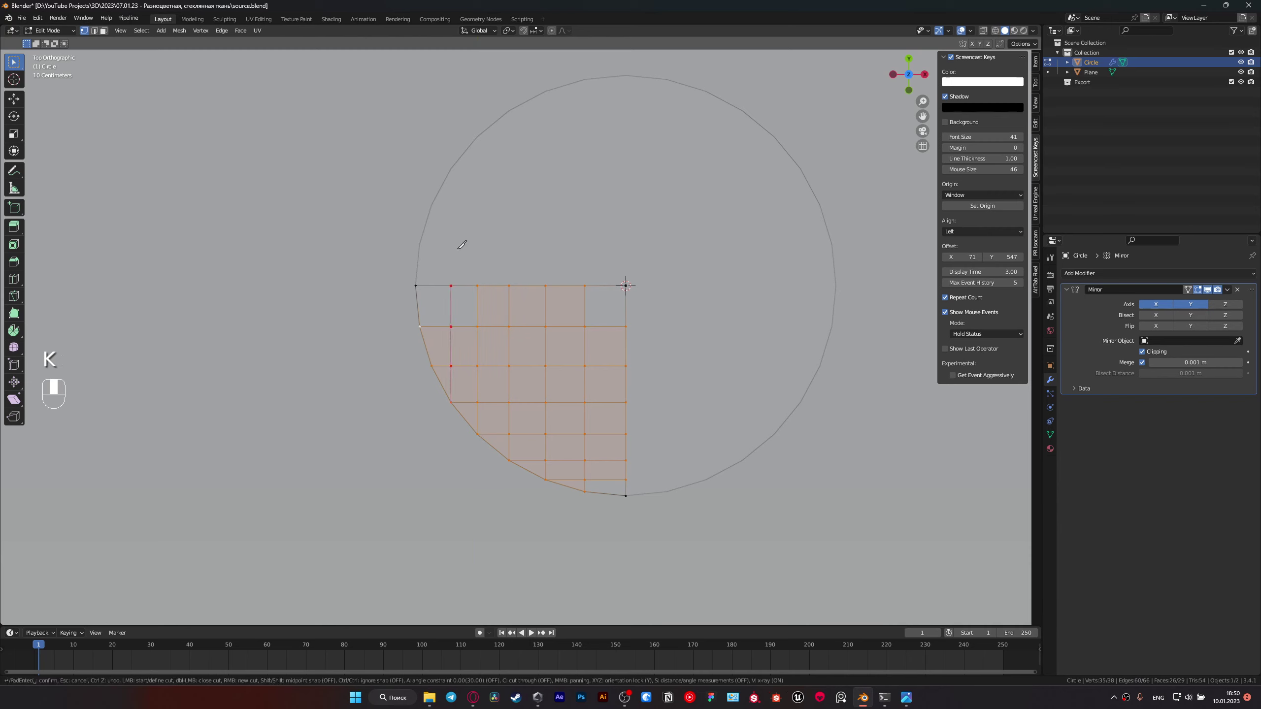
pyautogui.press('k')
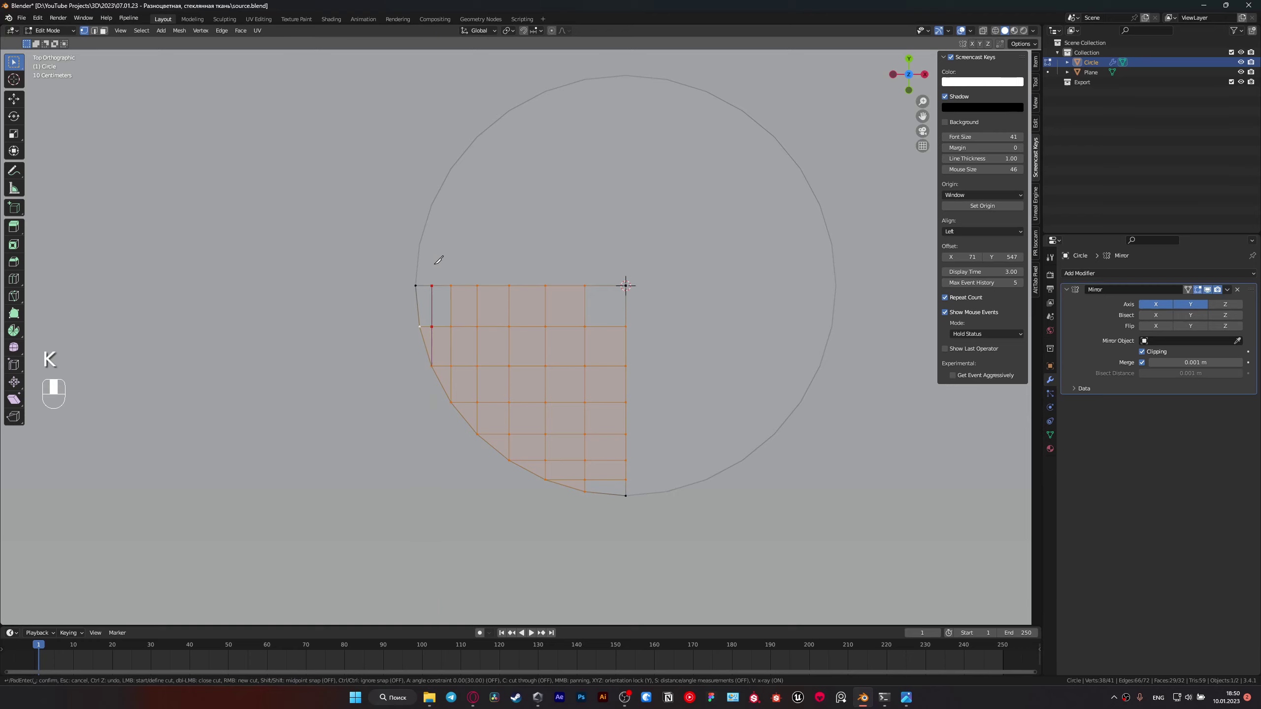
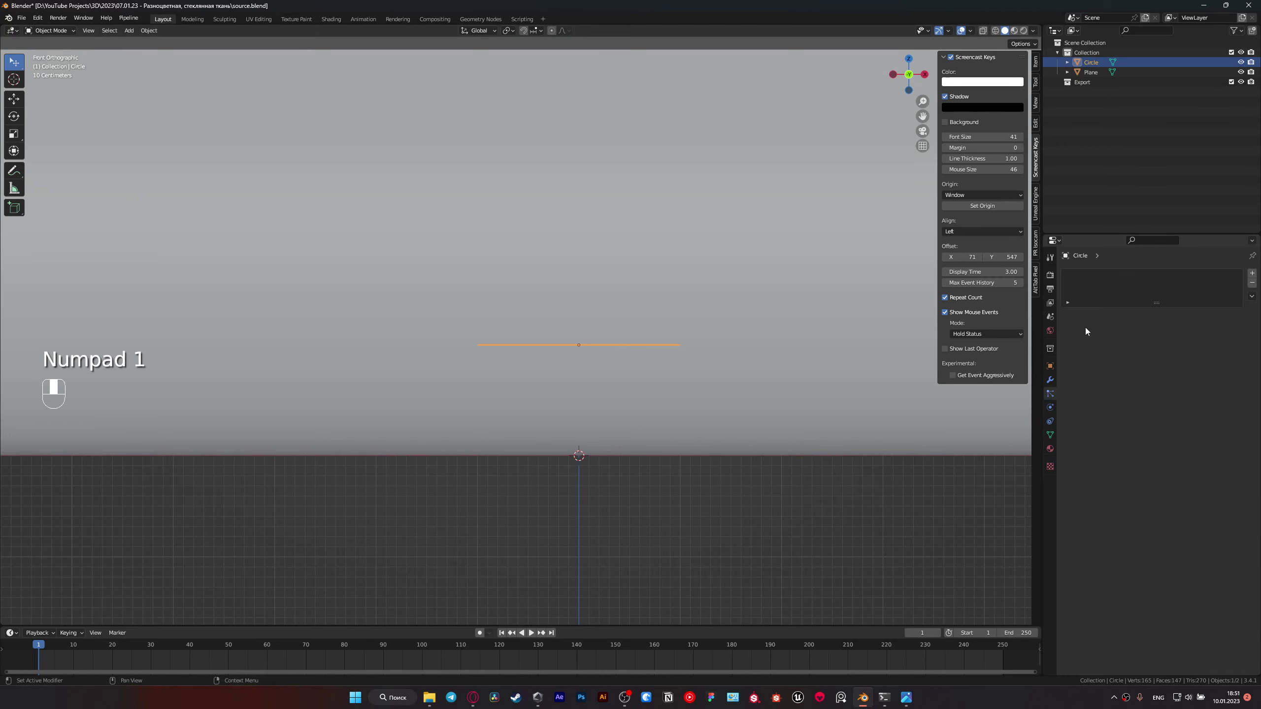
# Step: Give the disc Cloth physics with collision quality, self collisions at high friction and tiny distance, then save
pyautogui.click(1054, 405)
pyautogui.moveTo(1054, 404); pyautogui.dragTo(1117, 290)
pyautogui.moveTo(1117, 290); pyautogui.dragTo(1086, 589)
pyautogui.moveTo(1087, 589); pyautogui.dragTo(1074, 667)
pyautogui.moveTo(1074, 668); pyautogui.dragTo(1177, 615)
pyautogui.press('BackSpace')
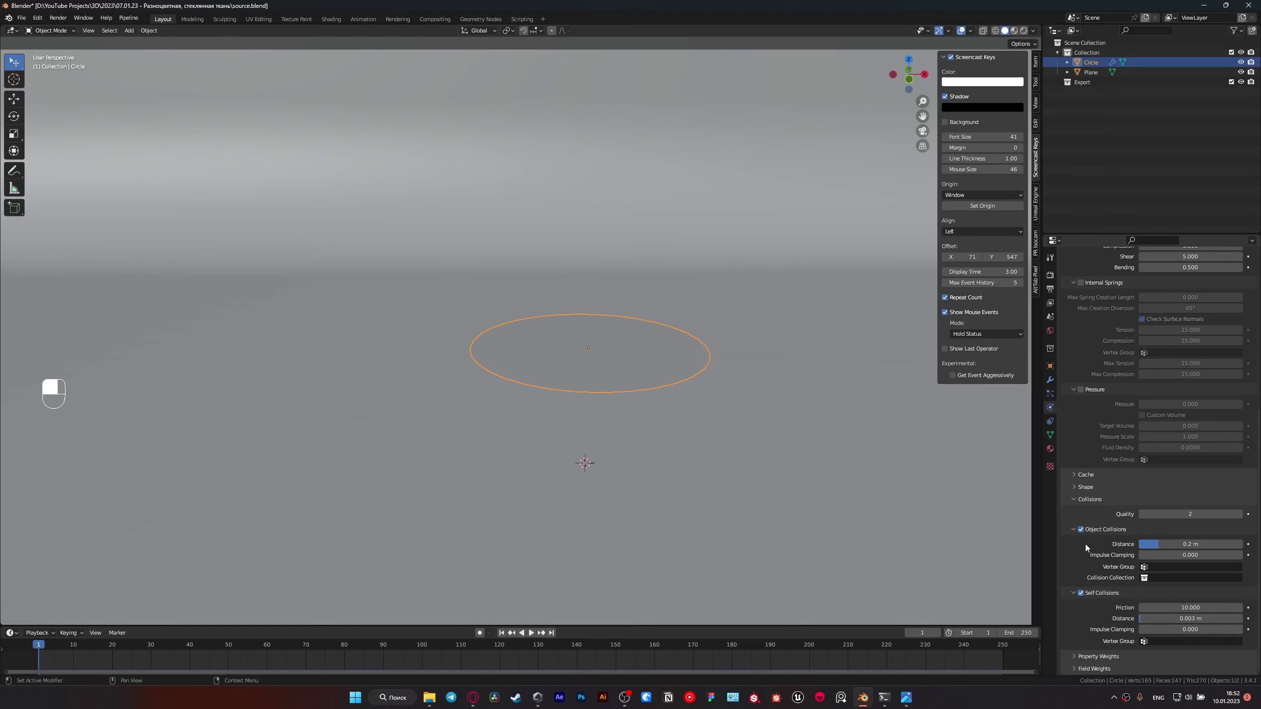
pyautogui.press('ctrl+s')
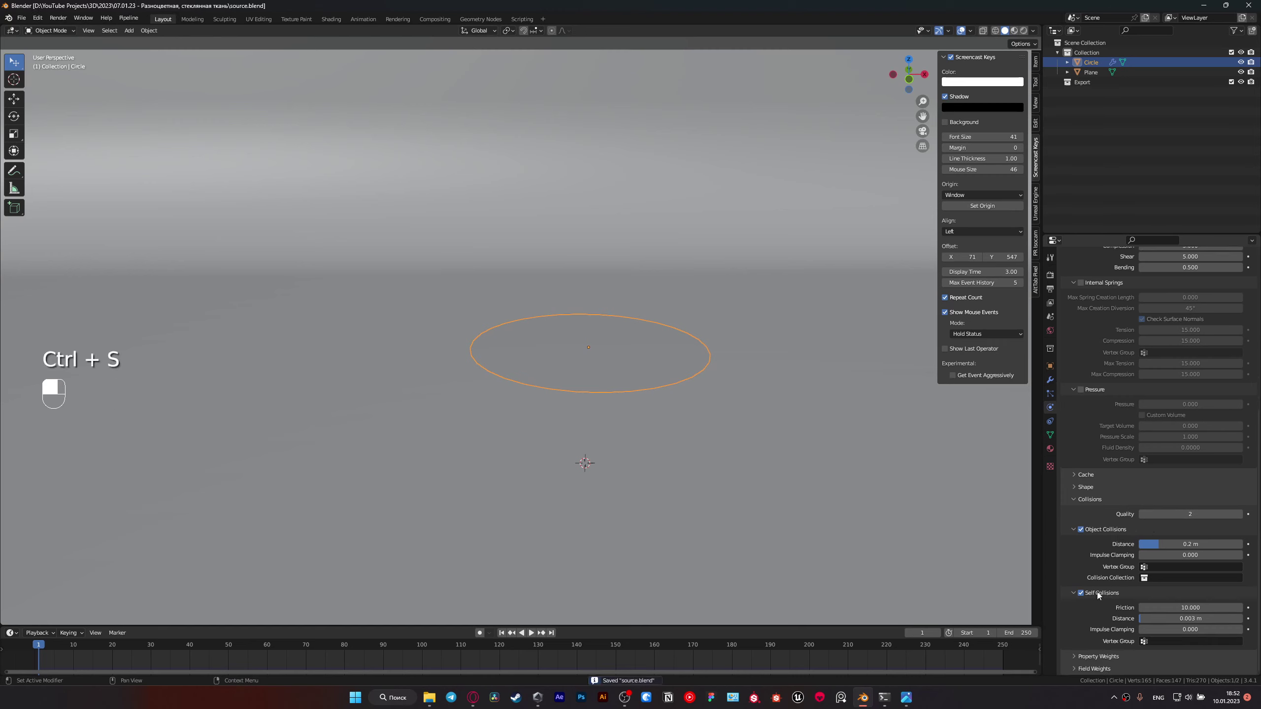
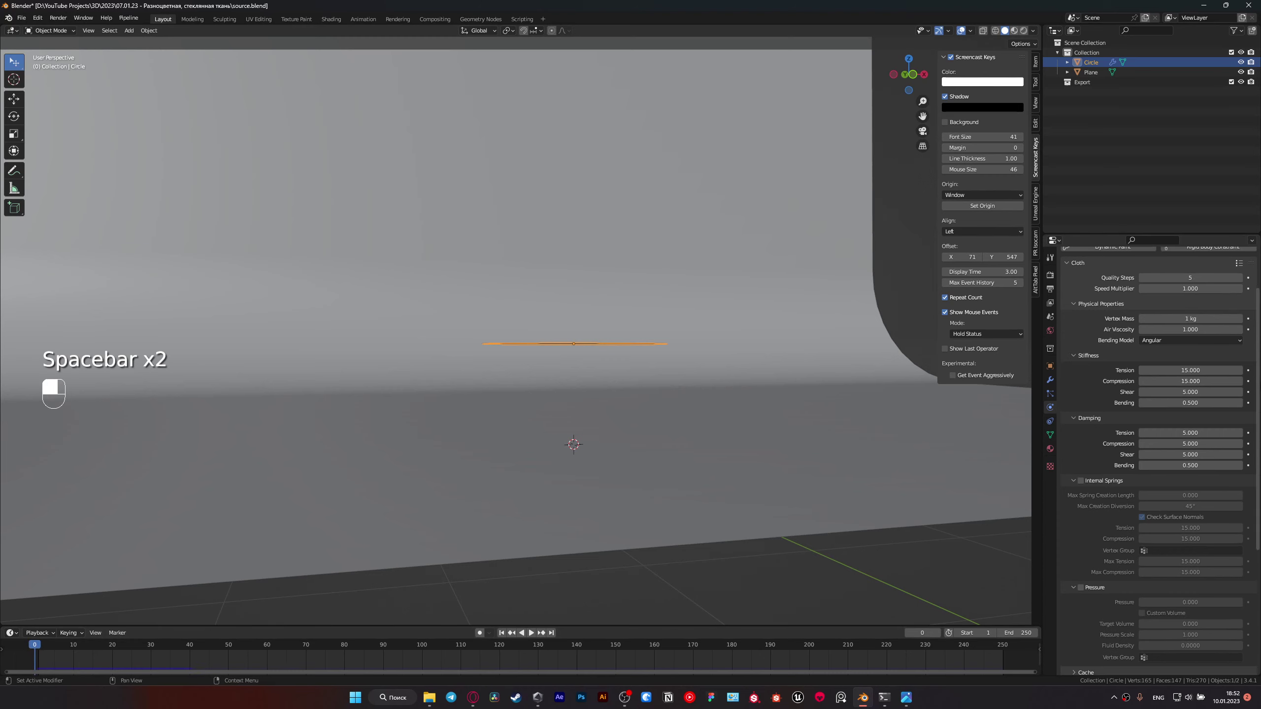
# Step: Position the camera on the disc with the backdrop behind it and save the file
pyautogui.press('ctrl+s')
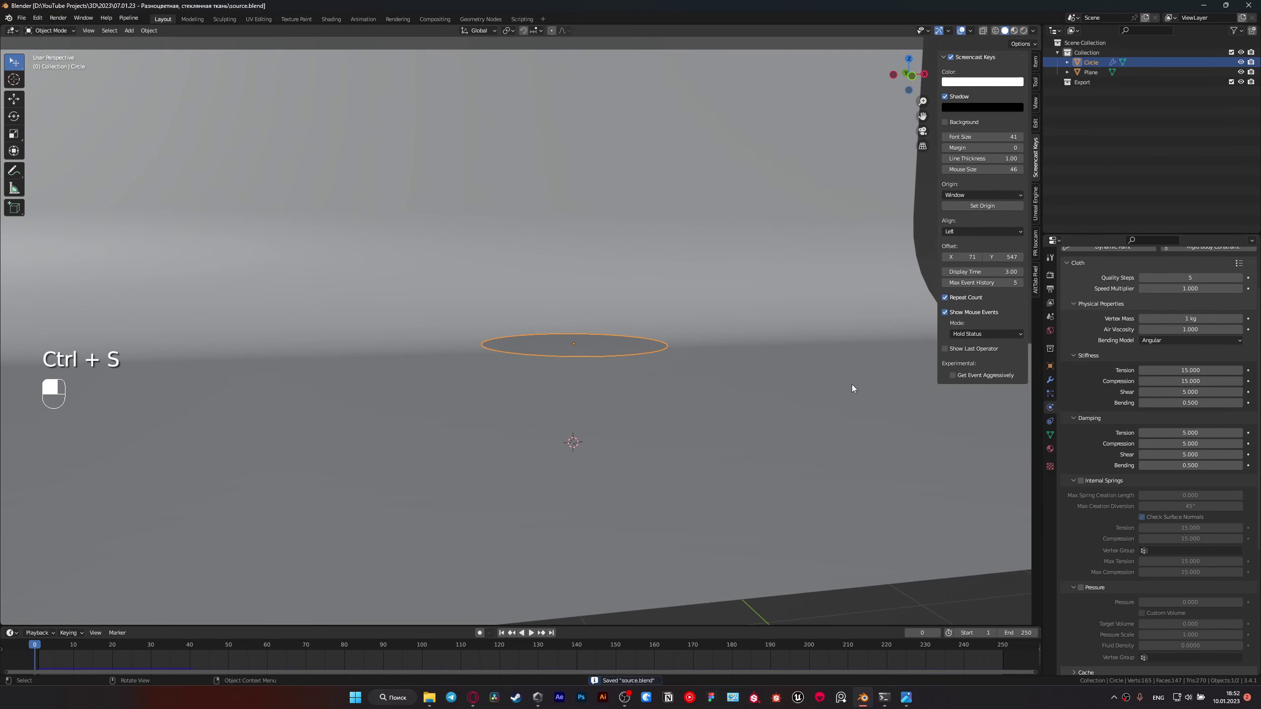
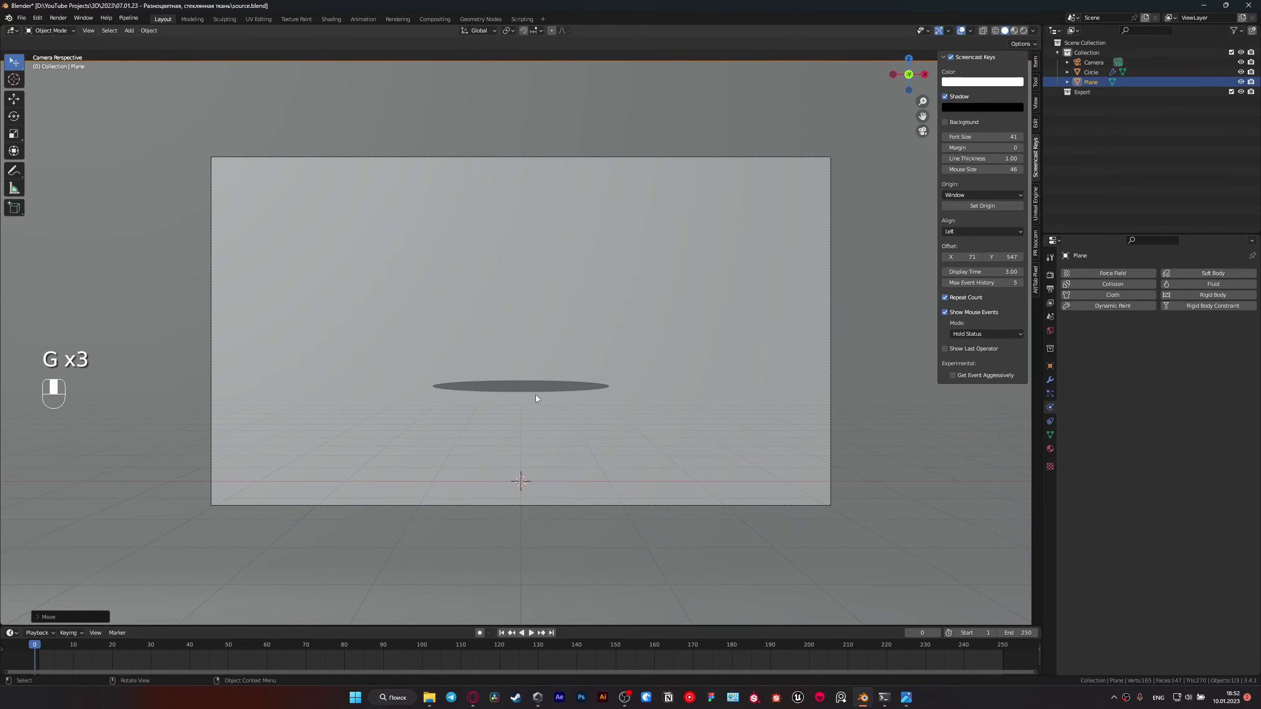
pyautogui.click(536, 394)
pyautogui.press('ctrl+s')
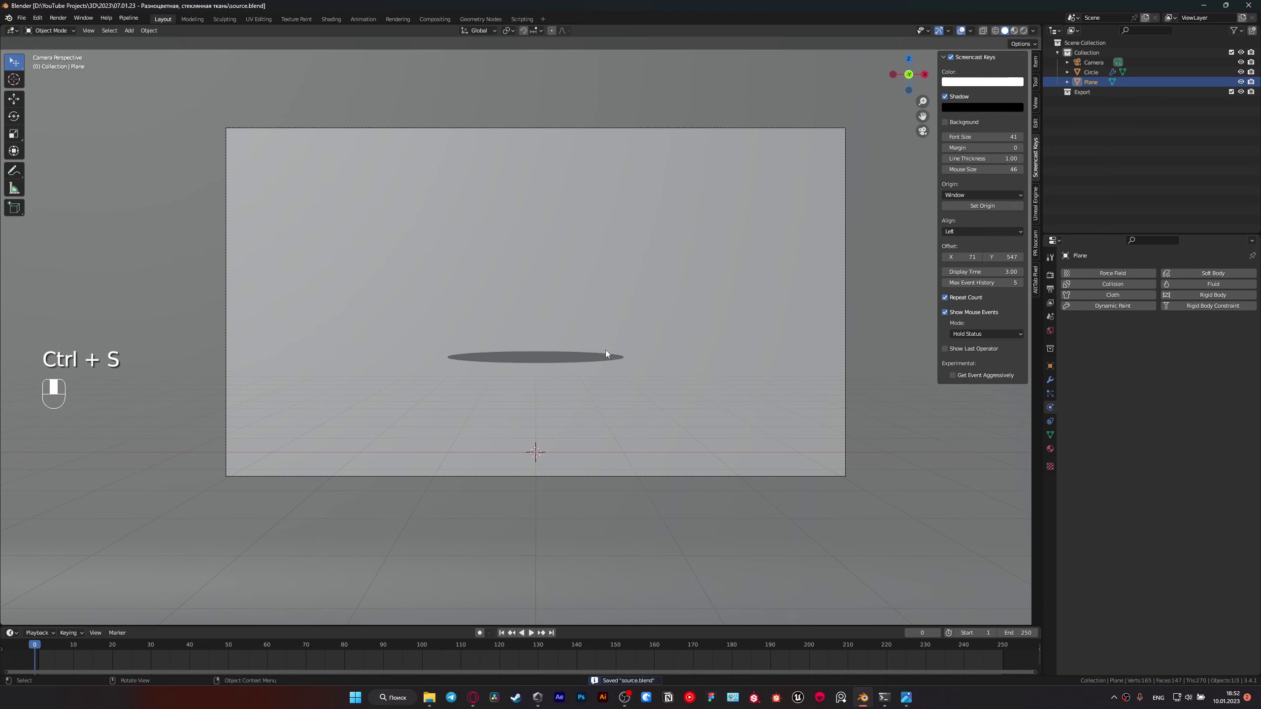
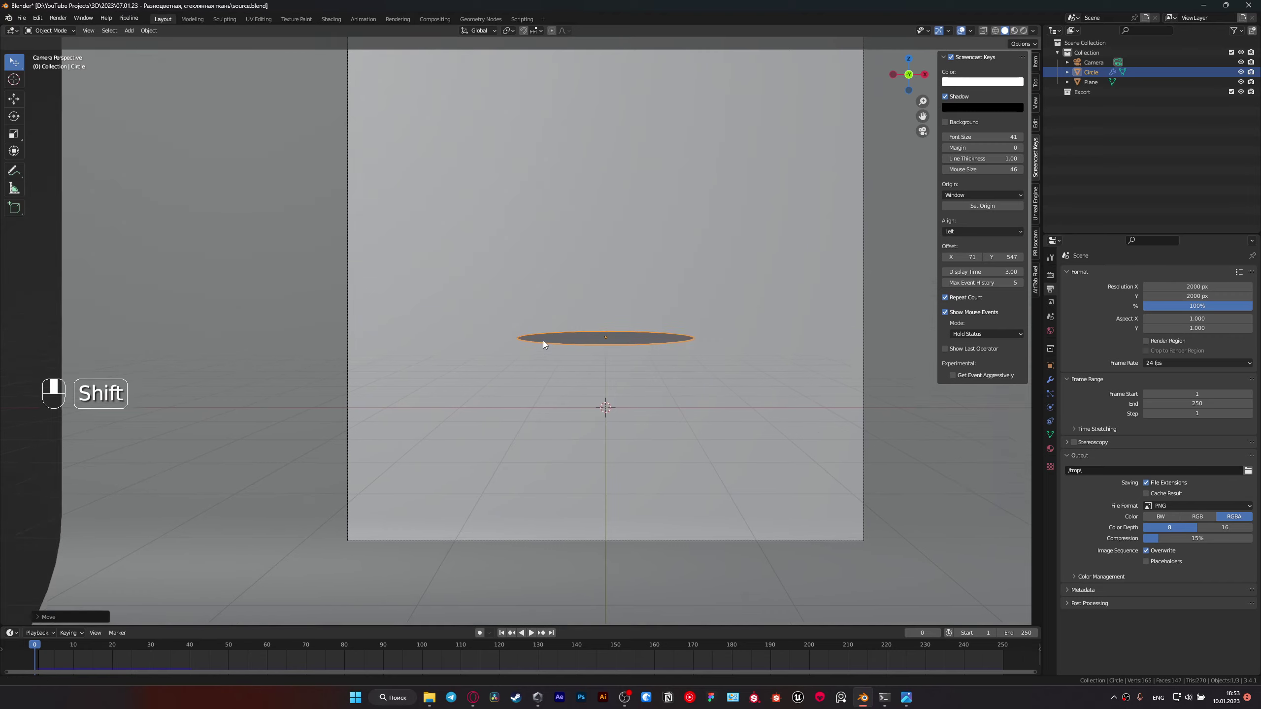
# Step: Duplicate the disc downward into the first few rings, moving, rotating and scaling each one
pyautogui.press('s')
pyautogui.press('Tab')
pyautogui.press('a')
pyautogui.press('r')
pyautogui.press('r')
pyautogui.press('g')
pyautogui.press('shift+d')
pyautogui.press('r')
pyautogui.press('s')
pyautogui.press('g')
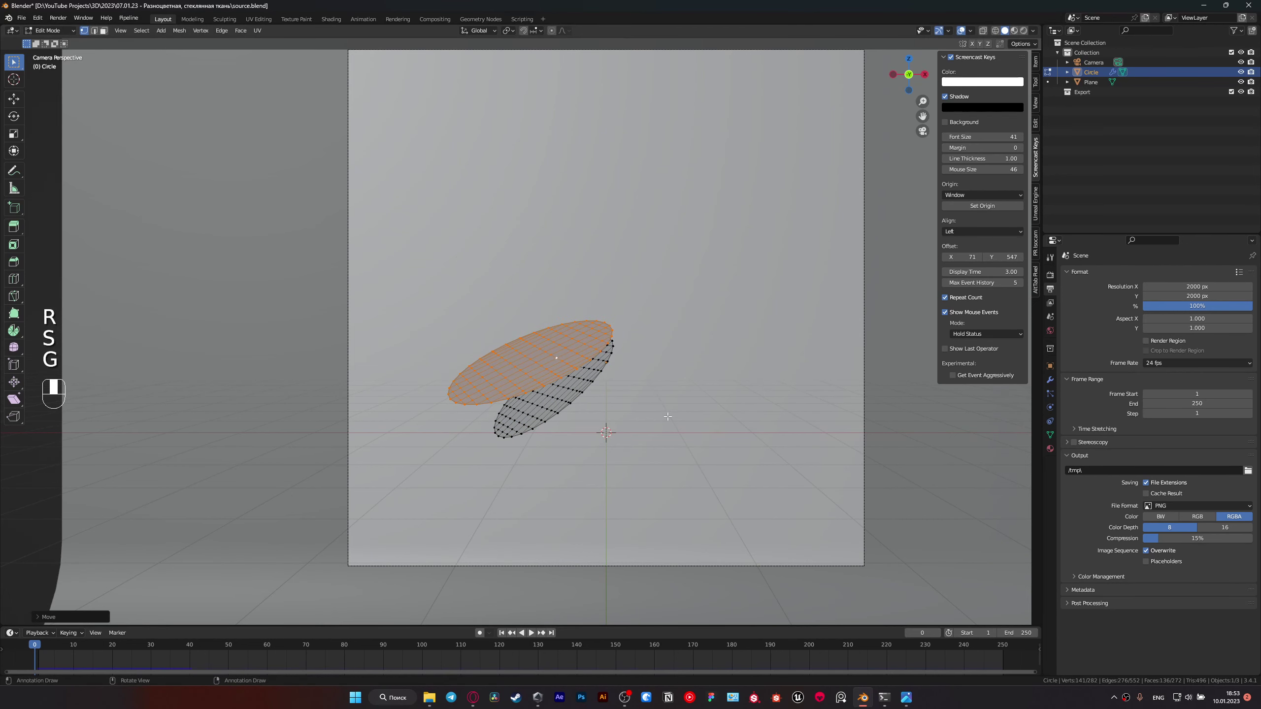
pyautogui.press('shift+d')
pyautogui.press('r')
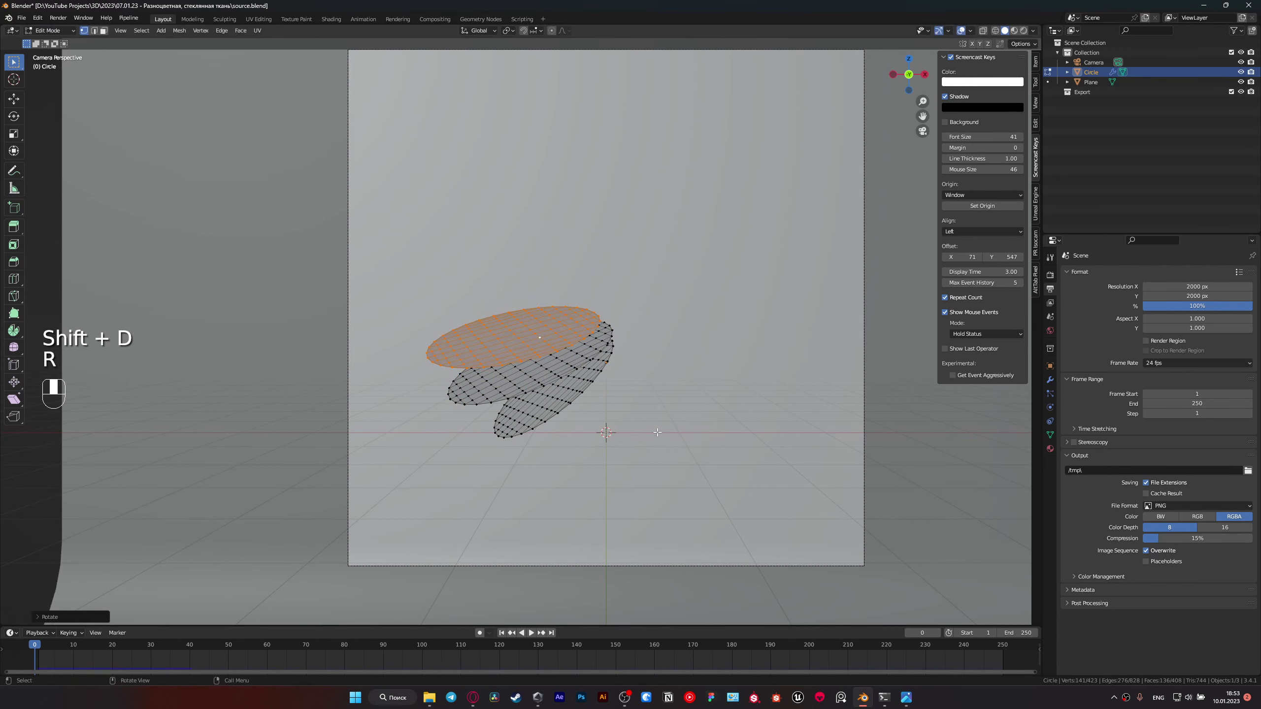
pyautogui.press('g')
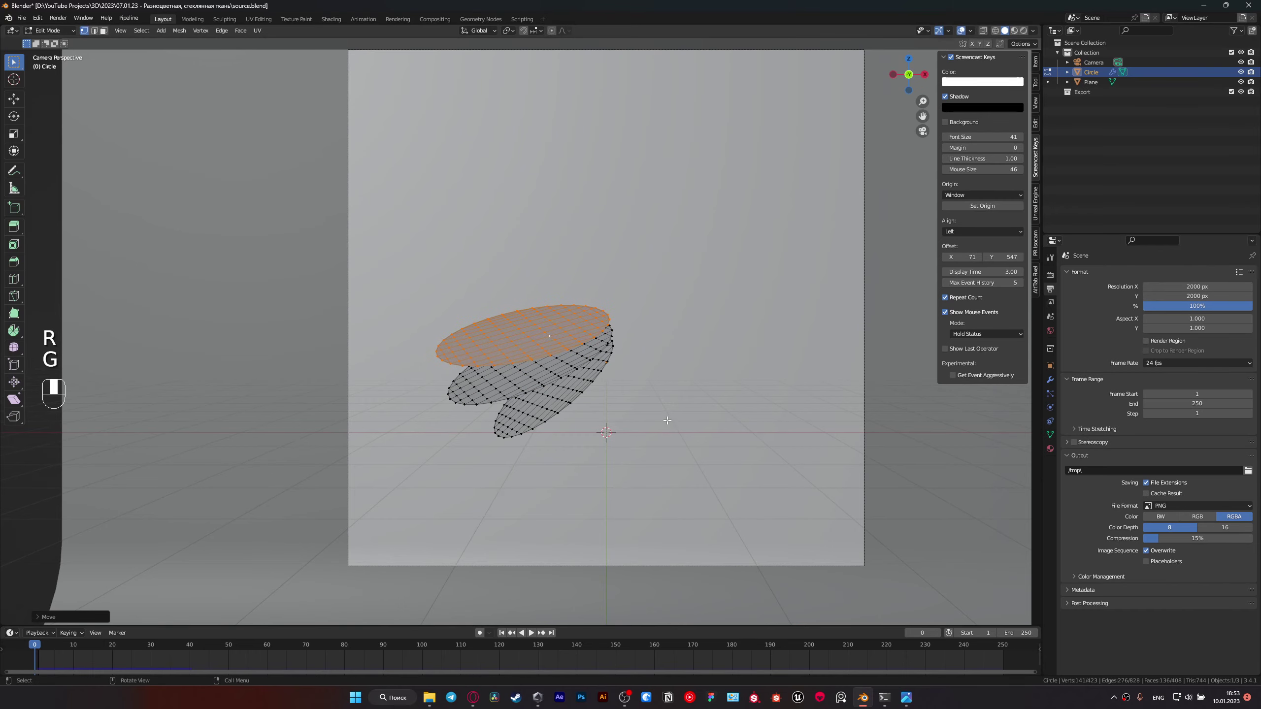
pyautogui.press('g')
pyautogui.press('KP_0')
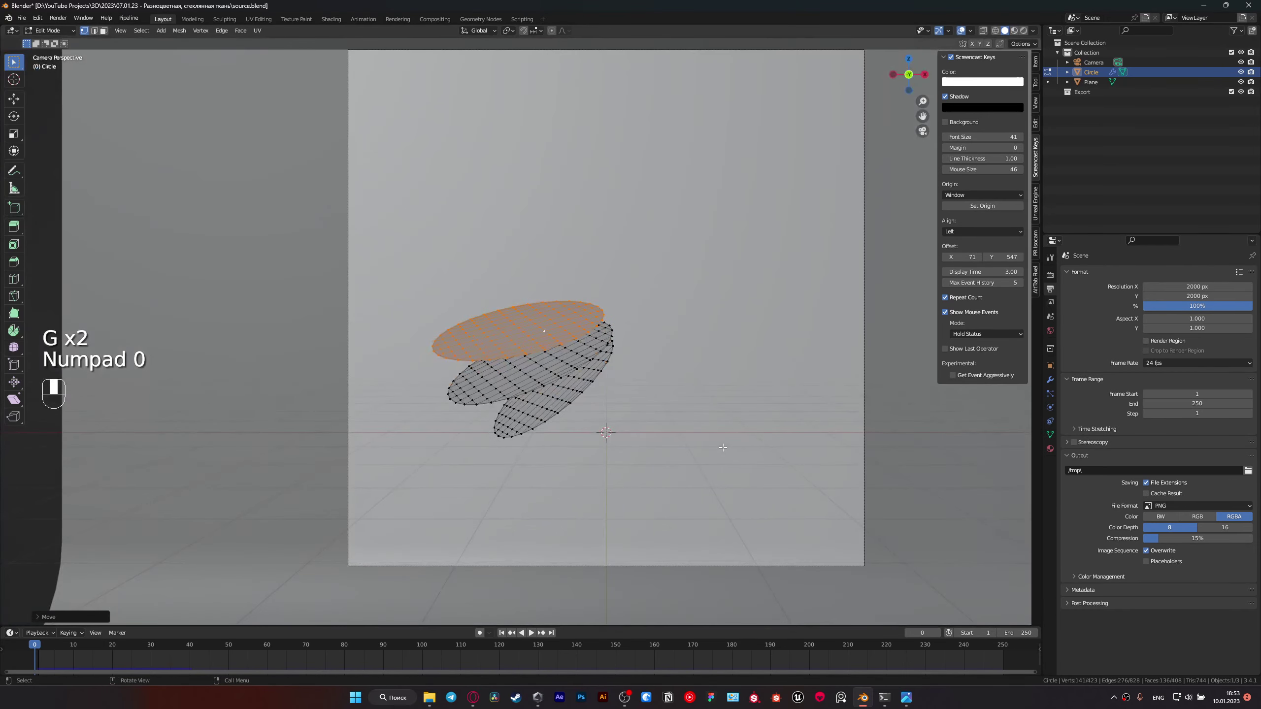
# Step: Add more rings to the stack, twisting and offsetting each so the pile spirals downward
pyautogui.press('shift+d')
pyautogui.press('s')
pyautogui.press('shift+d')
pyautogui.press('r')
pyautogui.press('g')
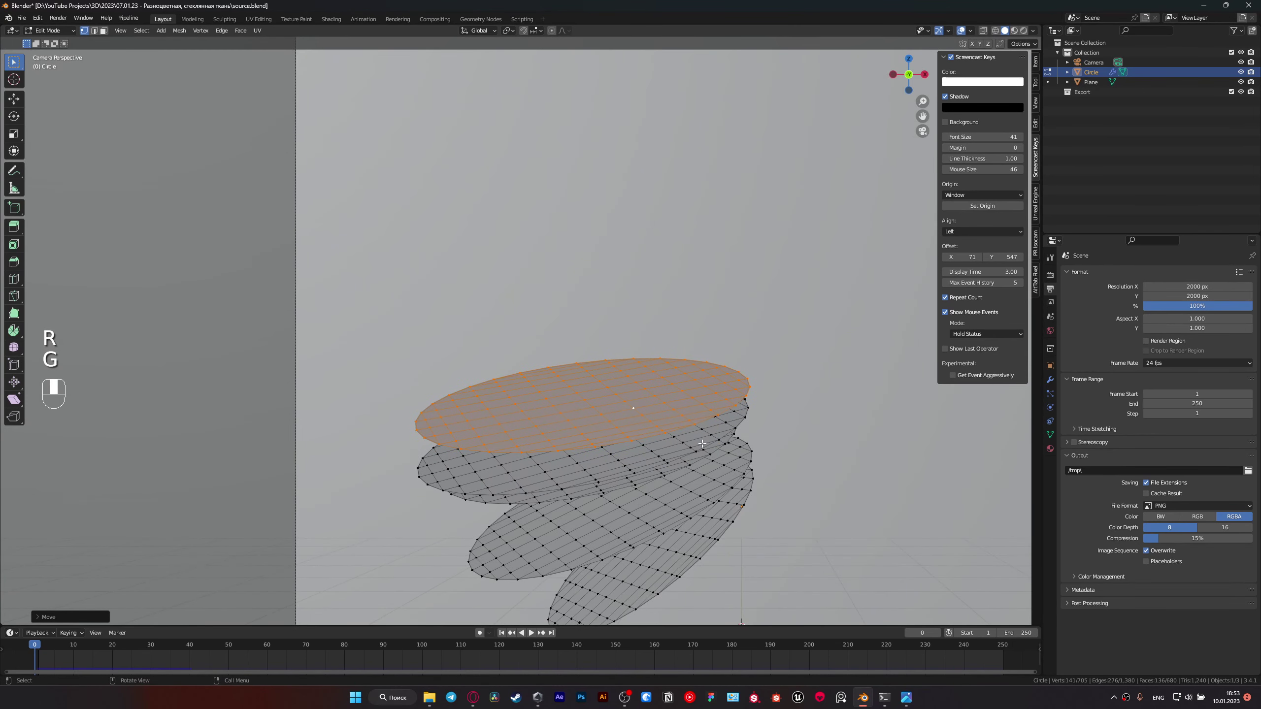
pyautogui.press('shift+d')
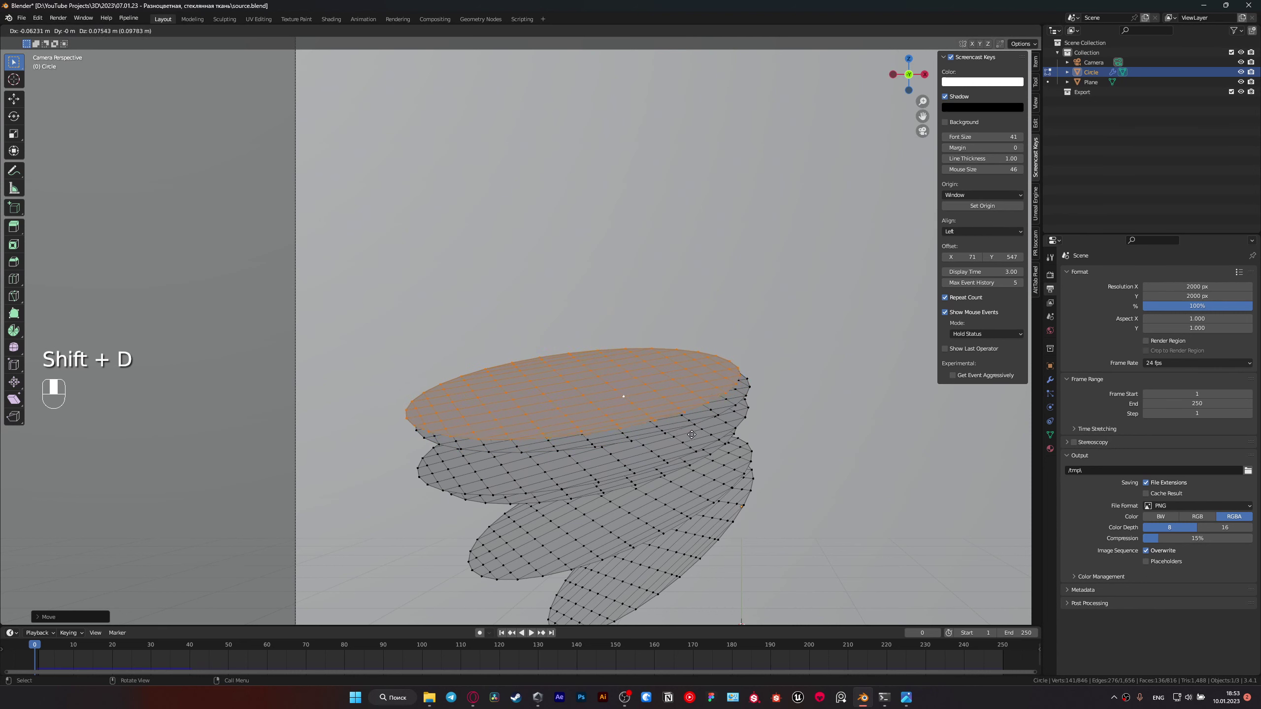
pyautogui.press('shift+d')
pyautogui.press('r')
pyautogui.press('g')
pyautogui.press('g')
pyautogui.press('r')
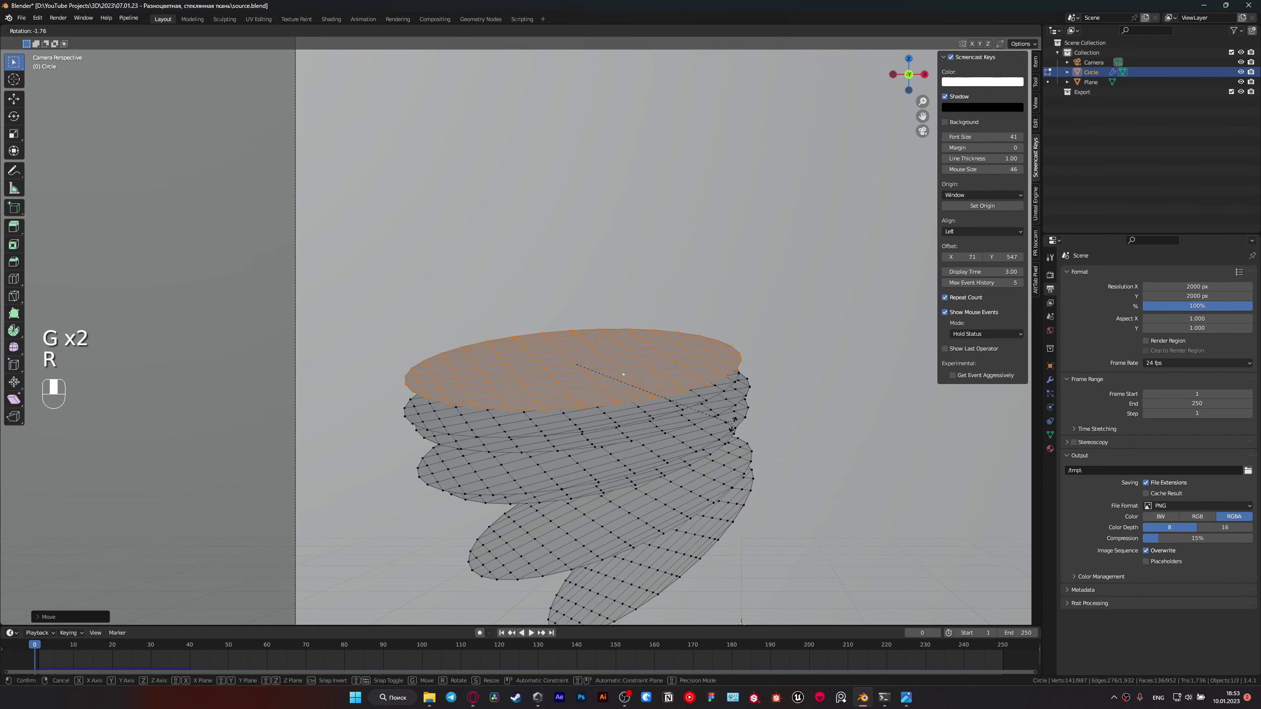
pyautogui.press('g')
pyautogui.press('s')
pyautogui.press('g')
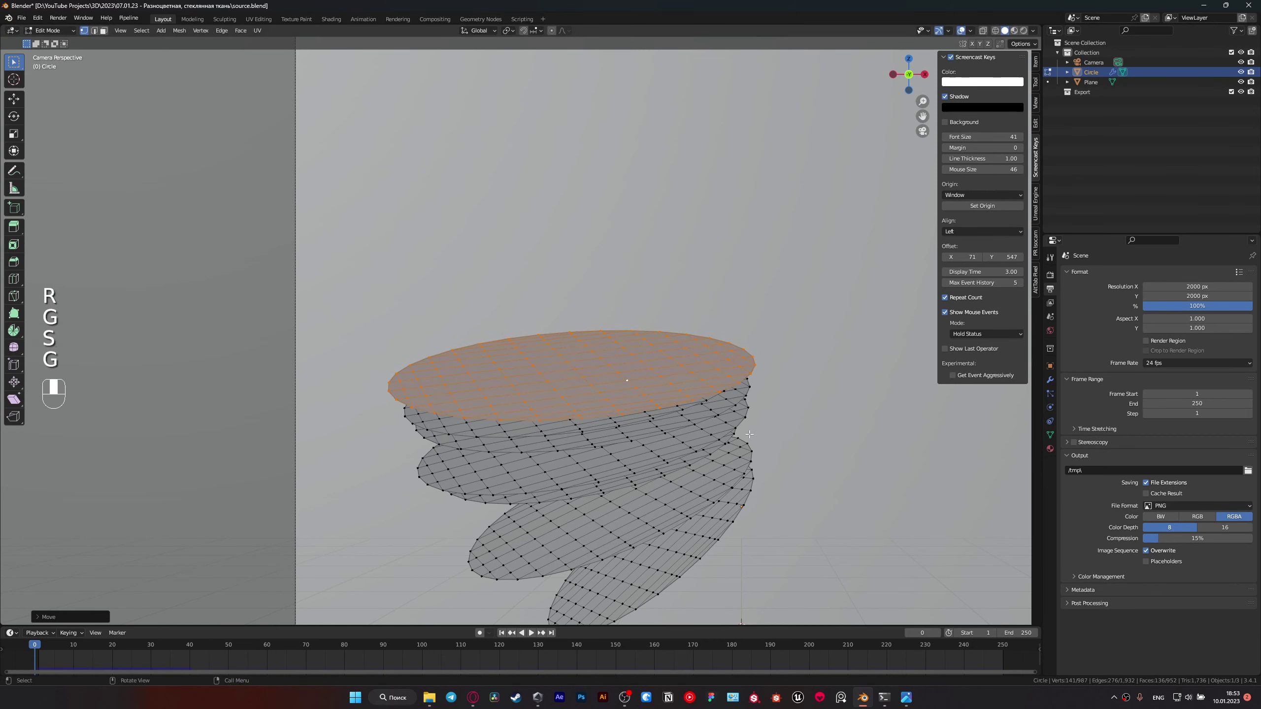
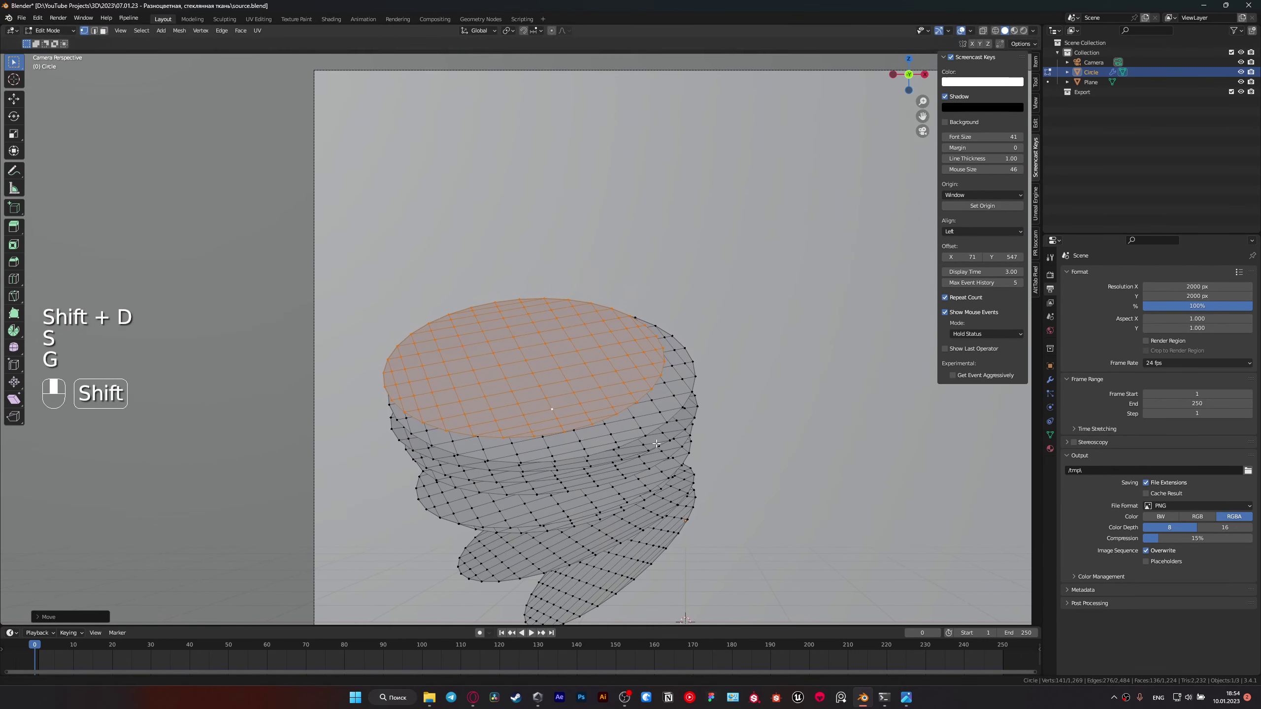
# Step: Add two more scaled, tilted rings to the top of the stack and save the file
pyautogui.press('shift+d')
pyautogui.press('g')
pyautogui.press('r')
pyautogui.press('s')
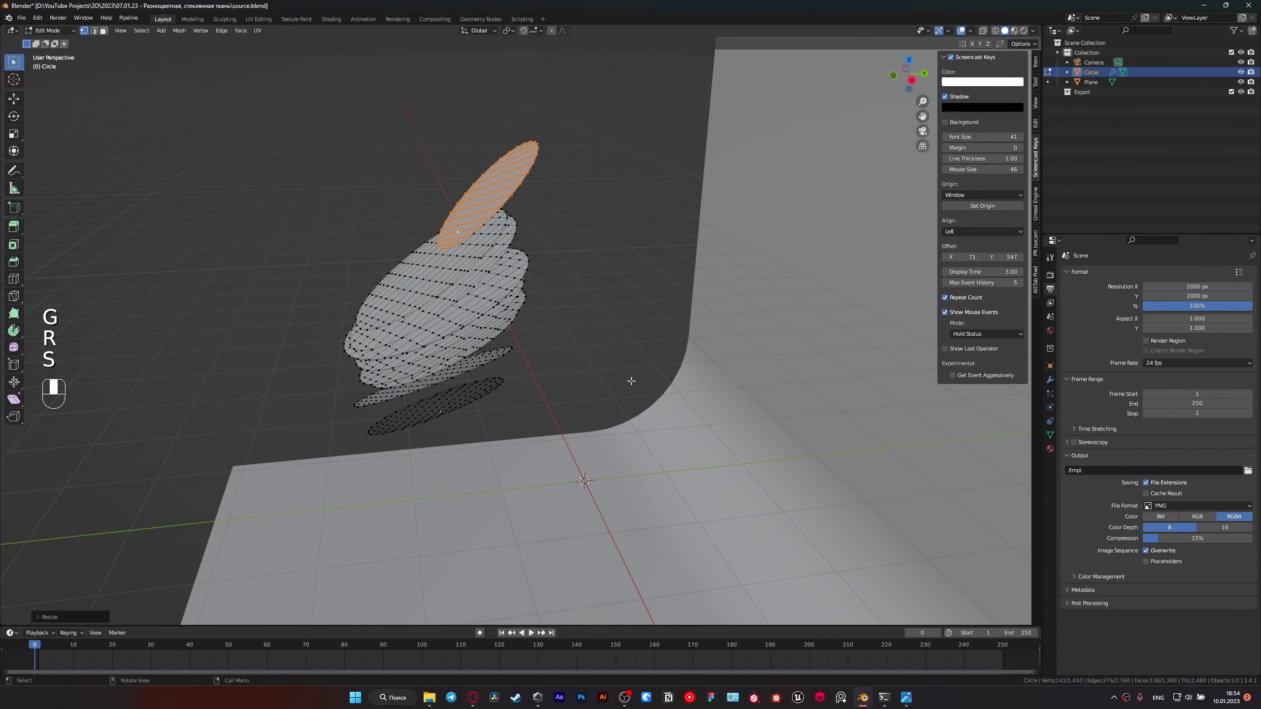
pyautogui.press('KP_0')
pyautogui.press('r')
pyautogui.press('g')
pyautogui.press('r')
pyautogui.press('g')
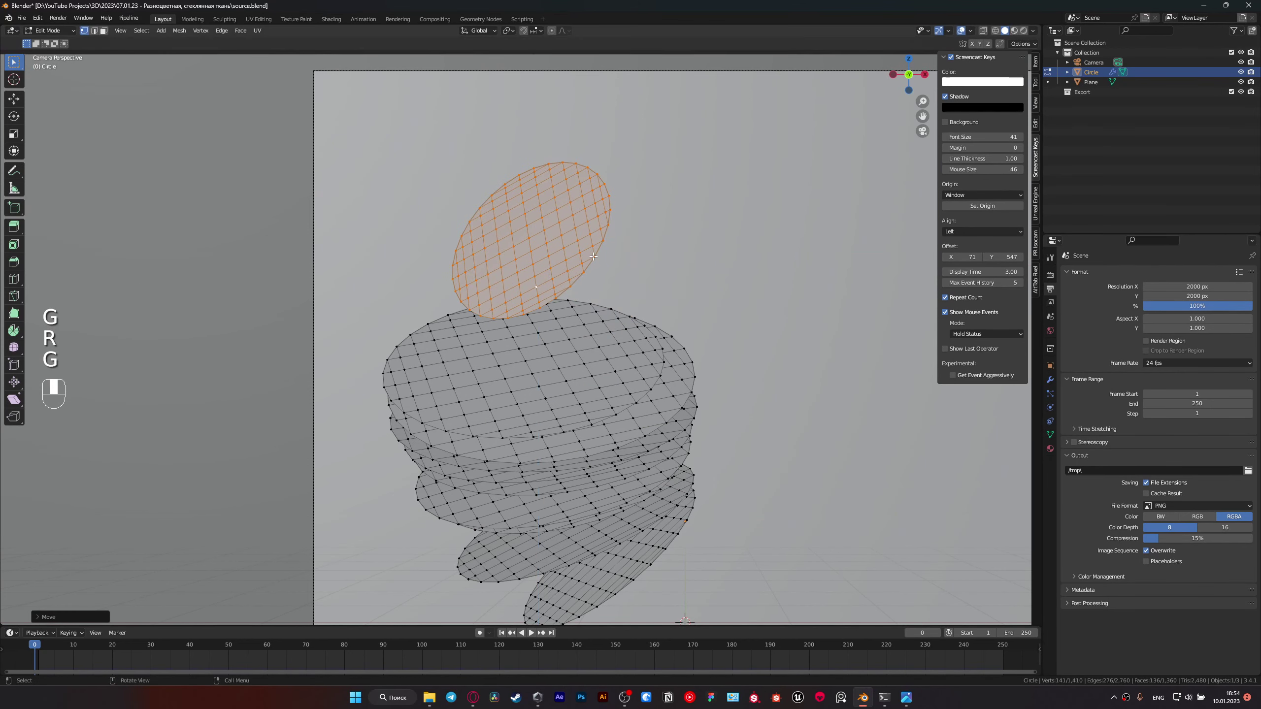
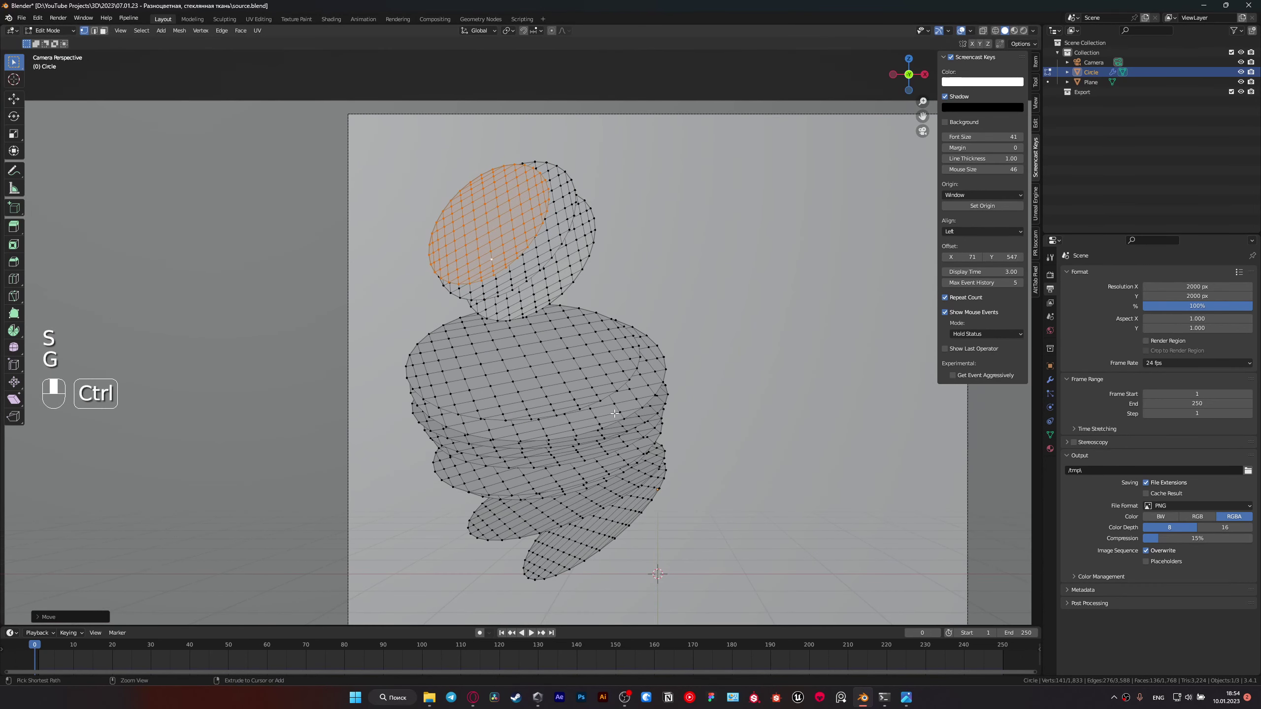
pyautogui.press('ctrl+s')
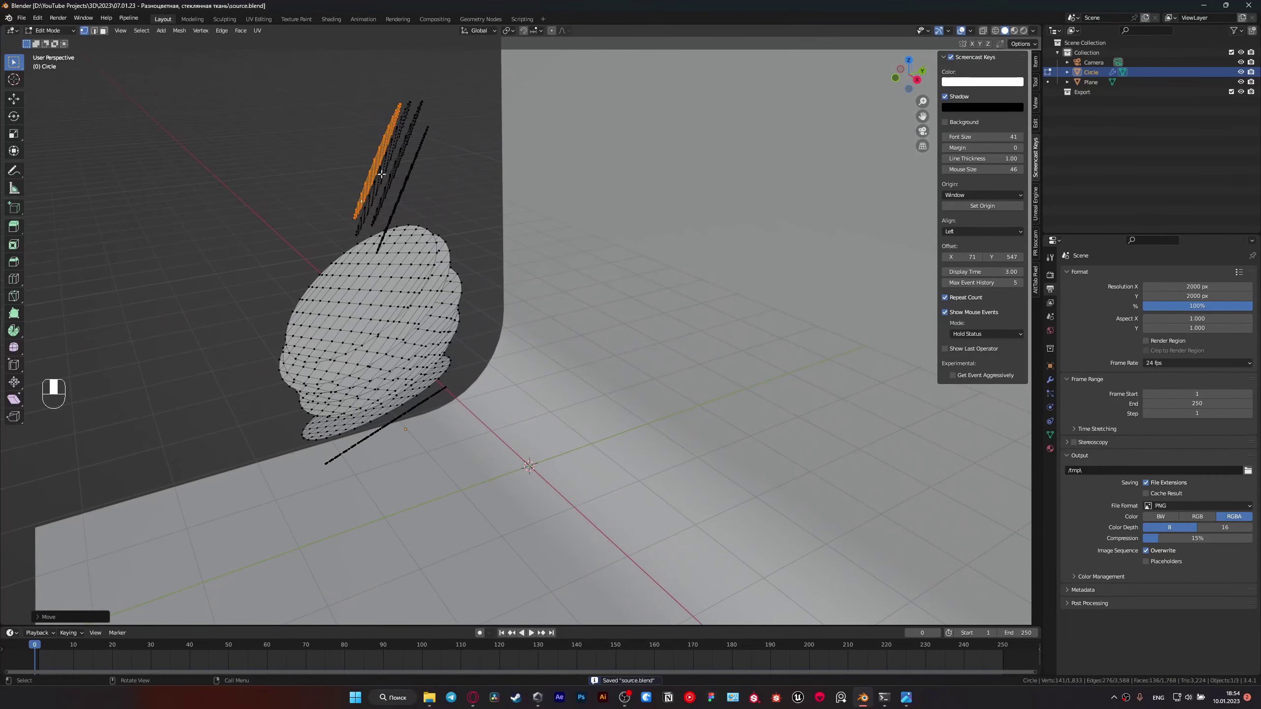
# Step: Select whole linked discs and duplicate two of them, tilted, into a second pile beside the stack
pyautogui.press('l')
pyautogui.press('l')
pyautogui.press('l')
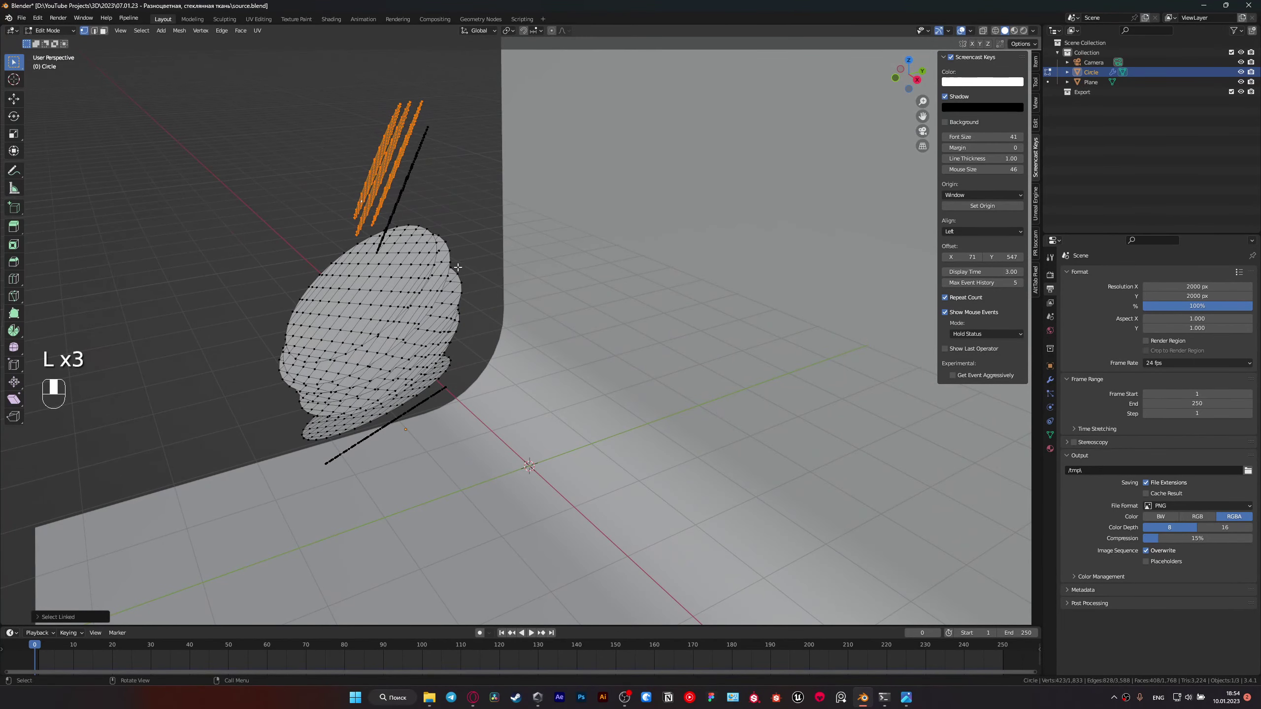
pyautogui.press('KP_0')
pyautogui.press('shift+d')
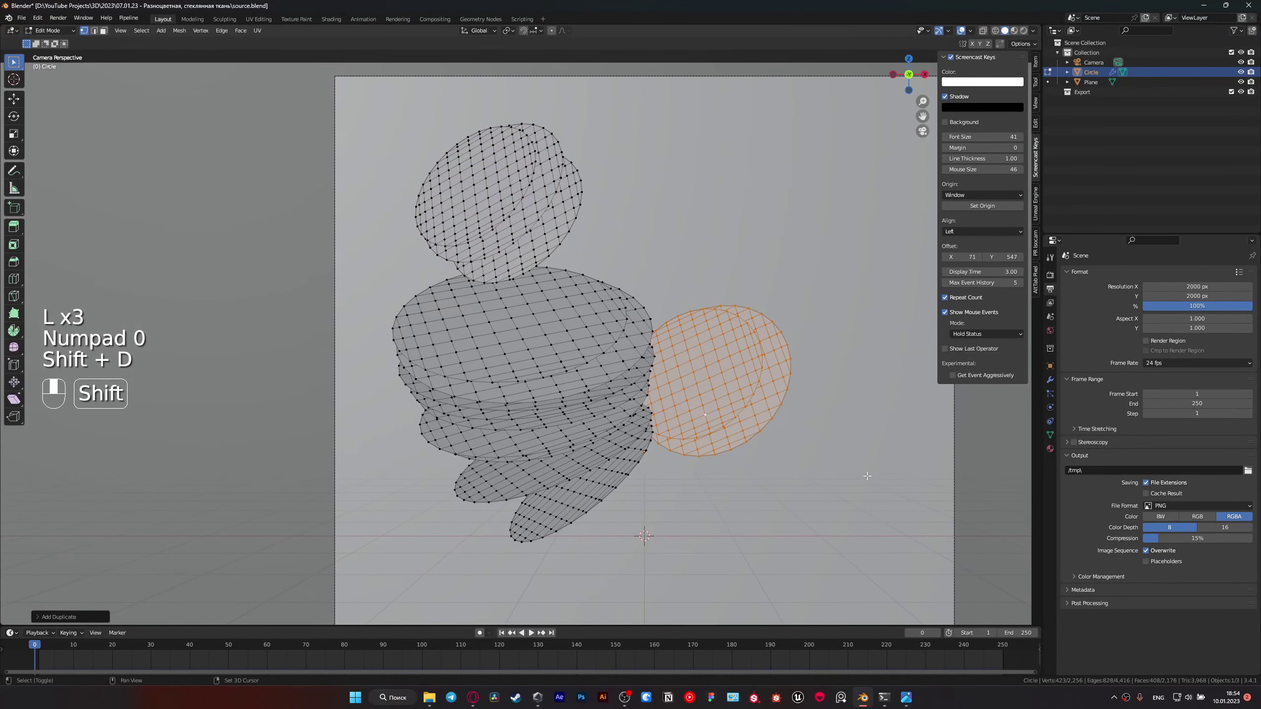
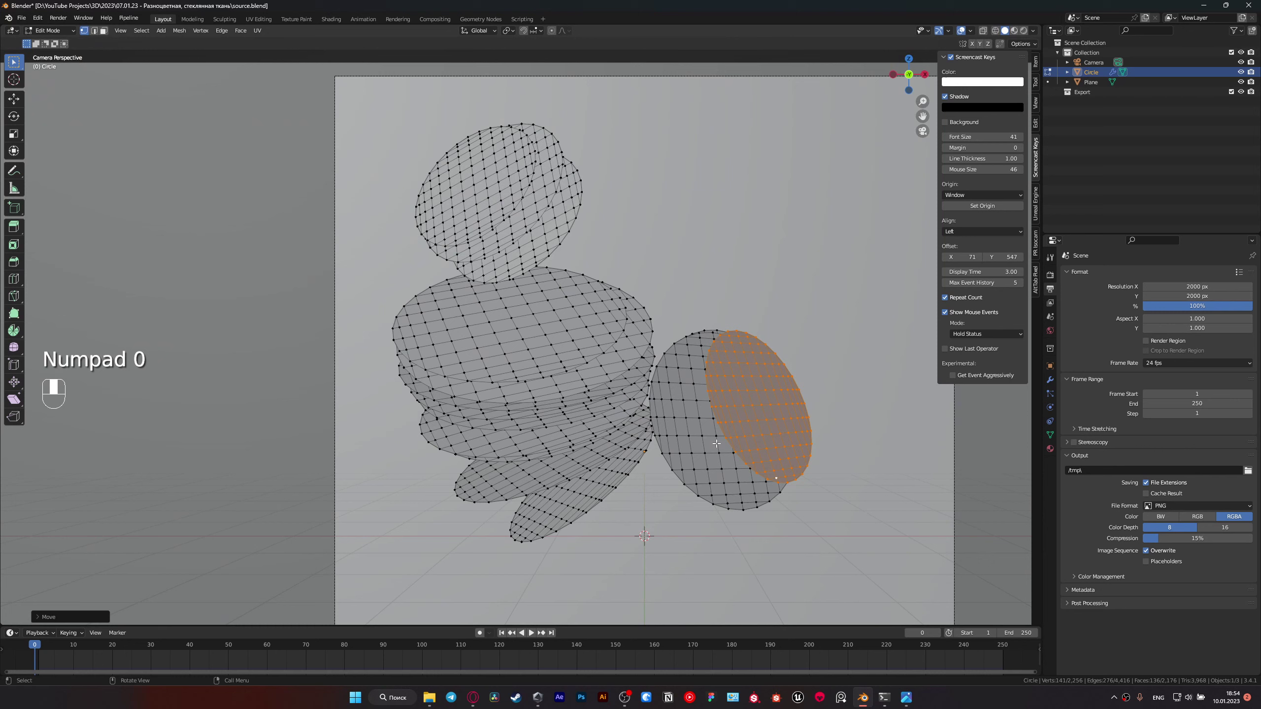
pyautogui.press('shift+d')
pyautogui.press('r')
pyautogui.press('s')
pyautogui.press('g')
pyautogui.press('r')
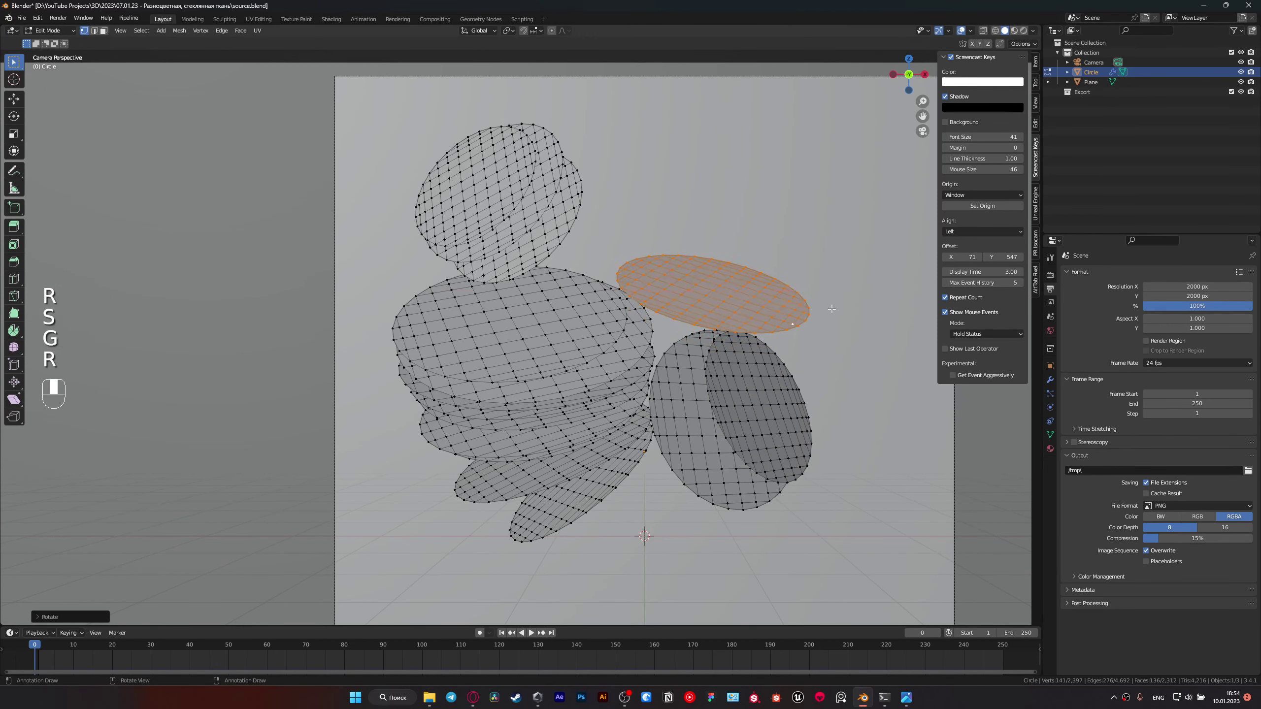
pyautogui.press('r')
pyautogui.press('g')
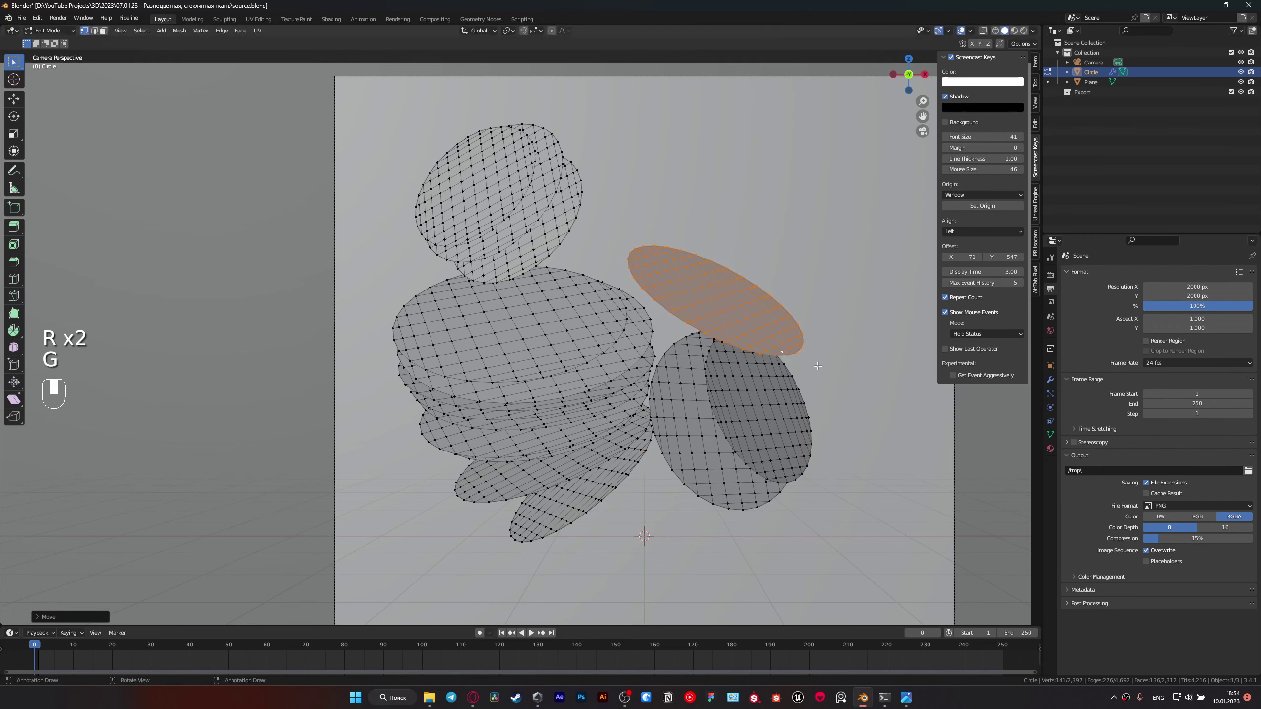
# Step: Duplicate further discs upward into the second pile, fanning them with varied tilt and size
pyautogui.press('shift+d')
pyautogui.press('r')
pyautogui.press('s')
pyautogui.press('r')
pyautogui.press('g')
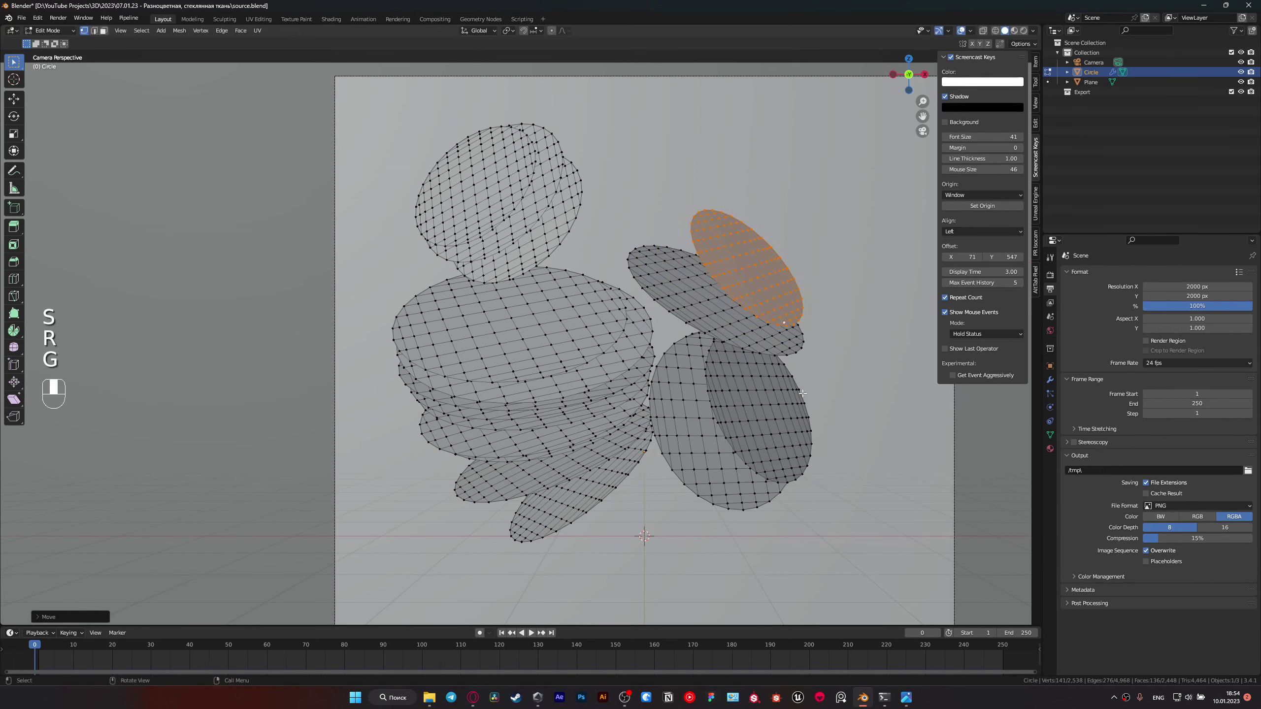
pyautogui.press('g')
pyautogui.press('r')
pyautogui.press('g')
pyautogui.press('shift+d')
pyautogui.press('r')
pyautogui.press('r')
pyautogui.press('s')
pyautogui.press('KP_0')
pyautogui.press('s')
pyautogui.press('g')
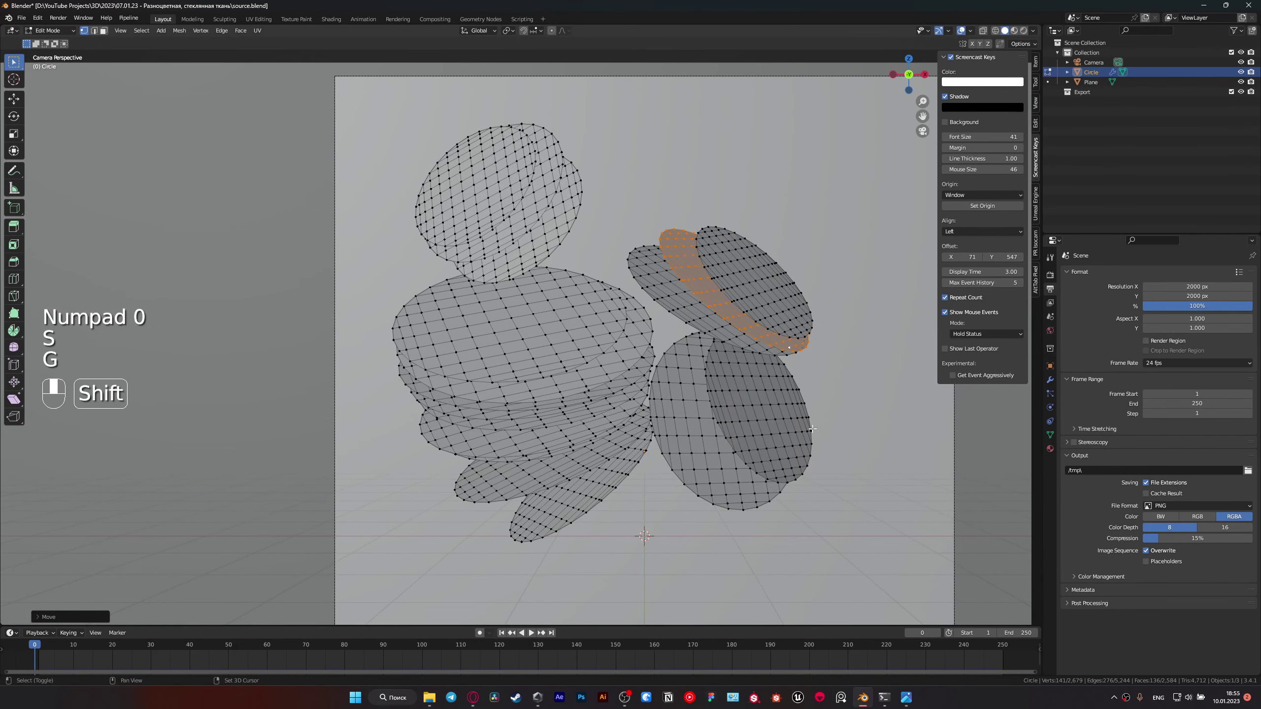
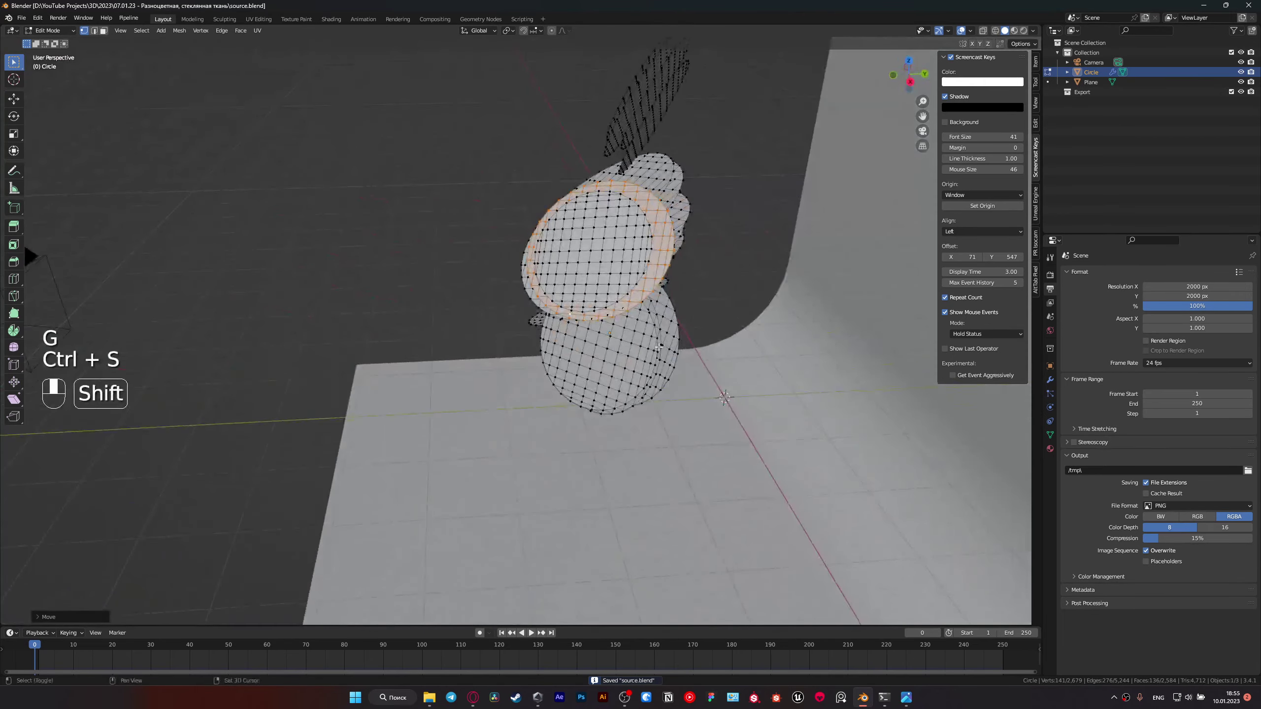
# Step: Check the fanned pile from other angles and undo the last stray adjustment
pyautogui.press('l')
pyautogui.press('l')
pyautogui.press('l')
pyautogui.press('ctrl+z')
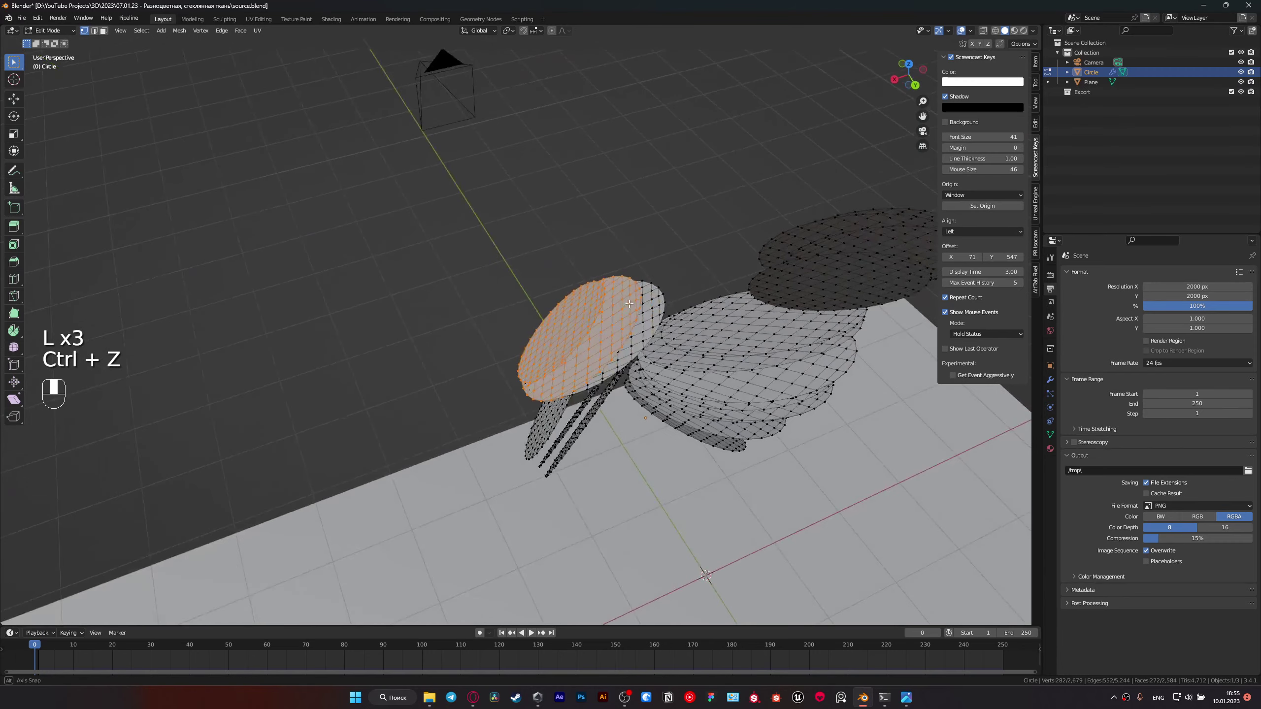
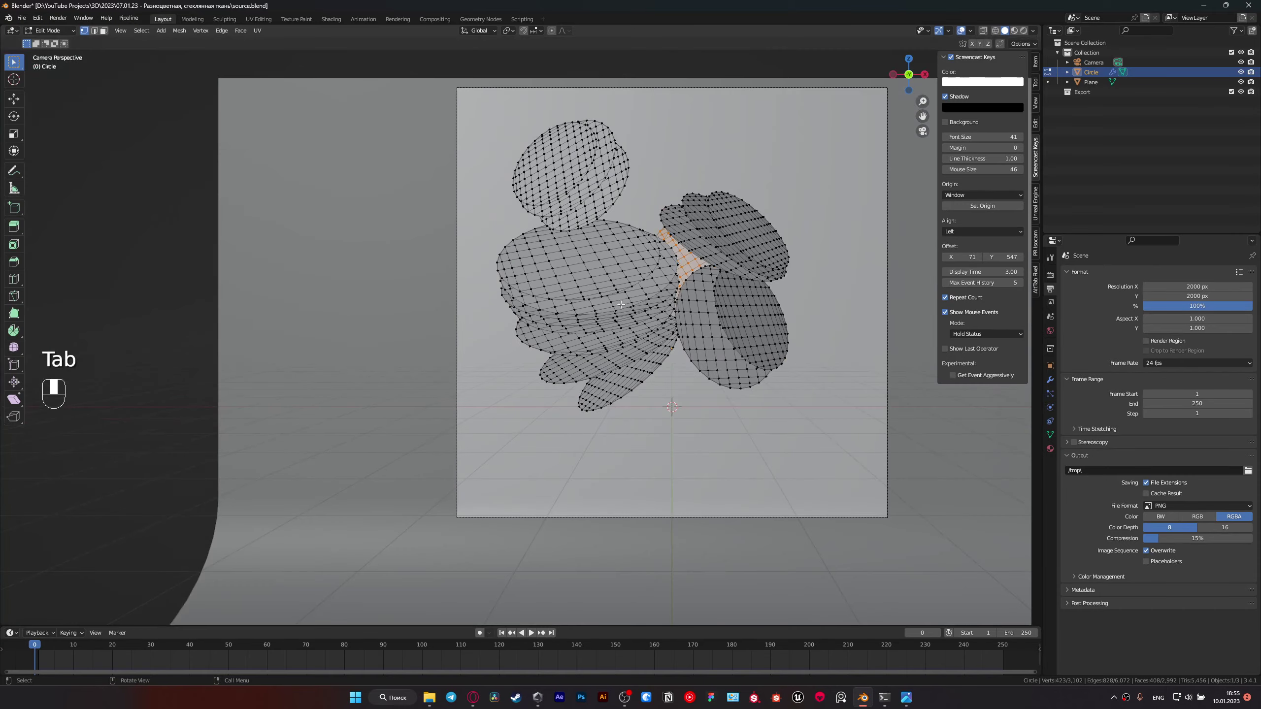
# Step: Shift the ring stack object right in the camera frame, apply its transforms, and save
pyautogui.press('ctrl+s')
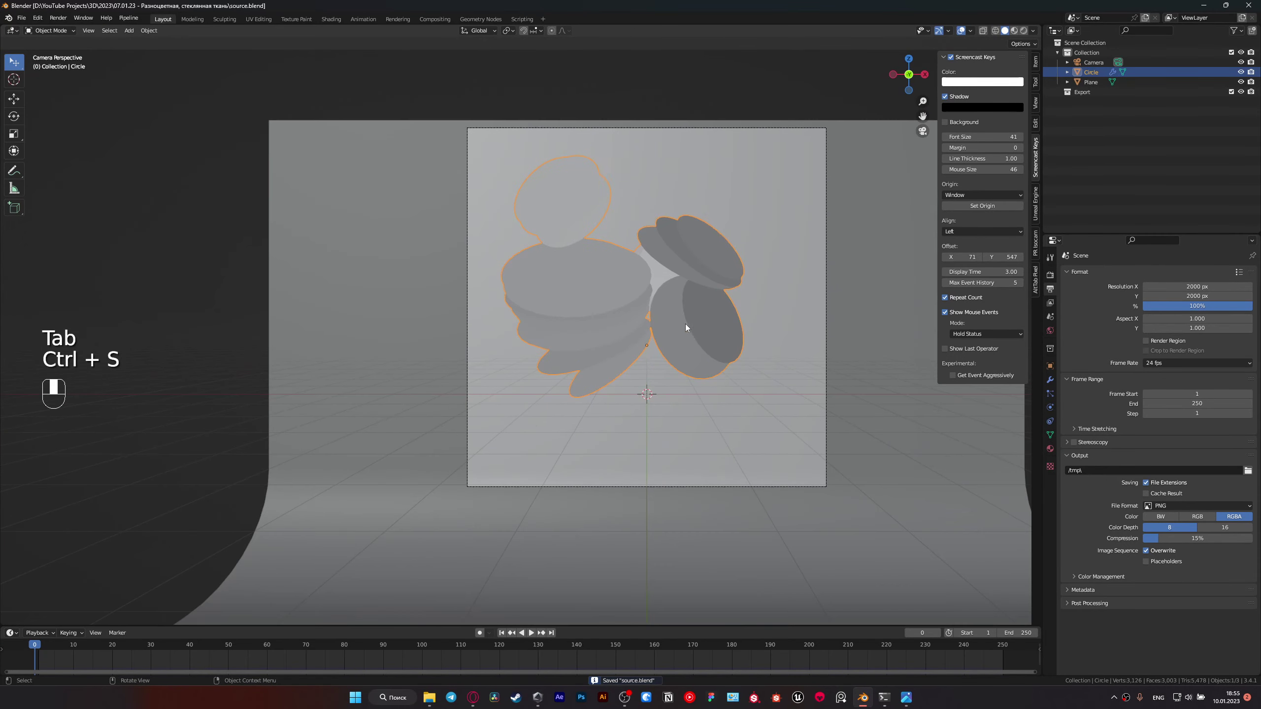
pyautogui.press('g')
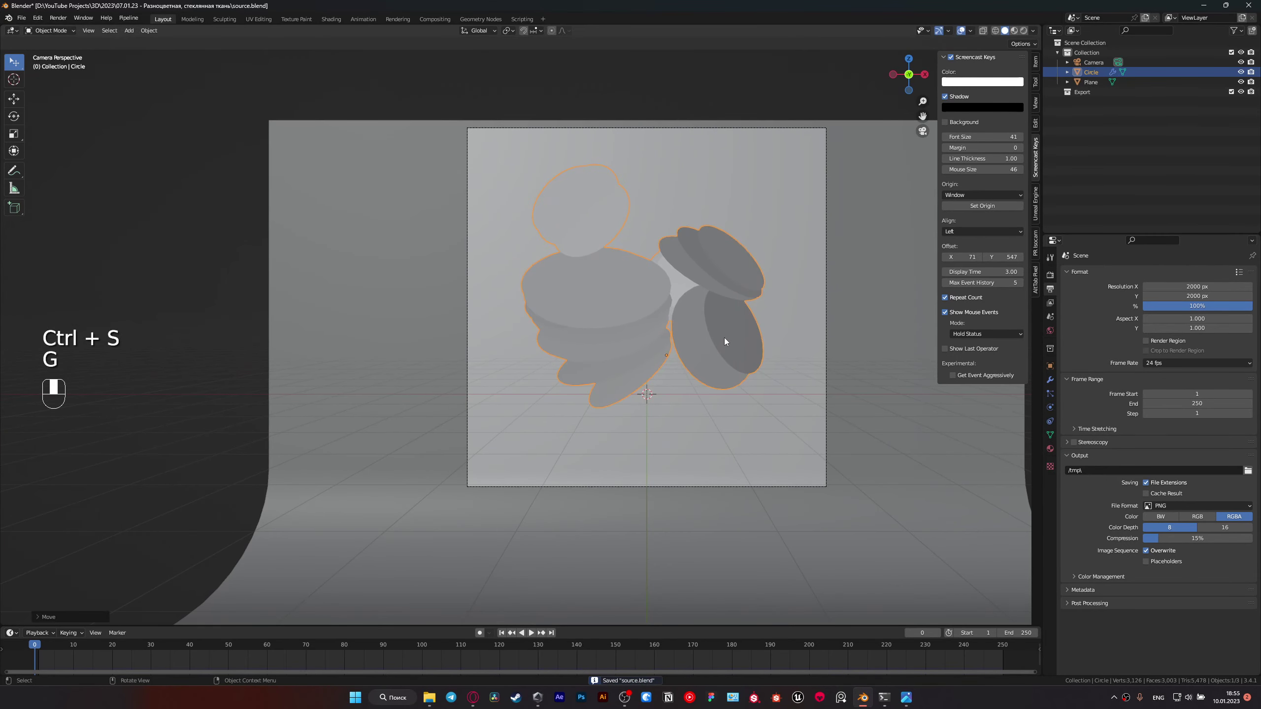
pyautogui.press('g')
pyautogui.moveTo(728, 340); pyautogui.dragTo(707, 349)
pyautogui.press('ctrl+a')
pyautogui.moveTo(708, 349); pyautogui.dragTo(745, 391)
pyautogui.press('g')
pyautogui.press('ctrl+s')
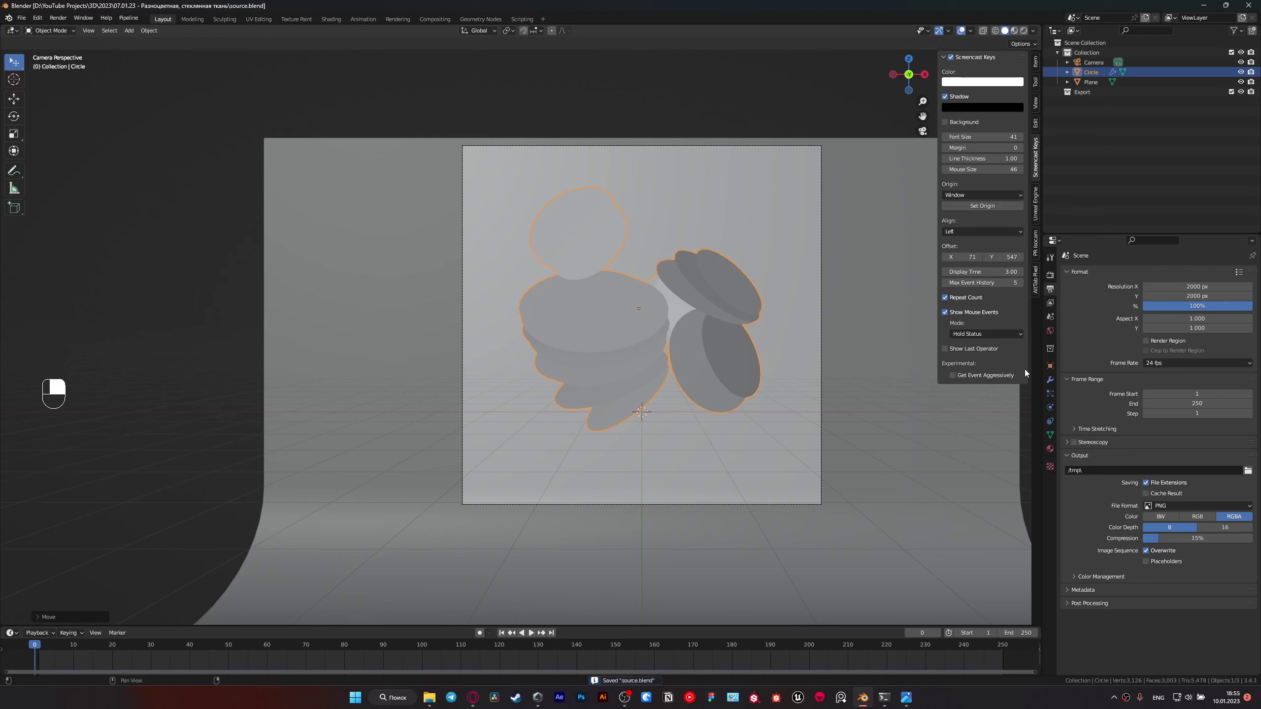
# Step: Add a UV sphere with Collision physics beside the stack, keyframe it and play the cloth simulation
pyautogui.press('shift+a')
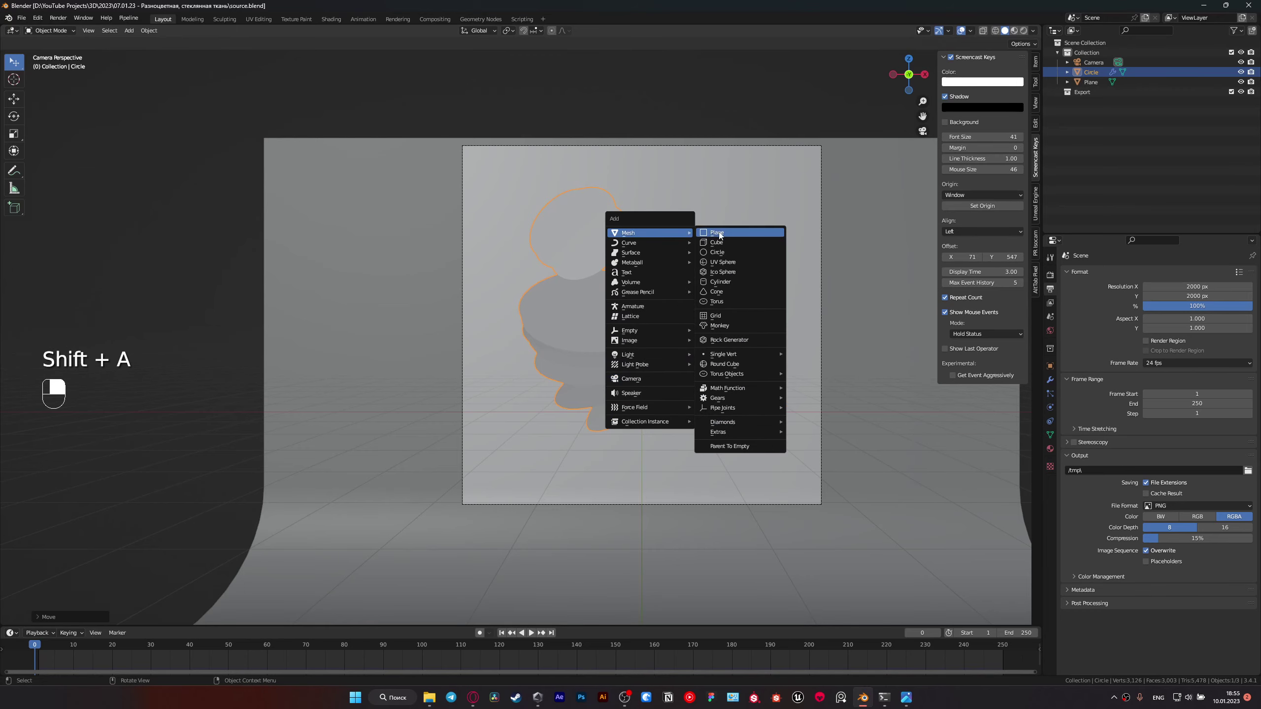
pyautogui.press('g')
pyautogui.press('g')
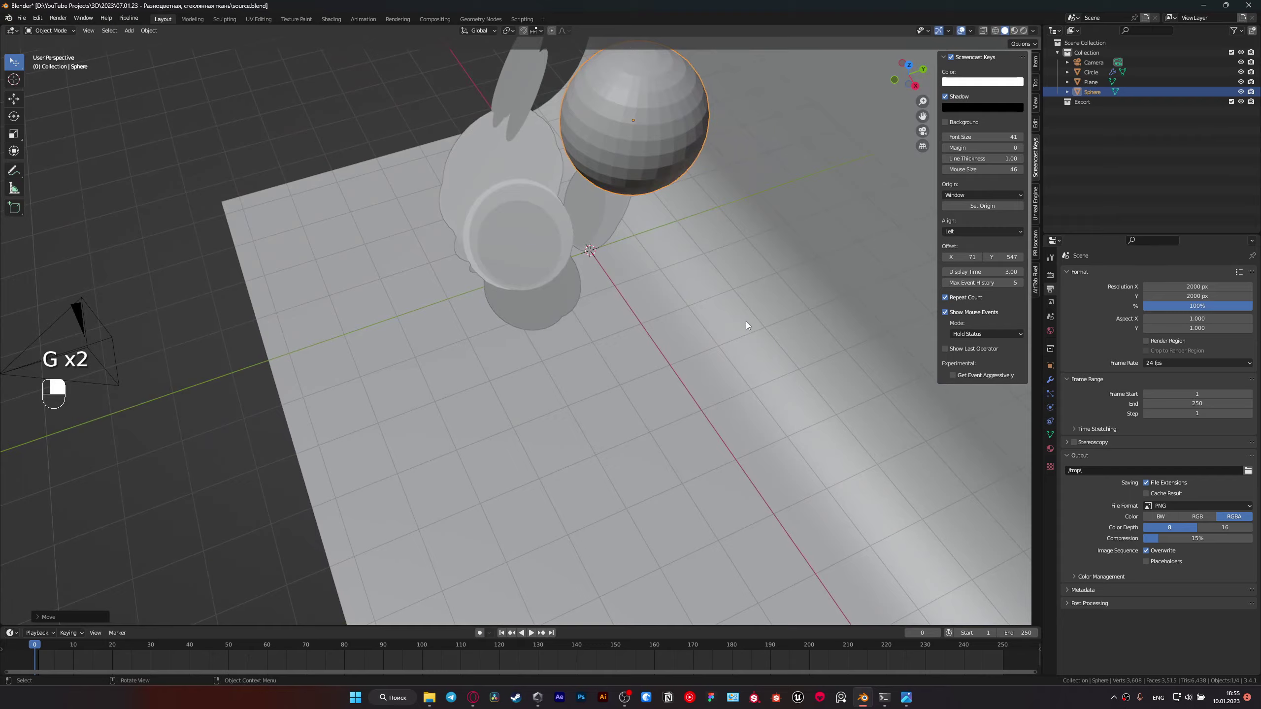
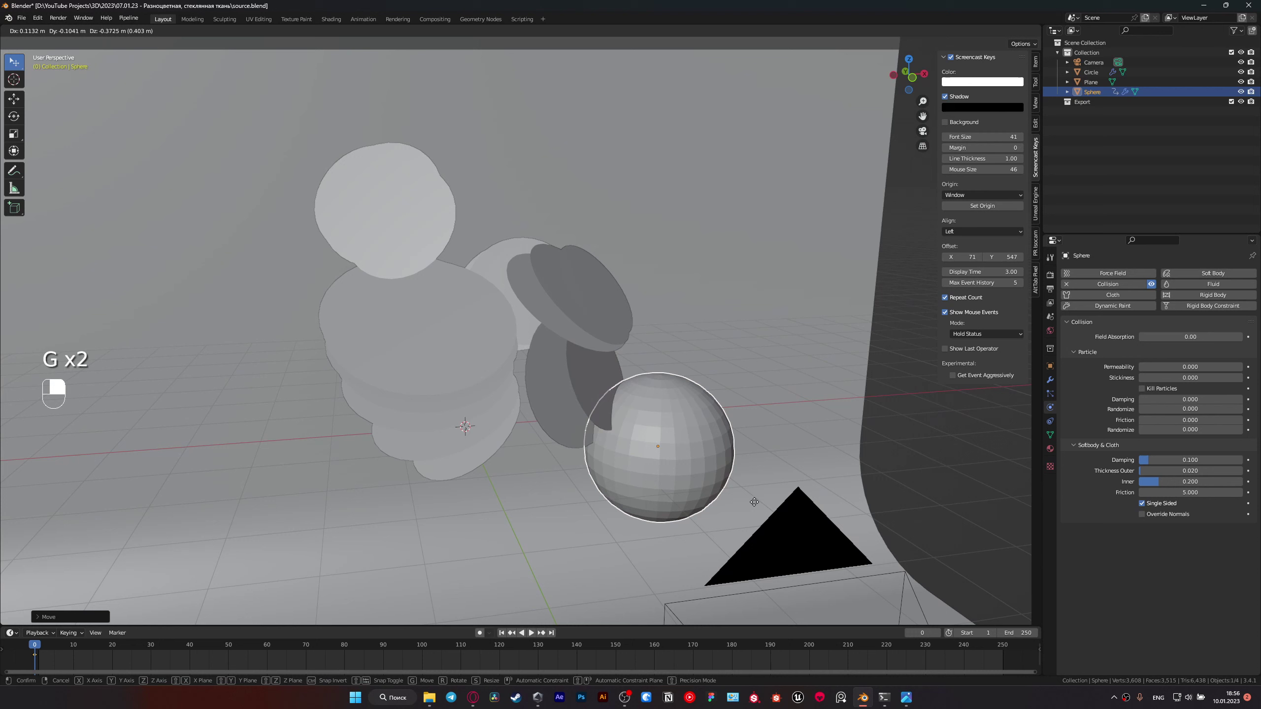
pyautogui.press('i')
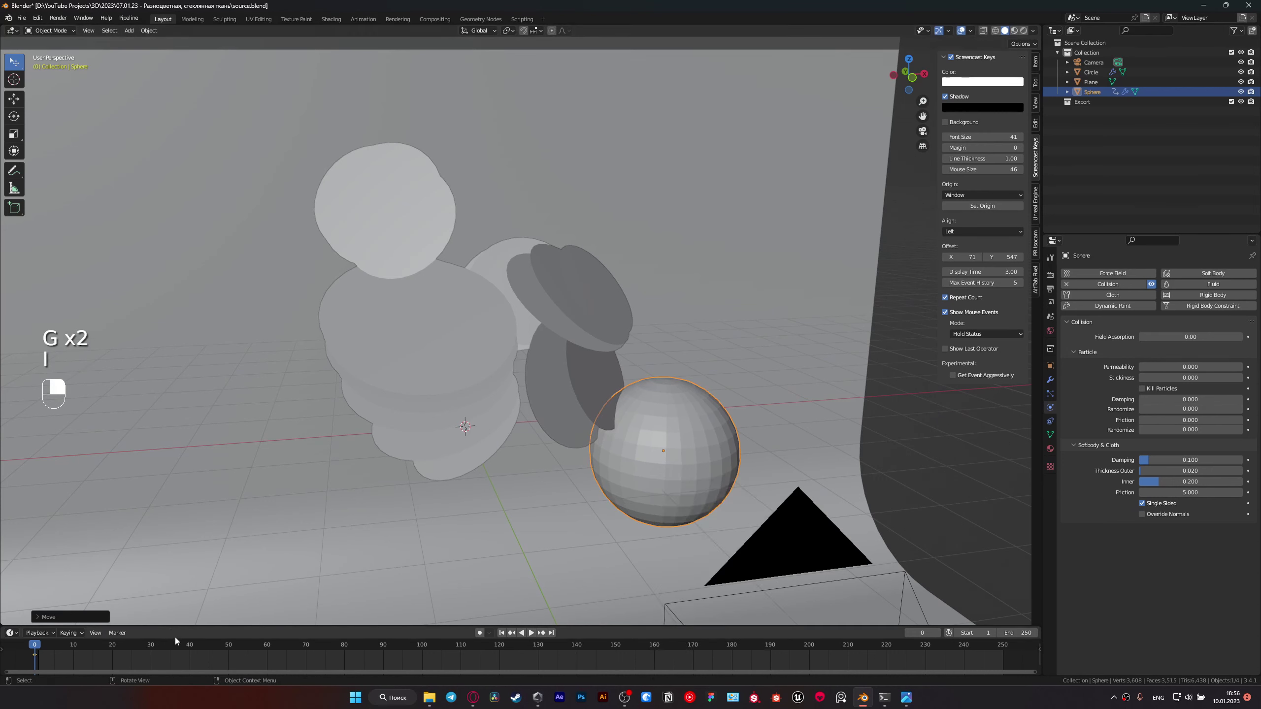
pyautogui.middleClick(196, 643)
pyautogui.rightClick(196, 643)
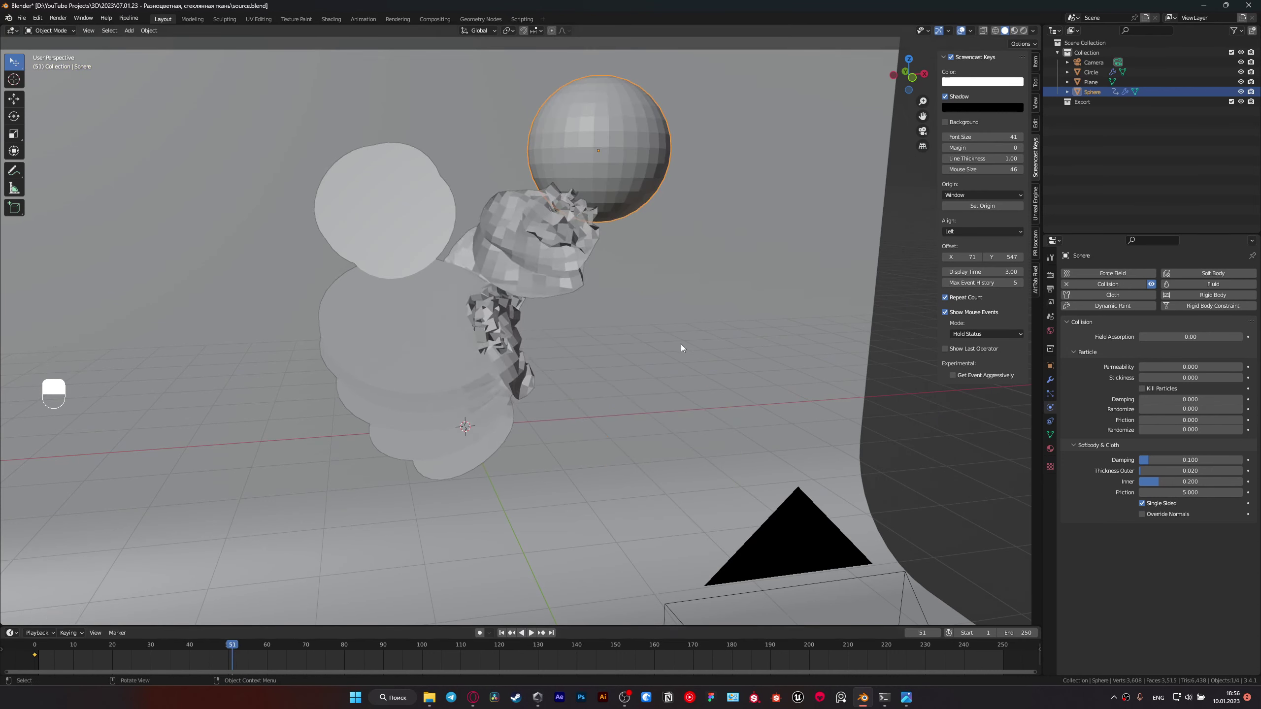
pyautogui.press('g')
pyautogui.moveTo(752, 479); pyautogui.dragTo(110, 644)
pyautogui.press('i')
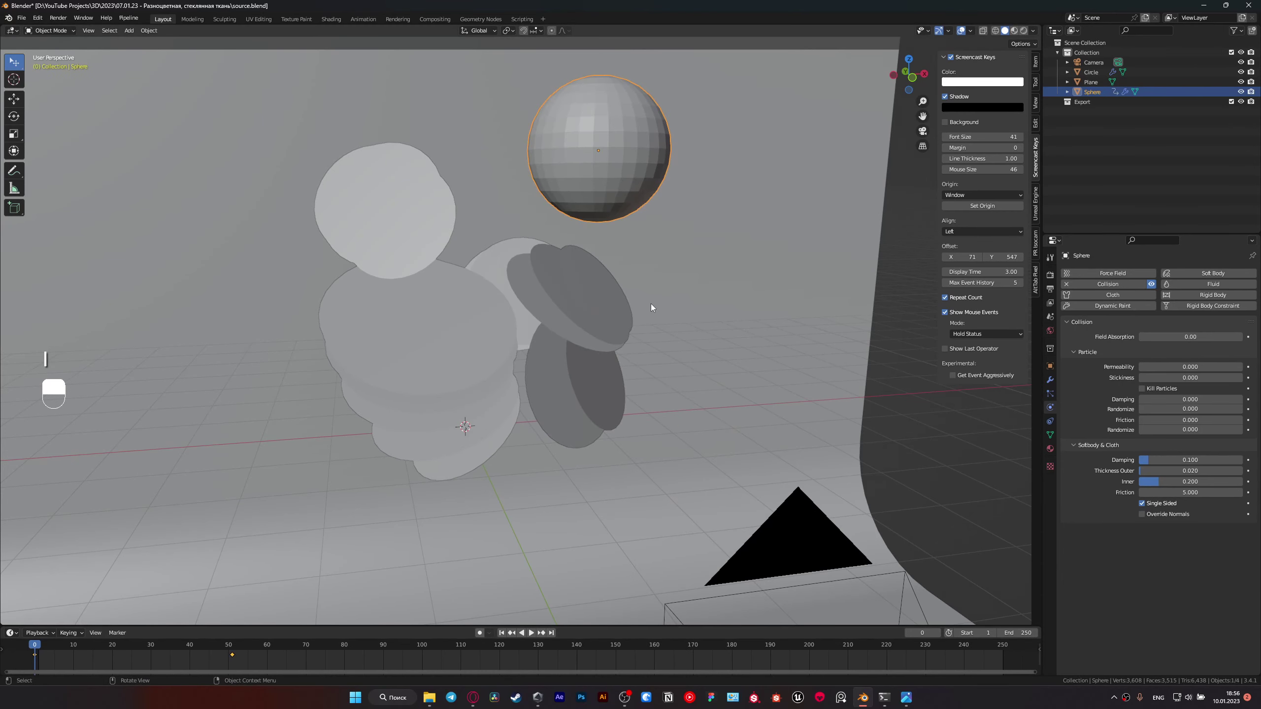
# Step: Replay the test against the right pile through the camera, then delete the collision sphere
pyautogui.press('KP_0')
pyautogui.press('space')
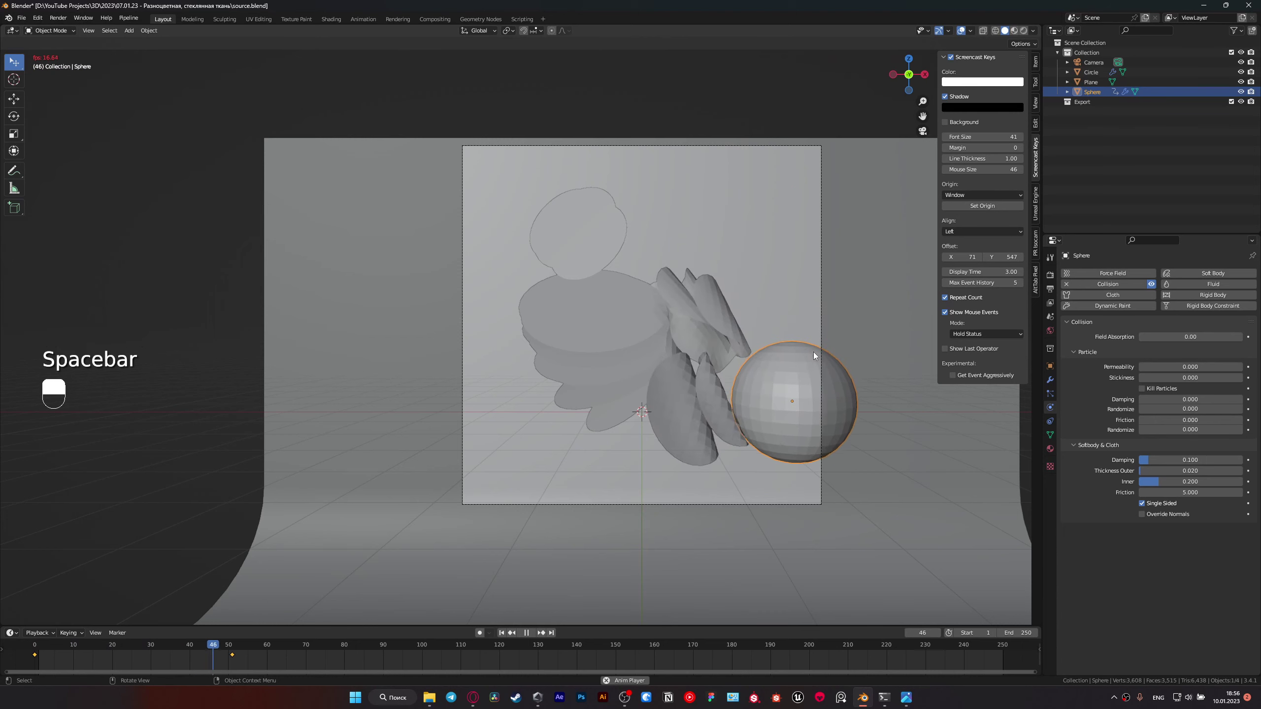
pyautogui.press('space')
pyautogui.press('Delete')
pyautogui.moveTo(706, 310); pyautogui.dragTo(28, 649)
pyautogui.click(29, 649)
# Step: Save, then duplicate one disc, resize and tilt it into the front of the right pile
pyautogui.press('ctrl+s')
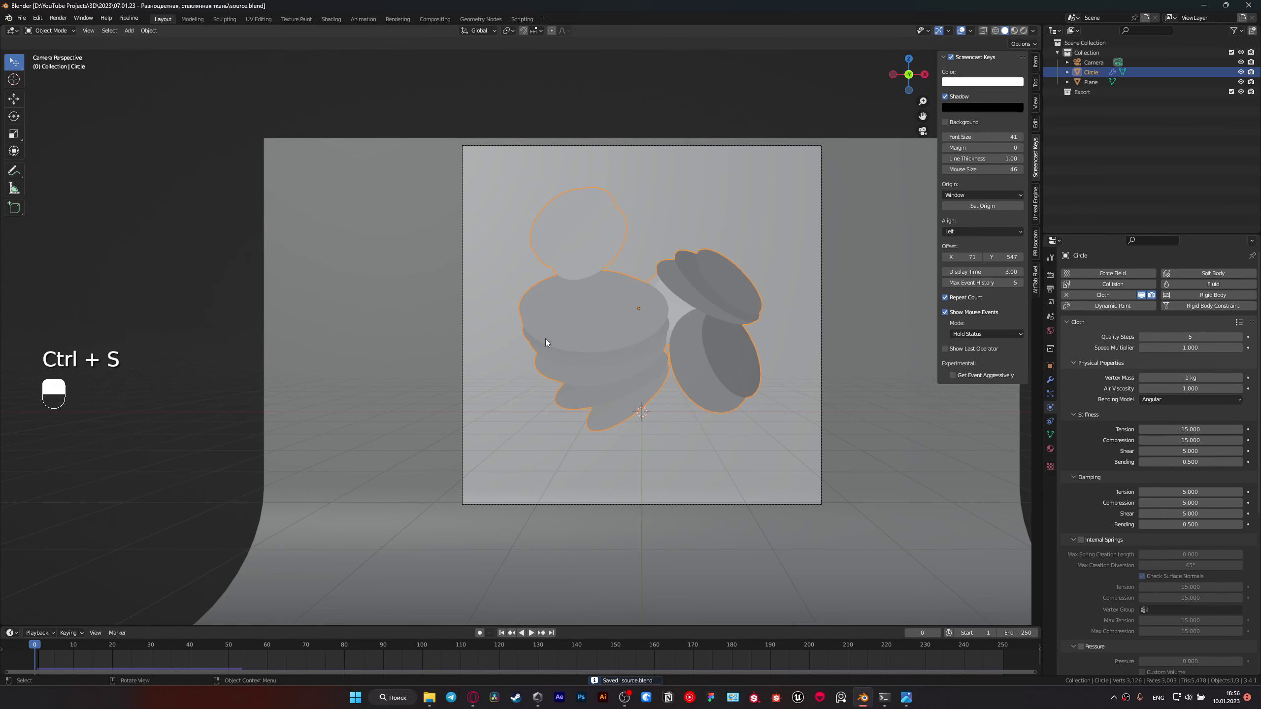
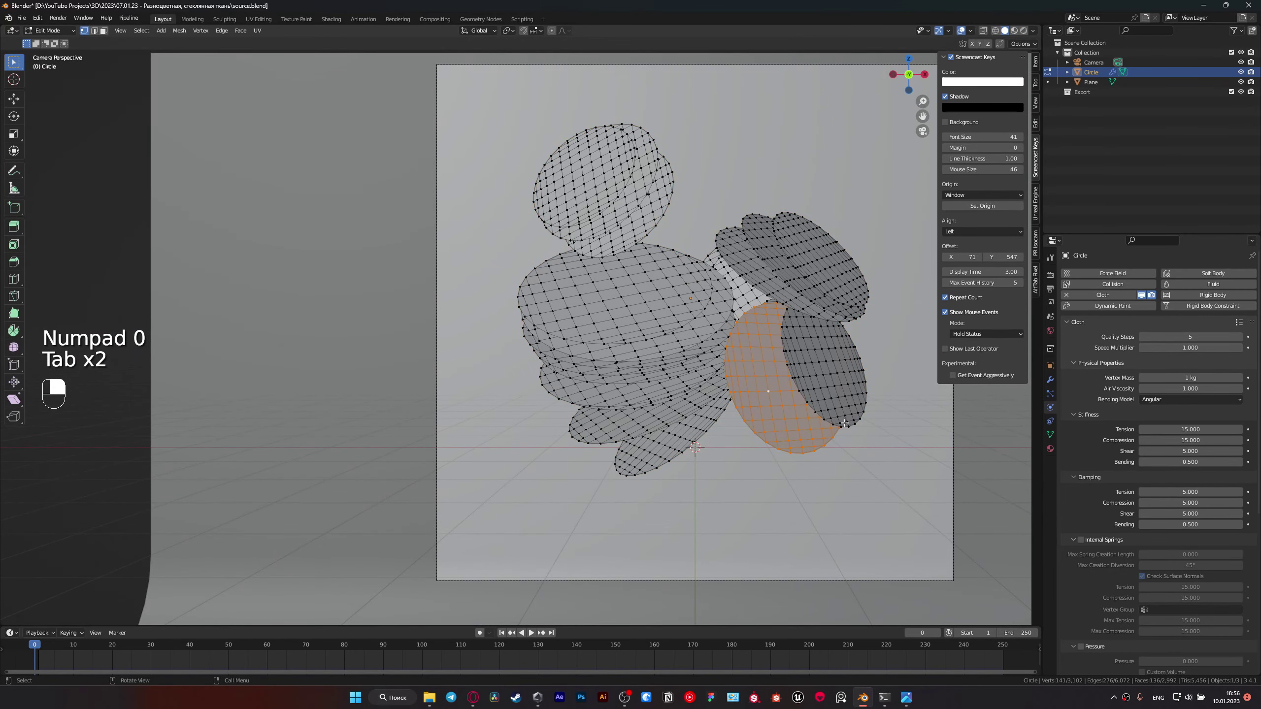
pyautogui.press('shift+d')
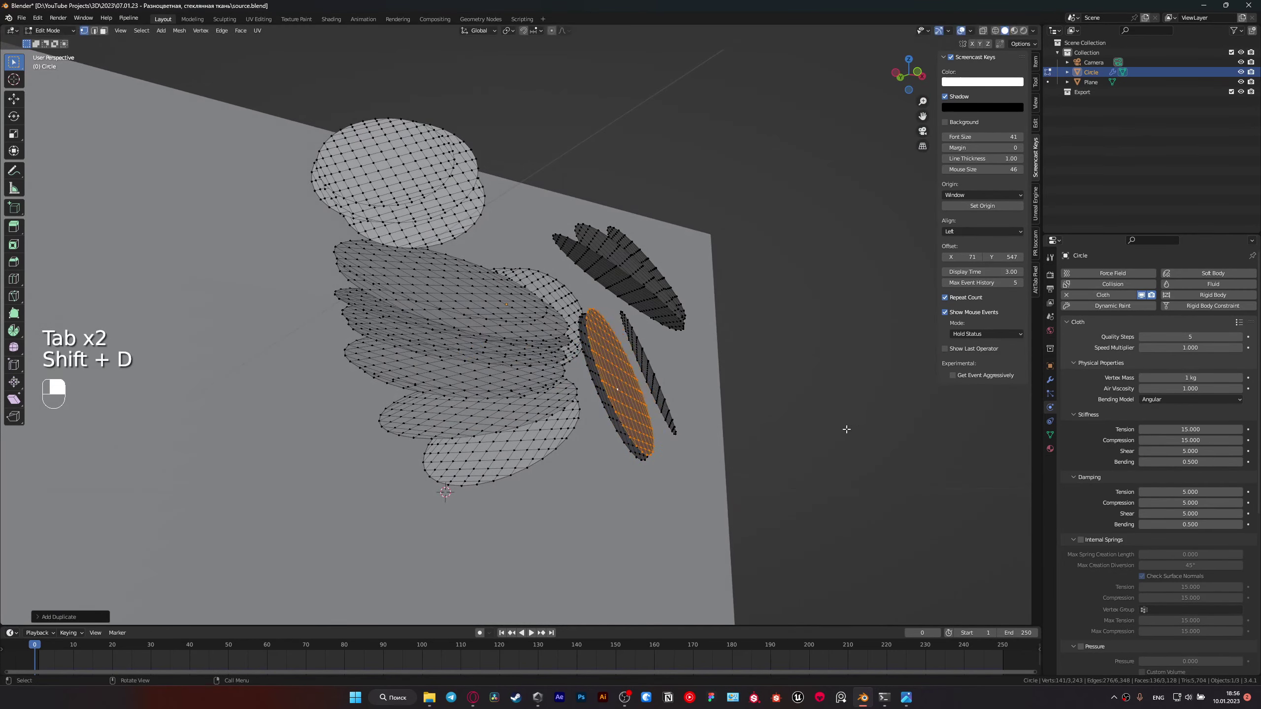
pyautogui.press('s')
pyautogui.press('r')
pyautogui.press('g')
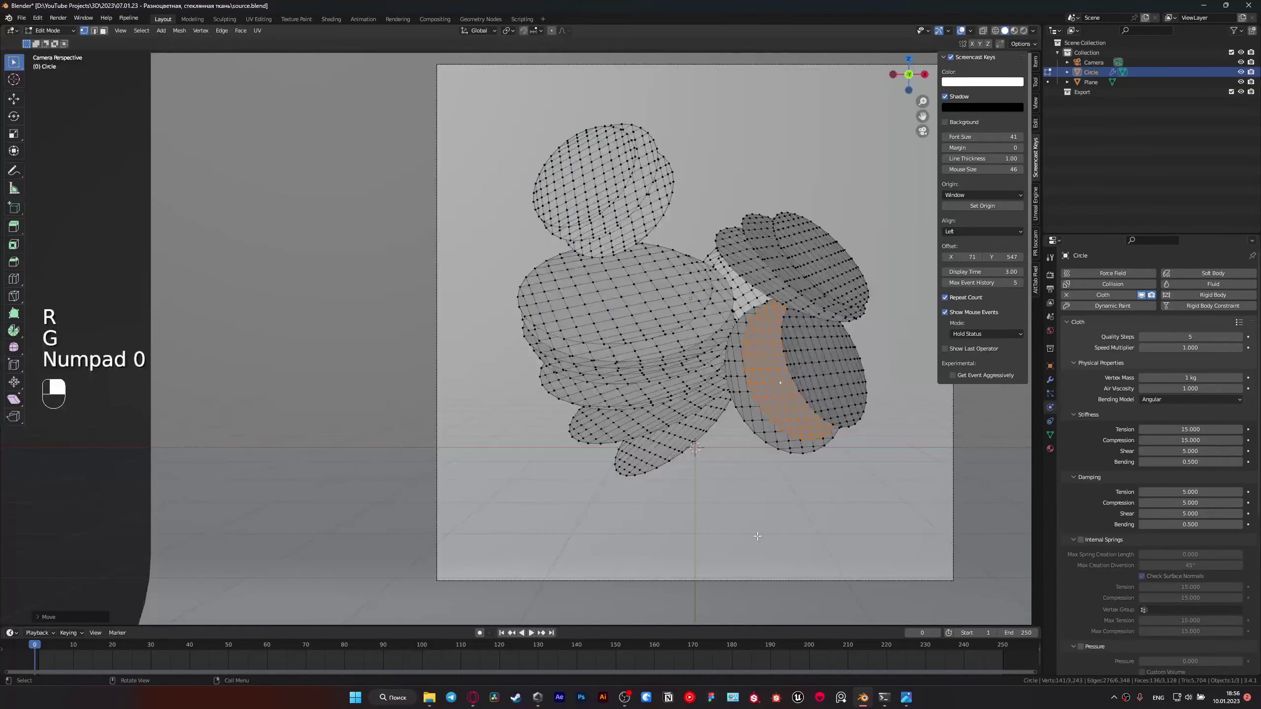
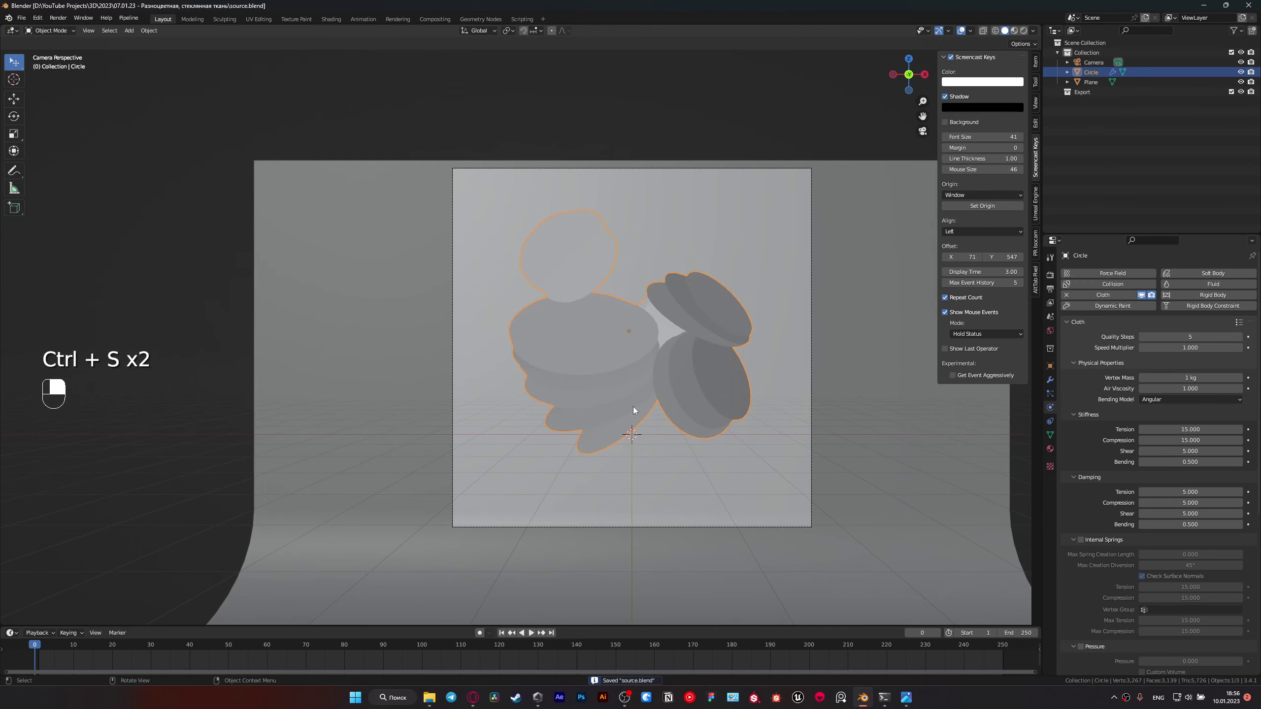
# Step: Add a small cube at the origin, isolate it in local view, and add an empty
pyautogui.press('shift+a')
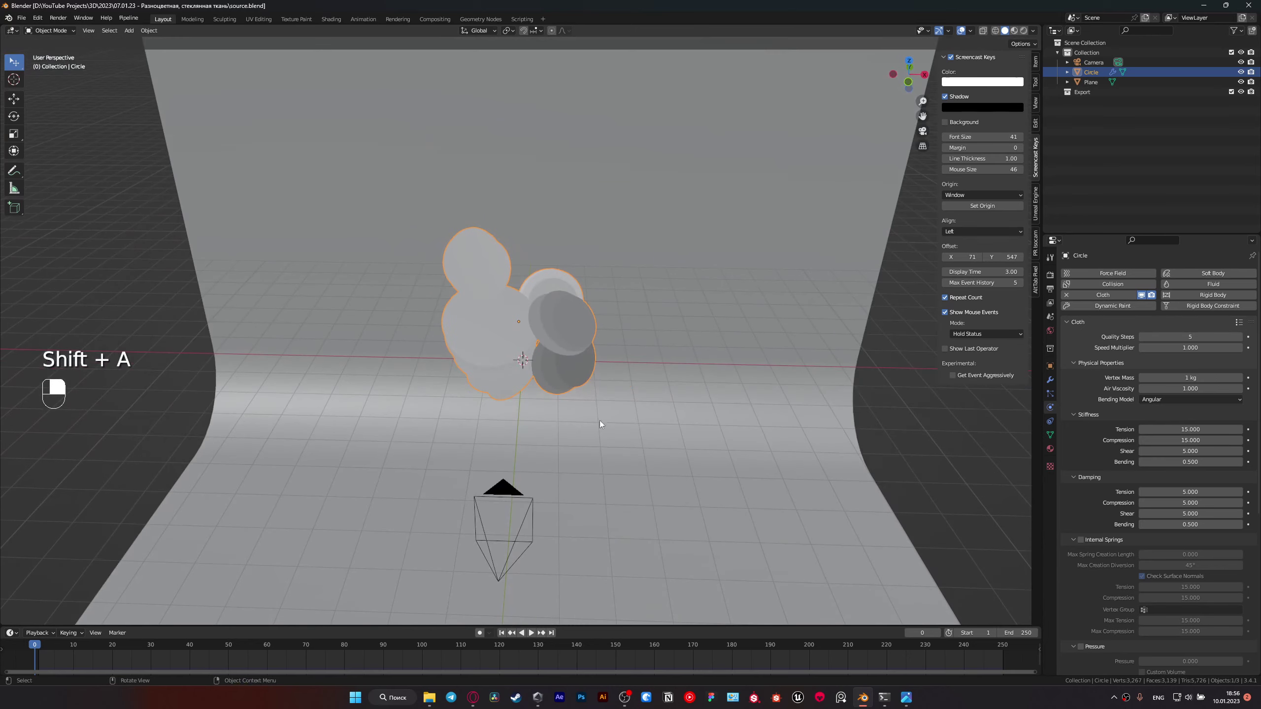
pyautogui.moveTo(515, 370); pyautogui.dragTo(570, 361)
pyautogui.middleClick(523, 366)
pyautogui.rightClick(523, 366)
pyautogui.press('shift+a')
pyautogui.press('g')
pyautogui.press('/')
pyautogui.press('s')
pyautogui.press('s')
pyautogui.press('shift+a')
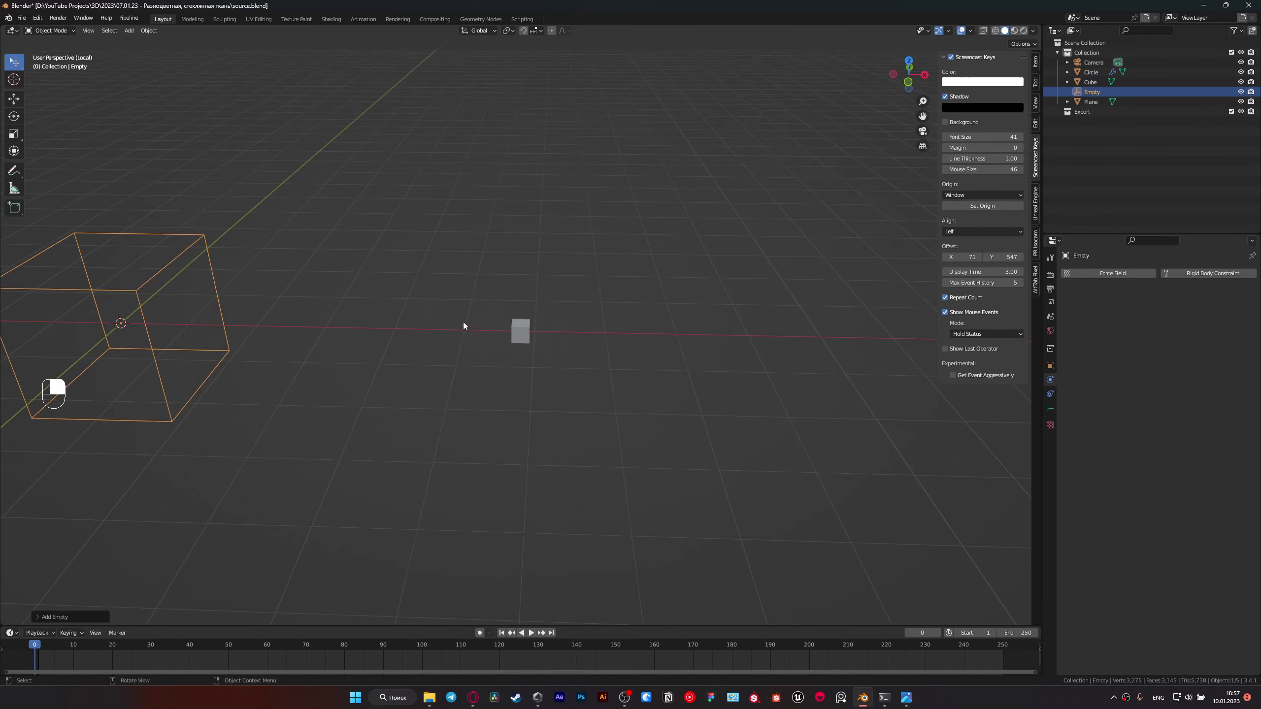
# Step: Copy the location between cube and empty via Copy Attributes and scale the empty to enclose the cube
pyautogui.middleClick(523, 326)
pyautogui.press('ctrl+c')
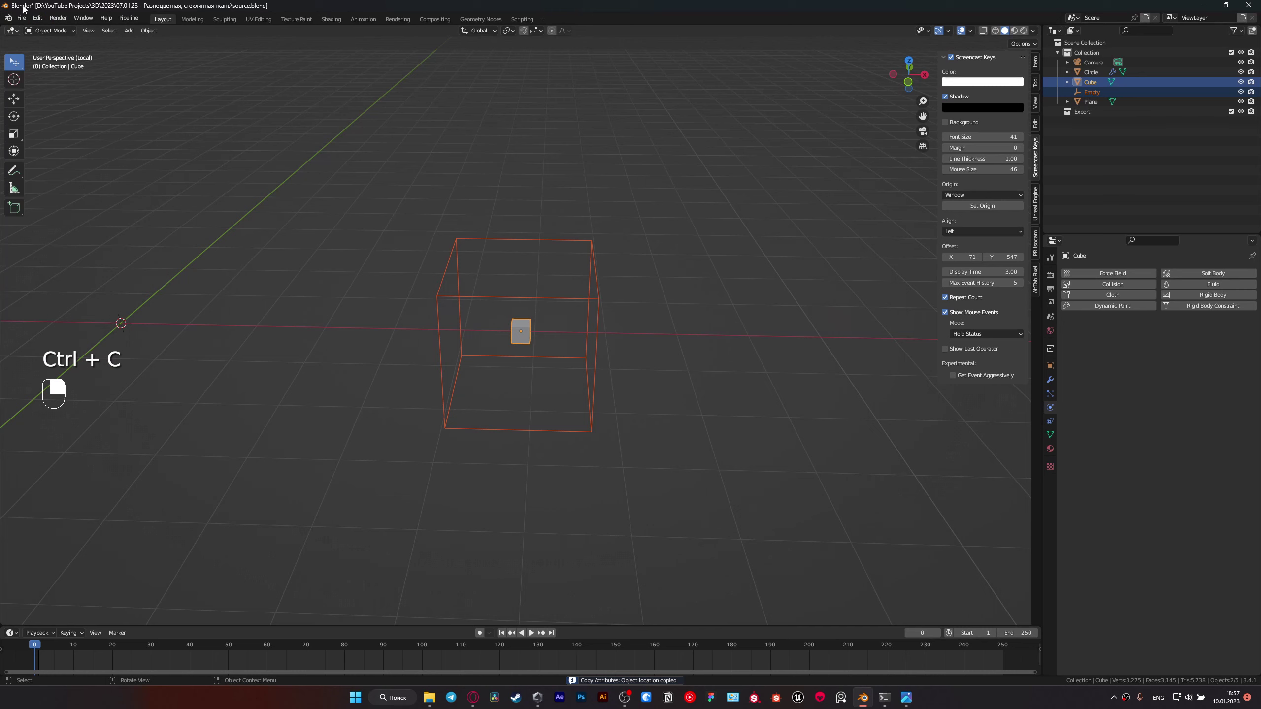
pyautogui.middleClick(37, 15)
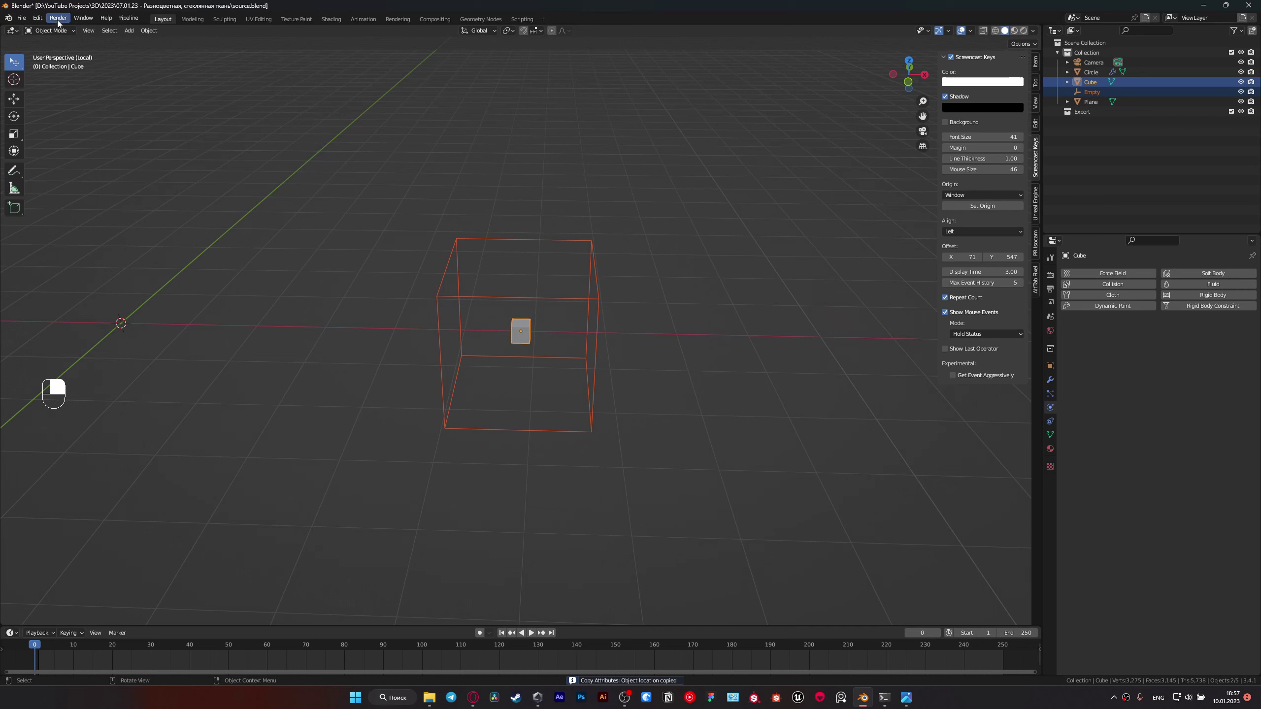
pyautogui.moveTo(45, 16); pyautogui.dragTo(551, 372)
pyautogui.press('s')
pyautogui.rightClick(614, 461)
pyautogui.moveTo(614, 460); pyautogui.dragTo(383, 214)
pyautogui.press('s')
pyautogui.press('shift+a')
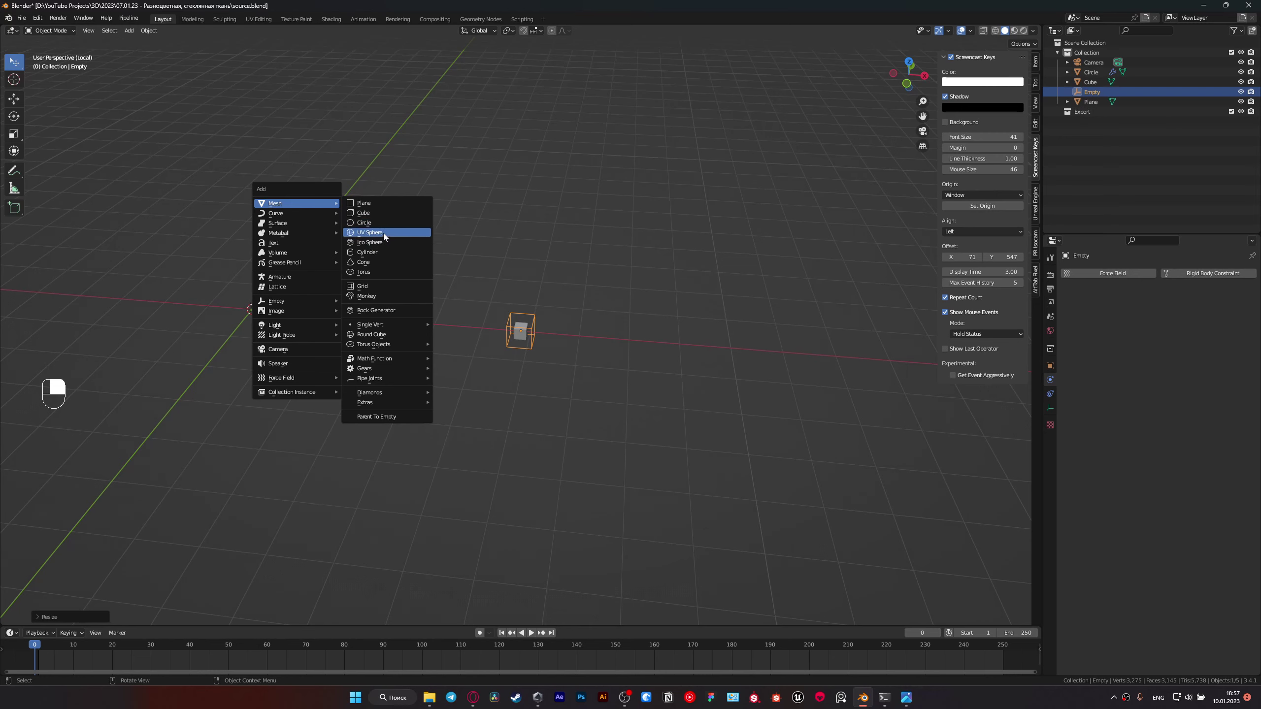
# Step: Move the new UV sphere out along X beside the cube and scale it down
pyautogui.moveTo(384, 231); pyautogui.dragTo(300, 367)
pyautogui.press('g')
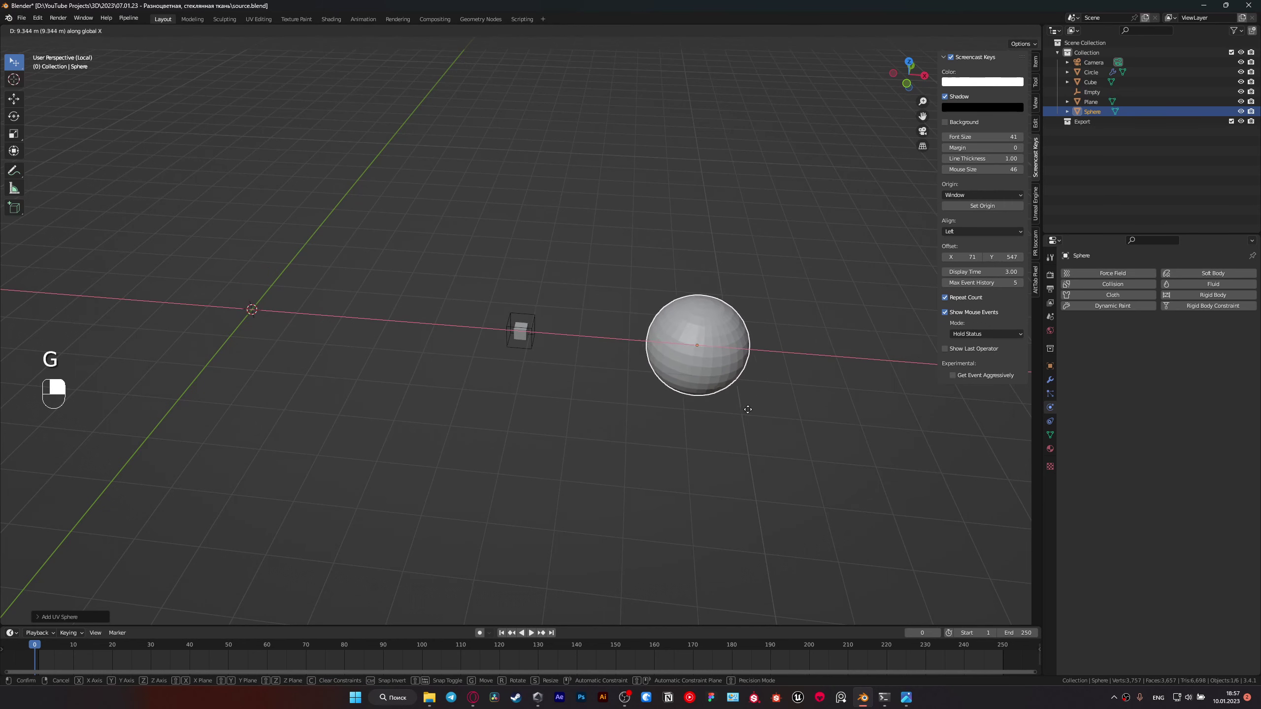
pyautogui.press('s')
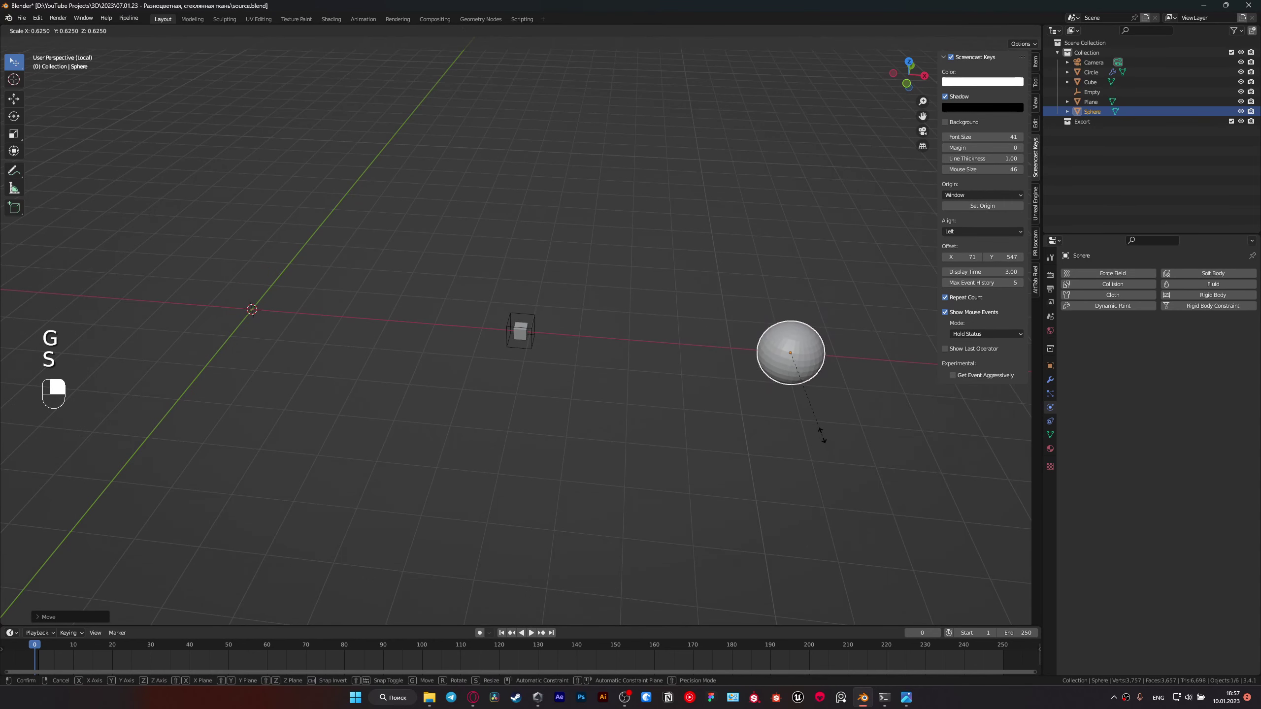
pyautogui.press('g')
pyautogui.moveTo(676, 392); pyautogui.dragTo(627, 392)
pyautogui.moveTo(627, 391); pyautogui.dragTo(485, 351)
pyautogui.moveTo(485, 351); pyautogui.dragTo(519, 381)
# Step: Select the sphere together with the cube-shaped empty, nudging the sphere into position
pyautogui.press('ctrl+p')
pyautogui.middleClick(569, 370)
pyautogui.rightClick(569, 369)
pyautogui.middleClick(482, 357)
pyautogui.rightClick(483, 356)
pyautogui.press('g')
pyautogui.moveTo(519, 382); pyautogui.dragTo(493, 331)
pyautogui.click(493, 331)
pyautogui.moveTo(493, 331); pyautogui.dragTo(533, 405)
# Step: Parent the sphere to the cube-shaped empty so a dotted link joins them
pyautogui.press('ctrl+p')
pyautogui.click(533, 405)
pyautogui.moveTo(533, 406); pyautogui.dragTo(498, 376)
pyautogui.click(498, 376)
# Step: Rotate and move the rig in the viewport to check the sphere follows the empty
pyautogui.moveTo(502, 379); pyautogui.dragTo(652, 540)
pyautogui.press('r')
pyautogui.press('r')
pyautogui.press('/')
pyautogui.press('g')
pyautogui.press('g')
pyautogui.click(652, 540)
pyautogui.moveTo(652, 540); pyautogui.dragTo(466, 539)
pyautogui.click(465, 539)
pyautogui.moveTo(472, 538); pyautogui.dragTo(568, 575)
# Step: Save the file and resize the linked sphere
pyautogui.press('ctrl+s')
pyautogui.click(543, 493)
pyautogui.press('s')
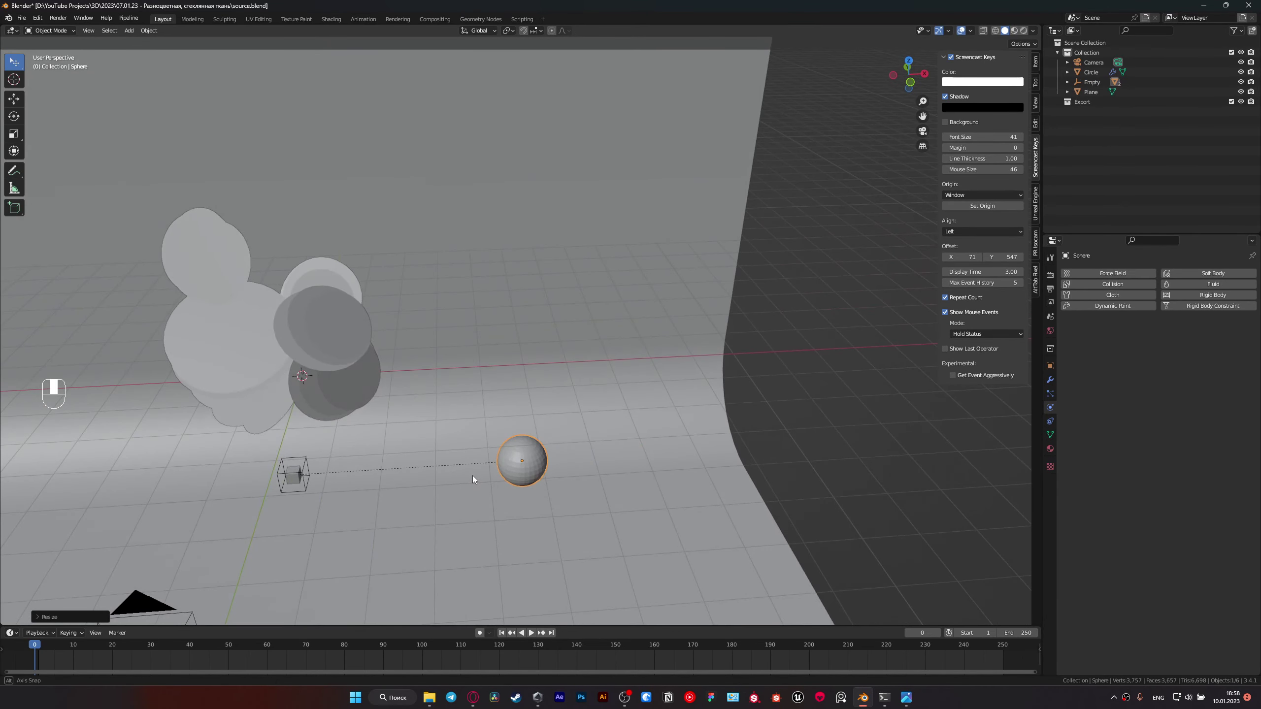
# Step: Select the backdrop plane and show Object Properties > Visibility > Ray Visibility for the selection
pyautogui.click(309, 533)
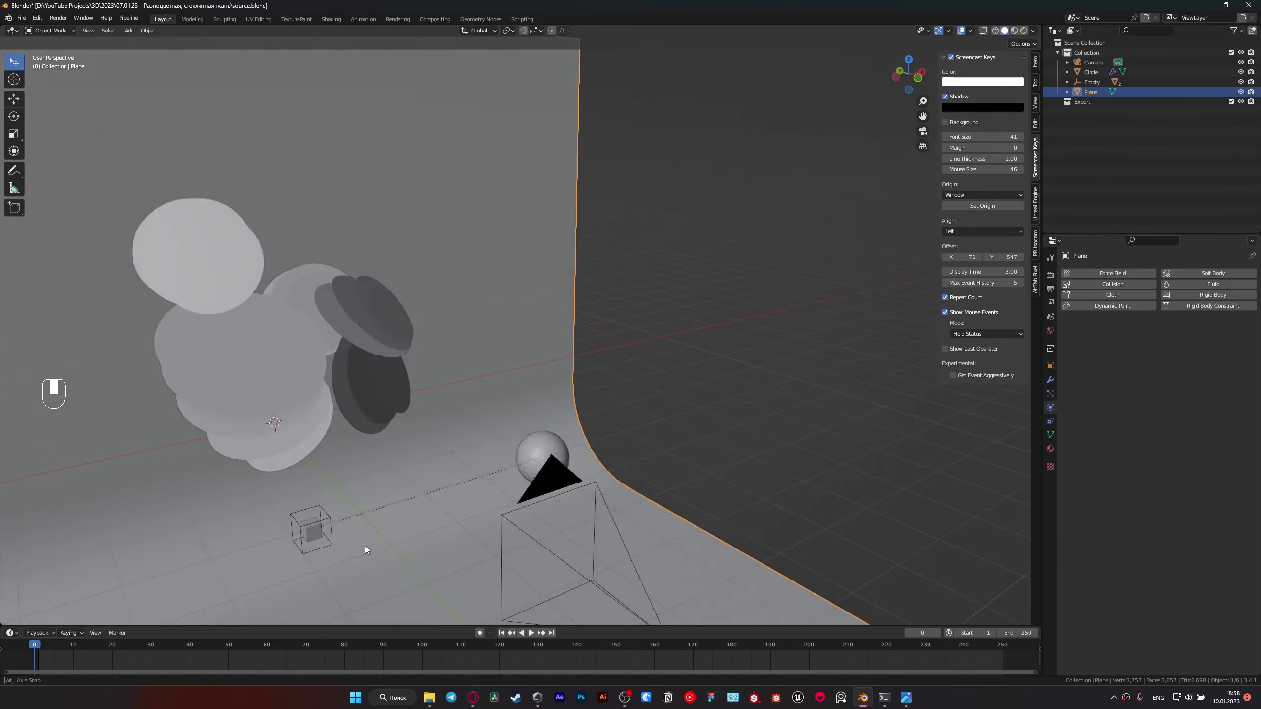
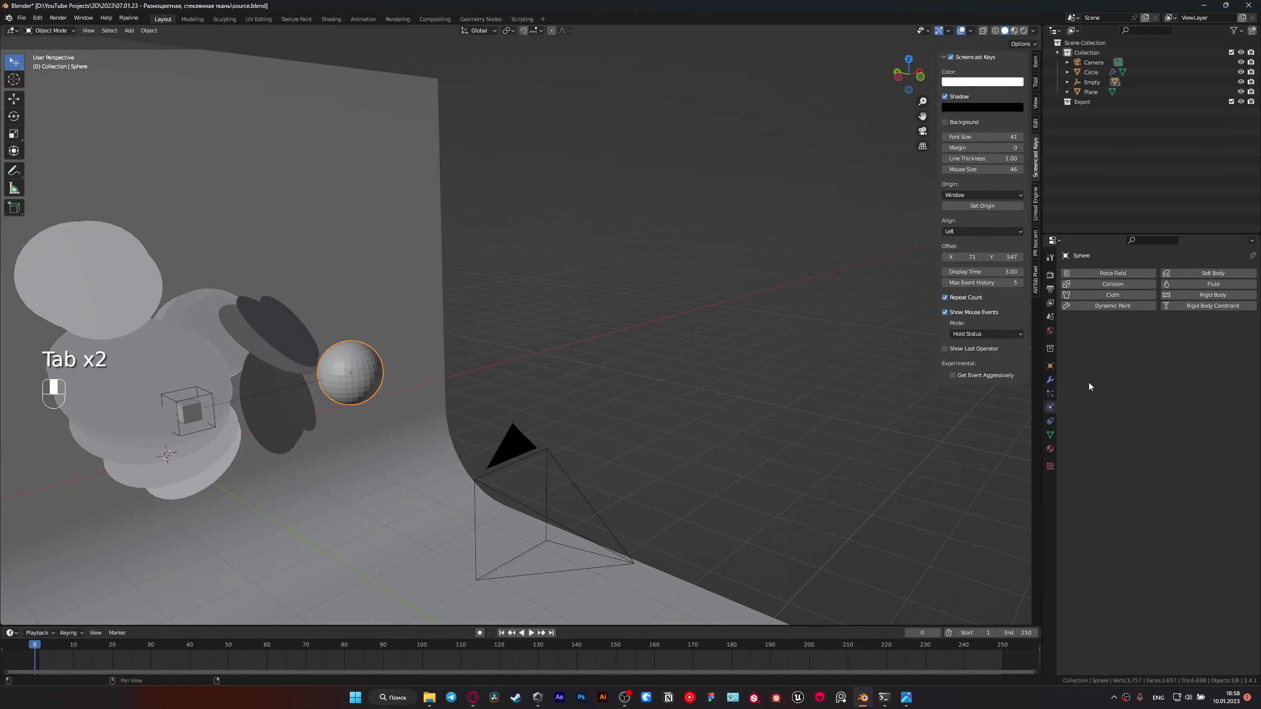
pyautogui.click(1054, 356)
pyautogui.moveTo(1070, 478); pyautogui.dragTo(1052, 270)
pyautogui.click(1048, 273)
pyautogui.moveTo(1184, 270); pyautogui.dragTo(1055, 362)
pyautogui.moveTo(1065, 504); pyautogui.dragTo(195, 405)
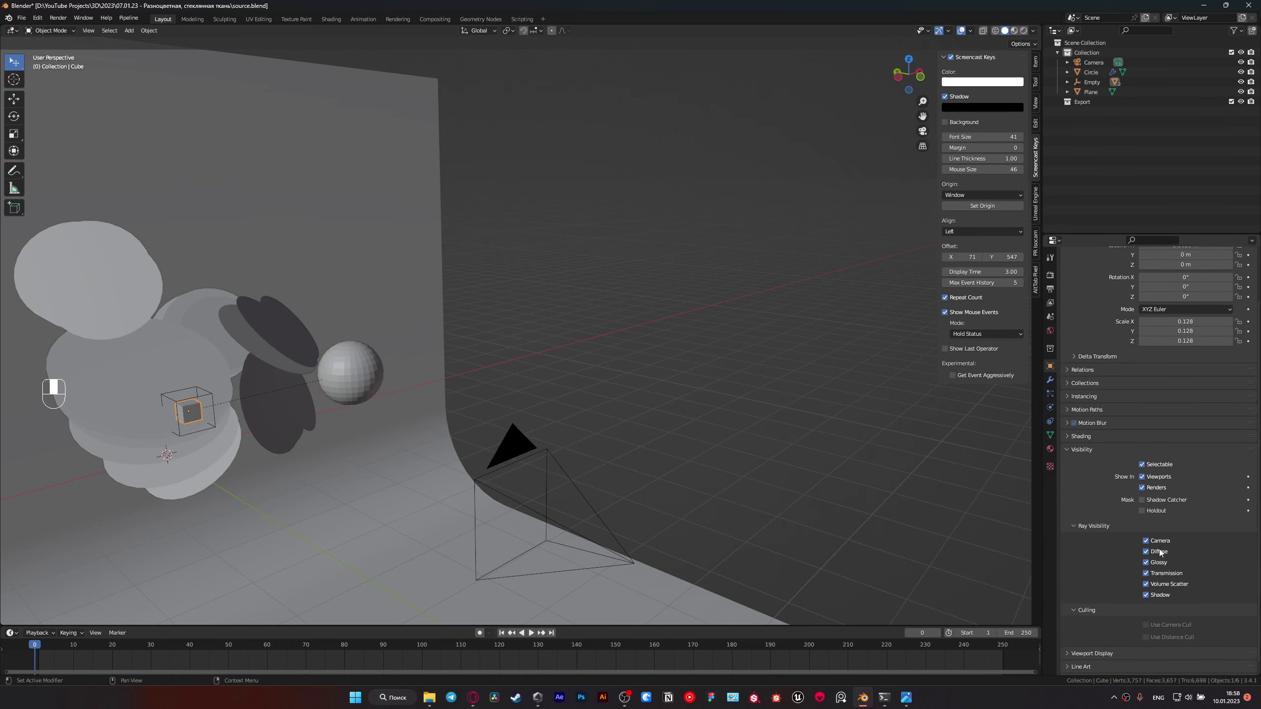
# Step: Shrink the cube-shaped empty and reposition it against the ring stack in camera view
pyautogui.moveTo(1151, 538); pyautogui.dragTo(329, 461)
pyautogui.moveTo(330, 461); pyautogui.dragTo(711, 367)
pyautogui.press('KP_0')
pyautogui.moveTo(711, 367); pyautogui.dragTo(848, 489)
pyautogui.press('s')
pyautogui.moveTo(847, 489); pyautogui.dragTo(552, 390)
pyautogui.click(552, 390)
# Step: Resize the linked sphere and shift it alongside the empty
pyautogui.middleClick(552, 391)
pyautogui.click(551, 399)
pyautogui.moveTo(550, 399); pyautogui.dragTo(707, 446)
pyautogui.press('s')
pyautogui.press('g')
# Step: Move the sphere into place and rotate the cube-shaped empty −36° around Z
pyautogui.click(688, 347)
pyautogui.press('g')
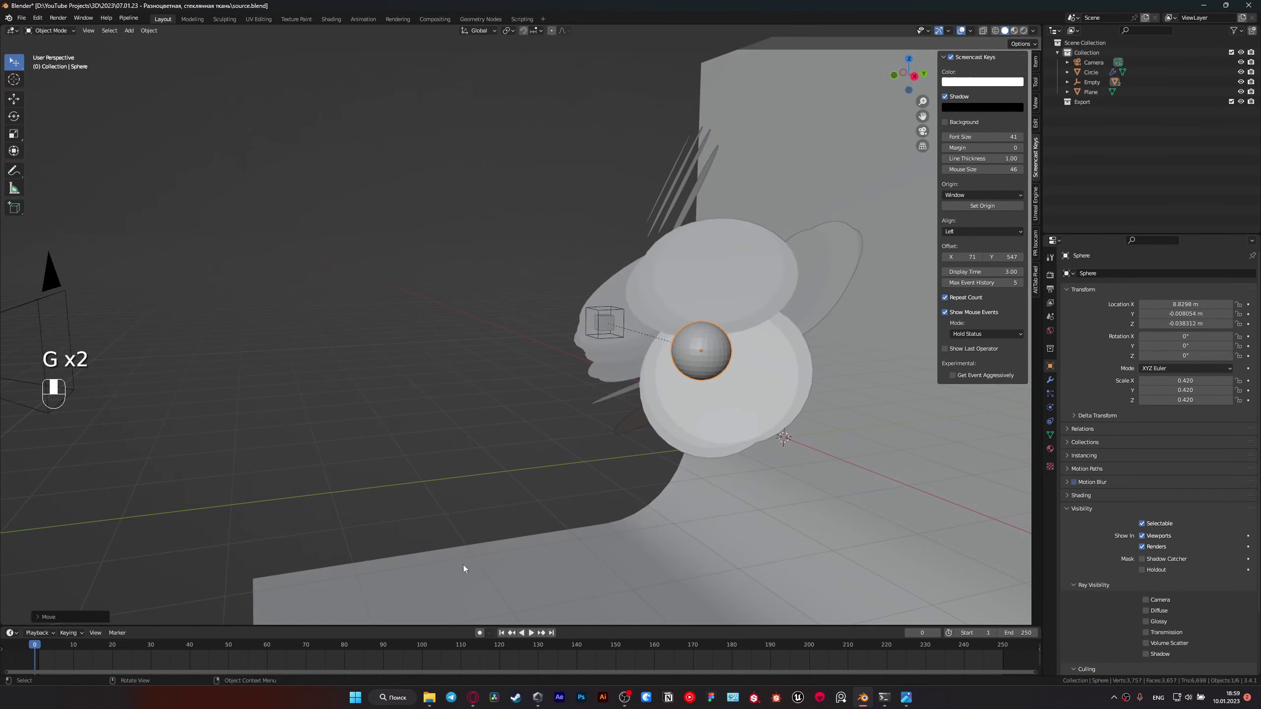
pyautogui.click(605, 344)
pyautogui.press('r')
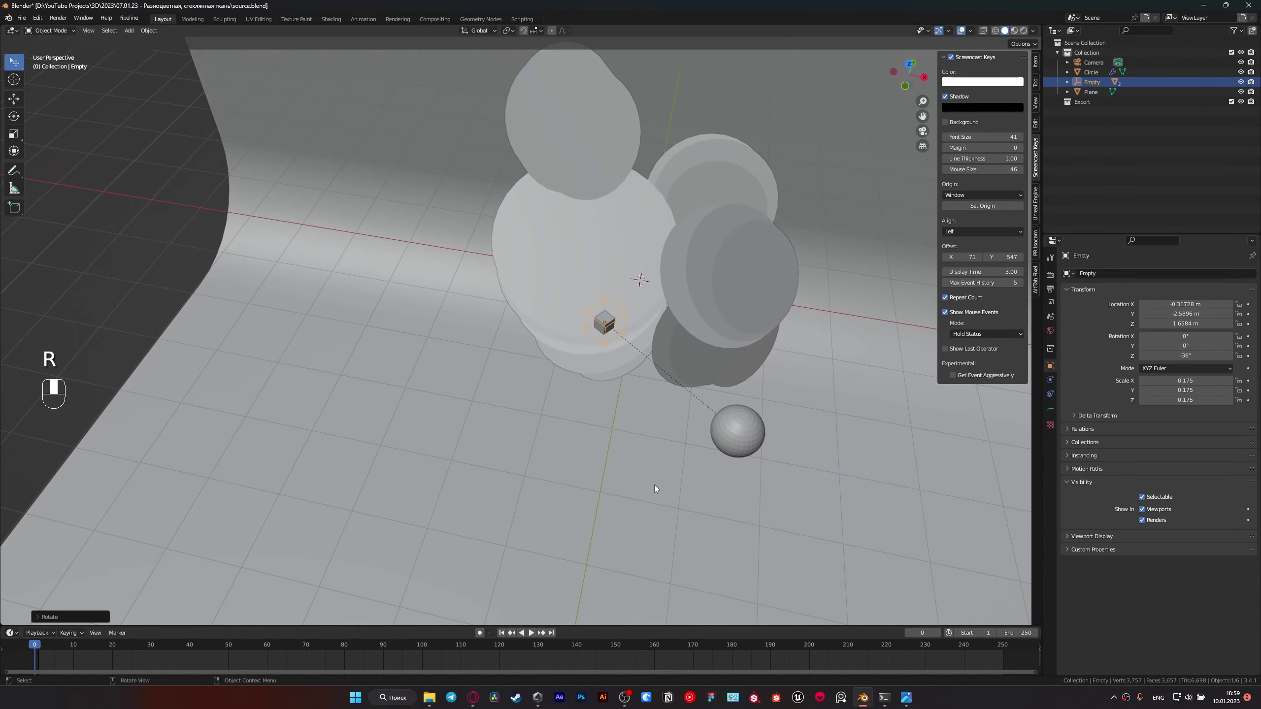
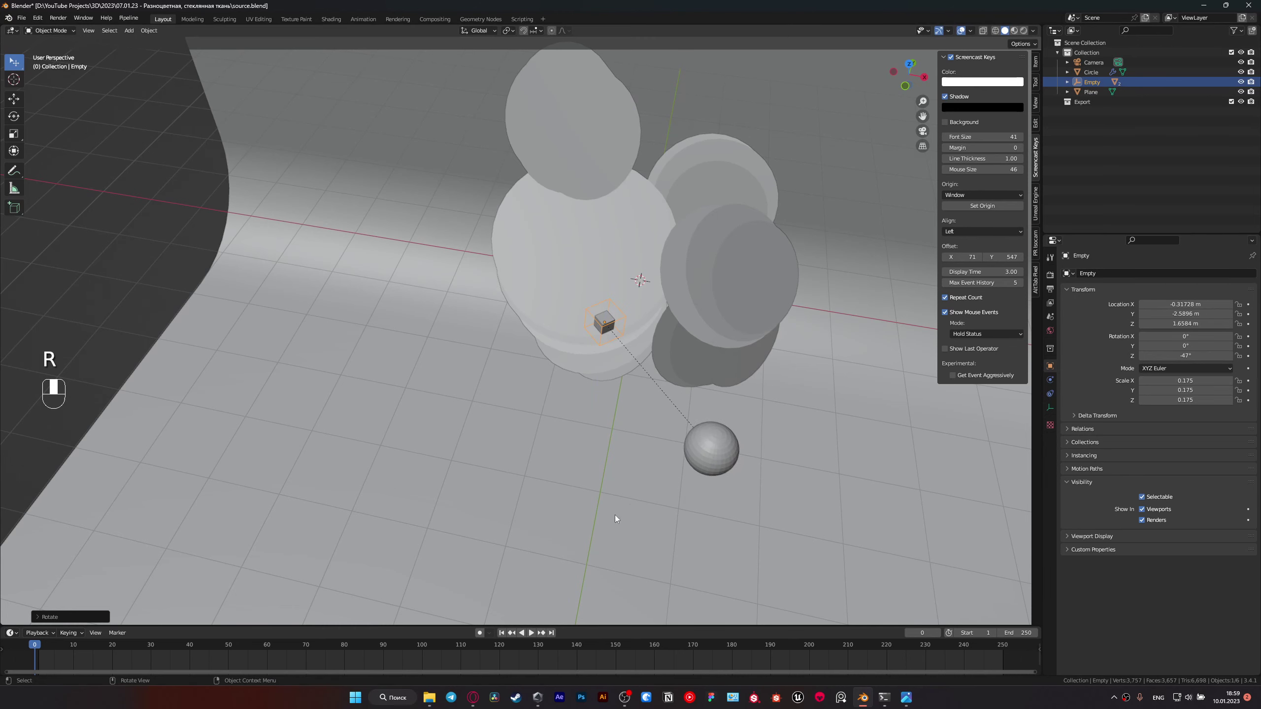
# Step: Key the empty's Z rotation at −47° on frame 0 and 37.6° on frame 120
pyautogui.press('i')
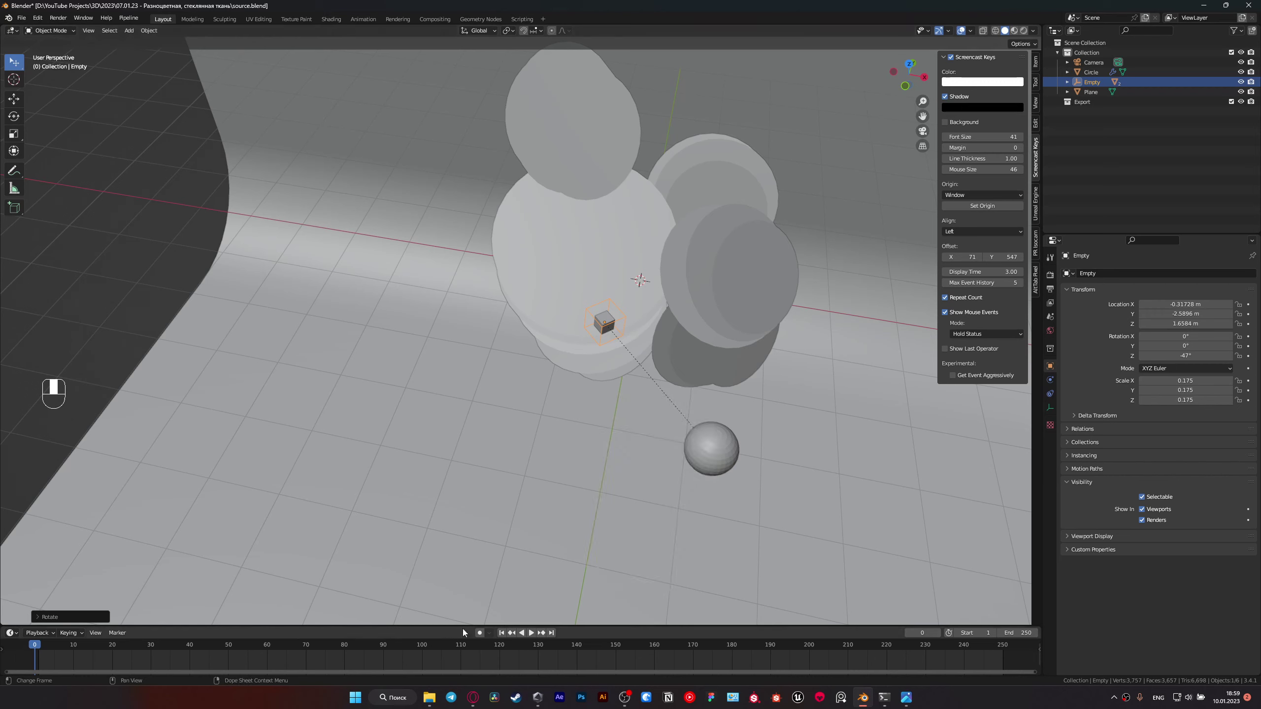
pyautogui.press('i')
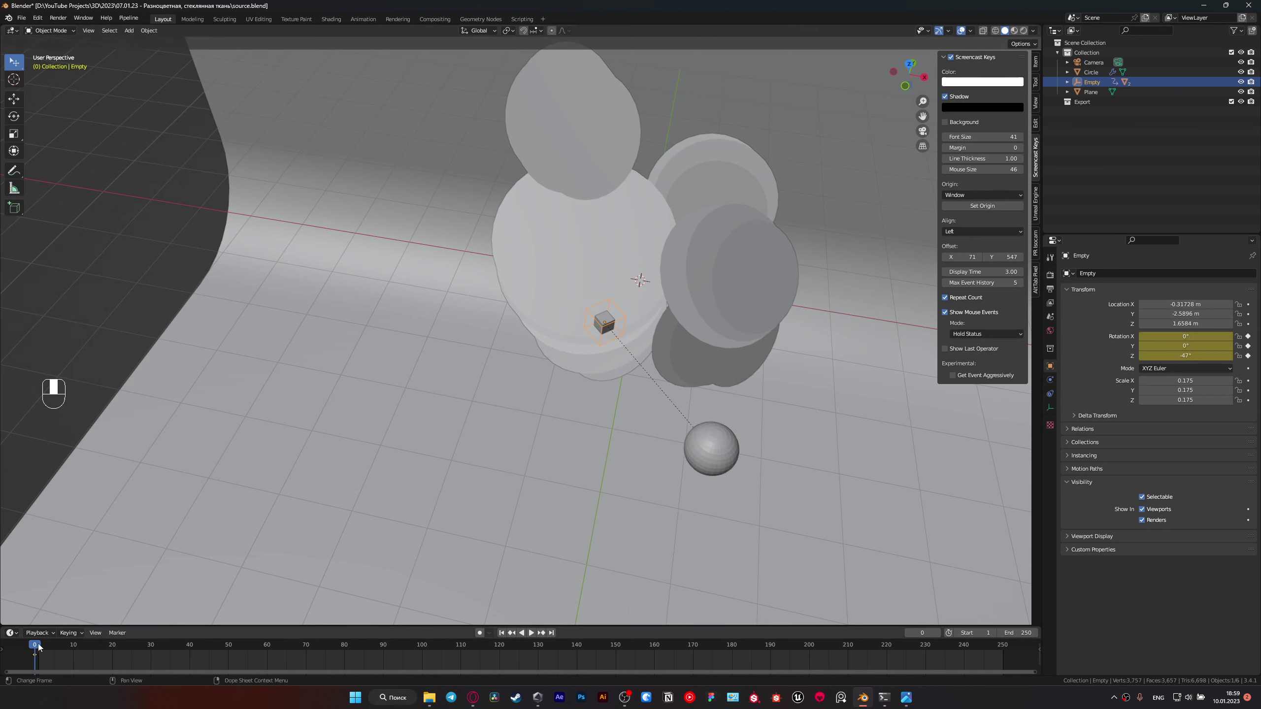
pyautogui.moveTo(89, 646); pyautogui.dragTo(834, 253)
pyautogui.press('r')
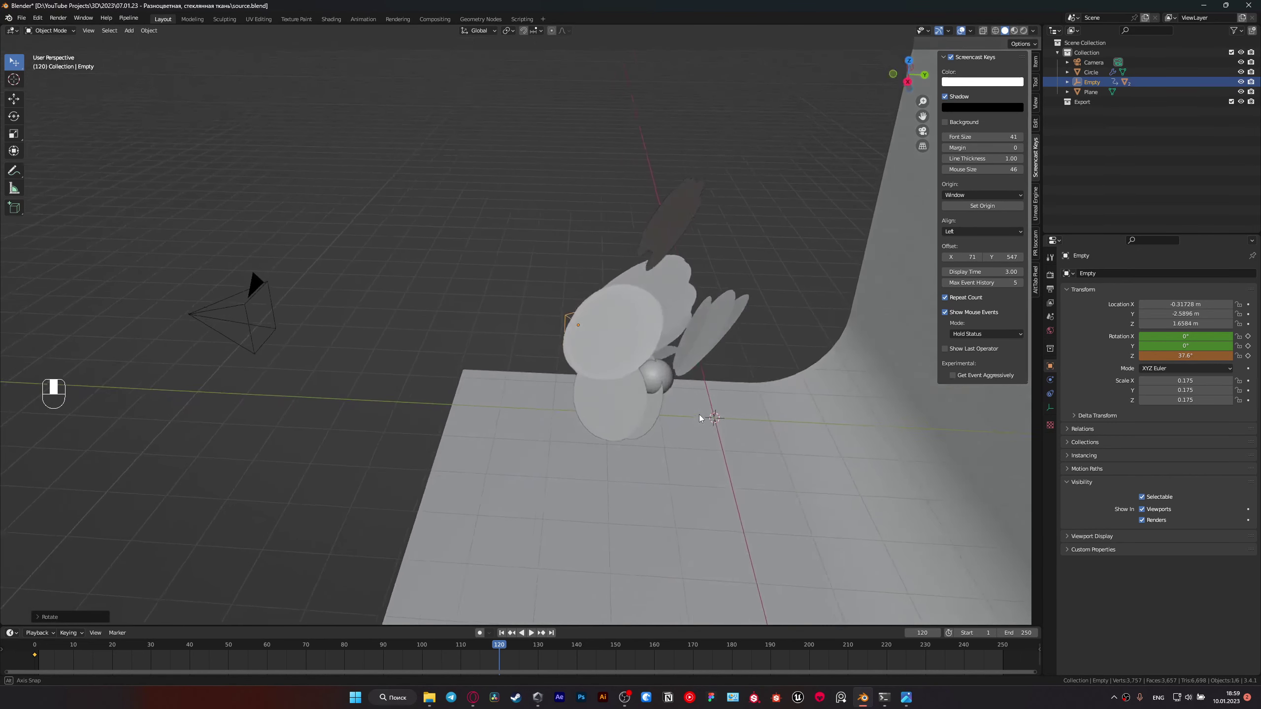
pyautogui.press('i')
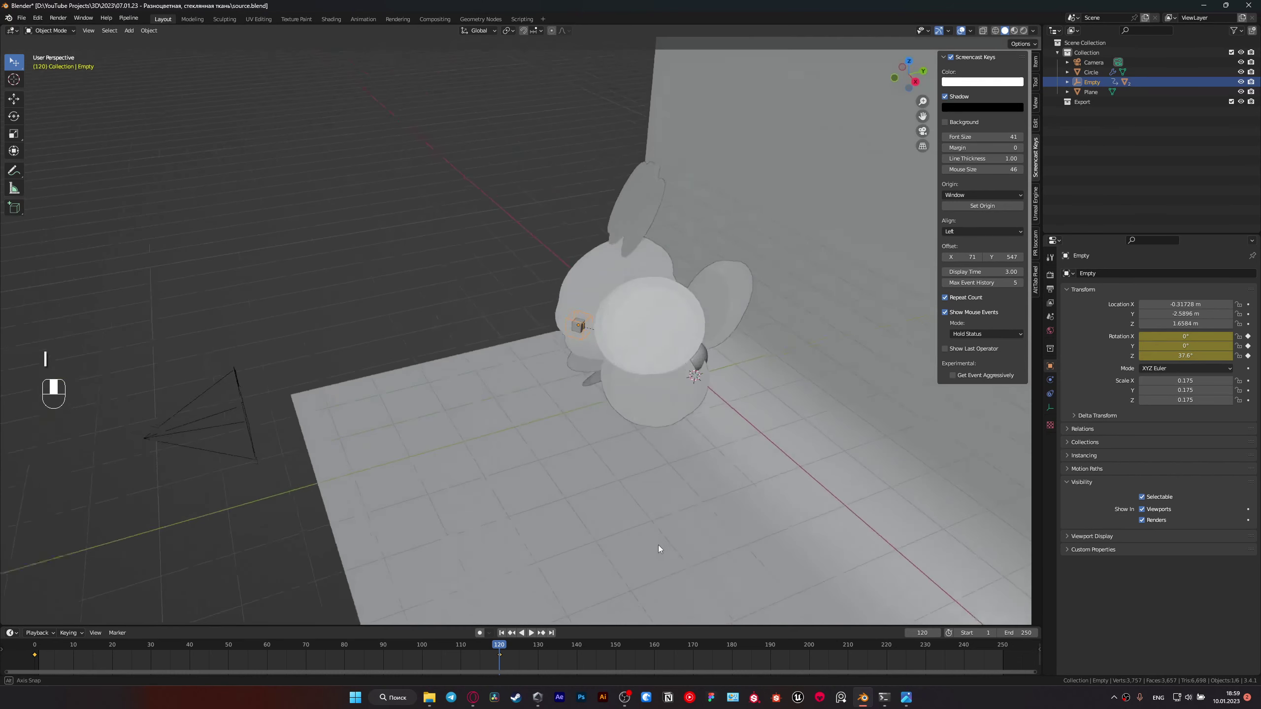
# Step: Select the cloth rings, adjust their position and play the simulation
pyautogui.click(713, 339)
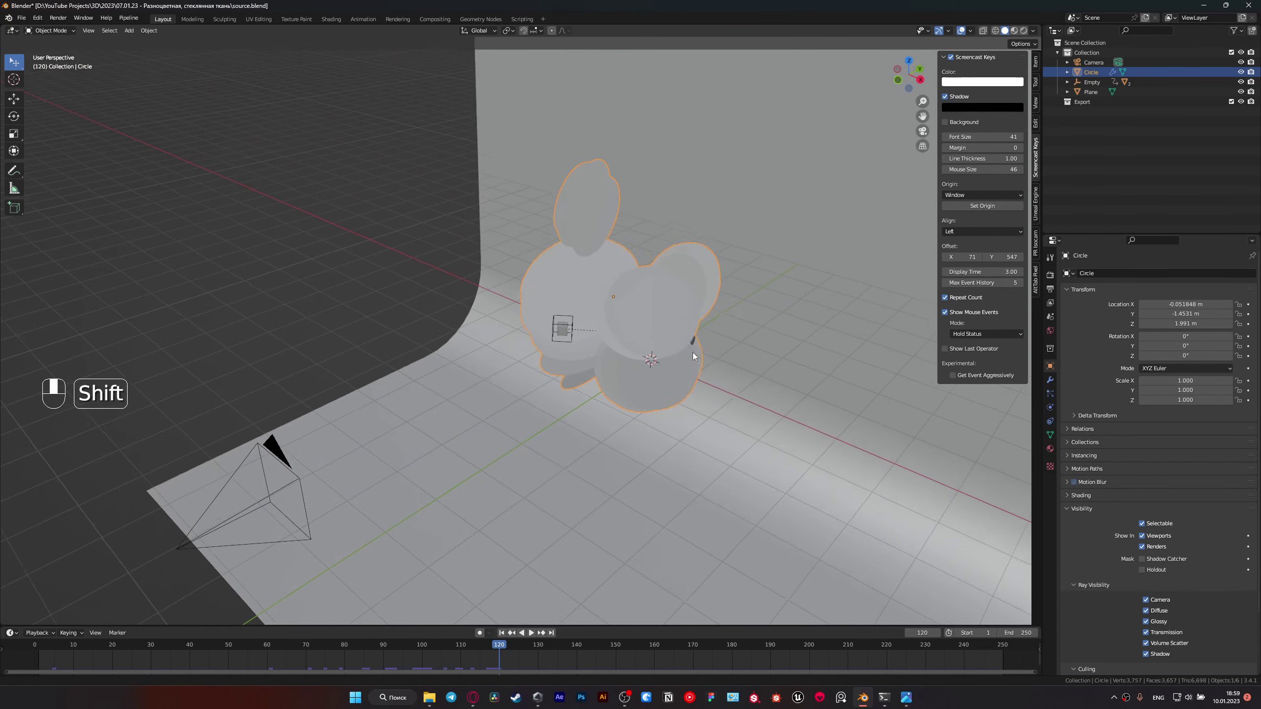
pyautogui.click(594, 372)
pyautogui.moveTo(594, 373); pyautogui.dragTo(500, 637)
pyautogui.press('g')
pyautogui.moveTo(500, 637); pyautogui.dragTo(698, 525)
pyautogui.press('space')
pyautogui.press('space')
pyautogui.press('space')
# Step: Adjust the cloth simulation settings in the properties panel
pyautogui.press('s')
pyautogui.moveTo(699, 526); pyautogui.dragTo(1052, 379)
pyautogui.click(1052, 379)
pyautogui.middleClick(1052, 379)
pyautogui.click(1055, 390)
pyautogui.middleClick(1052, 395)
pyautogui.click(1050, 403)
pyautogui.moveTo(1050, 402); pyautogui.dragTo(1101, 287)
pyautogui.moveTo(1102, 286); pyautogui.dragTo(557, 383)
# Step: Save, then scrub the timeline and replay the simulation from camera view
pyautogui.press('ctrl+s')
pyautogui.press('space')
pyautogui.press('space')
pyautogui.press('KP_0')
pyautogui.moveTo(557, 383); pyautogui.dragTo(507, 651)
pyautogui.click(507, 651)
pyautogui.middleClick(508, 650)
pyautogui.moveTo(500, 652); pyautogui.dragTo(491, 346)
pyautogui.press('space')
pyautogui.press('space')
pyautogui.press('ctrl+s')
# Step: Duplicate the empty-and-sphere rig with Shift+D and rotate and move the copy
pyautogui.middleClick(491, 346)
pyautogui.click(751, 319)
pyautogui.moveTo(751, 320); pyautogui.dragTo(319, 639)
pyautogui.press('shift+d')
pyautogui.press('r')
pyautogui.press('g')
pyautogui.moveTo(319, 639); pyautogui.dragTo(536, 446)
pyautogui.press('g')
# Step: Select the unwanted duplicate objects and delete them
pyautogui.moveTo(536, 447); pyautogui.dragTo(490, 311)
pyautogui.click(491, 310)
pyautogui.moveTo(491, 310); pyautogui.dragTo(508, 318)
pyautogui.click(507, 317)
pyautogui.moveTo(507, 318); pyautogui.dragTo(504, 328)
pyautogui.click(504, 329)
pyautogui.moveTo(505, 329); pyautogui.dragTo(498, 323)
pyautogui.click(486, 318)
pyautogui.click(896, 439)
pyautogui.press('Delete')
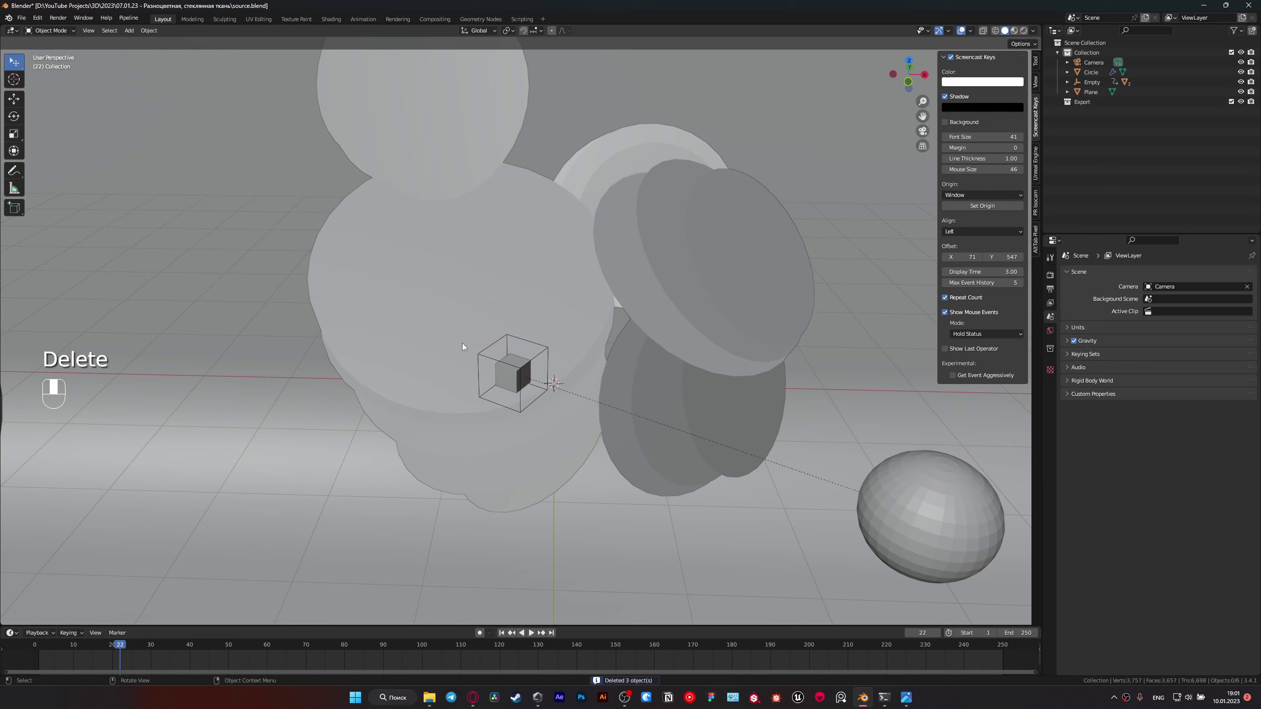
# Step: Select the cube-shaped empty then the small cube, showing its transform (X 5.8039 m, scale 0.128)
pyautogui.click(905, 504)
pyautogui.click(515, 364)
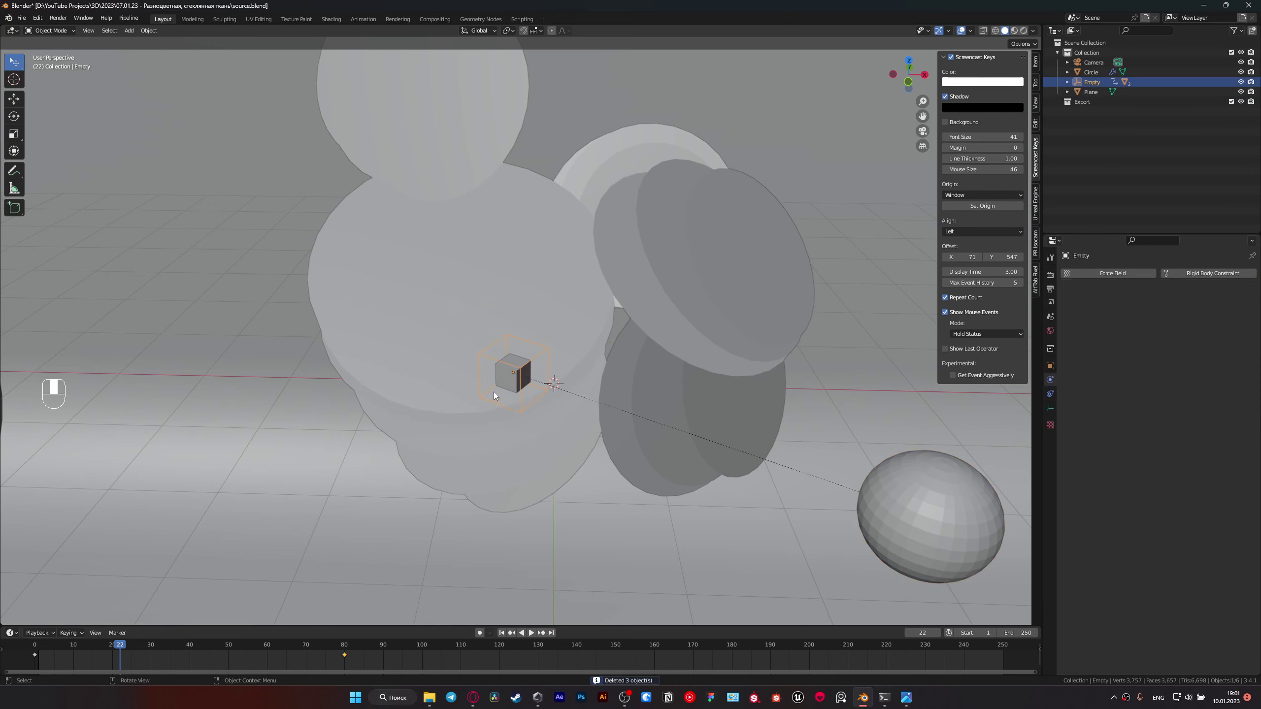
pyautogui.click(504, 381)
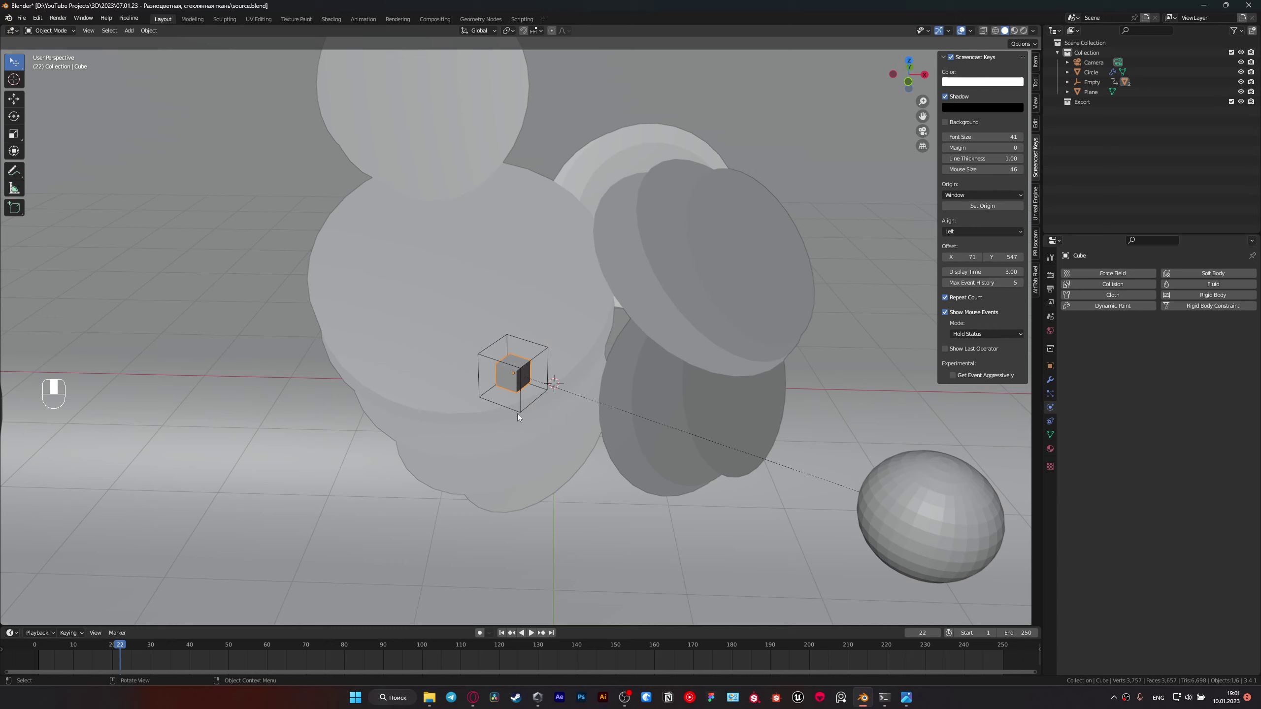
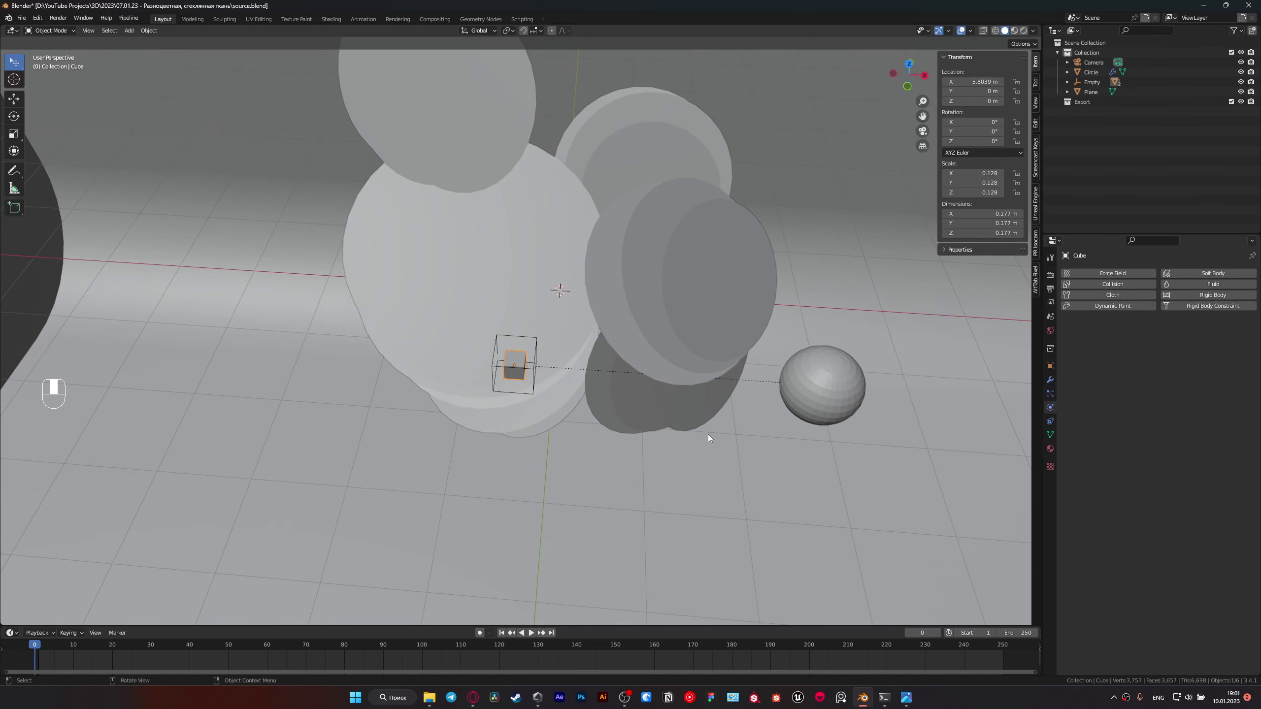
# Step: Rotate the small cube about −28.7° on Z and keyframe its rotation
pyautogui.press('r')
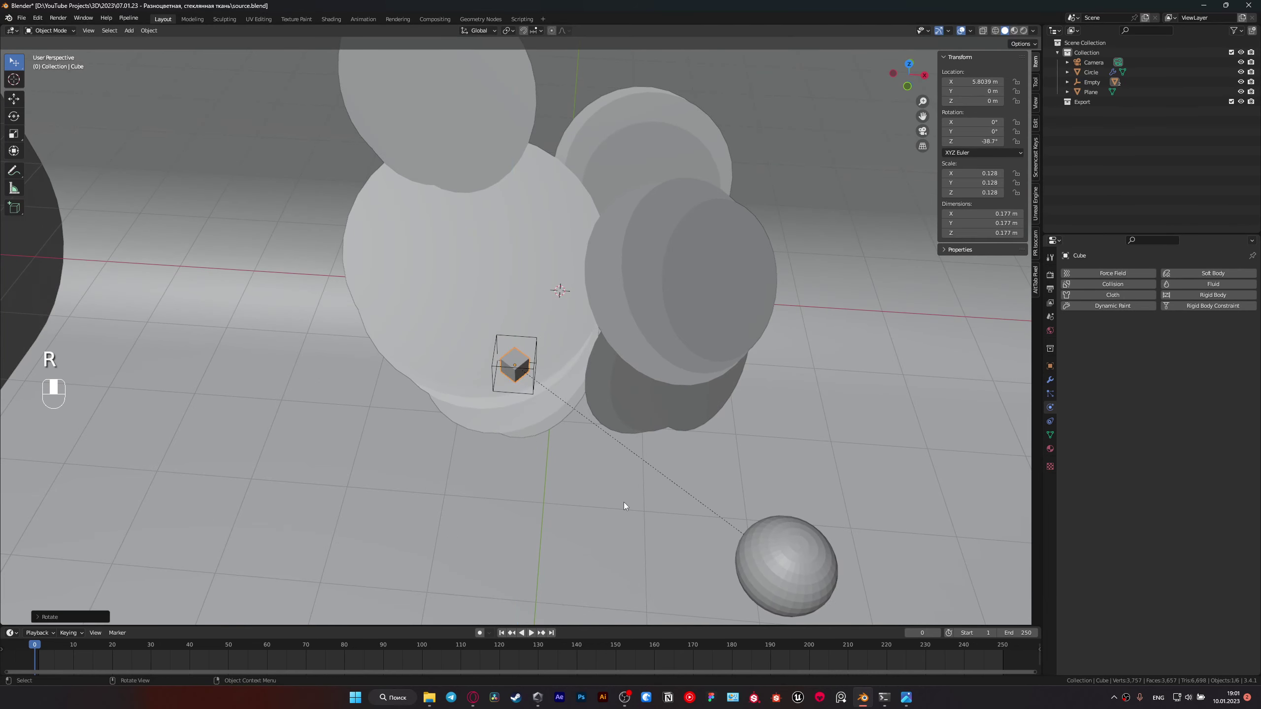
pyautogui.press('i')
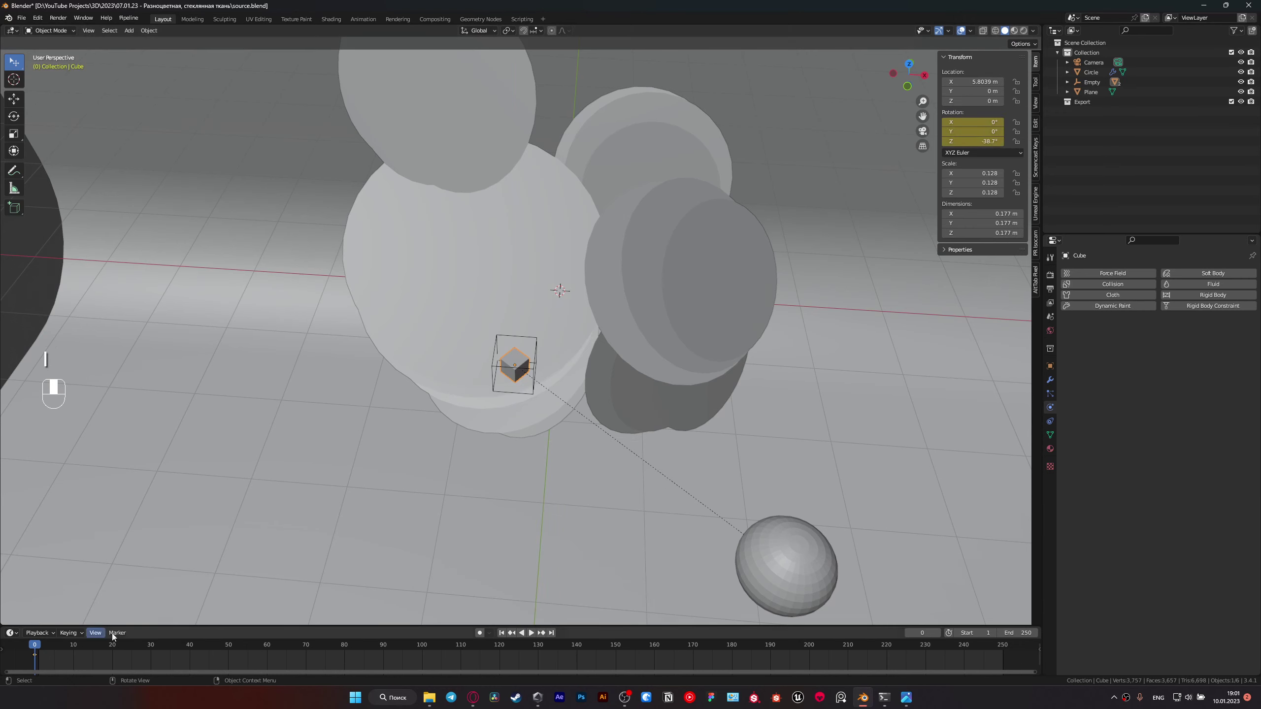
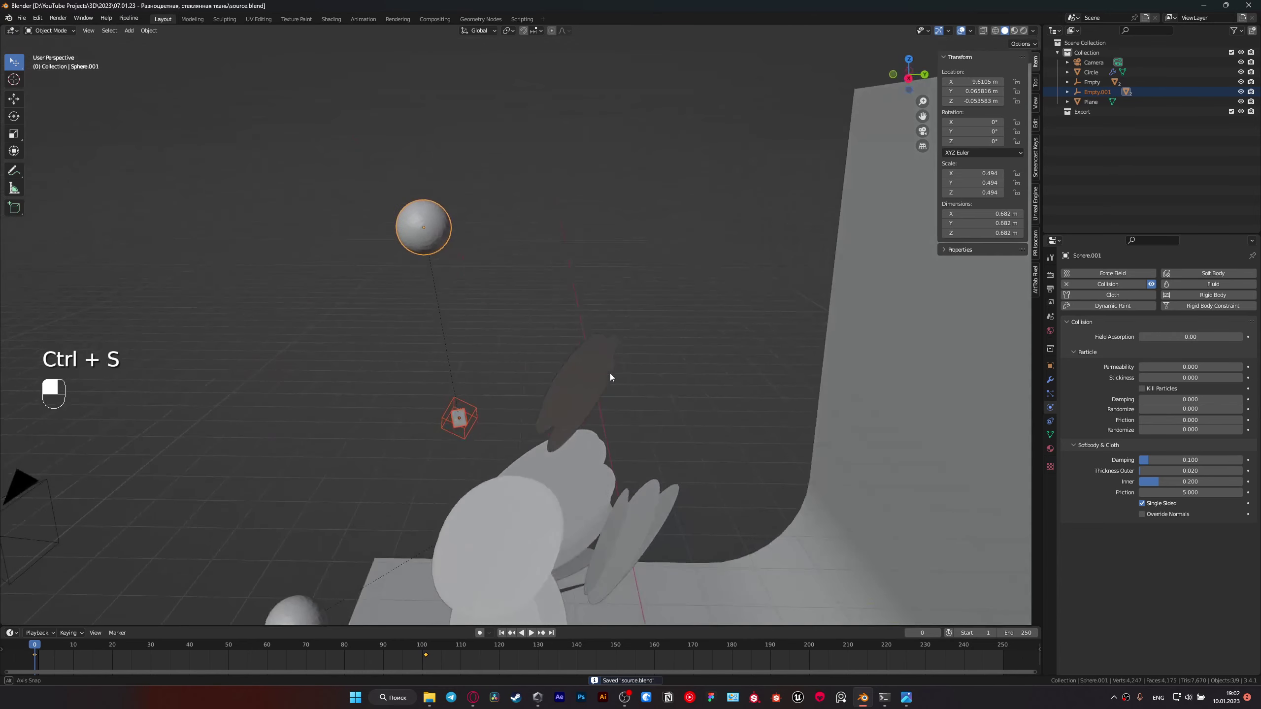
# Step: Play the cloth simulation several times from camera view, repositioning between runs
pyautogui.press('g')
pyautogui.press('space')
pyautogui.press('space')
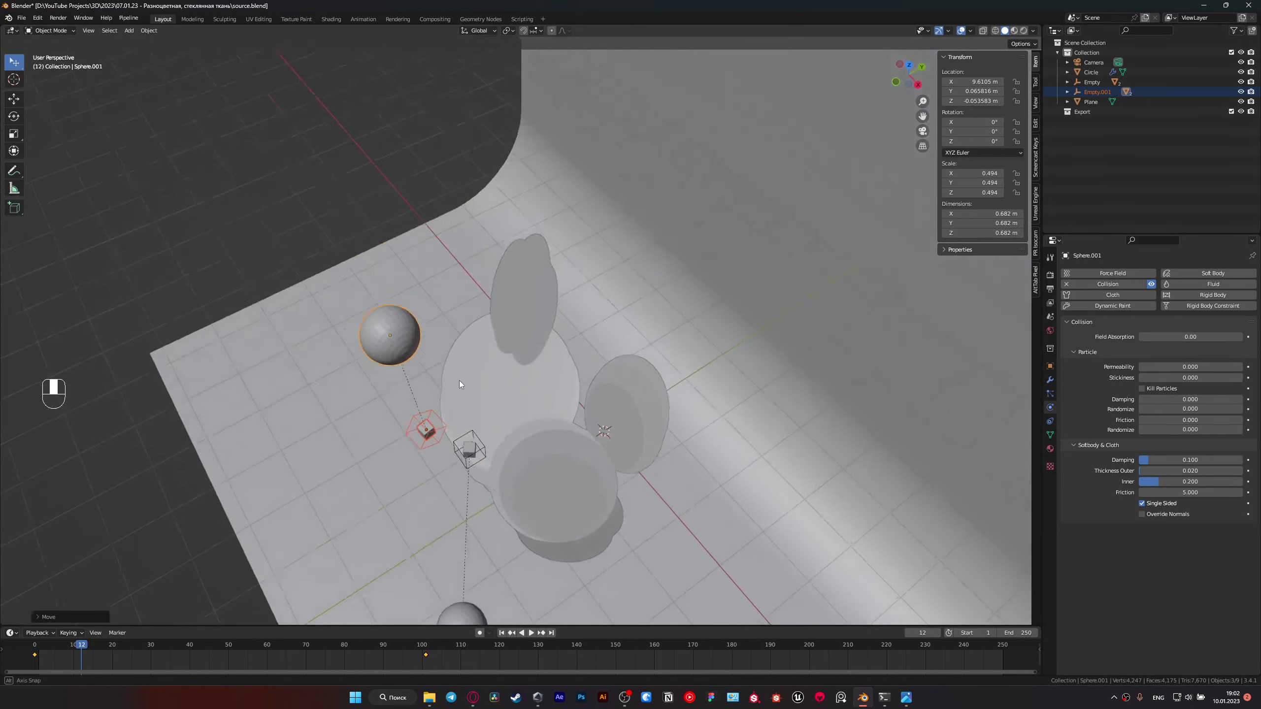
pyautogui.press('KP_0')
pyautogui.press('space')
pyautogui.press('g')
pyautogui.press('space')
pyautogui.press('space')
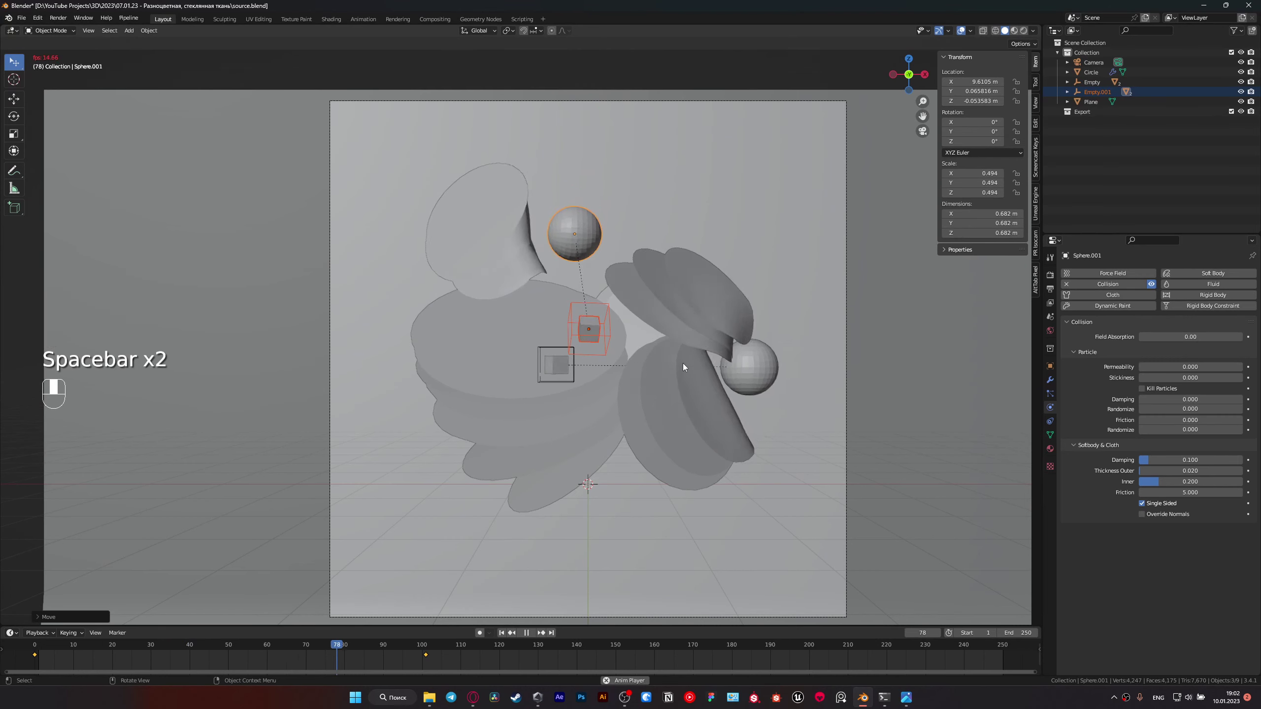
pyautogui.press('space')
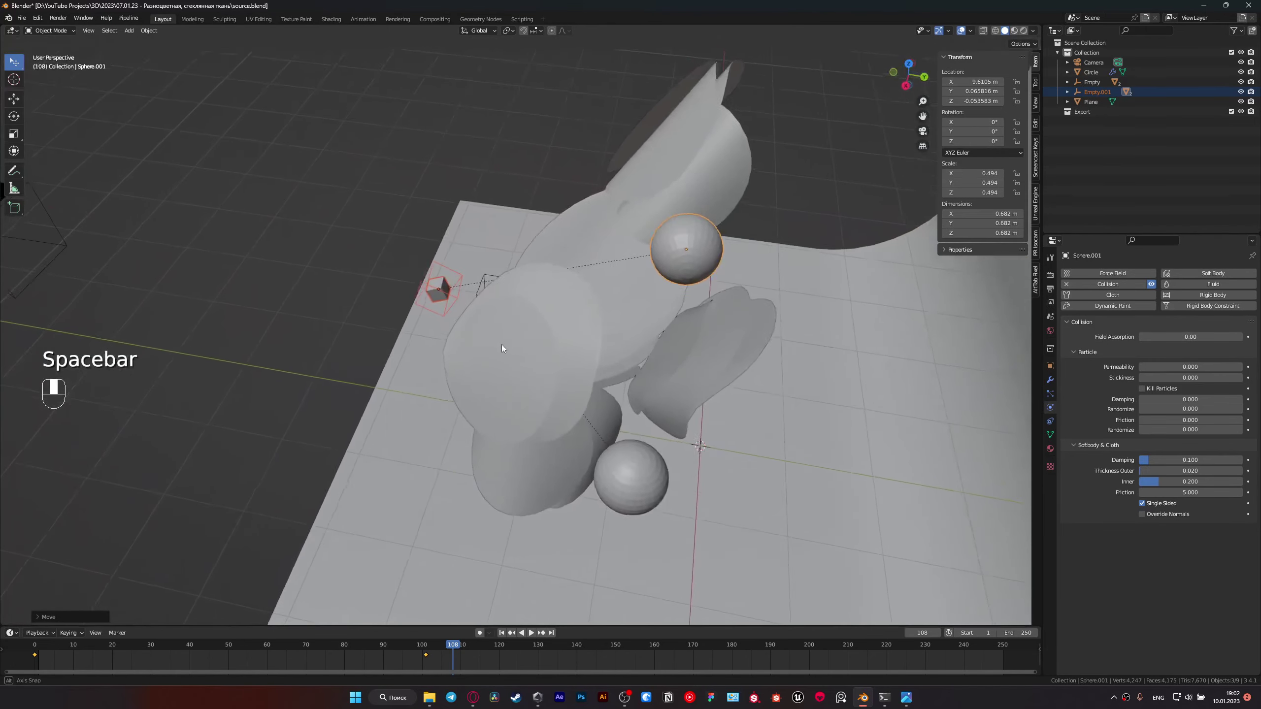
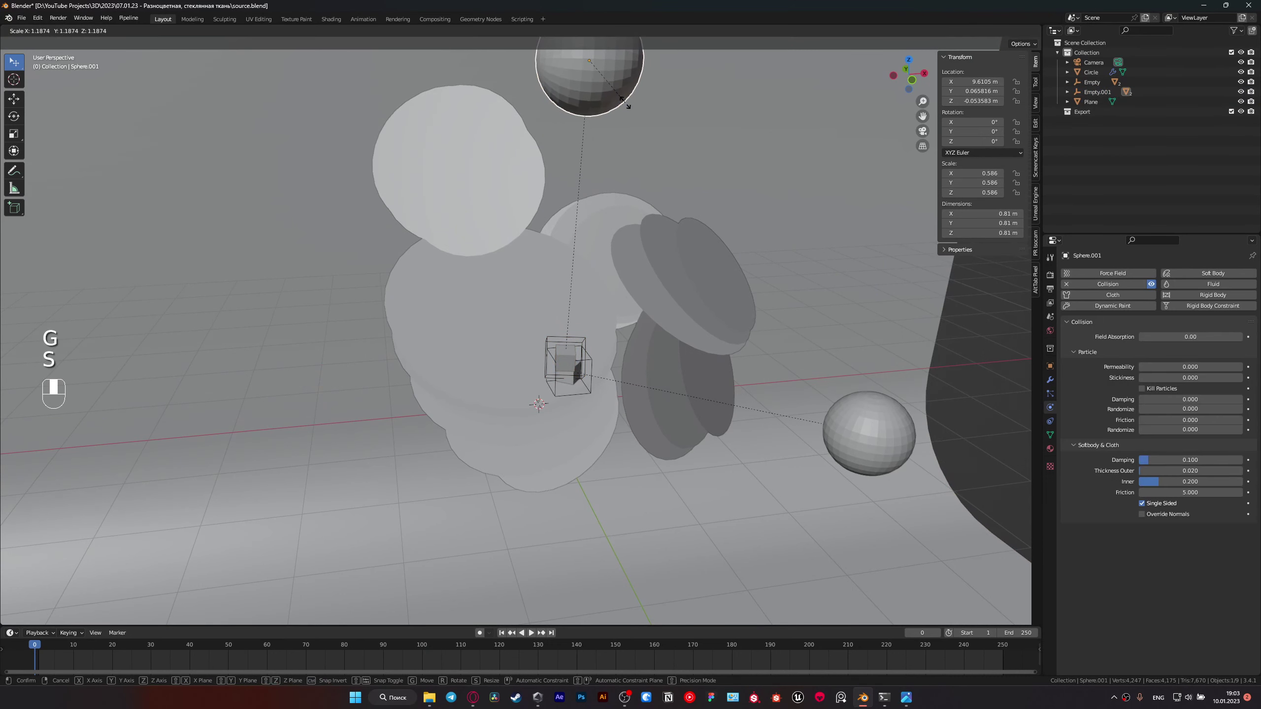
# Step: Save, replay the simulation in camera view and scale Sphere.001 up slightly
pyautogui.press('ctrl+s')
pyautogui.press('space')
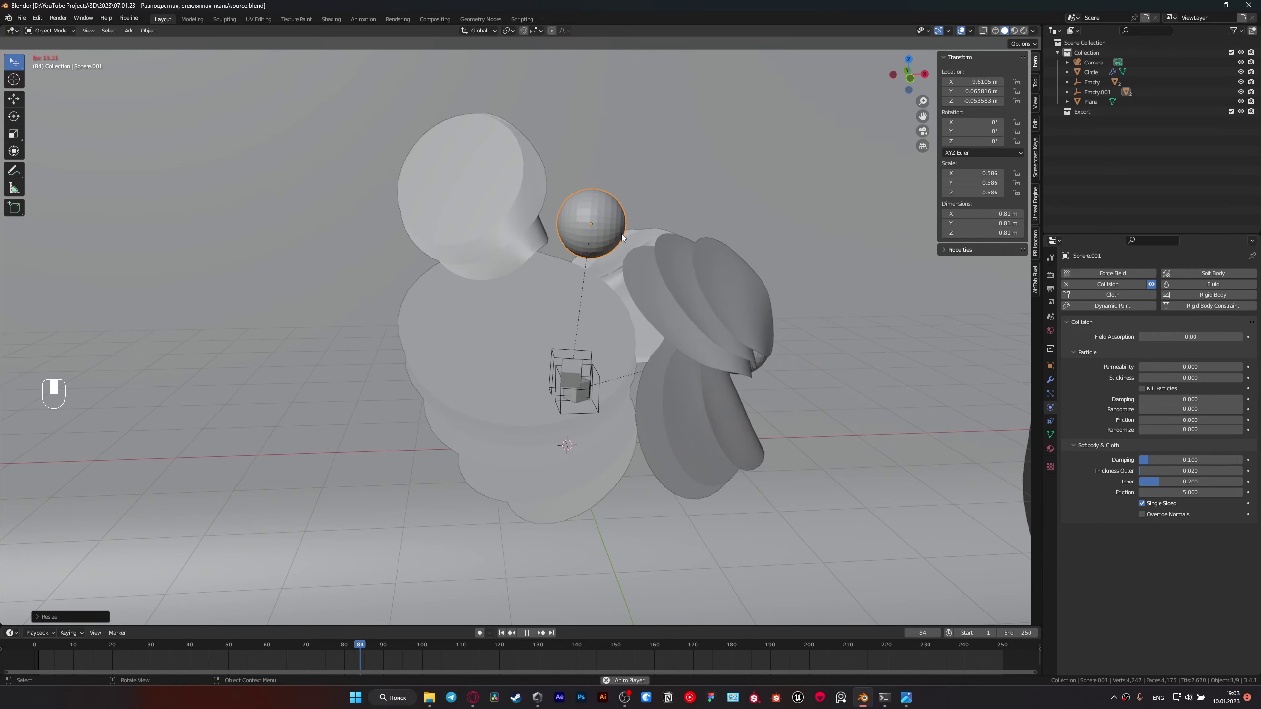
pyautogui.press('space')
pyautogui.press('KP_0')
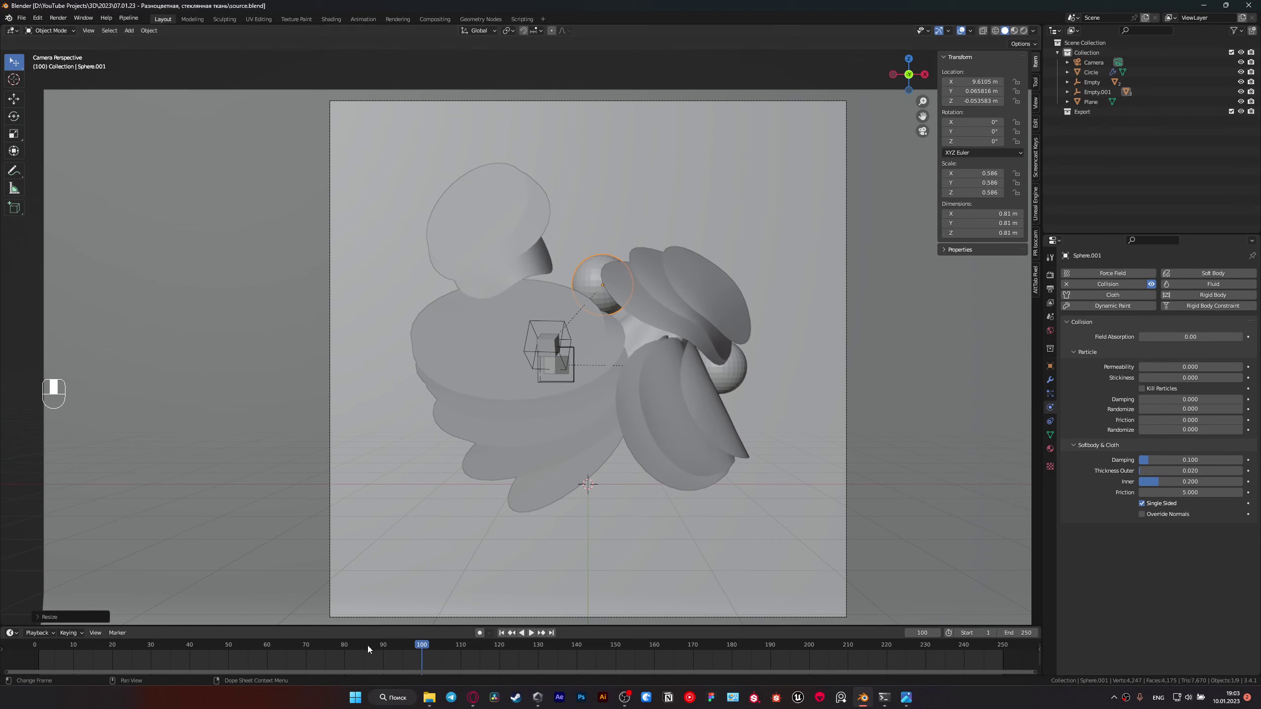
pyautogui.moveTo(352, 642); pyautogui.dragTo(574, 82)
pyautogui.press('s')
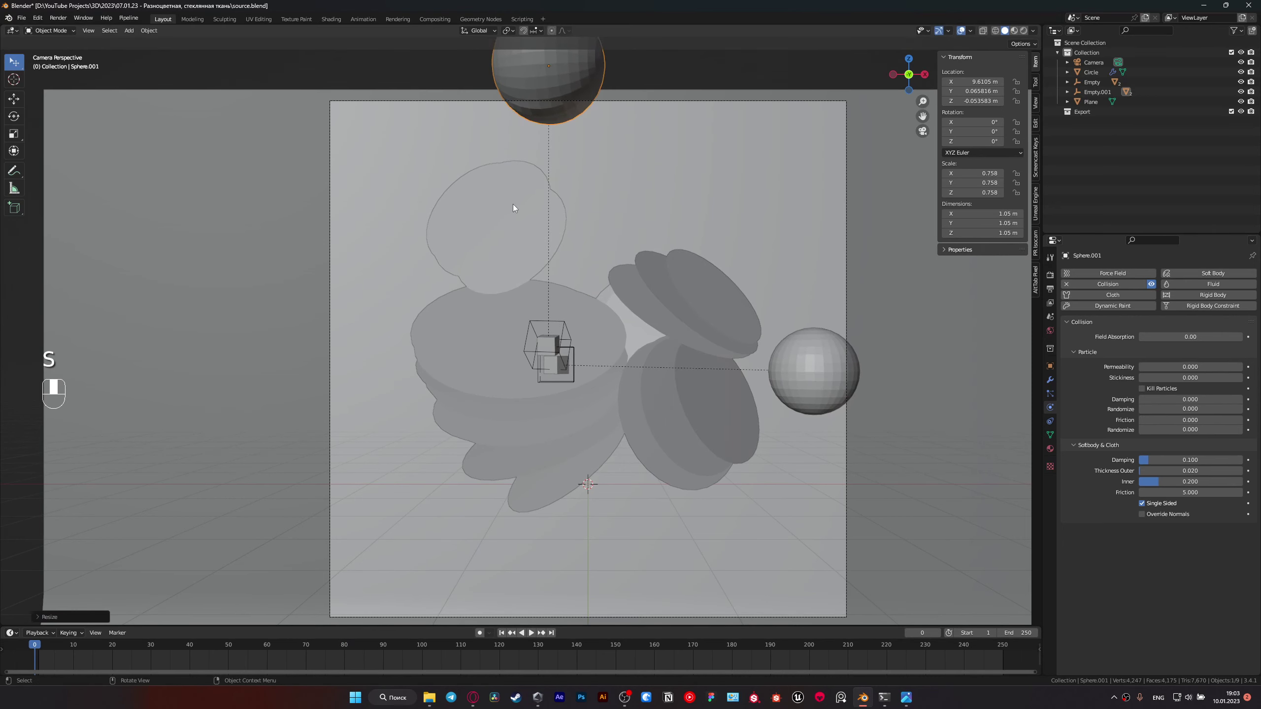
# Step: Replay, rescale the sphere again and rewind the timeline to recheck
pyautogui.press('space')
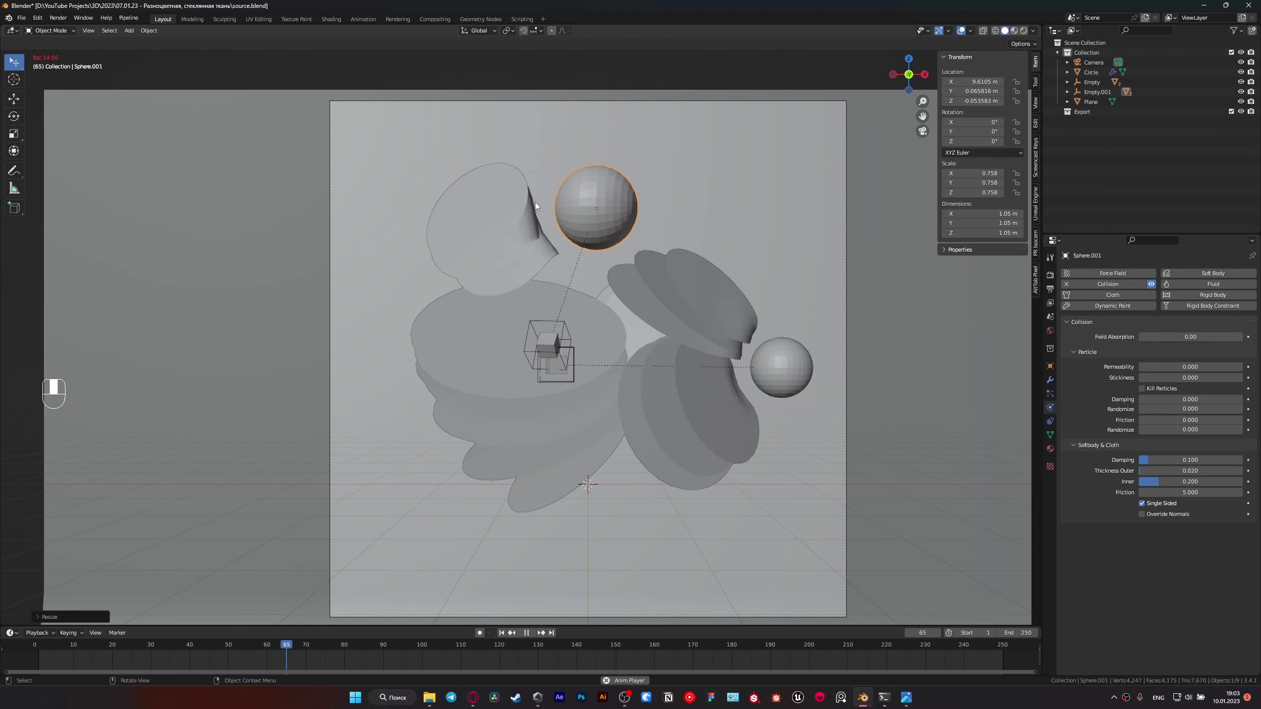
pyautogui.press('space')
pyautogui.moveTo(346, 644); pyautogui.dragTo(549, 394)
pyautogui.press('s')
pyautogui.moveTo(549, 394); pyautogui.dragTo(36, 642)
pyautogui.press('space')
pyautogui.press('space')
# Step: Scale the sphere to about 1.033 and play back the simulation to confirm the denting
pyautogui.moveTo(36, 642); pyautogui.dragTo(631, 433)
pyautogui.press('s')
pyautogui.press('space')
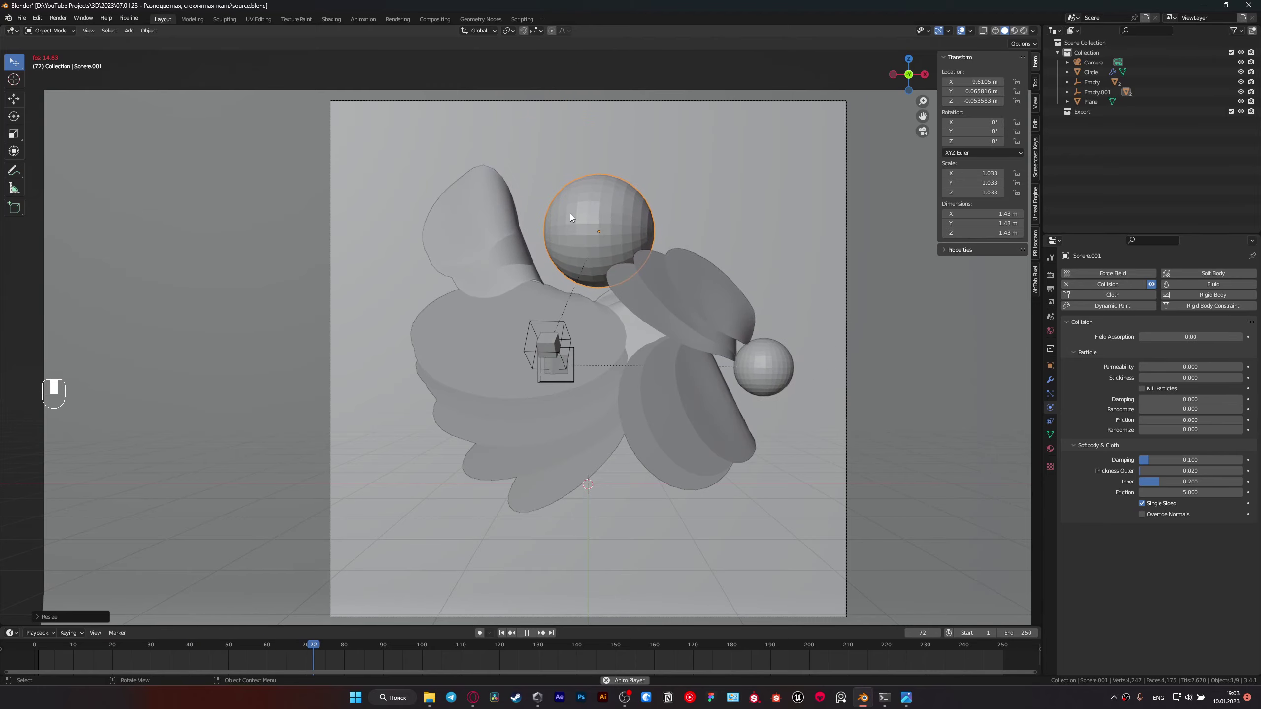
pyautogui.press('space')
pyautogui.press('space')
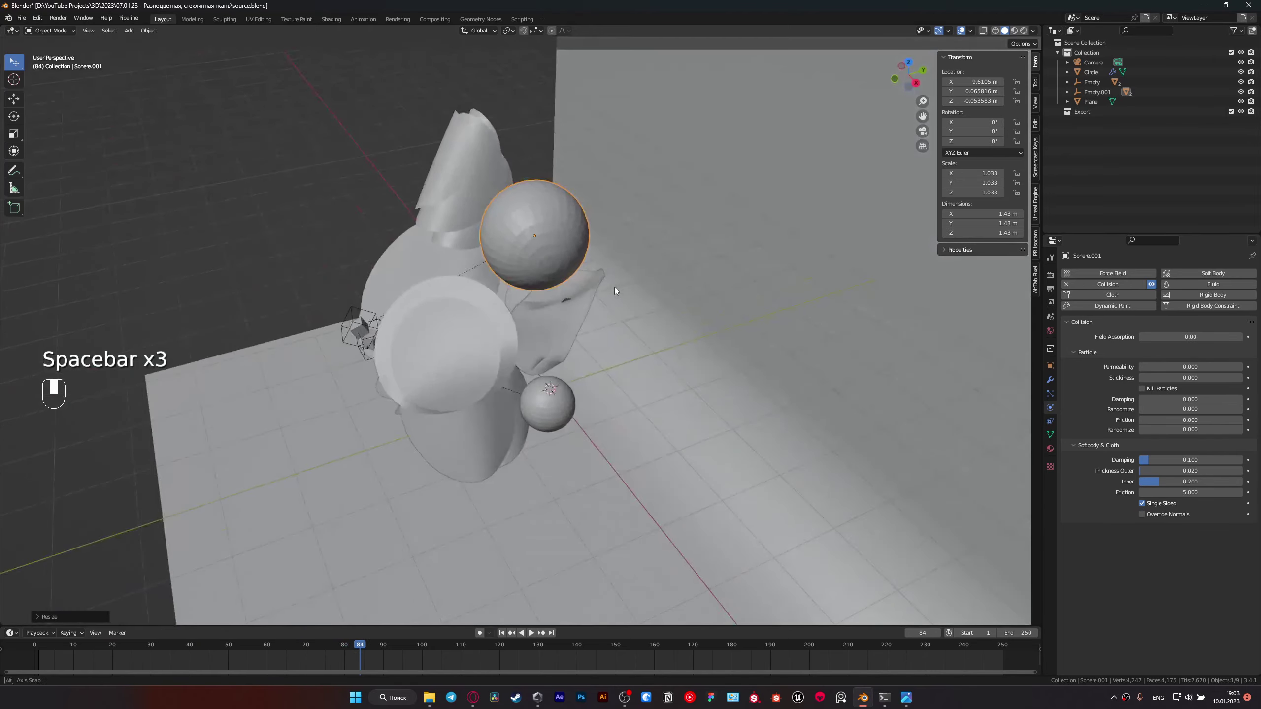
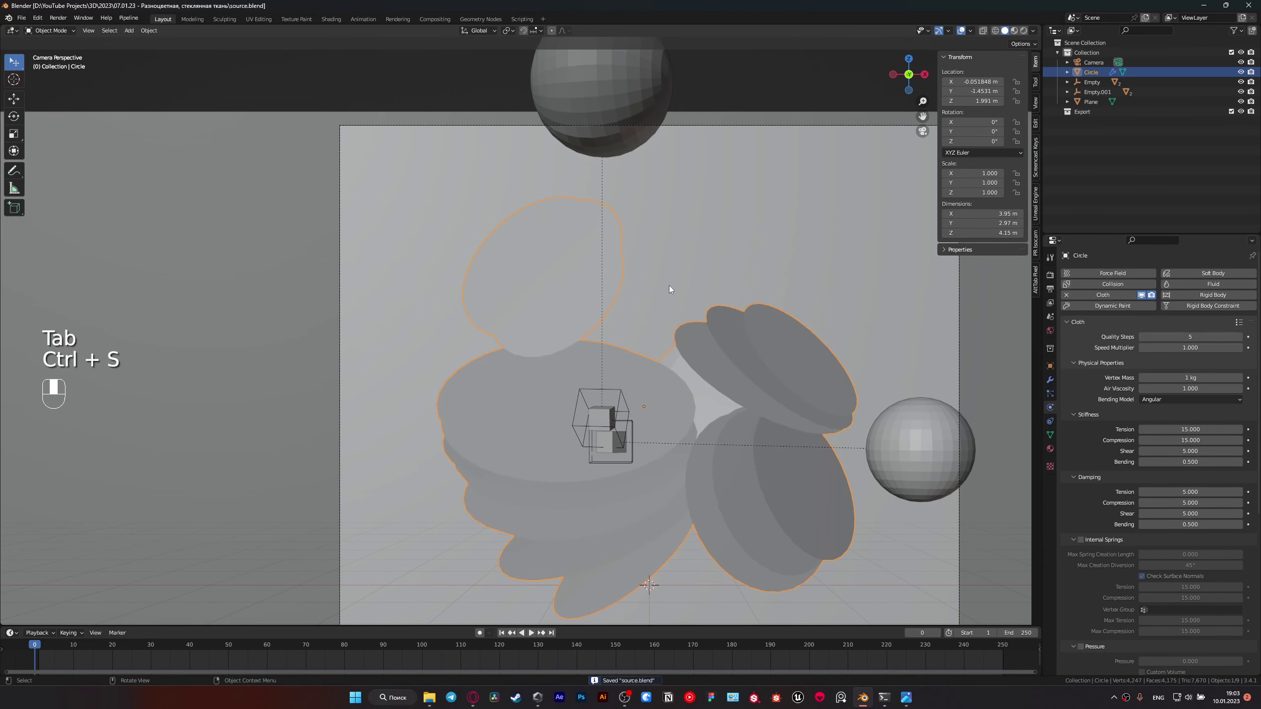
pyautogui.press('space')
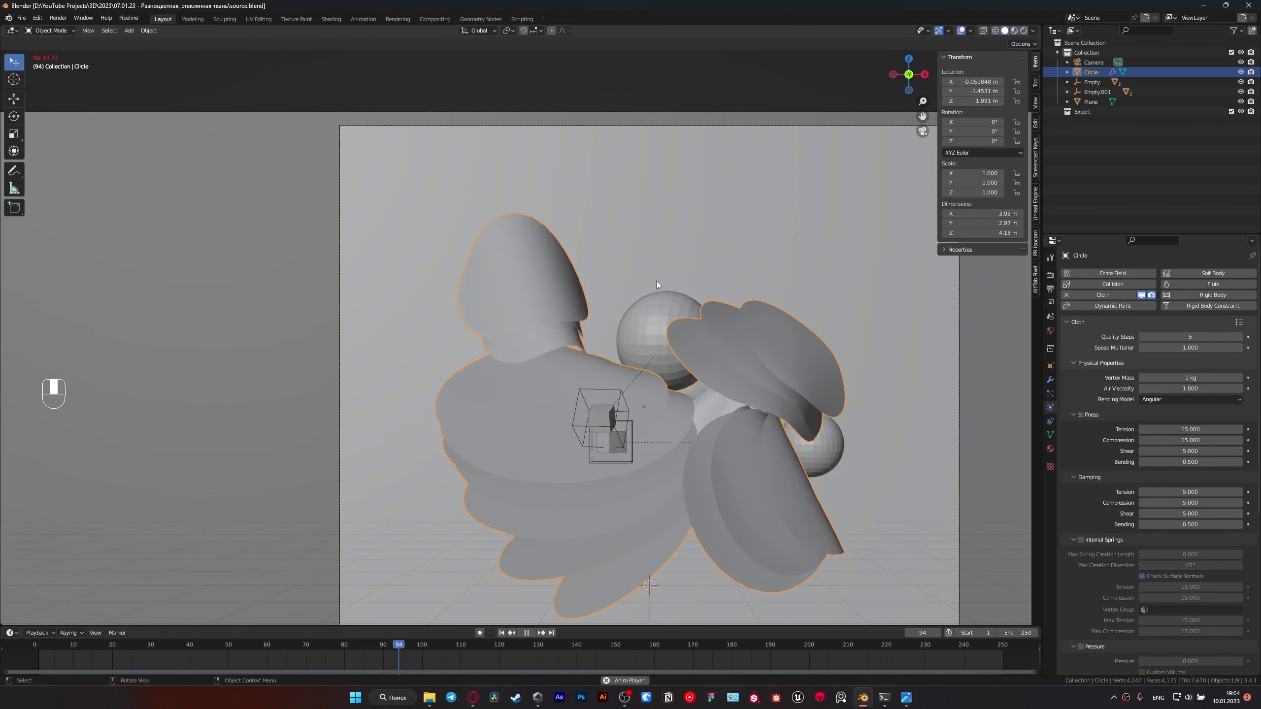
pyautogui.press('space')
pyautogui.moveTo(445, 641); pyautogui.dragTo(628, 398)
pyautogui.moveTo(628, 398); pyautogui.dragTo(607, 416)
pyautogui.click(607, 416)
pyautogui.middleClick(605, 421)
pyautogui.moveTo(303, 660); pyautogui.dragTo(424, 654)
pyautogui.moveTo(424, 653); pyautogui.dragTo(404, 653)
pyautogui.click(404, 654)
pyautogui.moveTo(406, 654); pyautogui.dragTo(426, 653)
pyautogui.moveTo(426, 653); pyautogui.dragTo(635, 406)
pyautogui.press('space')
pyautogui.press('space')
pyautogui.press('KP_0')
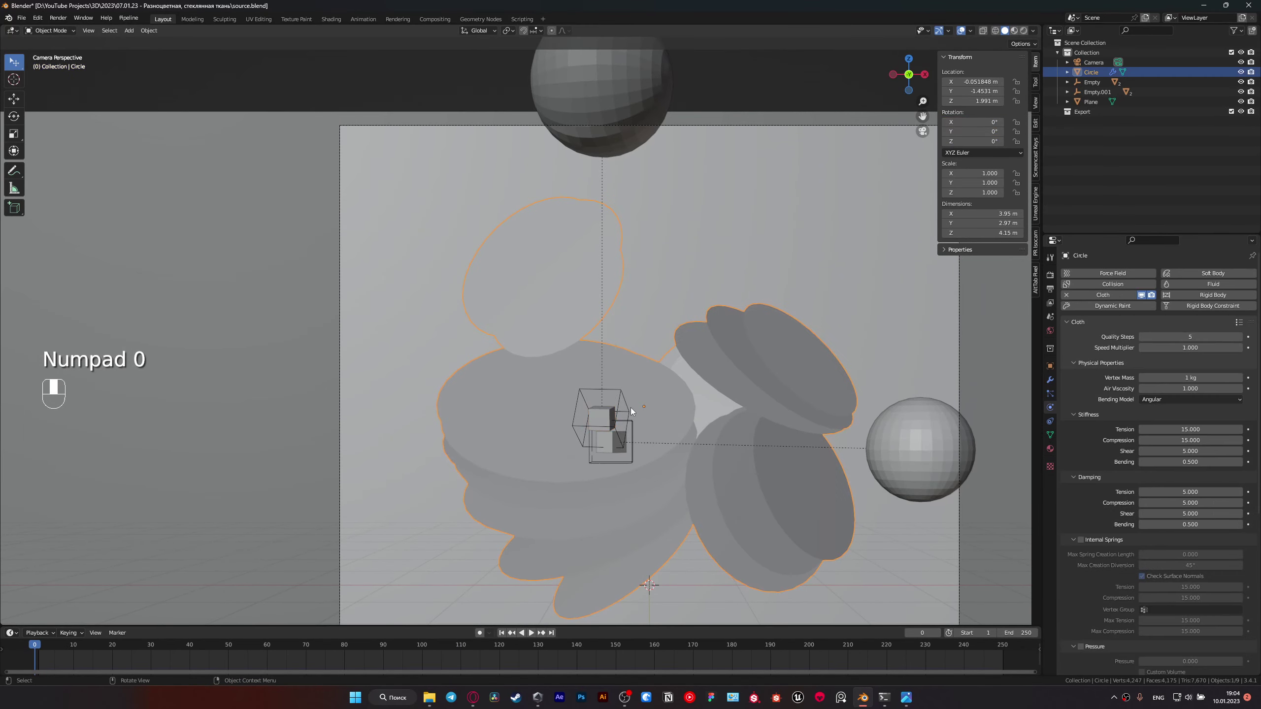
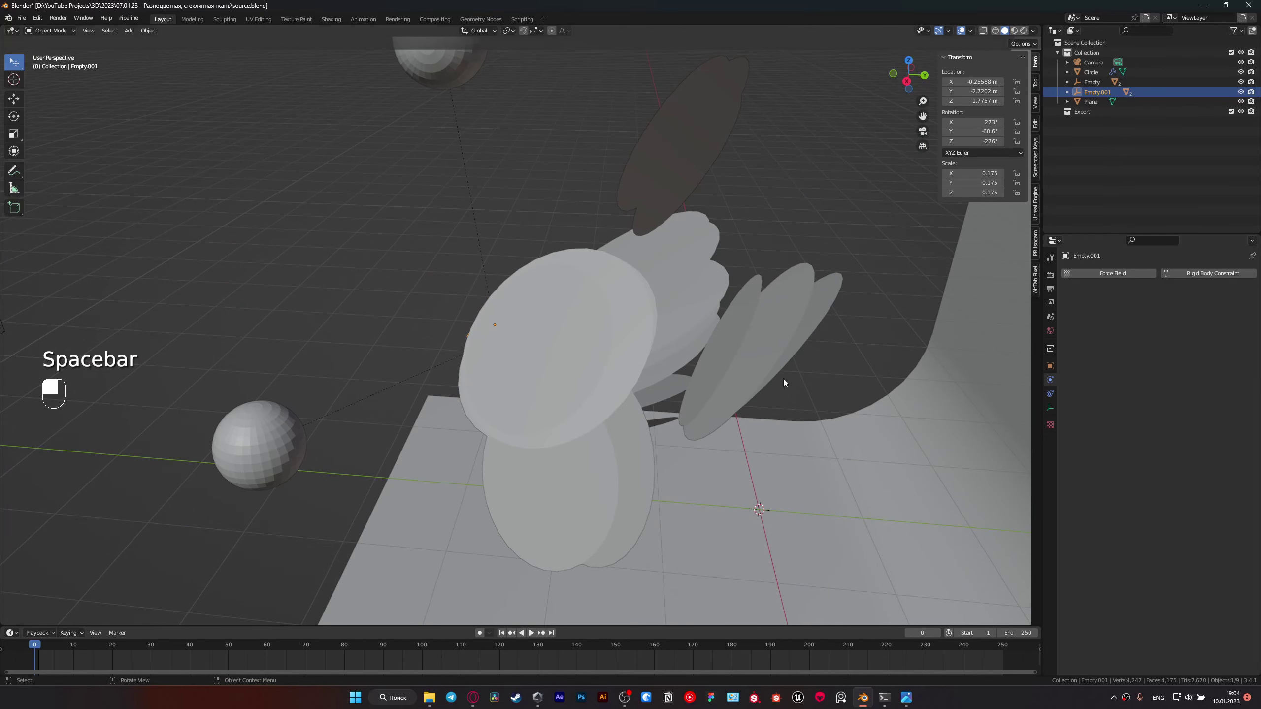
# Step: View the scene through the camera with Numpad 0
pyautogui.press('KP_0')
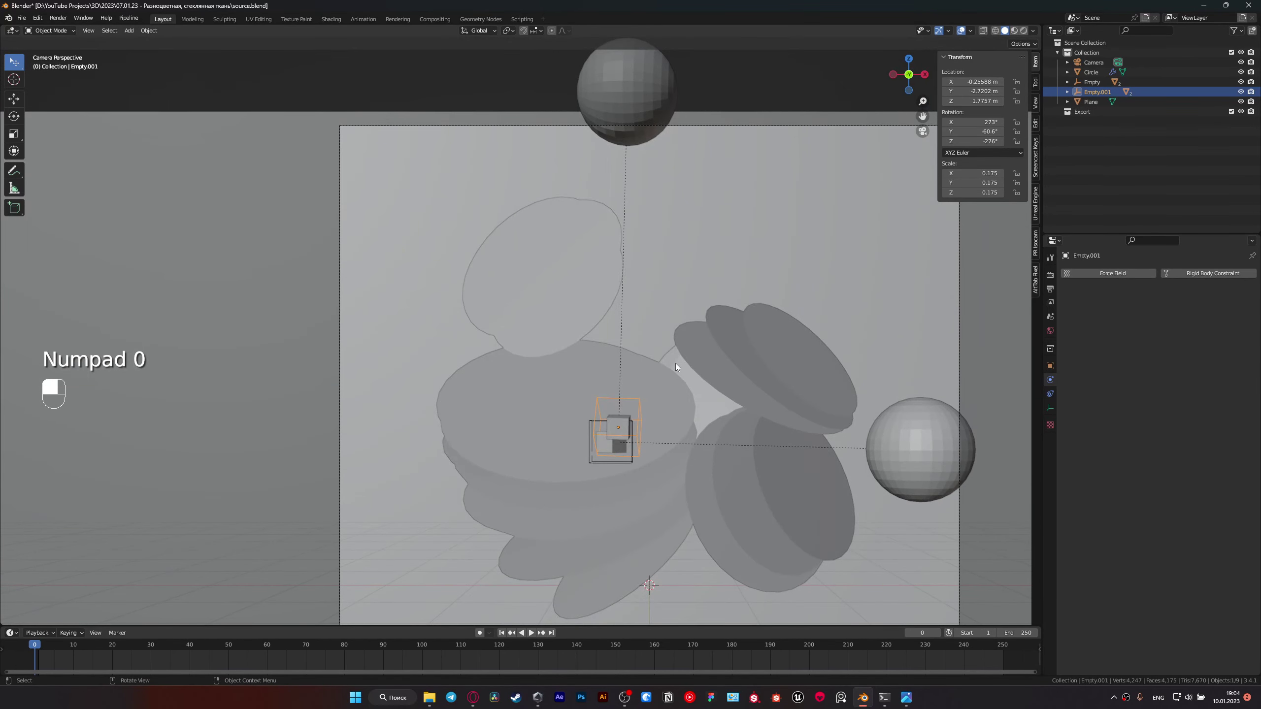
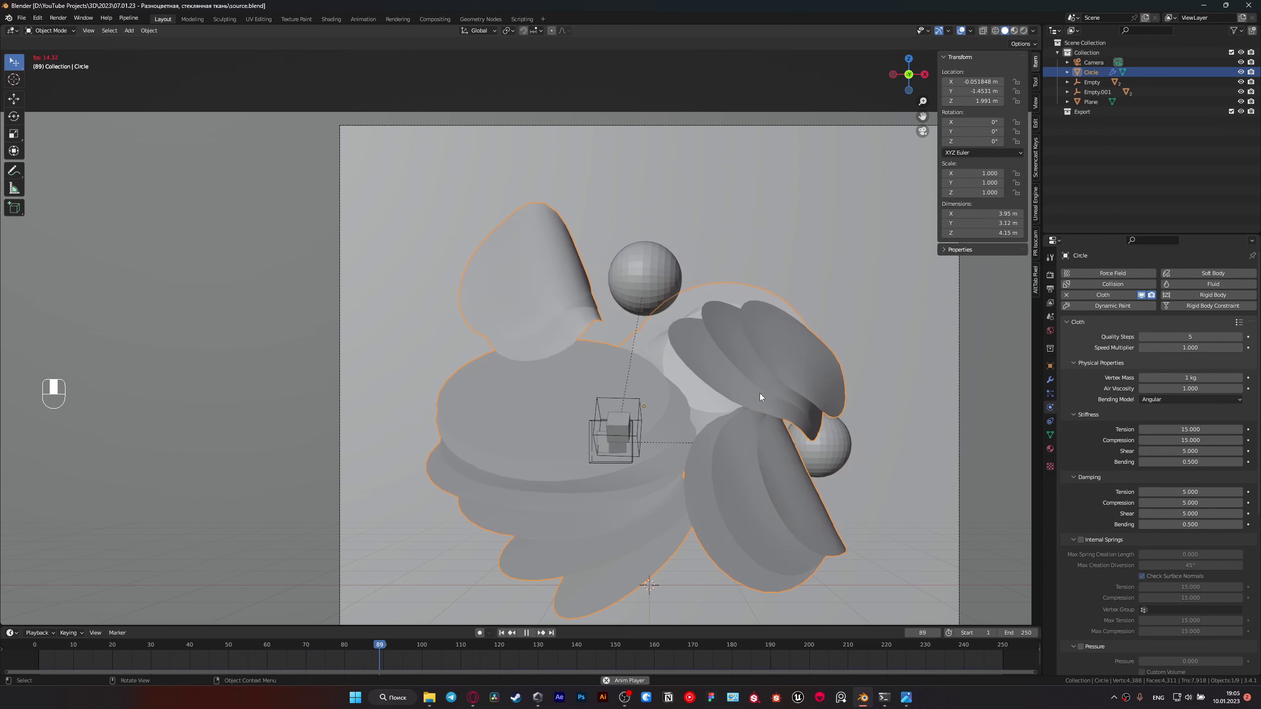
# Step: Stop playback, scrub the cloth back to frame 90, save the file and reframe the ring stack
pyautogui.press('space')
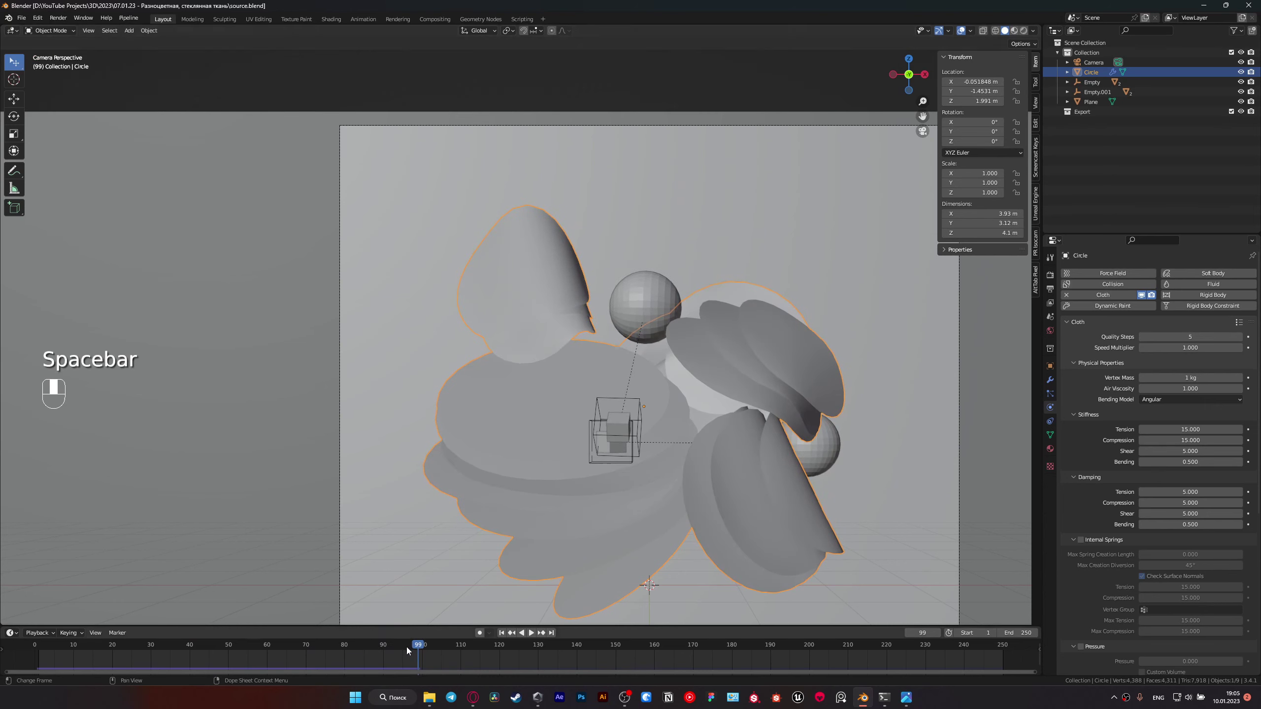
pyautogui.moveTo(418, 641); pyautogui.dragTo(603, 399)
pyautogui.press('ctrl+s')
pyautogui.moveTo(603, 399); pyautogui.dragTo(618, 386)
# Step: Duplicate the small sphere with its empty as Sphere.002/Empty.002, rotate it and move it away from the rings
pyautogui.click(618, 386)
pyautogui.moveTo(618, 386); pyautogui.dragTo(626, 281)
pyautogui.click(626, 280)
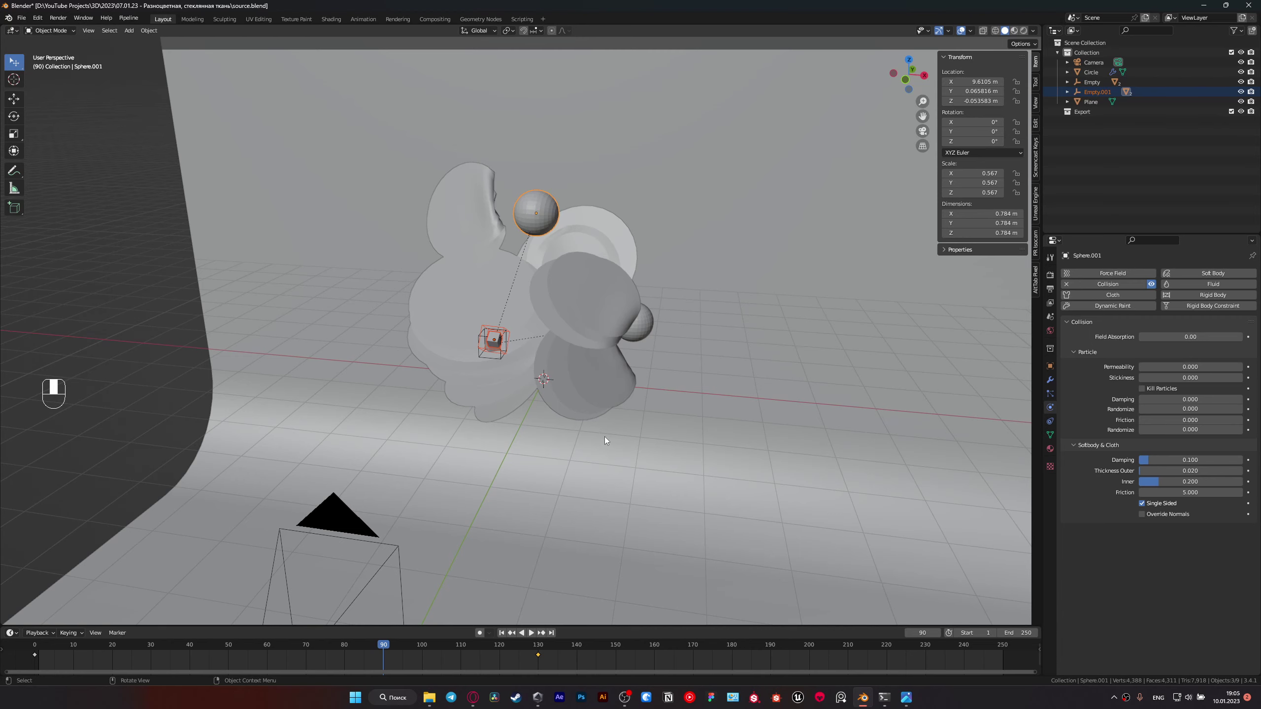
pyautogui.press('shift+d')
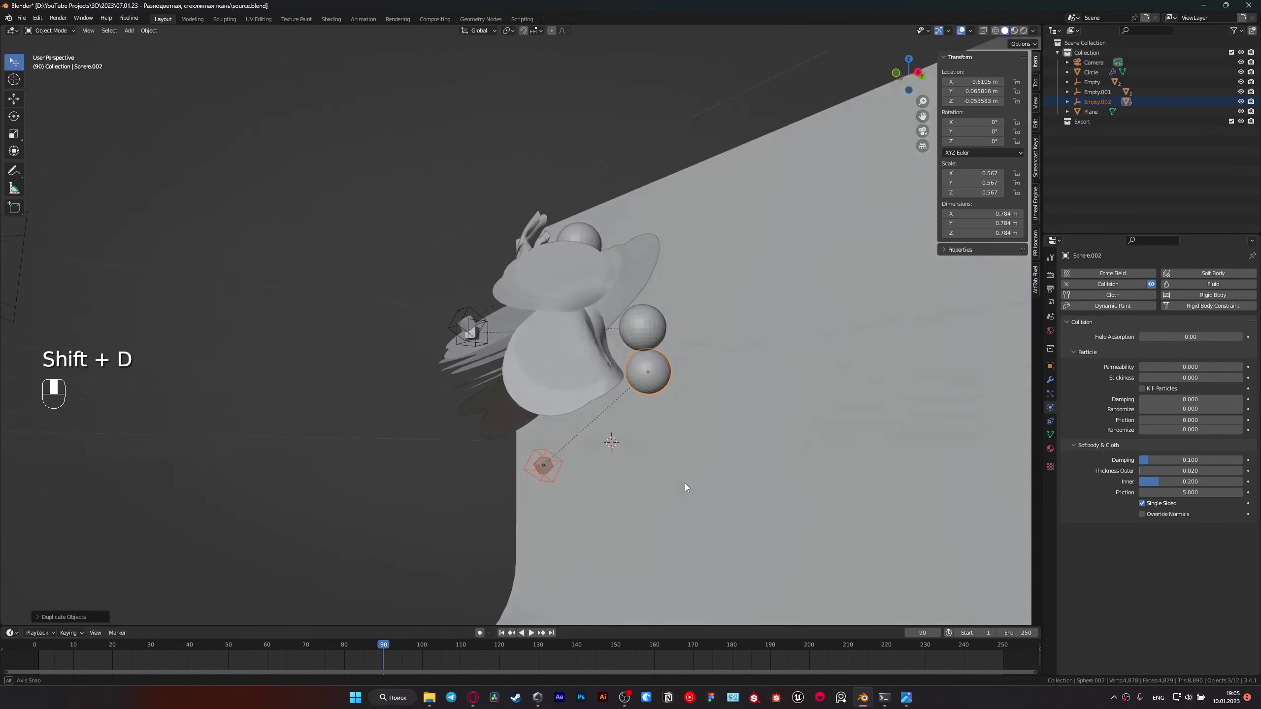
pyautogui.press('r')
pyautogui.press('r')
pyautogui.press('r')
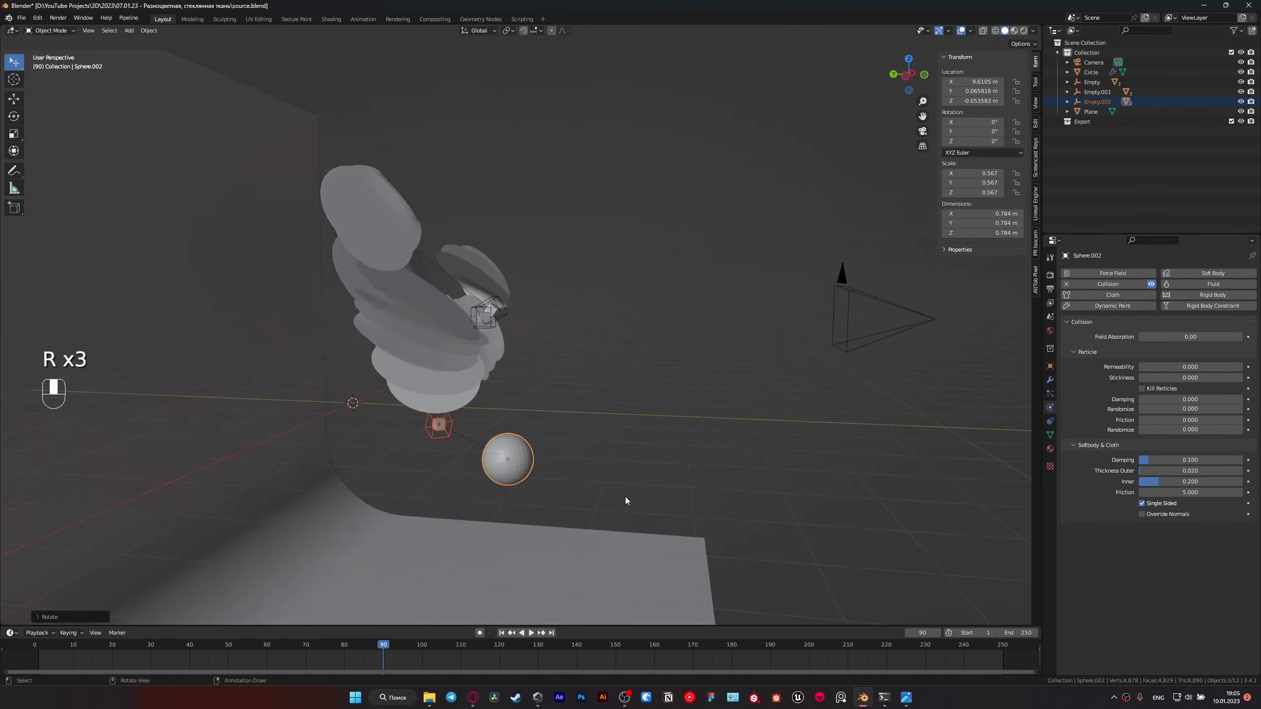
pyautogui.press('g')
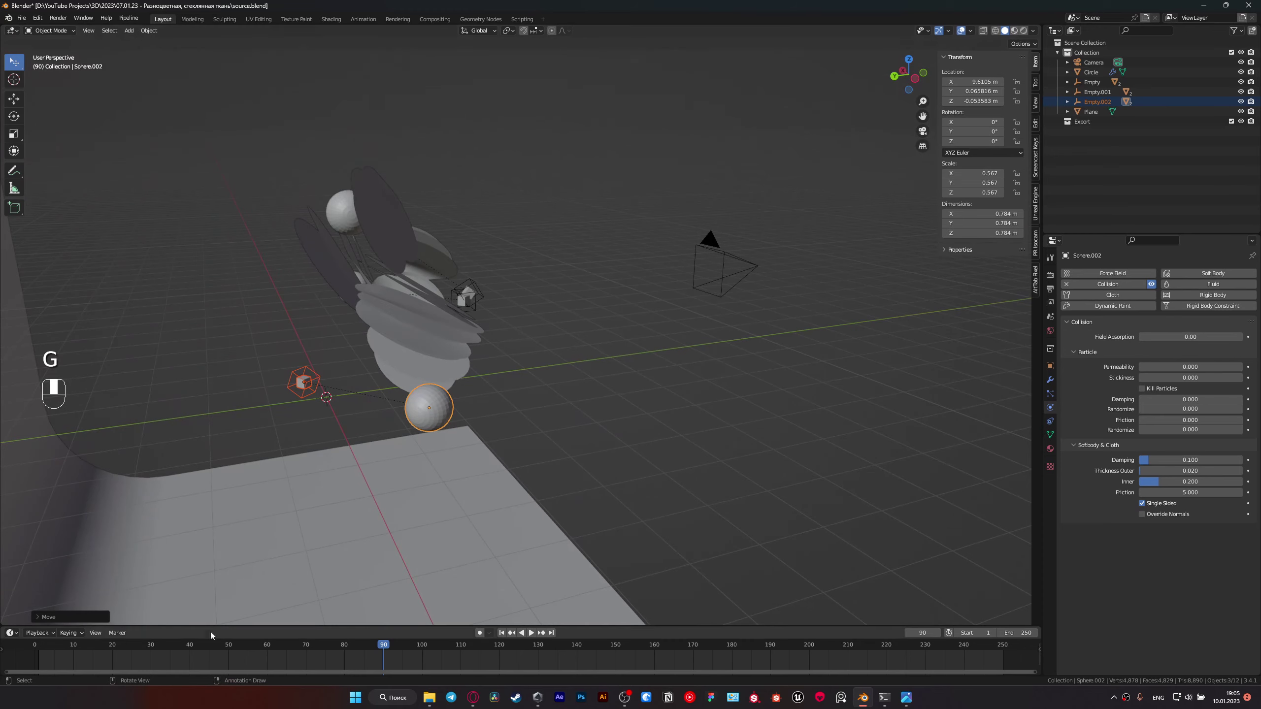
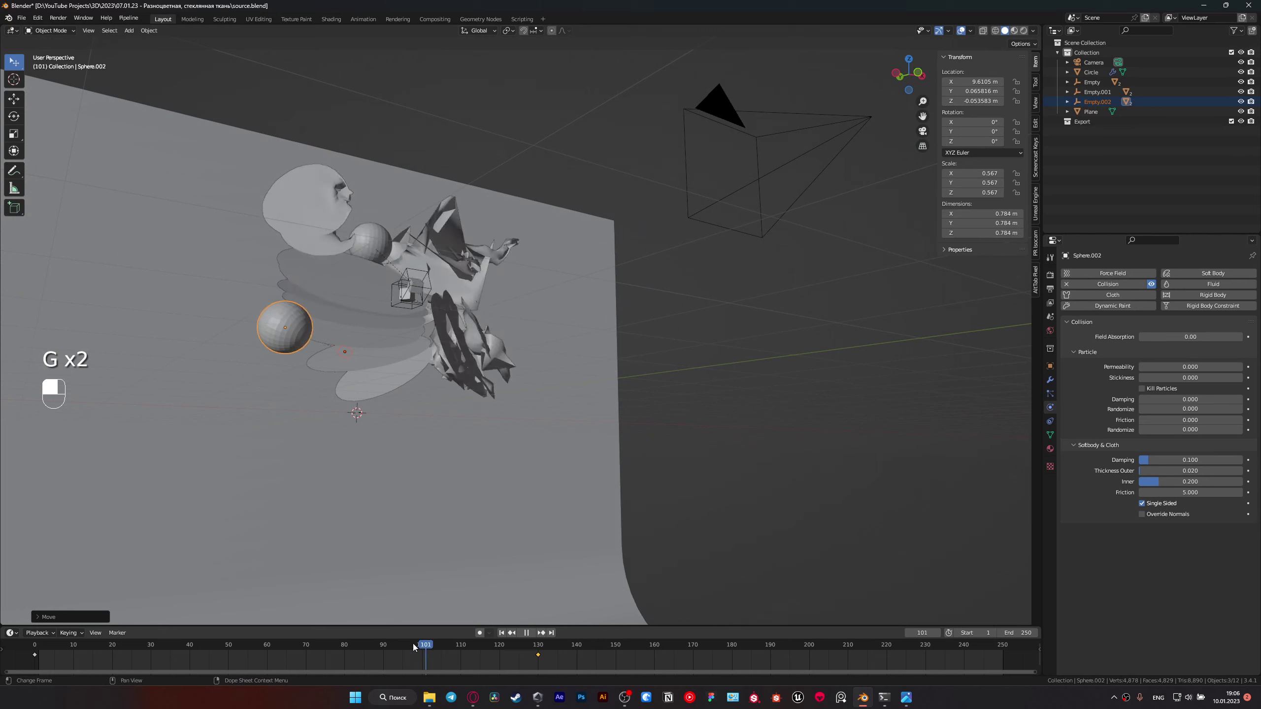
# Step: Save, replay the simulation with the new sphere through the camera, save again and select the floor plane
pyautogui.press('ctrl+s')
pyautogui.press('space')
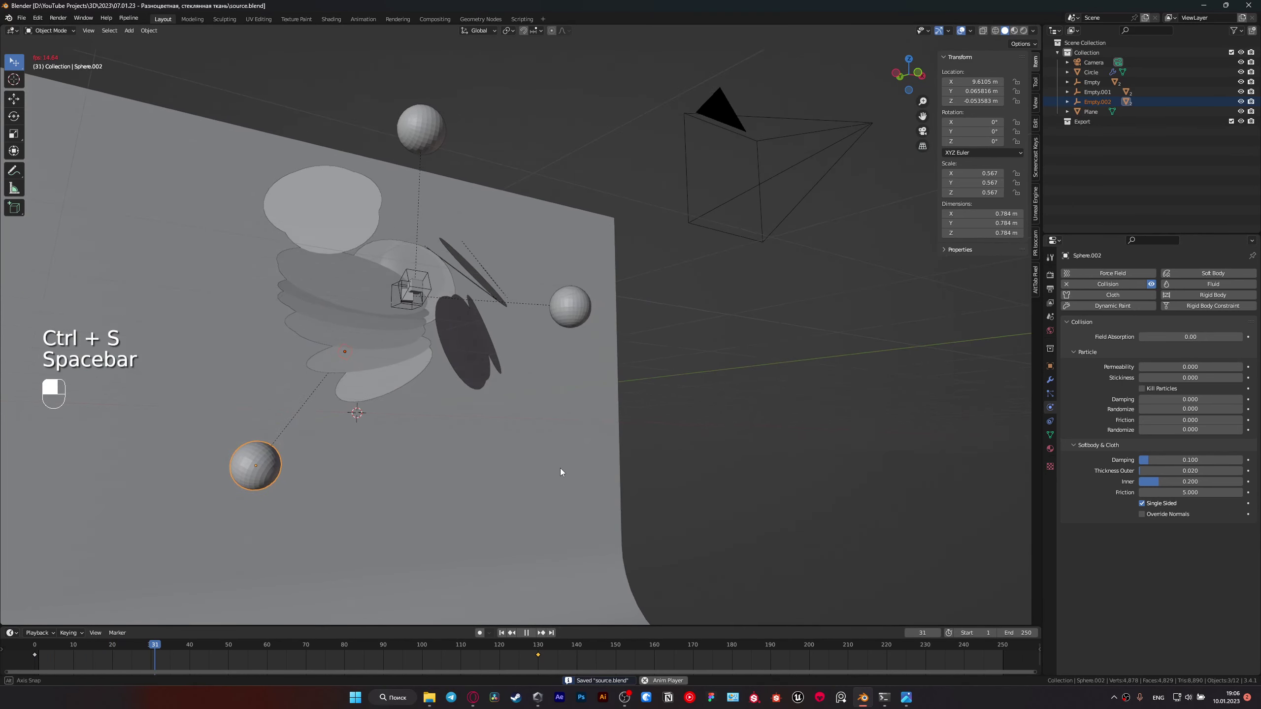
pyautogui.press('KP_0')
pyautogui.click(550, 498)
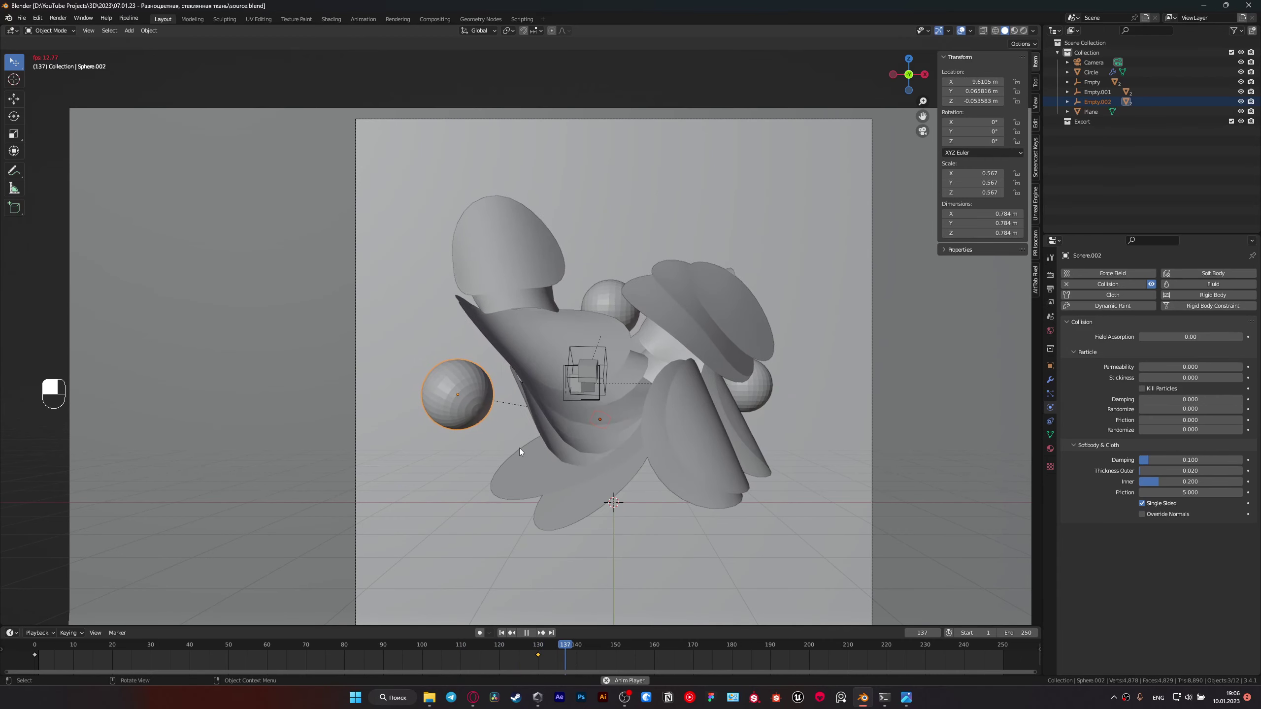
pyautogui.press('space')
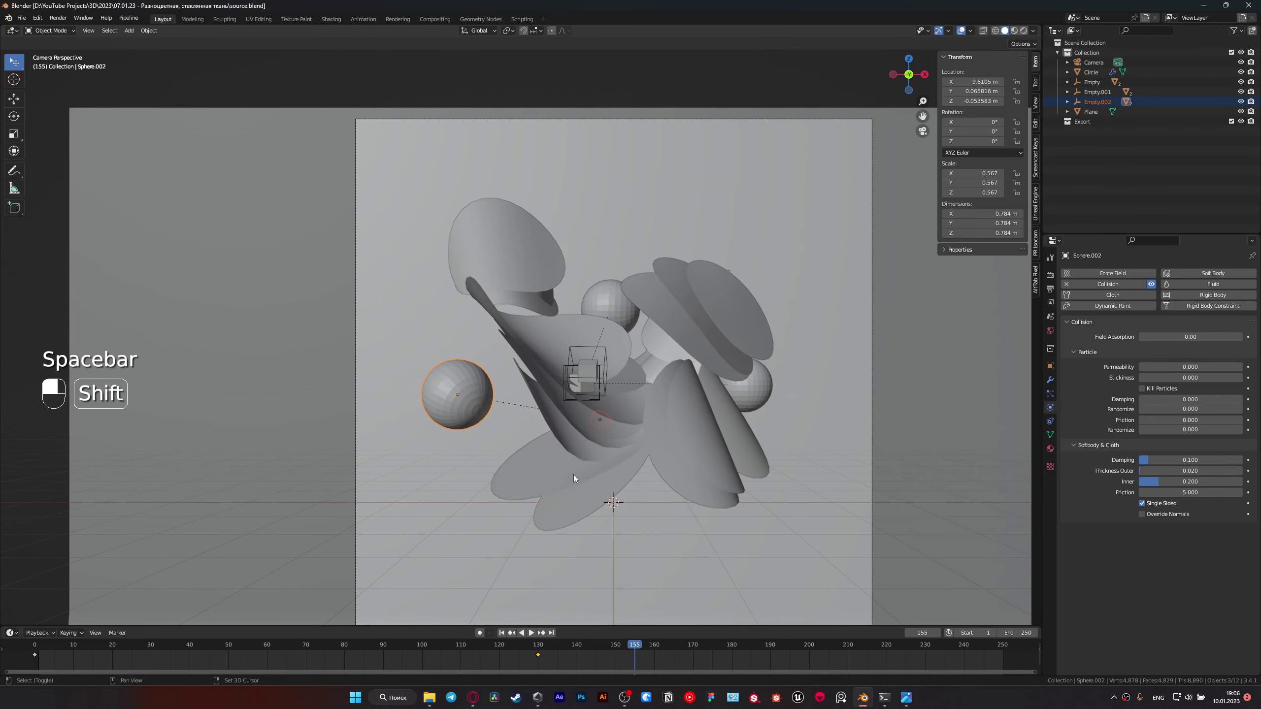
pyautogui.press('ctrl+s')
pyautogui.moveTo(530, 500); pyautogui.dragTo(534, 496)
pyautogui.click(534, 497)
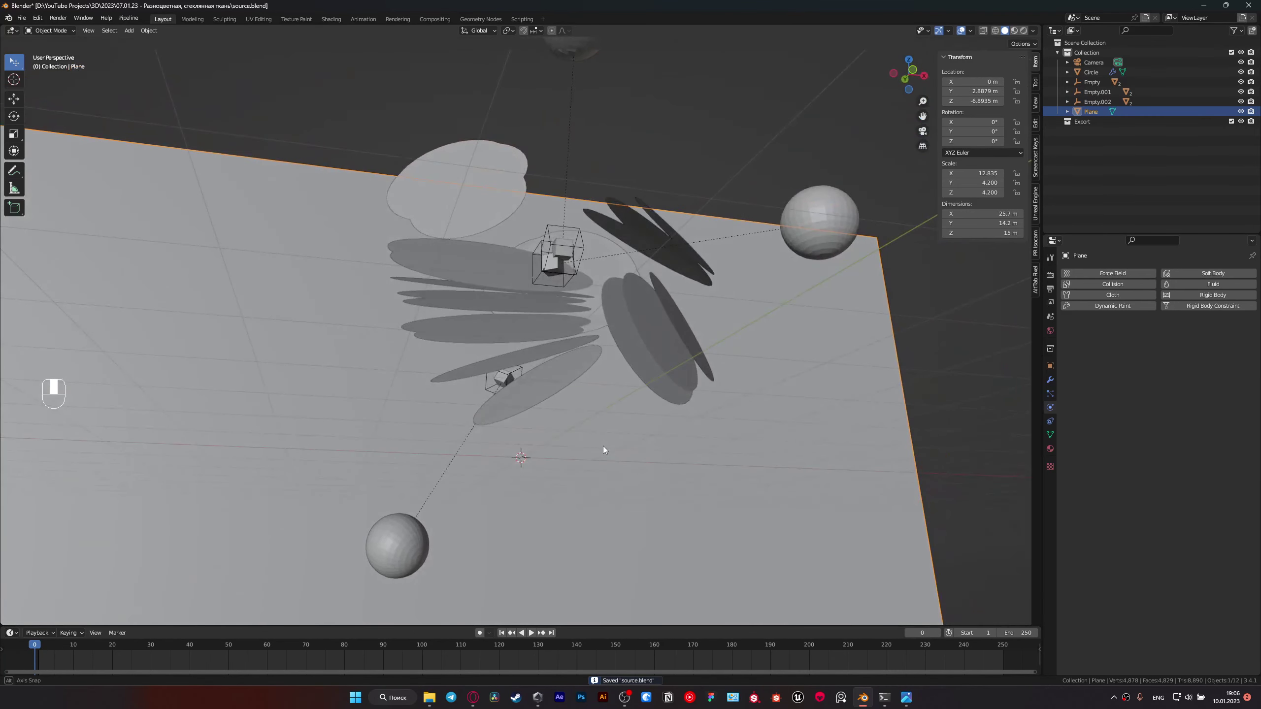
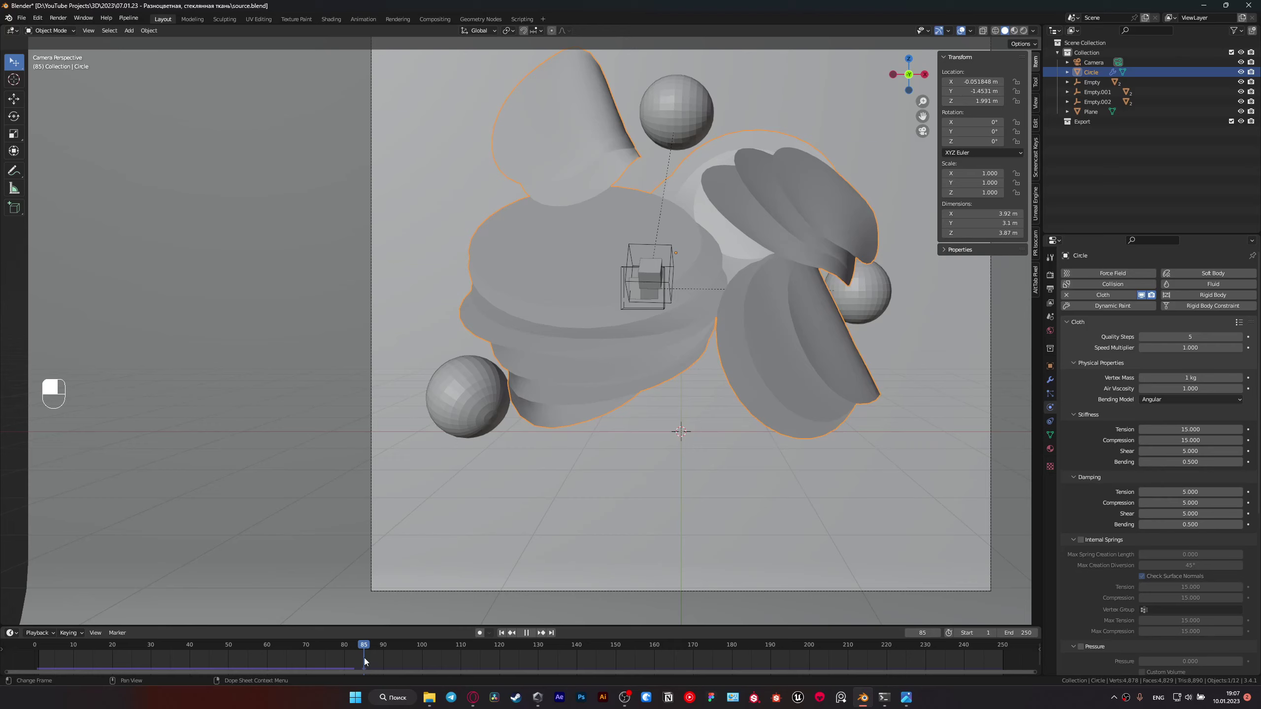
# Step: Scrub to an early frame, select Sphere.002, move it to a new start position and save
pyautogui.moveTo(460, 401); pyautogui.dragTo(263, 394)
pyautogui.click(263, 394)
pyautogui.moveTo(262, 395); pyautogui.dragTo(270, 408)
pyautogui.click(270, 408)
pyautogui.click(265, 412)
pyautogui.click(267, 419)
pyautogui.press('g')
pyautogui.press('ctrl+s')
# Step: Scrub the timeline, check the scene through the camera, save and replay the cloth simulation
pyautogui.click(457, 388)
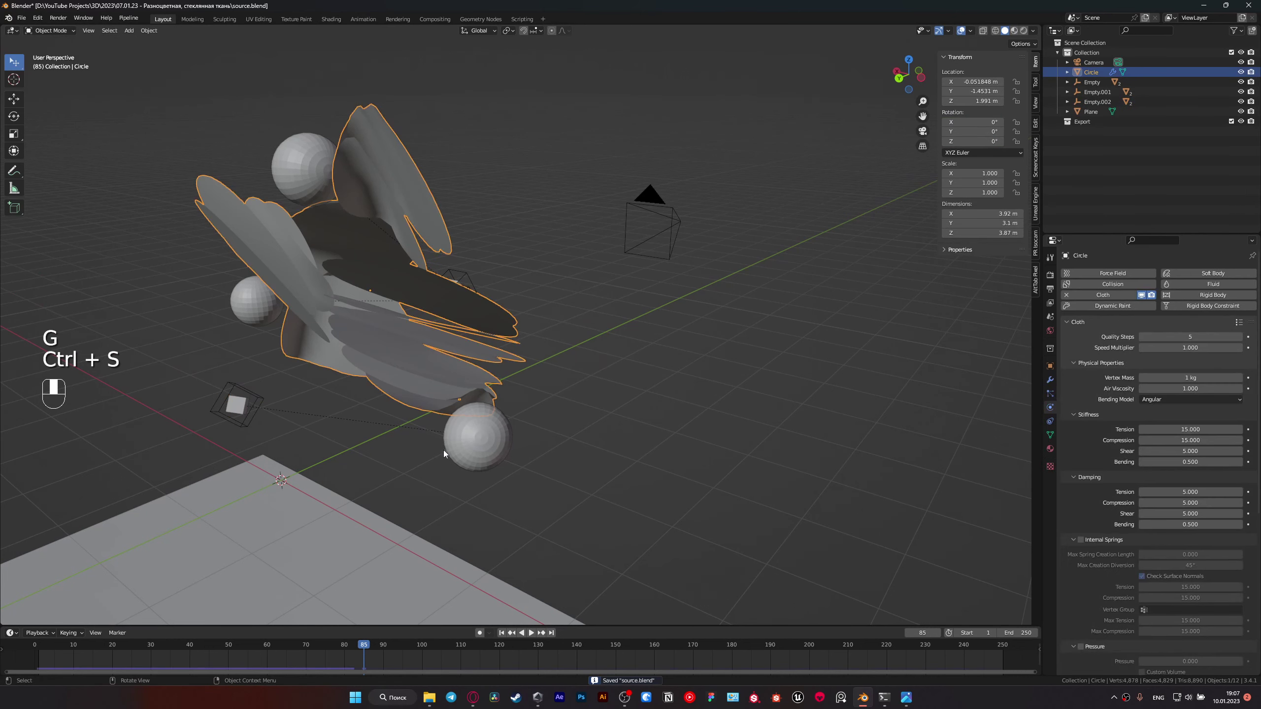
pyautogui.click(238, 403)
pyautogui.middleClick(239, 403)
pyautogui.click(435, 655)
pyautogui.moveTo(437, 654); pyautogui.dragTo(540, 651)
pyautogui.moveTo(540, 651); pyautogui.dragTo(718, 387)
pyautogui.press('KP_0')
pyautogui.press('ctrl+s')
pyautogui.press('space')
pyautogui.press('space')
pyautogui.press('space')
# Step: Move the third sphere to about X 9.37, Y -0.66, Z 0.11 m, save and replay through the camera
pyautogui.moveTo(718, 387); pyautogui.dragTo(372, 641)
pyautogui.press('g')
pyautogui.press('g')
pyautogui.click(372, 641)
pyautogui.press('ctrl+s')
pyautogui.press('space')
pyautogui.press('KP_0')
pyautogui.click(713, 408)
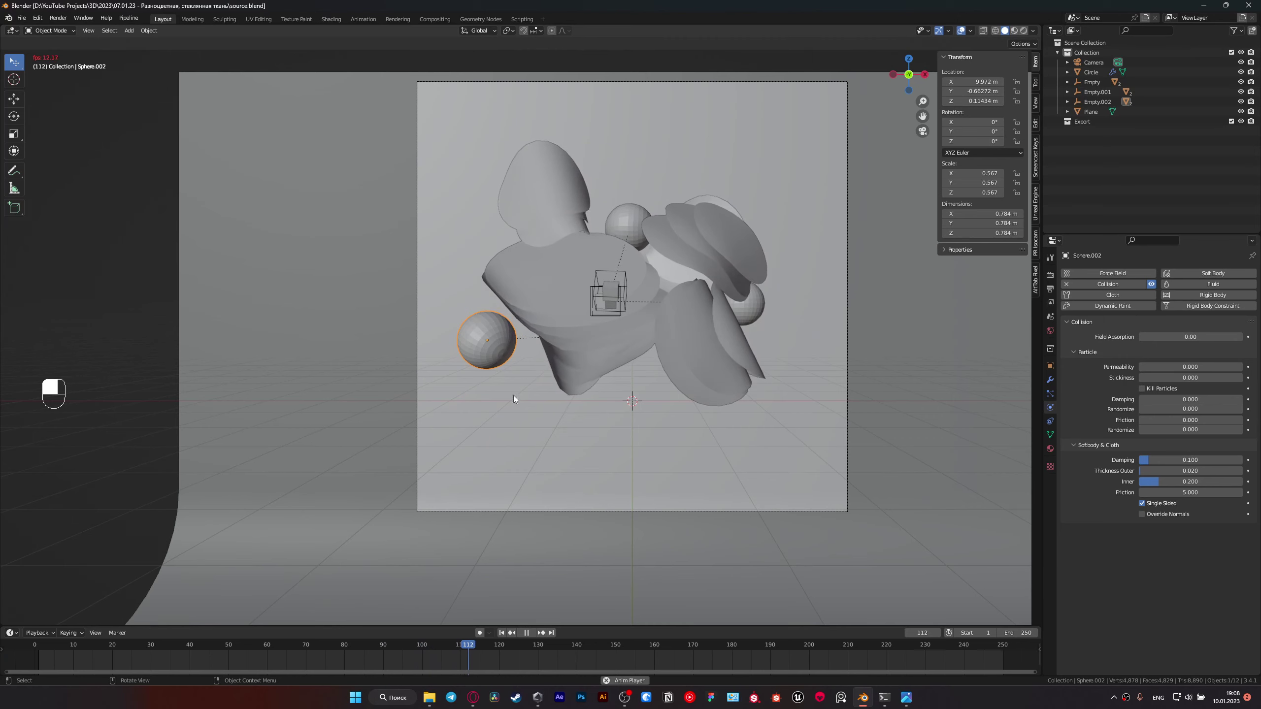
# Step: Move Sphere.002 to about X 9.83, Y 0.47, Z 0.78 m and replay the simulation through the camera
pyautogui.press('space')
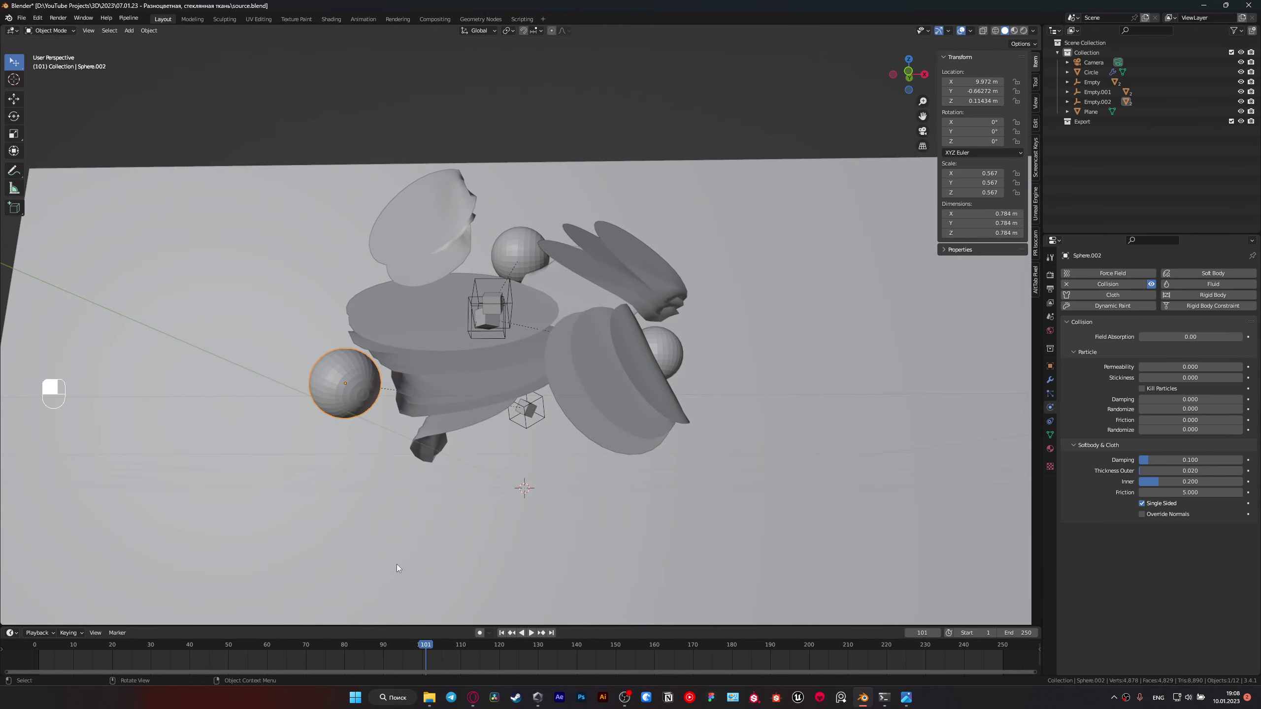
pyautogui.press('g')
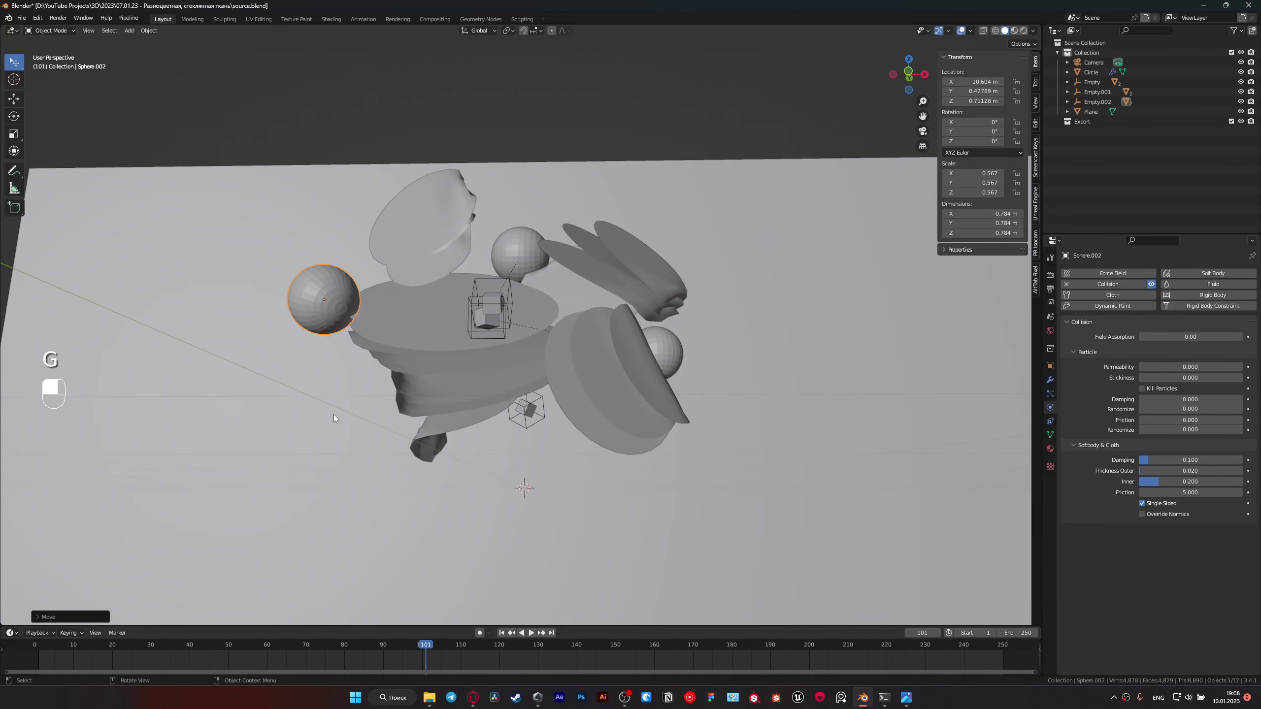
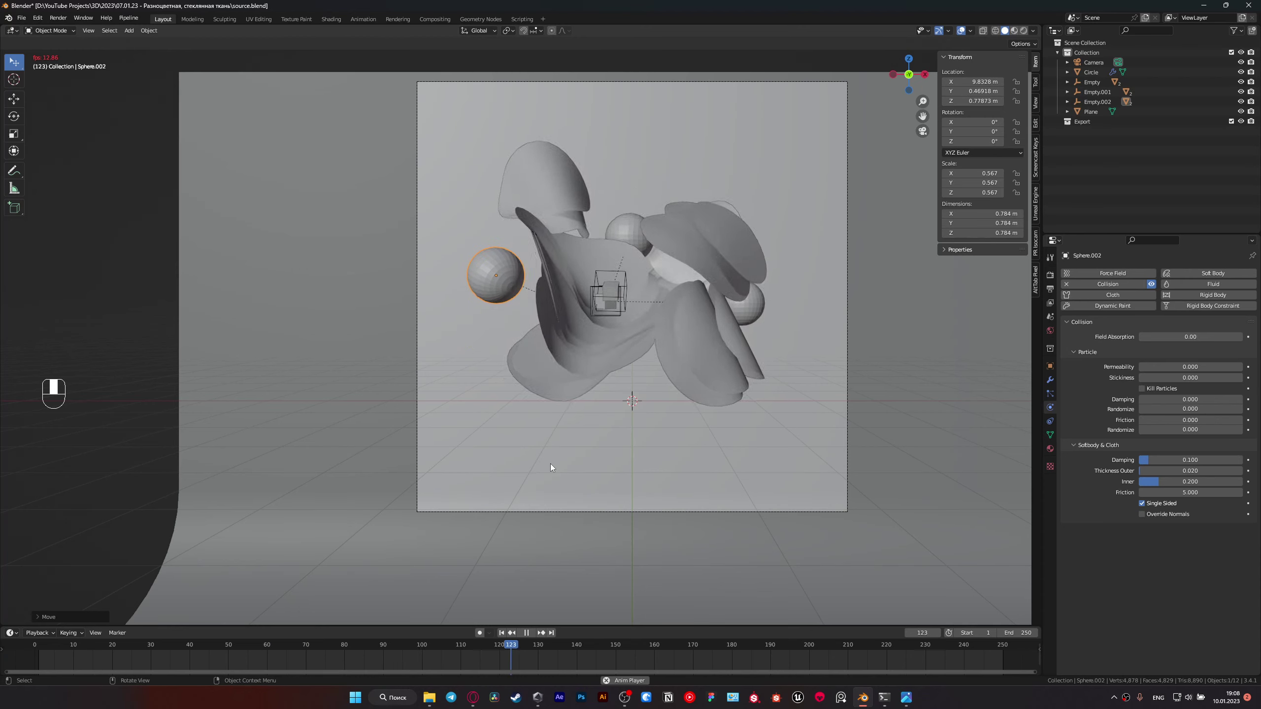
pyautogui.press('space')
pyautogui.press('space')
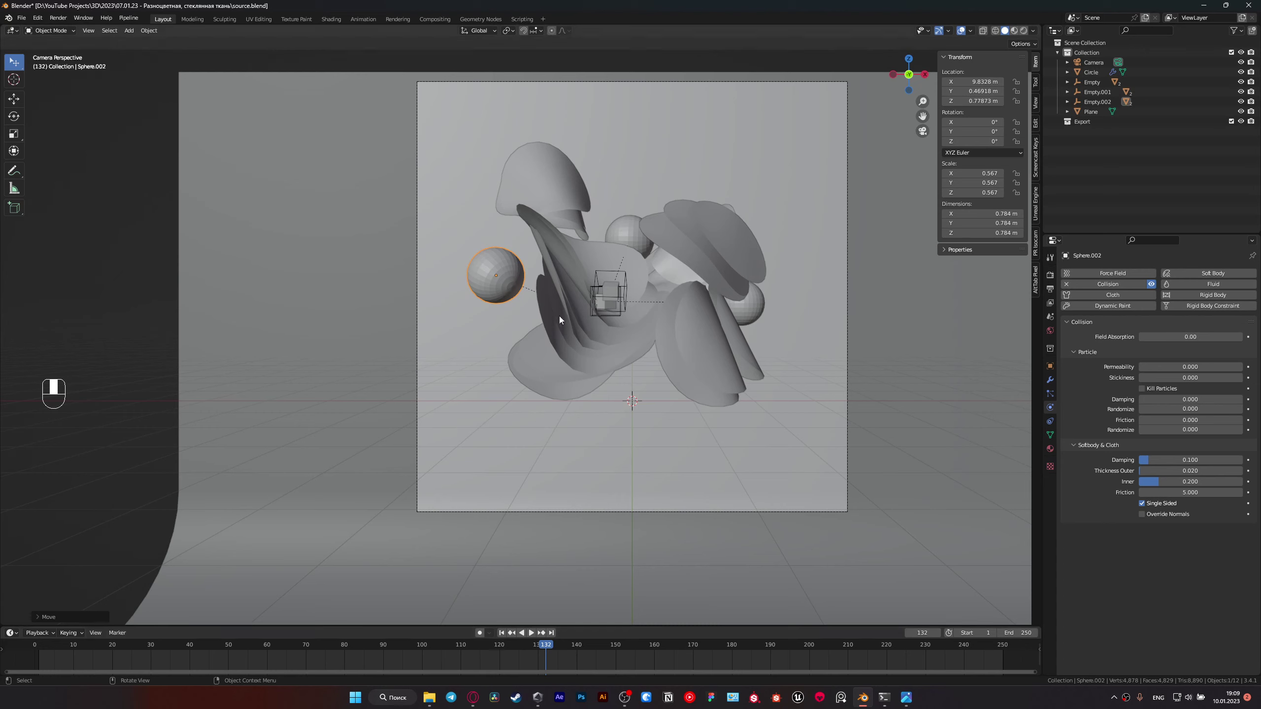
# Step: Rotate Empty.002 about its local Y to roughly X 73.2°, Y 36.3°, Z 484° and replay through the camera
pyautogui.moveTo(547, 640); pyautogui.dragTo(544, 411)
pyautogui.click(499, 388)
pyautogui.press('r')
pyautogui.press('r')
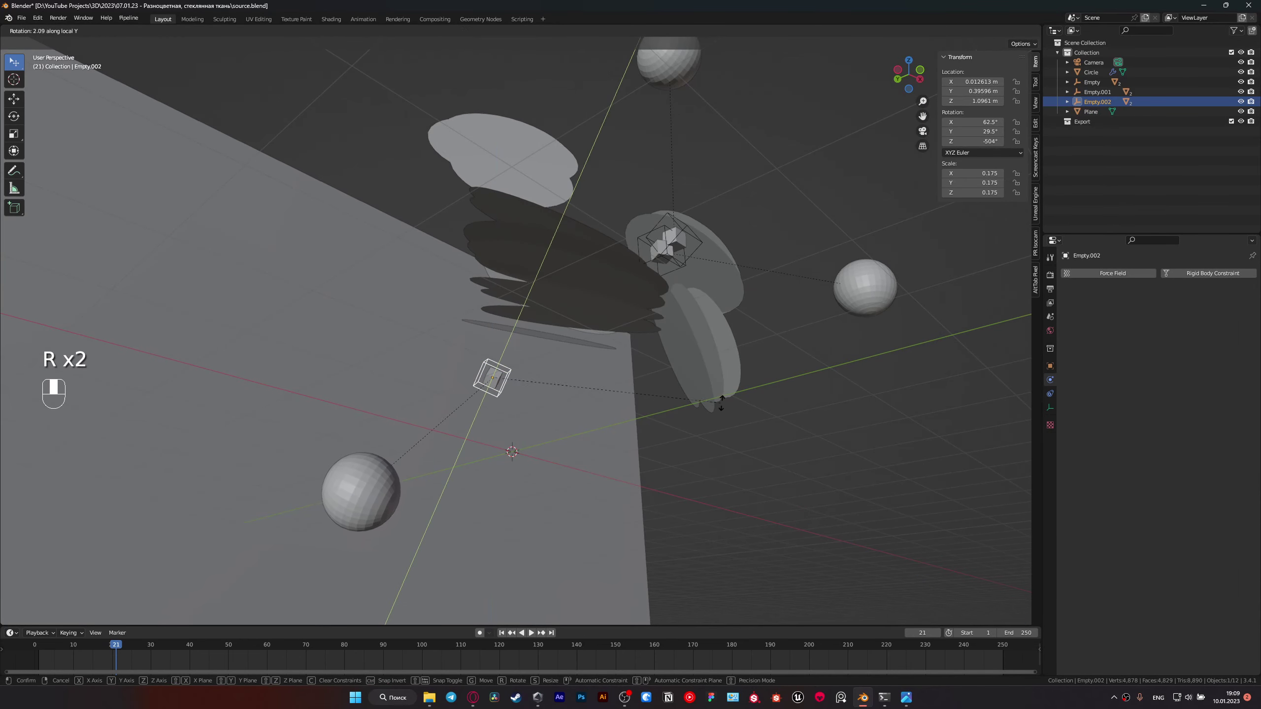
pyautogui.press('KP_0')
pyautogui.press('space')
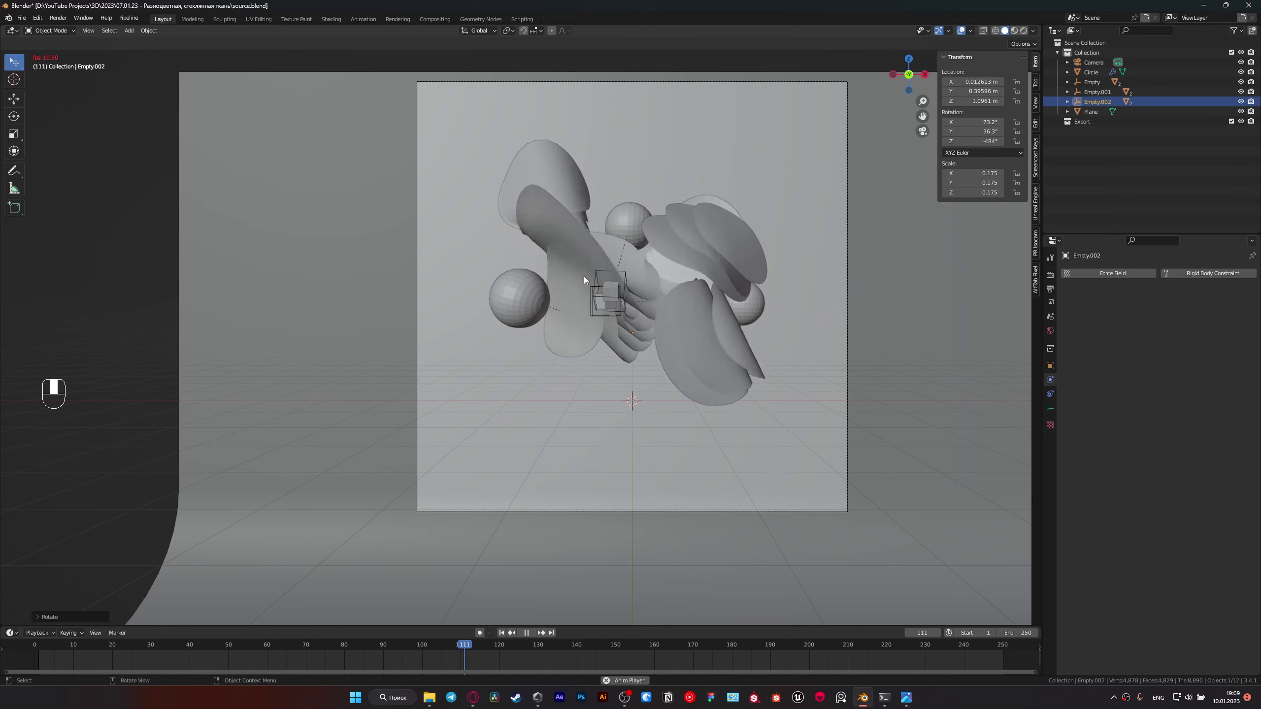
pyautogui.press('space')
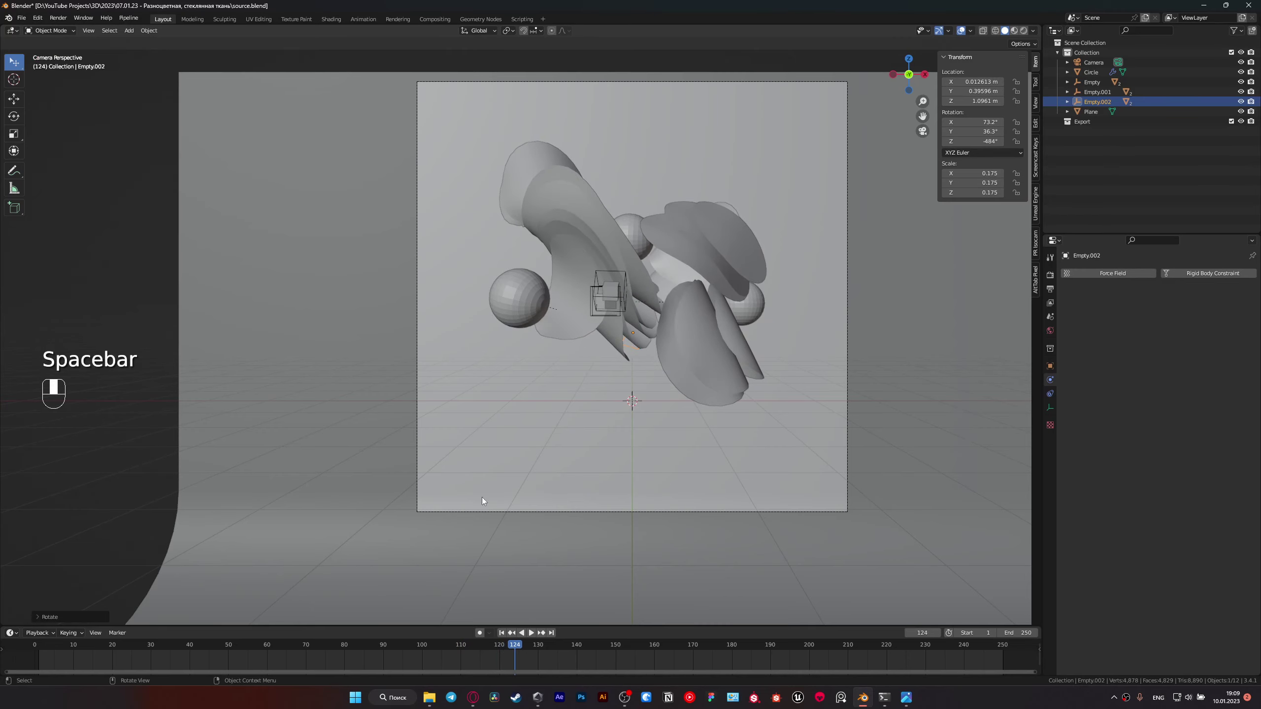
# Step: Slide a sphere along one axis beside the rings, save and replay the simulation through the camera
pyautogui.moveTo(523, 644); pyautogui.dragTo(536, 487)
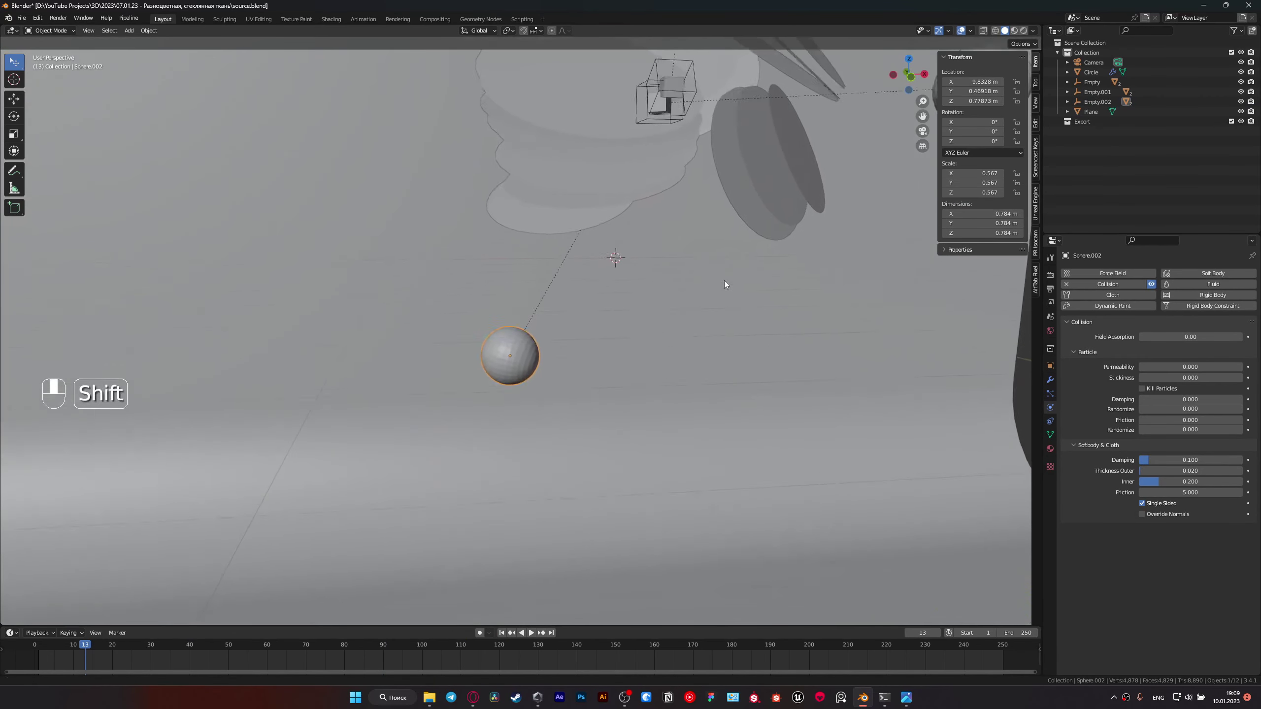
pyautogui.press('g')
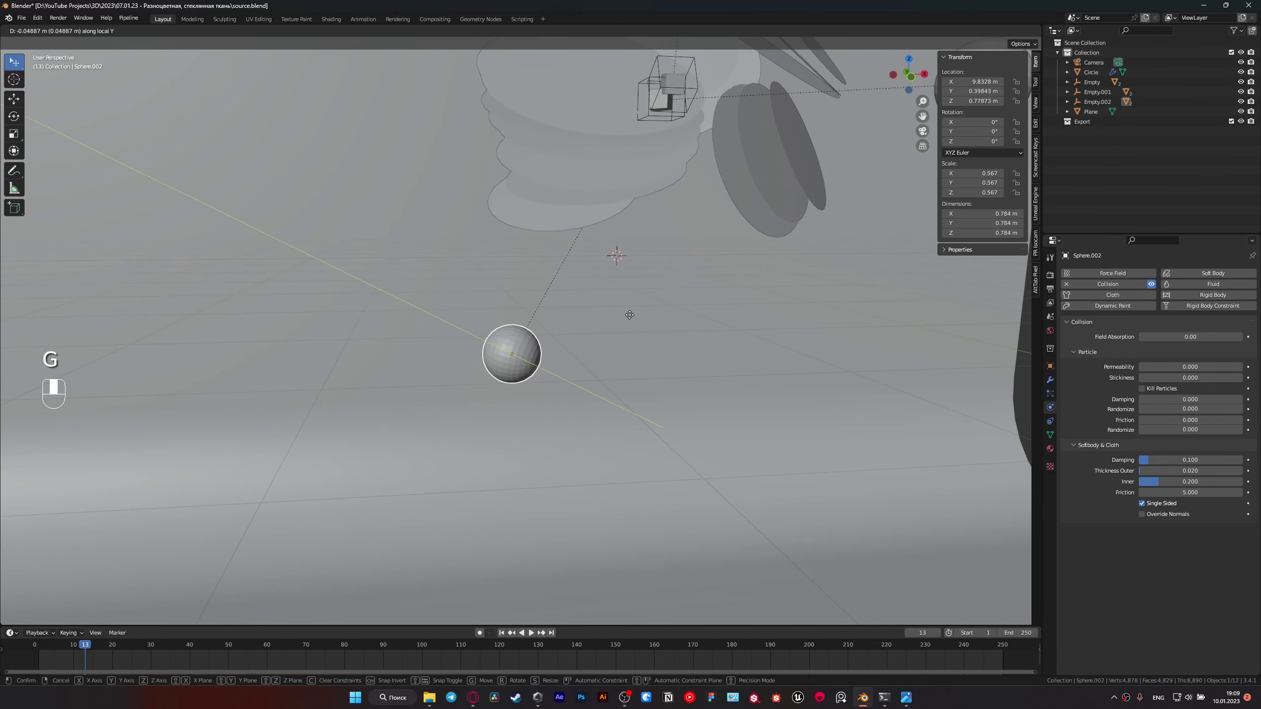
pyautogui.press('ctrl+s')
pyautogui.press('KP_0')
pyautogui.moveTo(26, 572); pyautogui.dragTo(33, 642)
pyautogui.moveTo(33, 642); pyautogui.dragTo(592, 484)
pyautogui.press('space')
pyautogui.press('space')
# Step: Select another sphere's empty, rotate it to a new angle and replay the cloth through the camera
pyautogui.middleClick(592, 484)
pyautogui.click(581, 481)
pyautogui.moveTo(582, 483); pyautogui.dragTo(519, 408)
pyautogui.click(520, 407)
pyautogui.moveTo(519, 408); pyautogui.dragTo(39, 641)
pyautogui.press('r')
pyautogui.press('KP_0')
pyautogui.press('space')
pyautogui.press('space')
pyautogui.moveTo(39, 641); pyautogui.dragTo(669, 489)
pyautogui.press('space')
# Step: Rotate the empty further, rewind and replay the simulation, then save the file
pyautogui.press('r')
pyautogui.moveTo(669, 489); pyautogui.dragTo(455, 640)
pyautogui.press('space')
pyautogui.press('space')
pyautogui.press('space')
pyautogui.moveTo(455, 639); pyautogui.dragTo(548, 490)
pyautogui.press('ctrl+s')
# Step: Scale a sphere down to about 0.564 and select the next collision sphere
pyautogui.moveTo(547, 490); pyautogui.dragTo(562, 461)
pyautogui.press('s')
pyautogui.press('s')
pyautogui.doubleClick(561, 461)
pyautogui.middleClick(561, 462)
pyautogui.moveTo(573, 457); pyautogui.dragTo(493, 388)
pyautogui.click(493, 387)
pyautogui.middleClick(493, 387)
# Step: Replay through the camera, scale the sphere near X 9.61, Y 0.07, Z -0.05 m and save
pyautogui.moveTo(437, 650); pyautogui.dragTo(824, 317)
pyautogui.press('KP_0')
pyautogui.press('space')
pyautogui.press('space')
pyautogui.press('s')
pyautogui.press('ctrl+s')
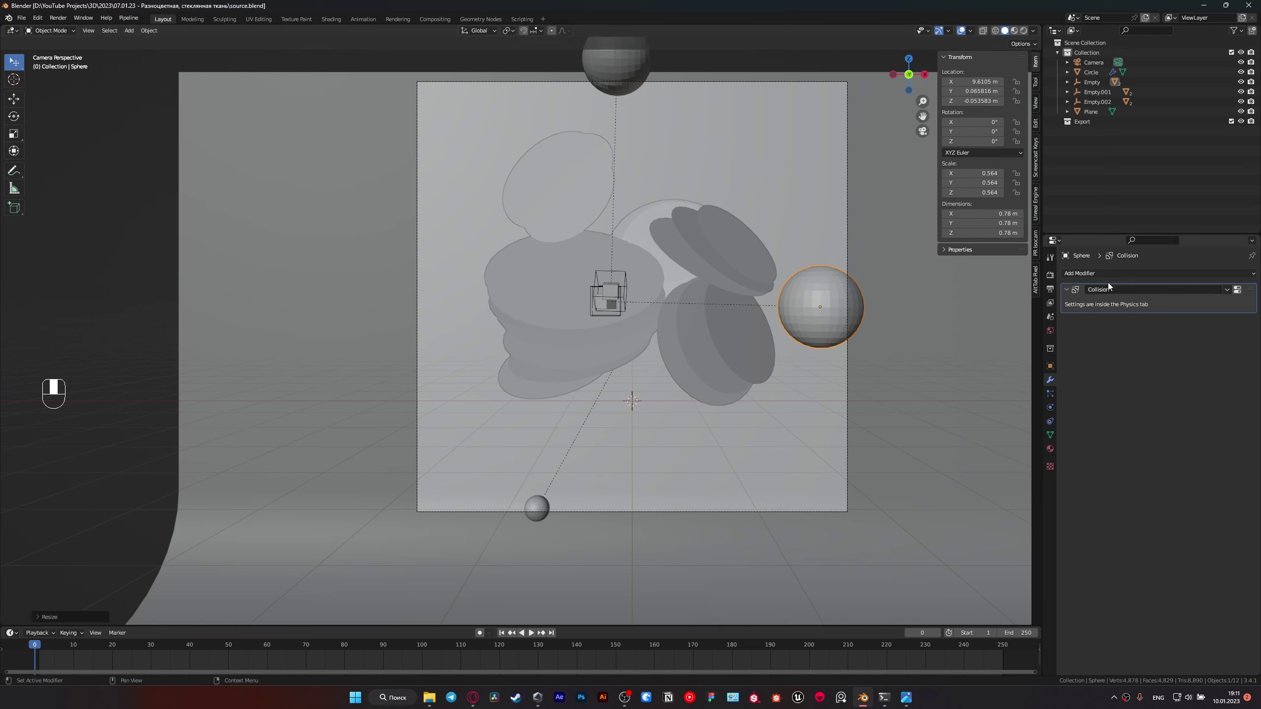
# Step: Give the ring stack Solidify 0.012 m, a 0.003 m Bevel limited to 60° and a level-1 Subdivision, then save
pyautogui.moveTo(1112, 269); pyautogui.dragTo(1132, 353)
pyautogui.click(1235, 316)
pyautogui.moveTo(1181, 273); pyautogui.dragTo(1253, 268)
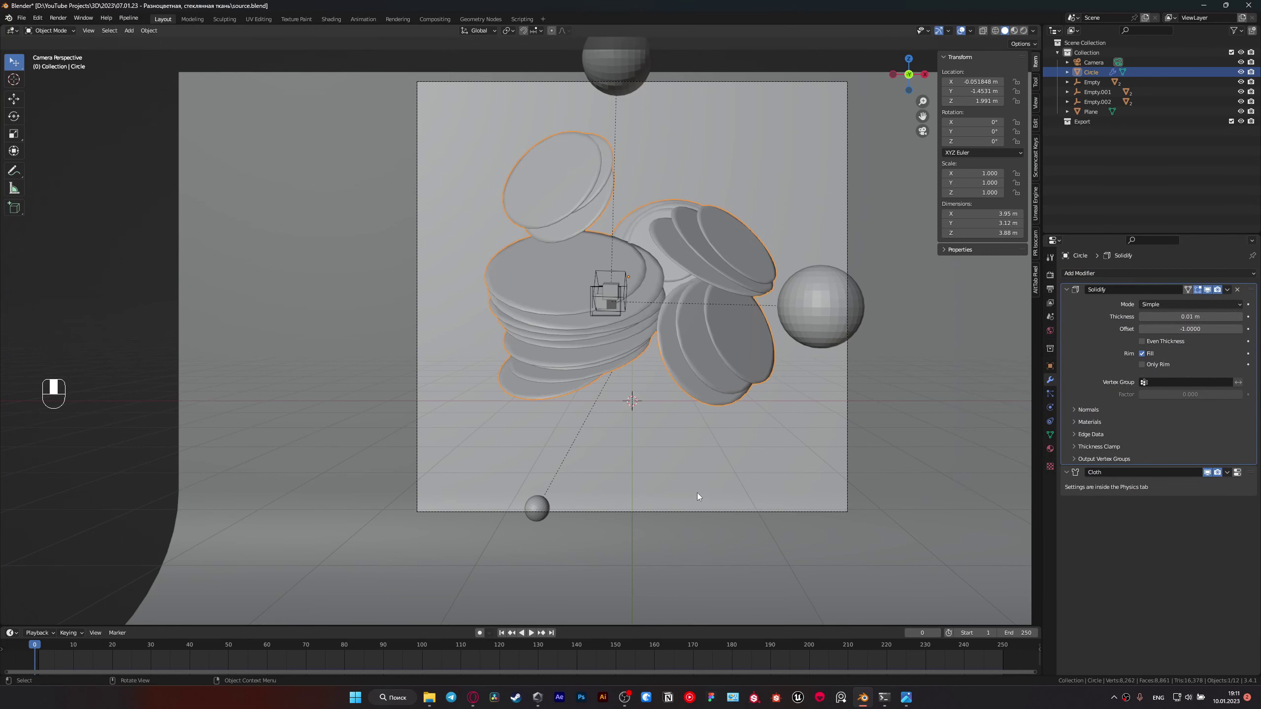
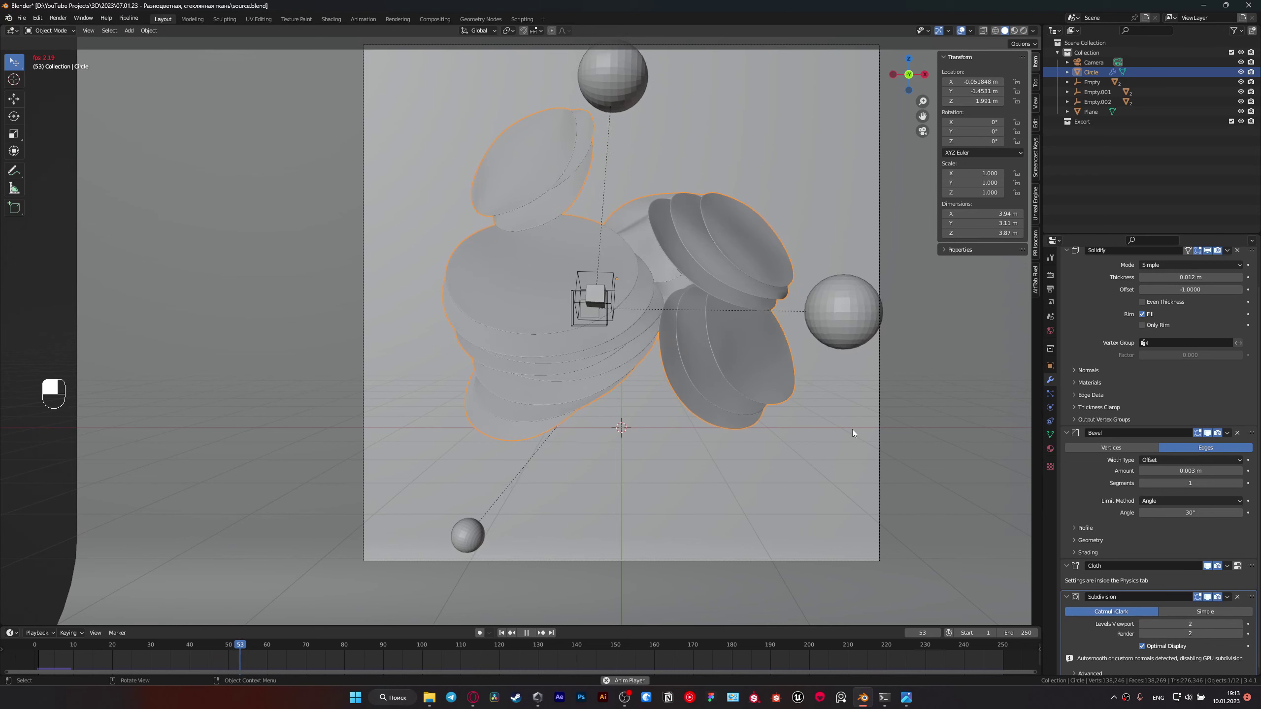
pyautogui.press('space')
pyautogui.moveTo(853, 428); pyautogui.dragTo(795, 386)
pyautogui.press('ctrl+s')
# Step: Replay the cloth to check the smoothed rings and save the file again
pyautogui.press('space')
pyautogui.press('space')
pyautogui.press('ctrl+s')
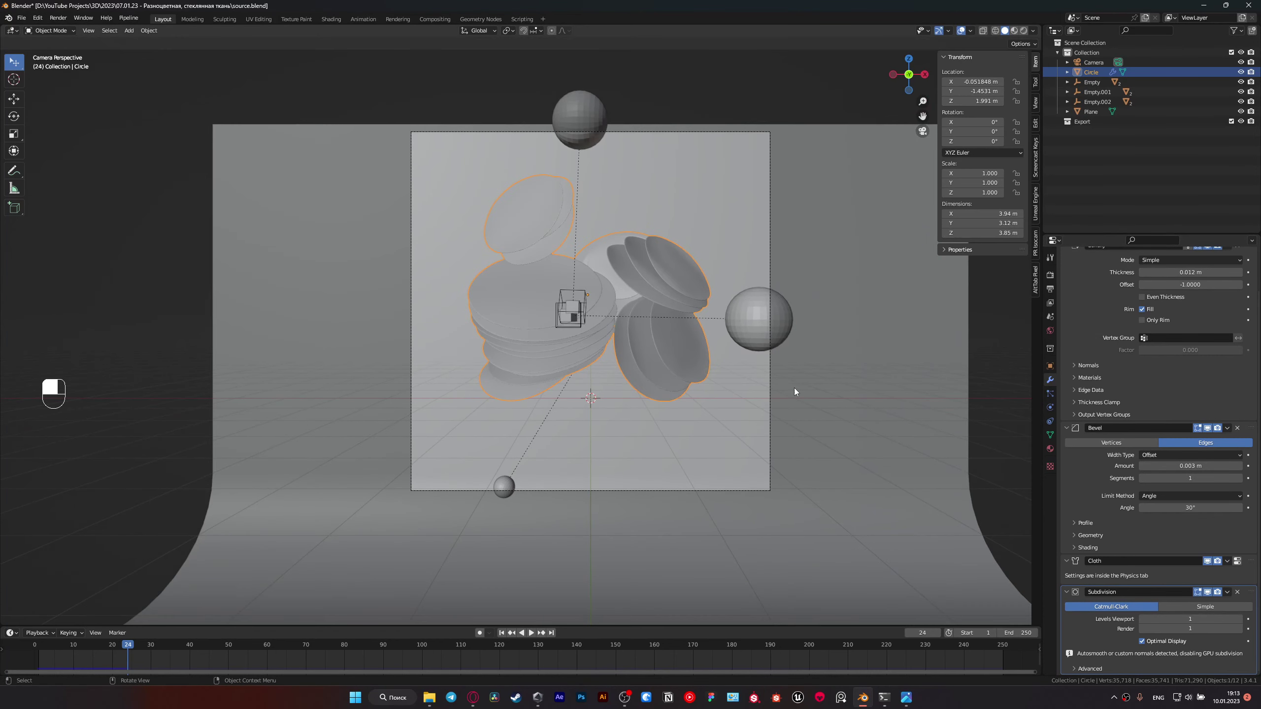
pyautogui.moveTo(795, 390); pyautogui.dragTo(1055, 288)
pyautogui.press('ctrl+s')
pyautogui.press('ctrl+s')
pyautogui.moveTo(1055, 288); pyautogui.dragTo(1051, 374)
pyautogui.click(1051, 373)
pyautogui.middleClick(1055, 375)
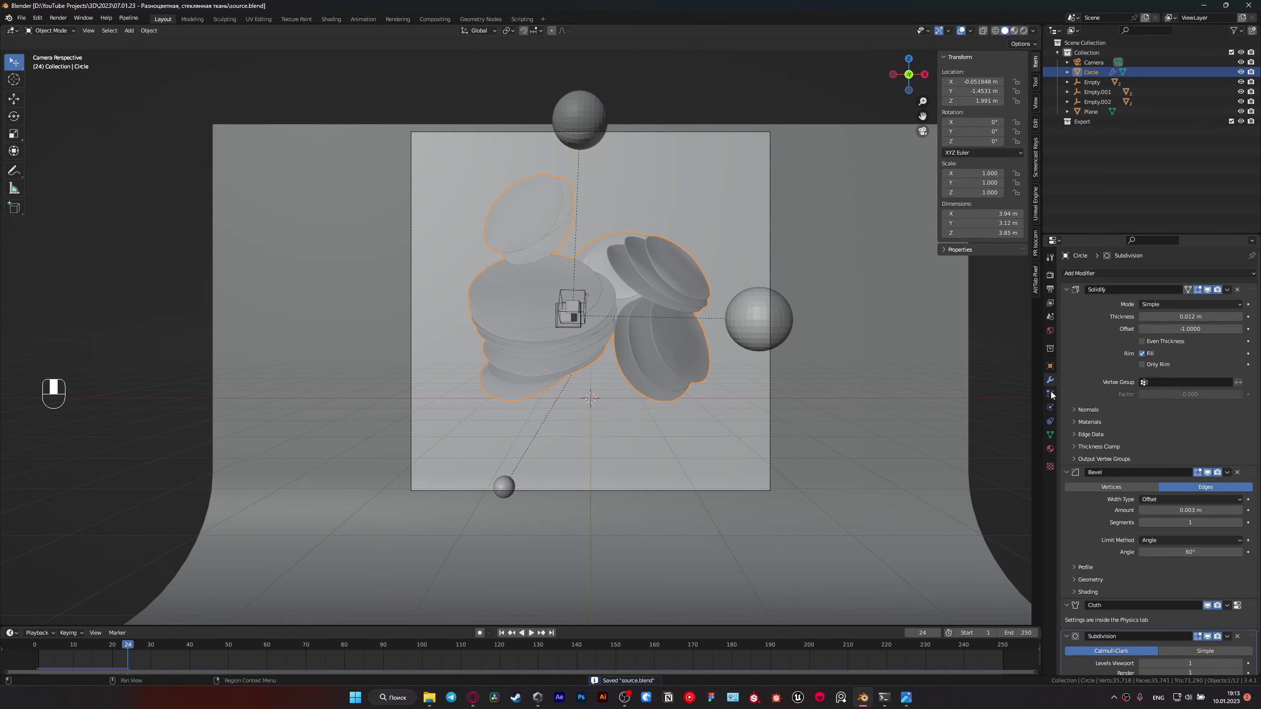
# Step: Set the ring stack's cloth cache to end at frame 130 and save the file
pyautogui.click(1049, 390)
pyautogui.moveTo(1048, 390); pyautogui.dragTo(32, 642)
pyautogui.moveTo(32, 641); pyautogui.dragTo(707, 382)
pyautogui.press('ctrl+s')
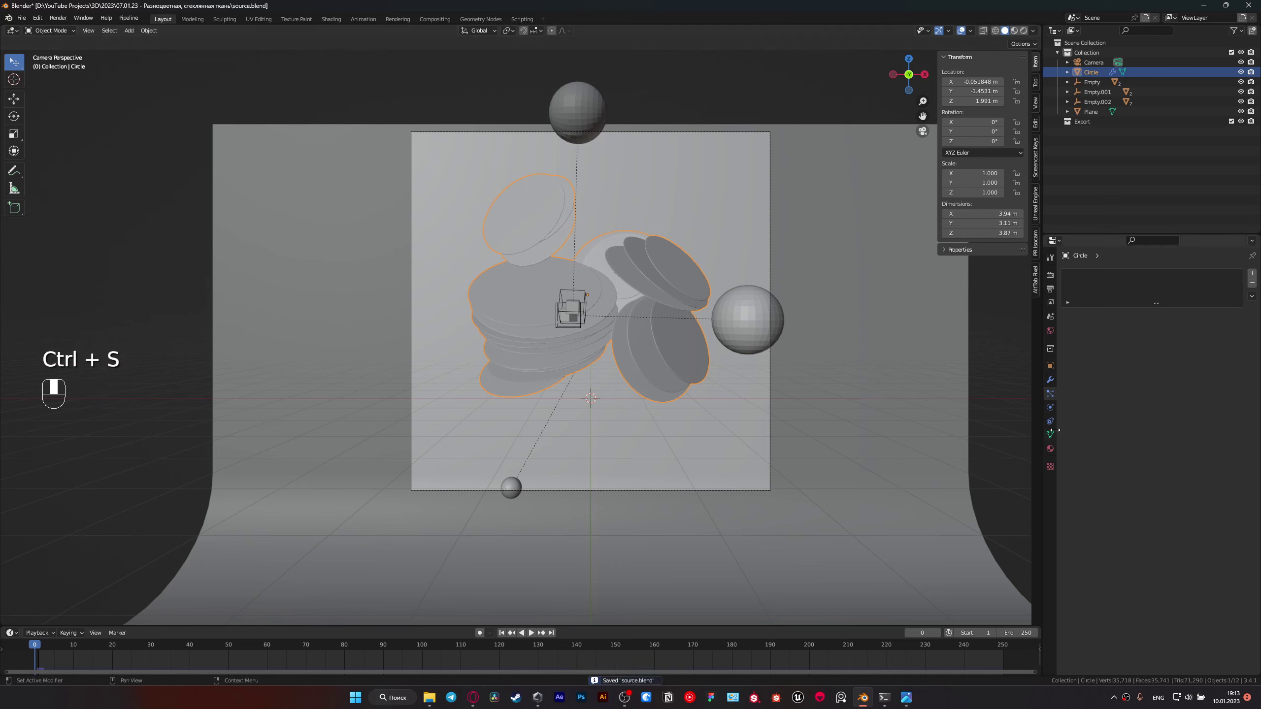
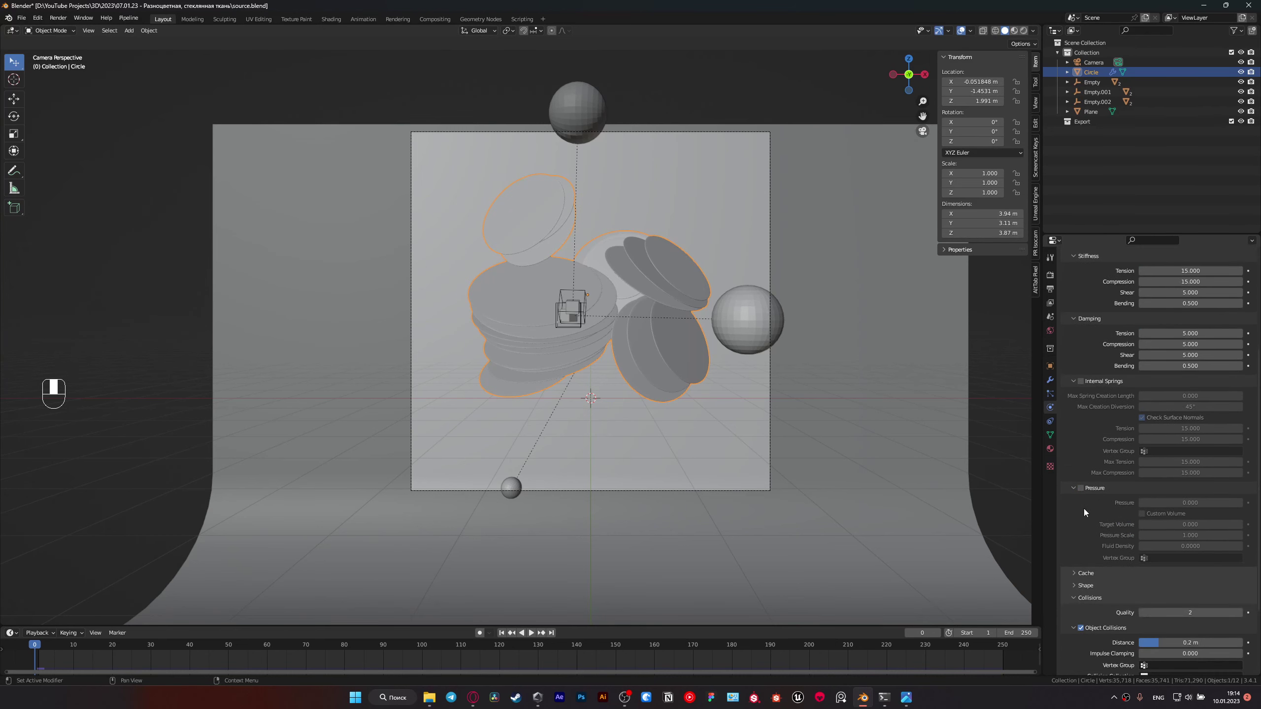
pyautogui.moveTo(1082, 572); pyautogui.dragTo(641, 368)
pyautogui.press('ctrl+s')
pyautogui.press('ctrl+s')
pyautogui.press('ctrl+shift+F1')
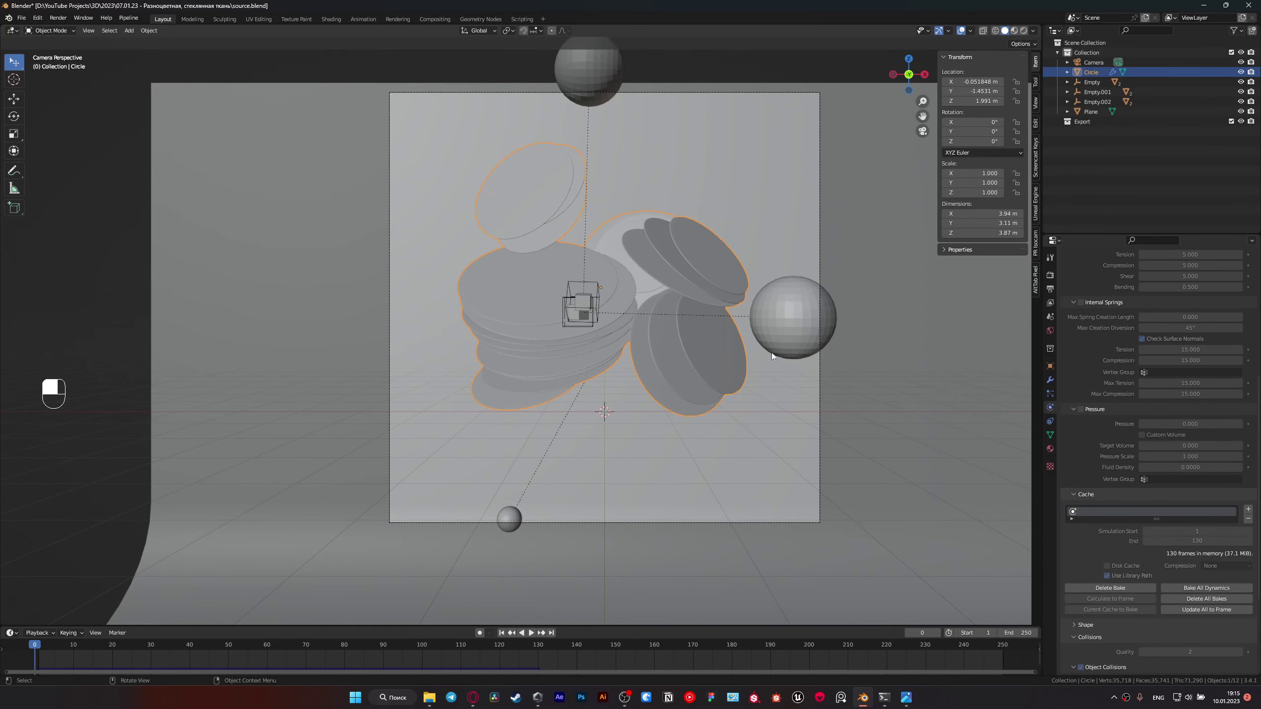
# Step: Play the simulation until the rings drape over the spheres by frame 129 and return to the camera
pyautogui.press('ctrl+s')
pyautogui.moveTo(454, 414); pyautogui.dragTo(425, 400)
pyautogui.press('space')
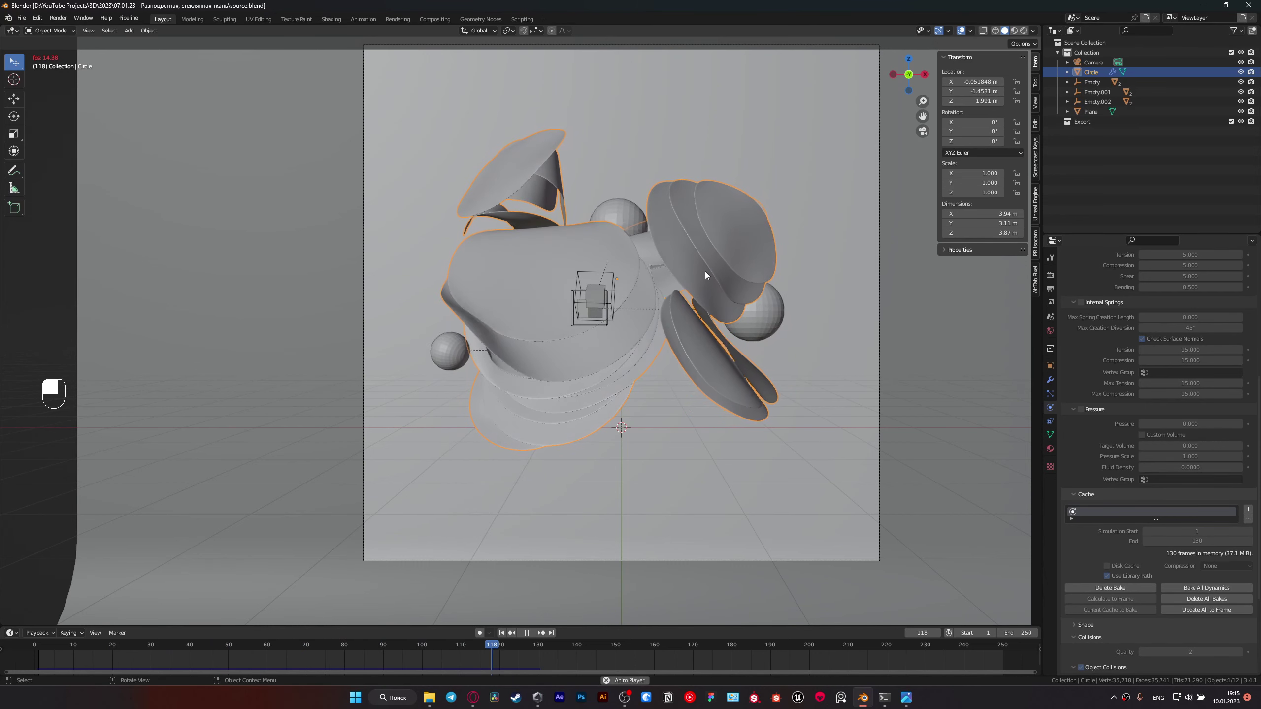
pyautogui.press('space')
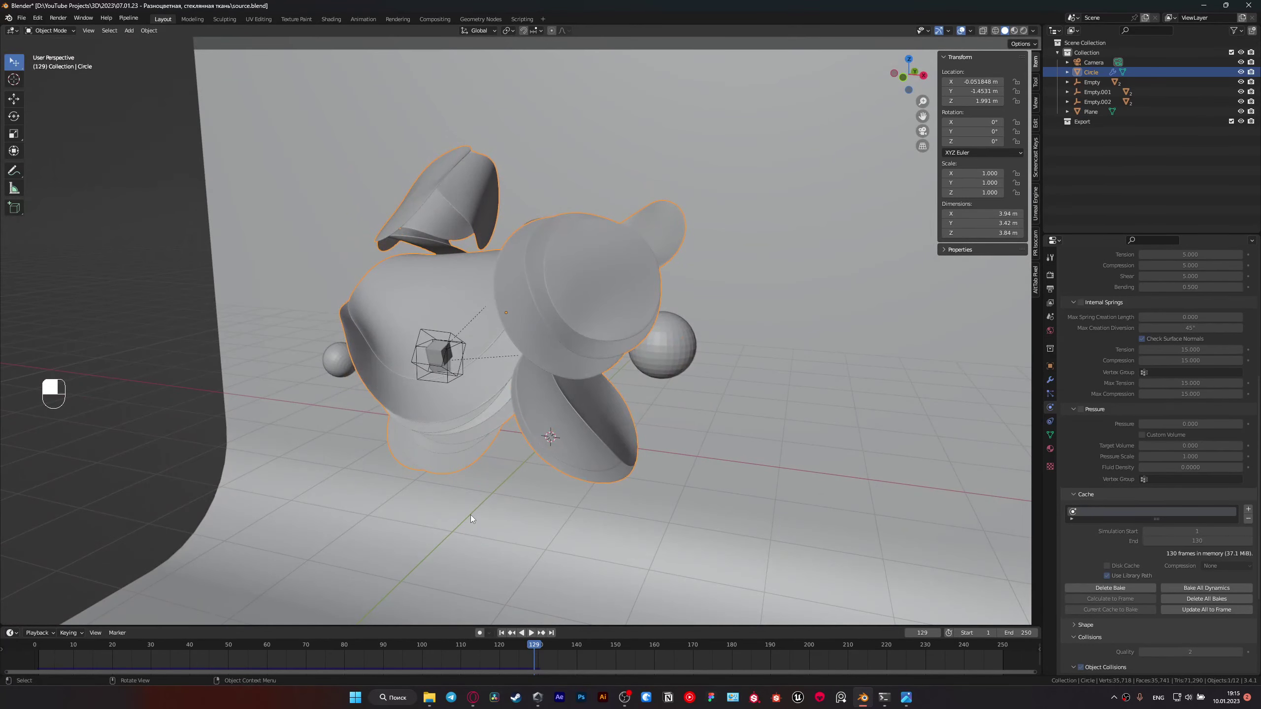
pyautogui.press('KP_0')
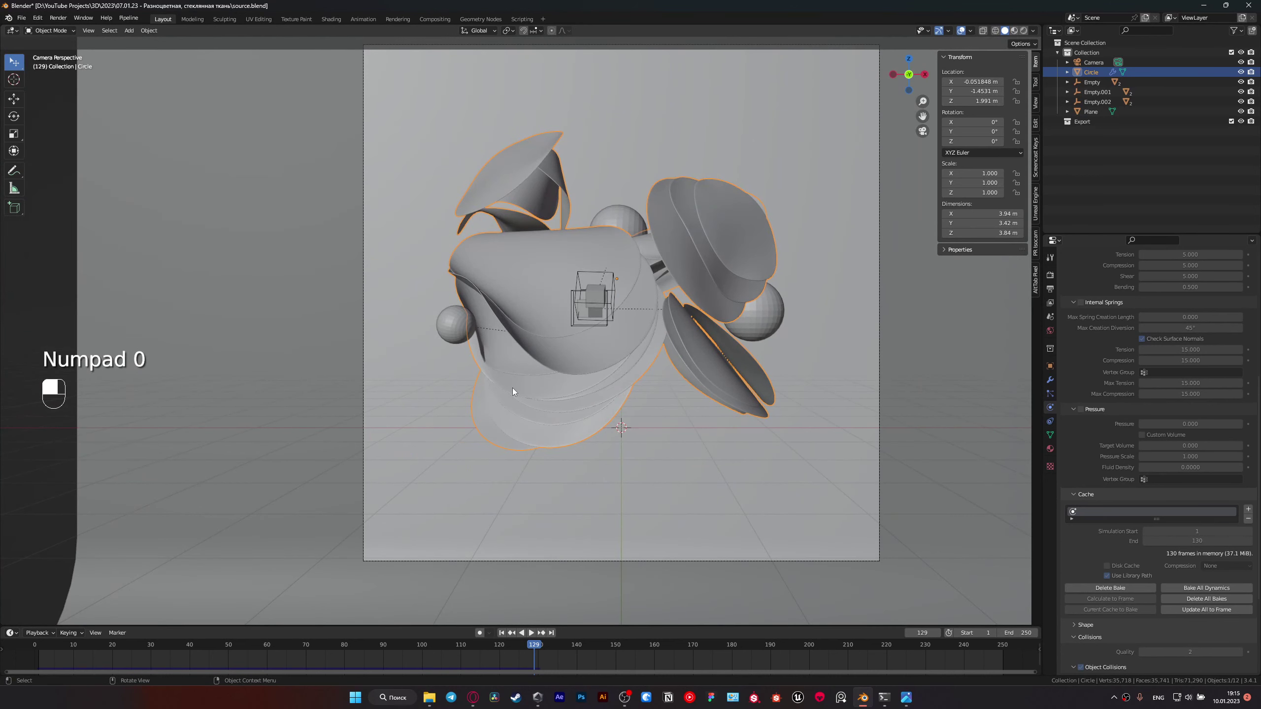
# Step: Set the render device to GPU Compute, give the world an Environment Texture and save
pyautogui.moveTo(526, 391); pyautogui.dragTo(572, 364)
pyautogui.moveTo(572, 364); pyautogui.dragTo(929, 306)
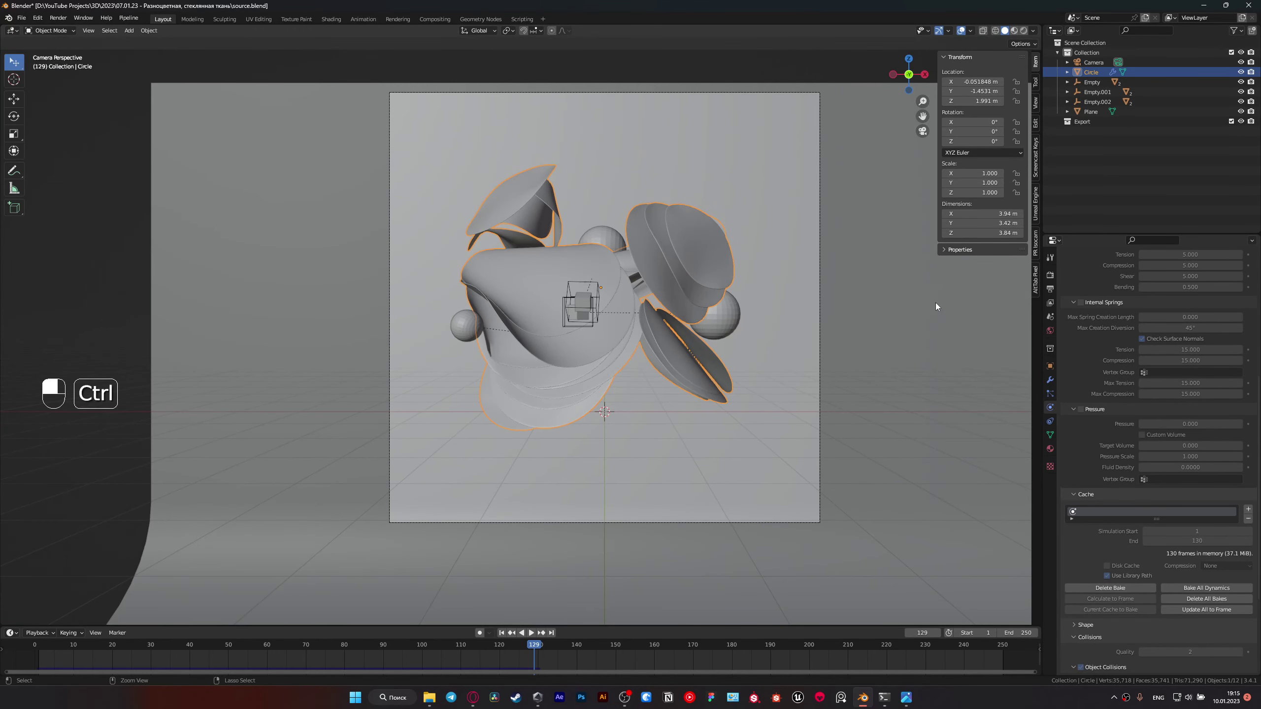
pyautogui.press('ctrl+s')
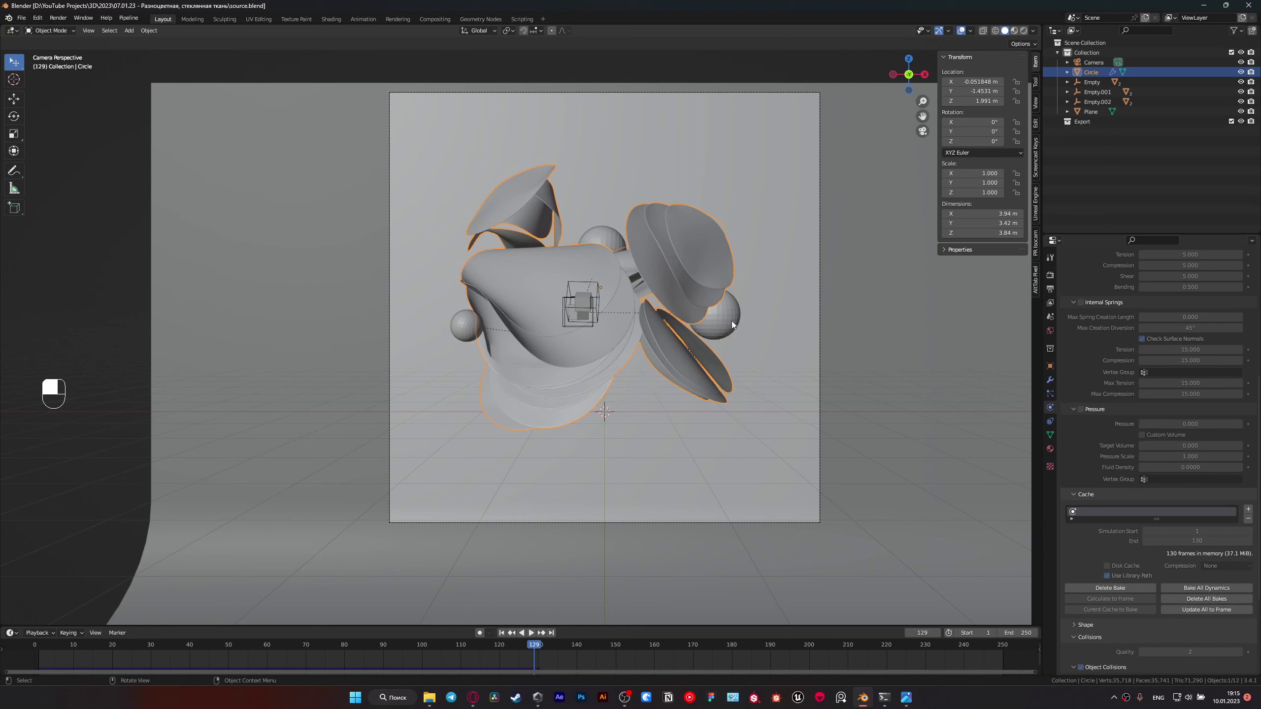
pyautogui.moveTo(499, 381); pyautogui.dragTo(1051, 280)
pyautogui.press('ctrl+s')
# Step: Preview rendered shading, re-angle the Sun about X and tint it pale blue at strength 6, then save
pyautogui.moveTo(1051, 280); pyautogui.dragTo(1151, 294)
pyautogui.moveTo(1151, 294); pyautogui.dragTo(1062, 330)
pyautogui.press('z')
pyautogui.moveTo(1062, 330); pyautogui.dragTo(1144, 336)
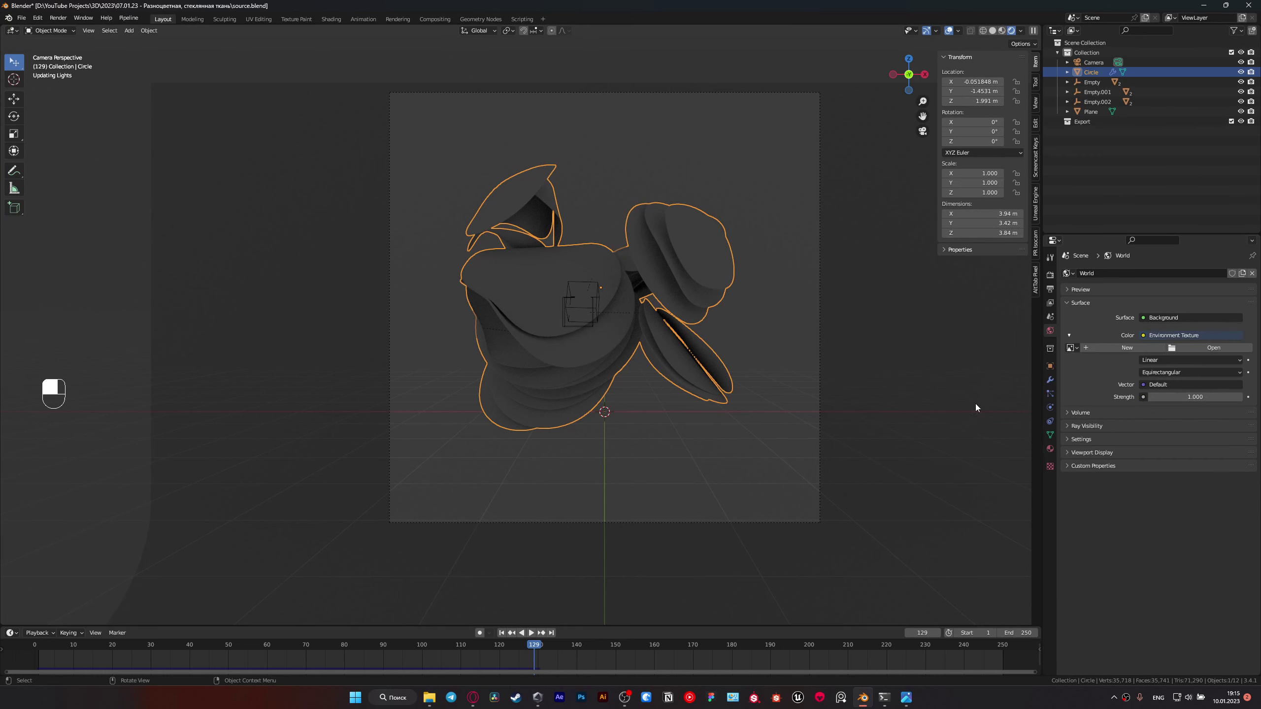
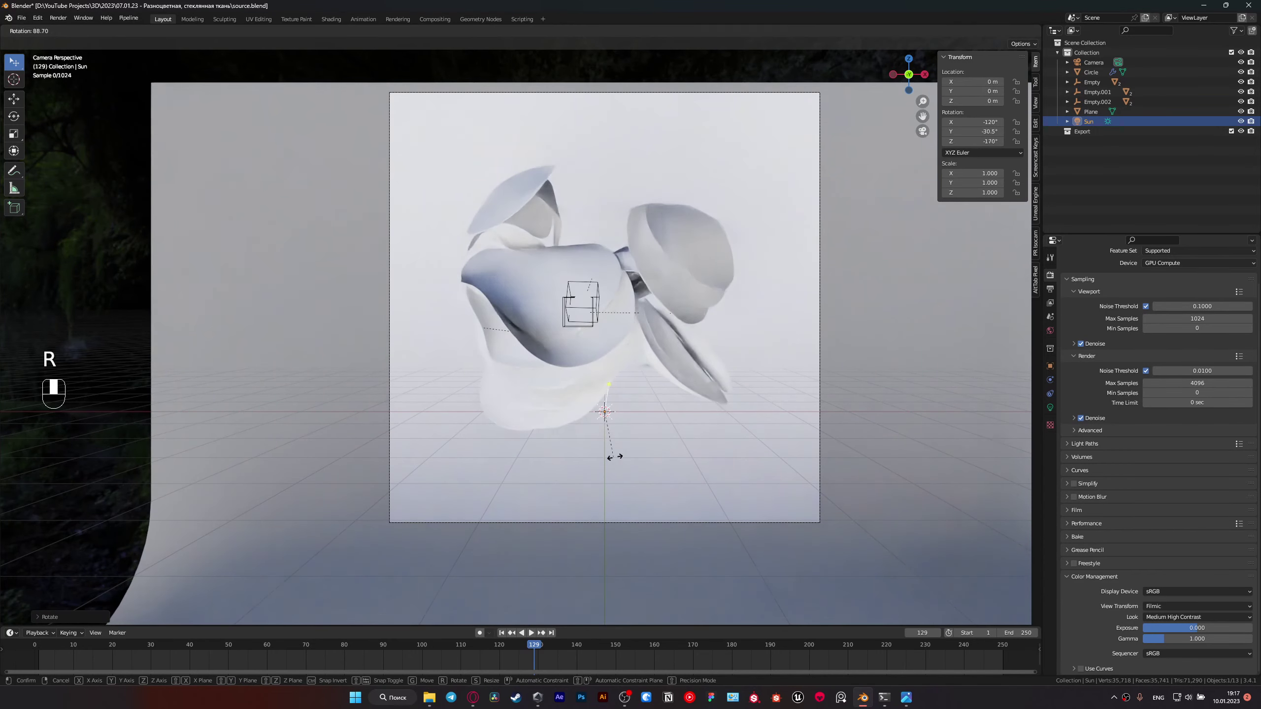
pyautogui.press('r')
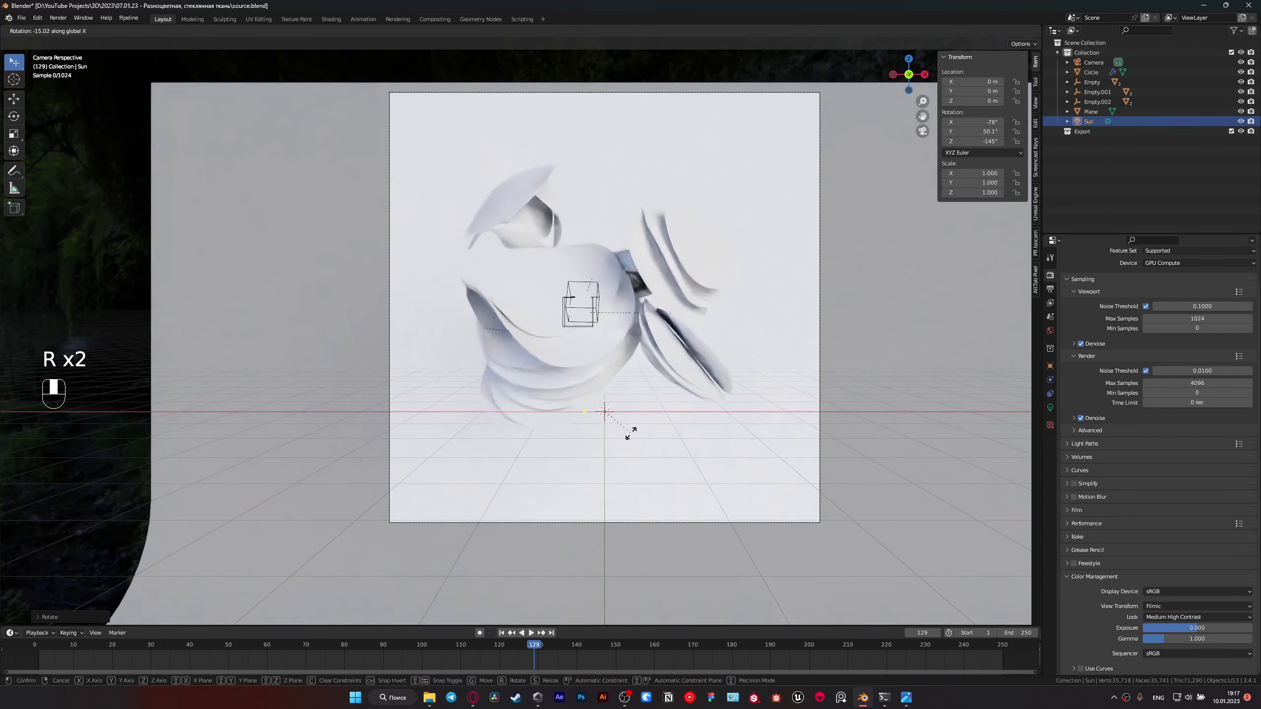
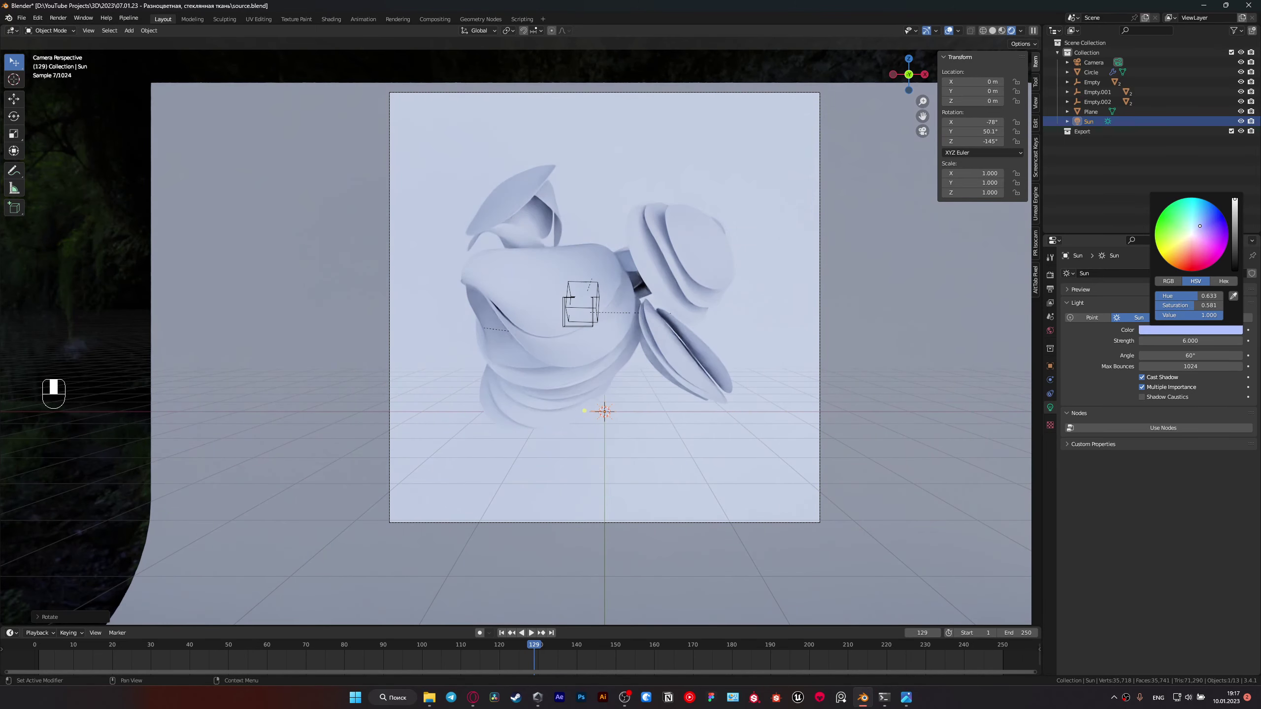
pyautogui.press('ctrl+s')
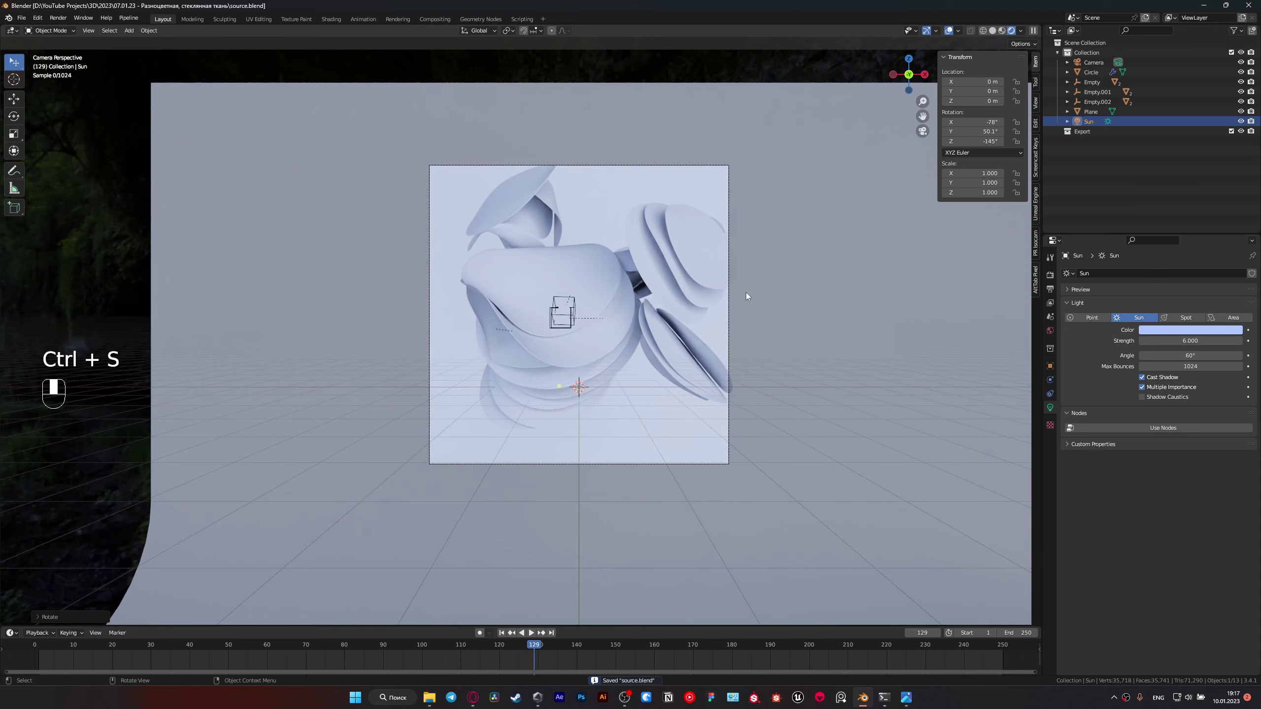
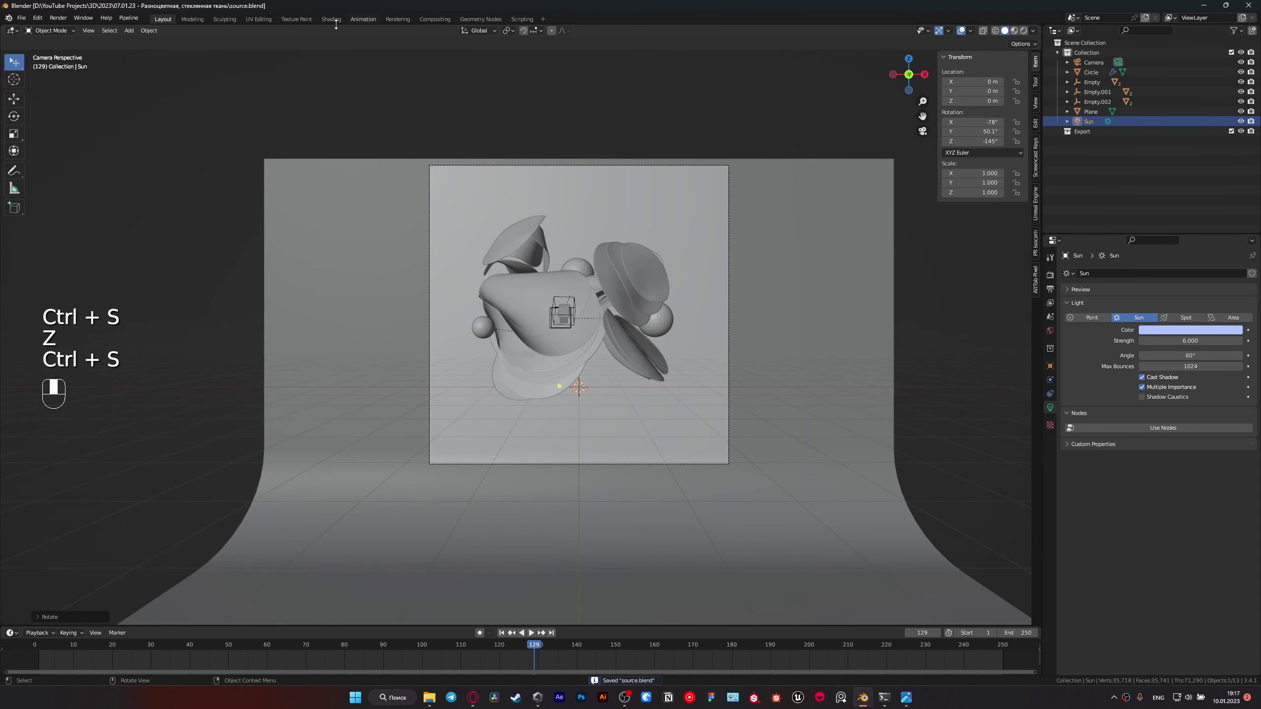
# Step: Rescale Sphere.002 from the camera view and save the file
pyautogui.press('ctrl+s')
pyautogui.press('KP_0')
pyautogui.click(493, 247)
pyautogui.press('s')
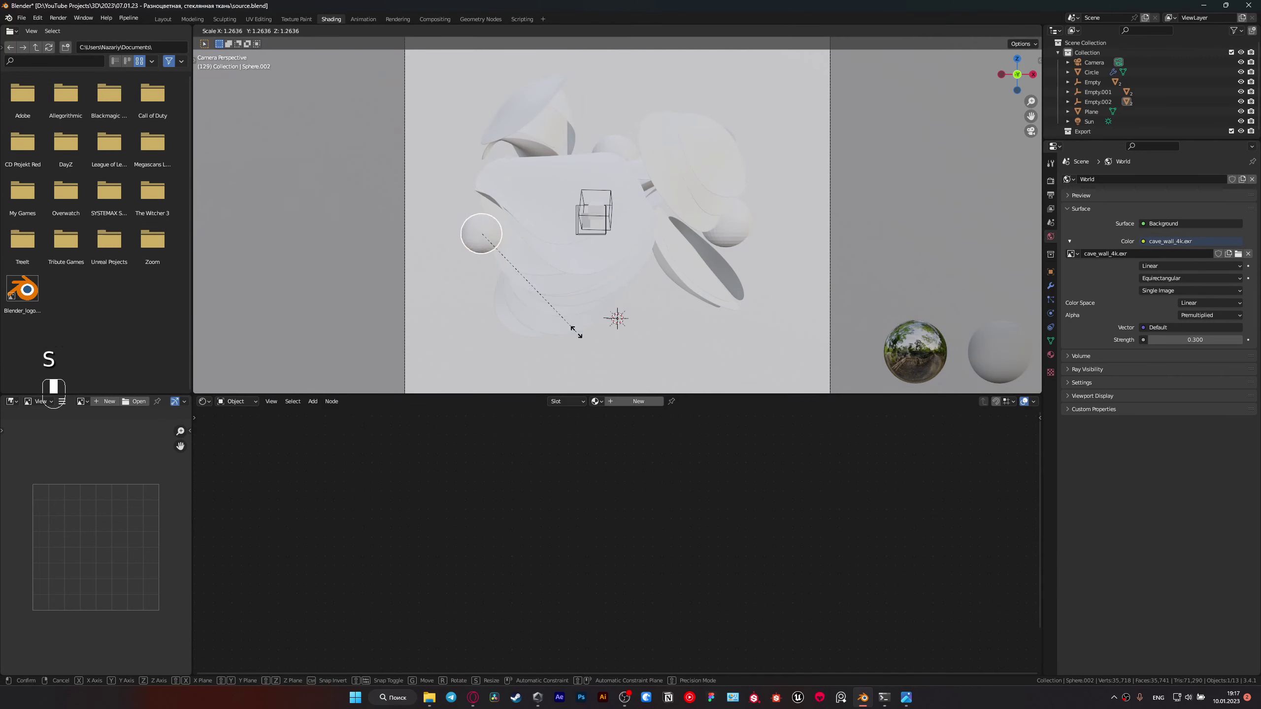
pyautogui.click(551, 221)
pyautogui.press('ctrl+s')
# Step: Select the Circle ring object and bring up its cloth physics settings, saving along the way
pyautogui.click(1053, 288)
pyautogui.click(1053, 306)
pyautogui.moveTo(1076, 620); pyautogui.dragTo(474, 234)
pyautogui.press('ctrl+s')
pyautogui.press('s')
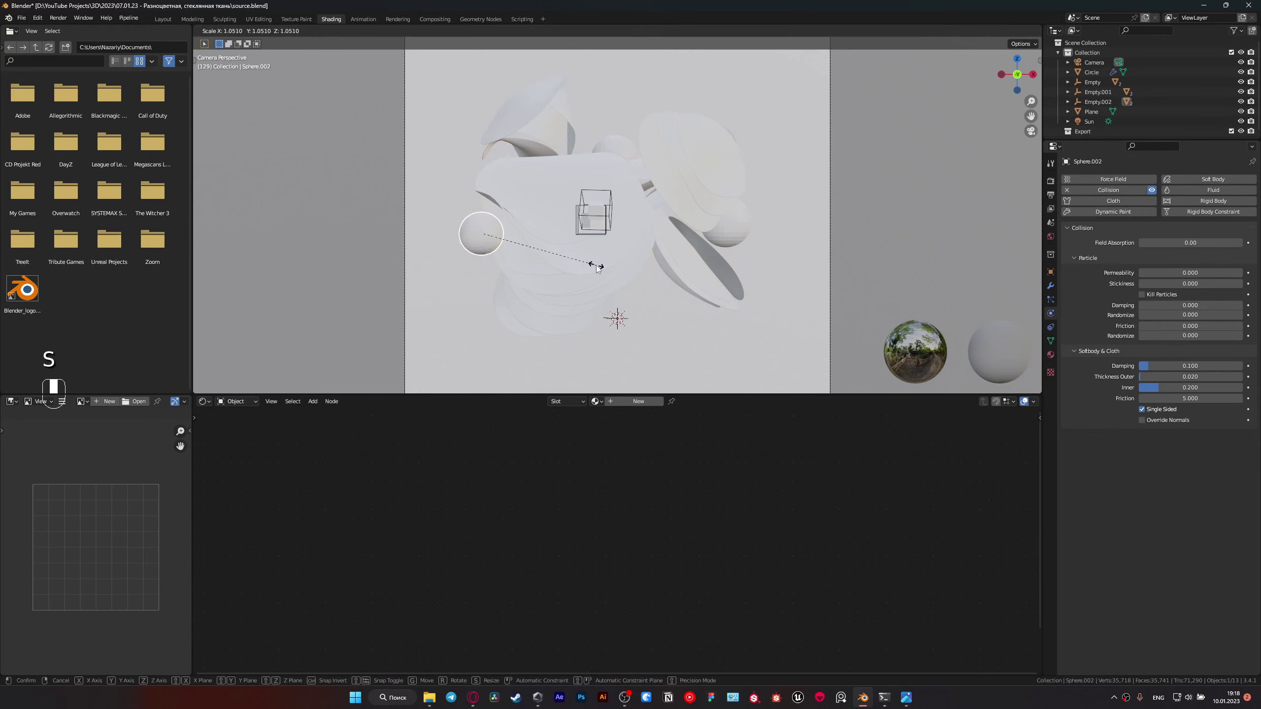
pyautogui.press('s')
pyautogui.press('s')
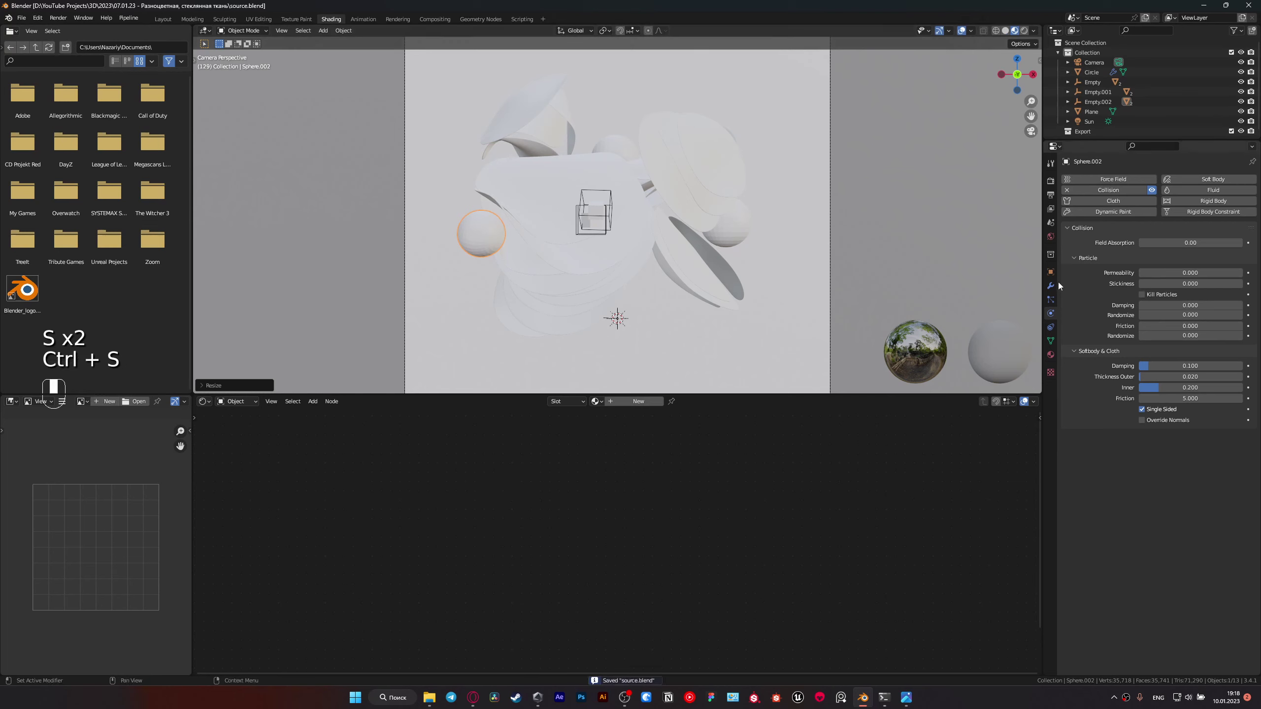
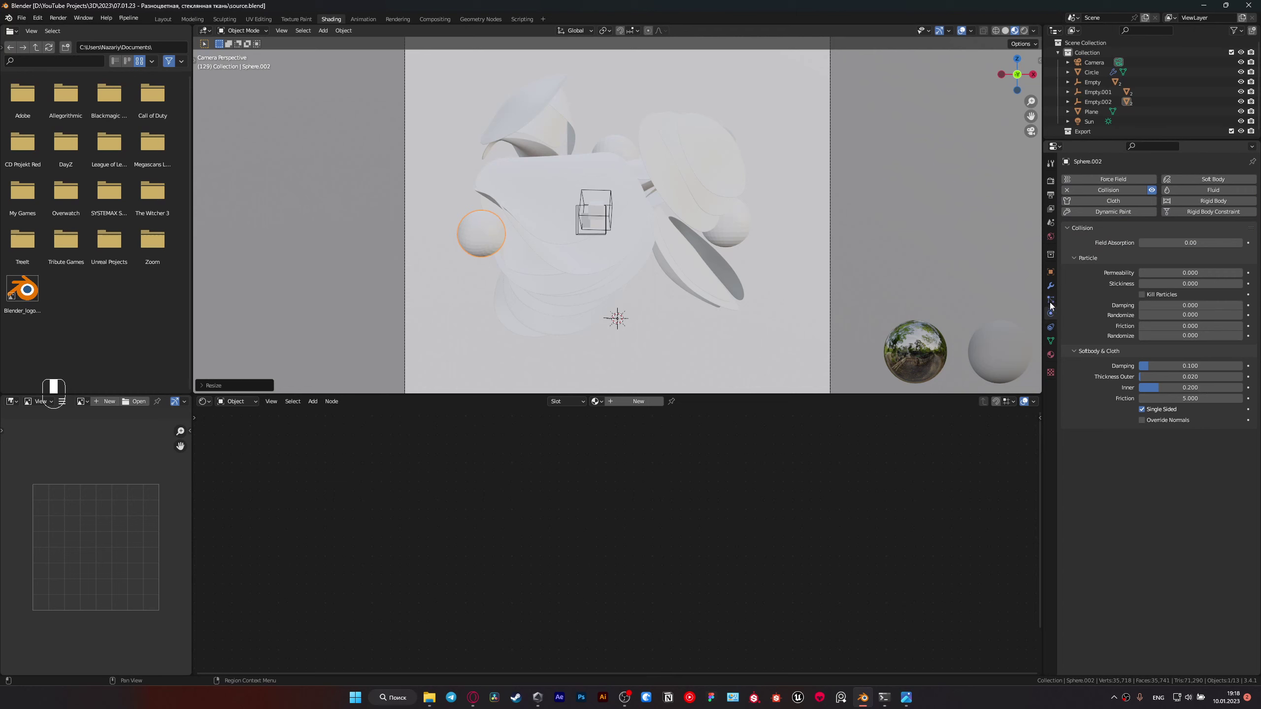
pyautogui.click(1049, 294)
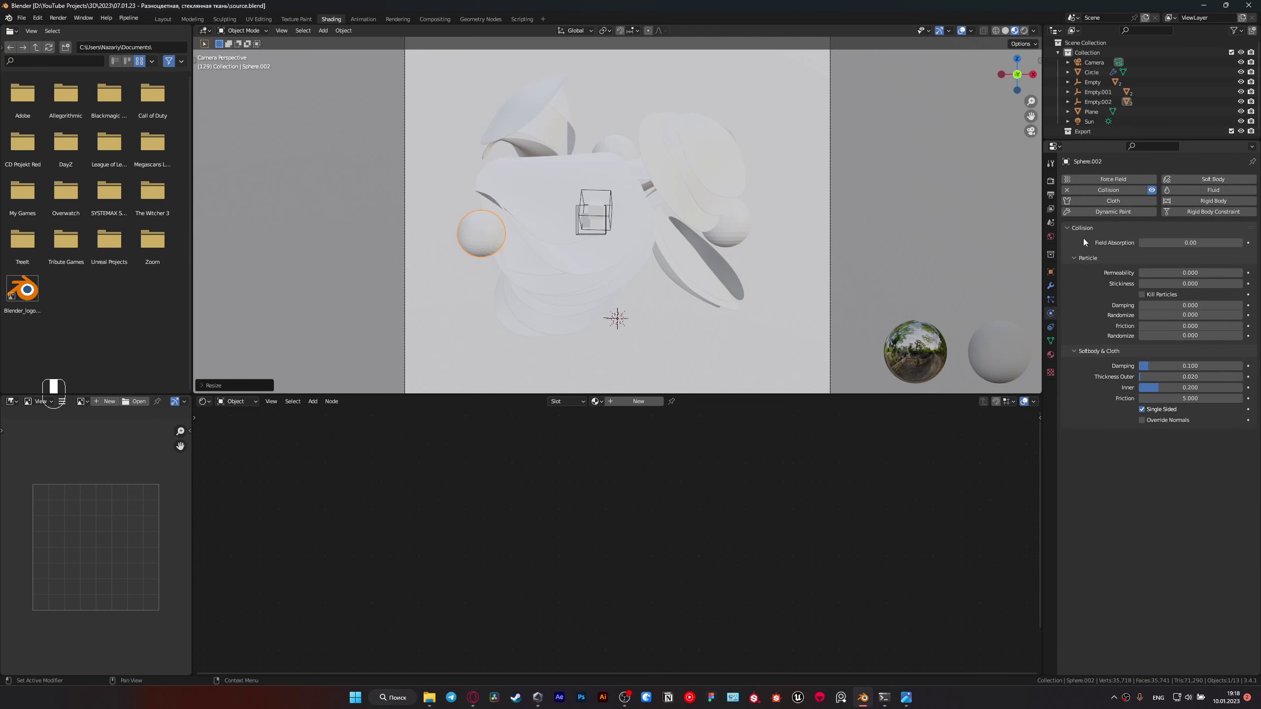
pyautogui.click(552, 203)
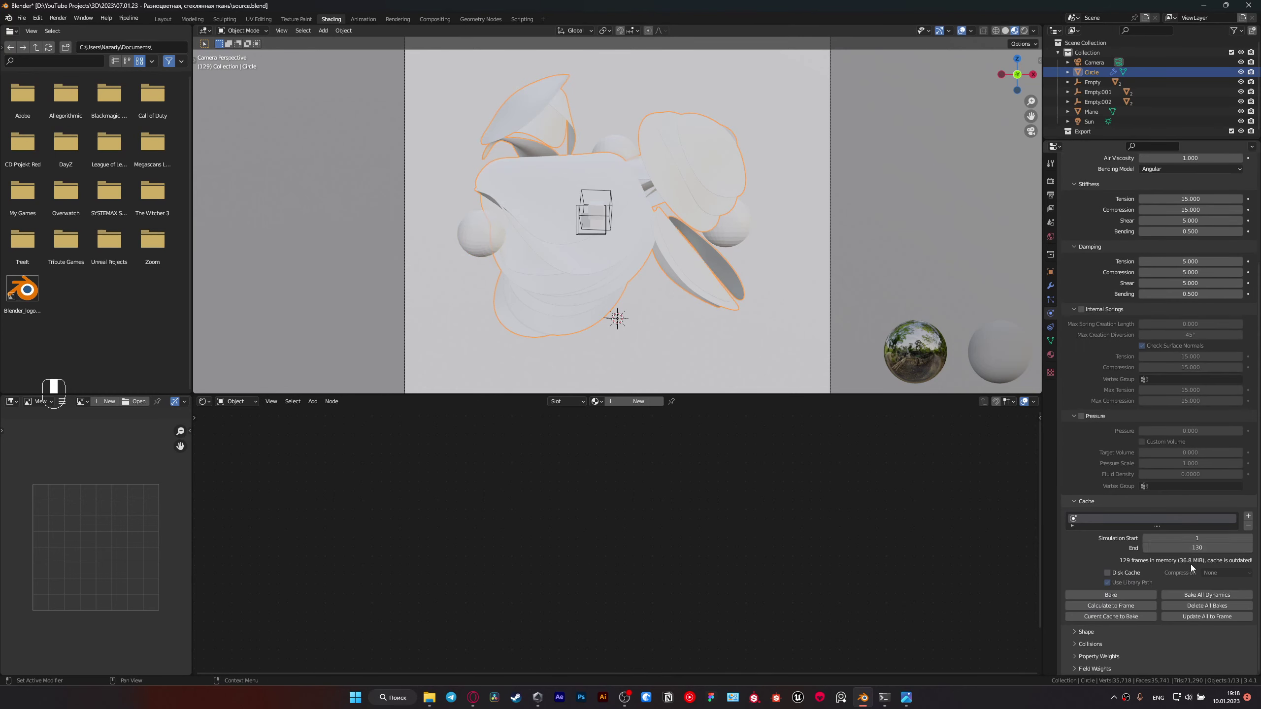
# Step: Set the cloth cache End frame to 100 and save
pyautogui.moveTo(1197, 576); pyautogui.dragTo(1203, 592)
pyautogui.press('ctrl+s')
pyautogui.press('z')
pyautogui.press('ctrl+s')
pyautogui.moveTo(1203, 592); pyautogui.dragTo(694, 310)
# Step: Back in Layout camera view, play the timeline to re-simulate the rings draping over the spheres
pyautogui.press('ctrl+shift+F1')
pyautogui.press('KP_0')
pyautogui.press('space')
pyautogui.press('space')
pyautogui.moveTo(694, 310); pyautogui.dragTo(354, 644)
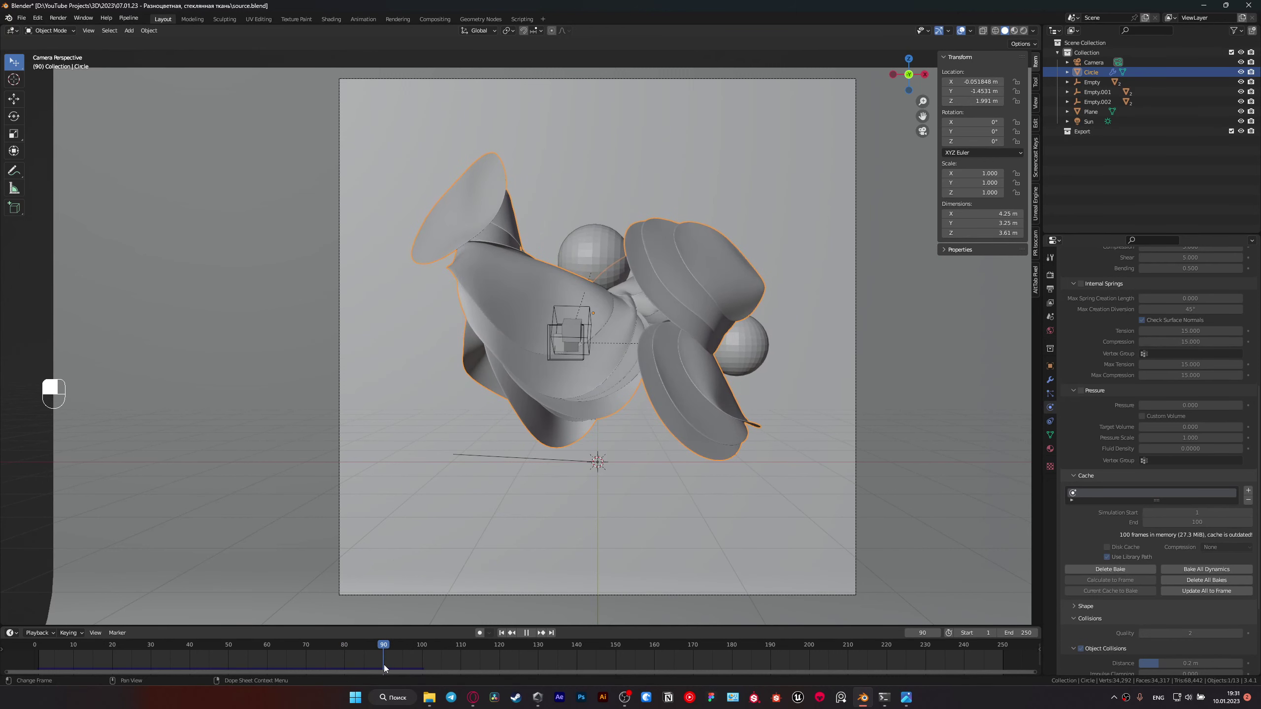
# Step: Save the blend file with the crumpled rings at frame 90
pyautogui.press('ctrl+s')
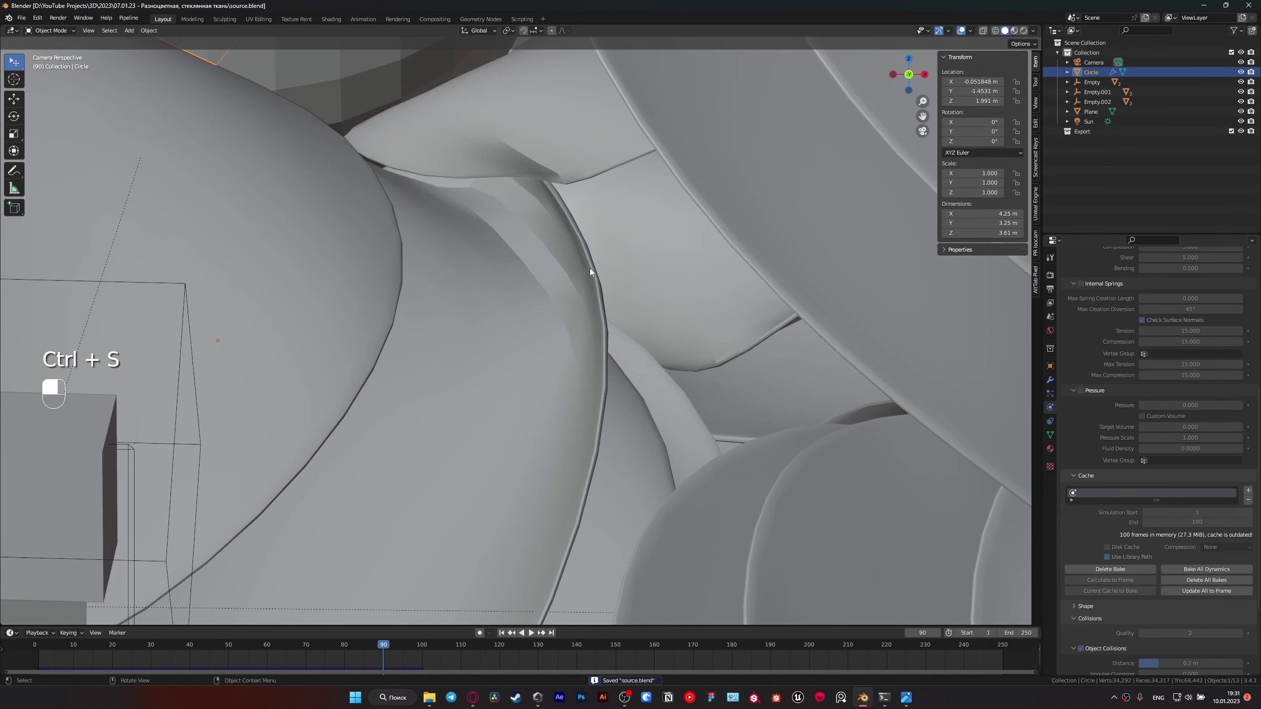
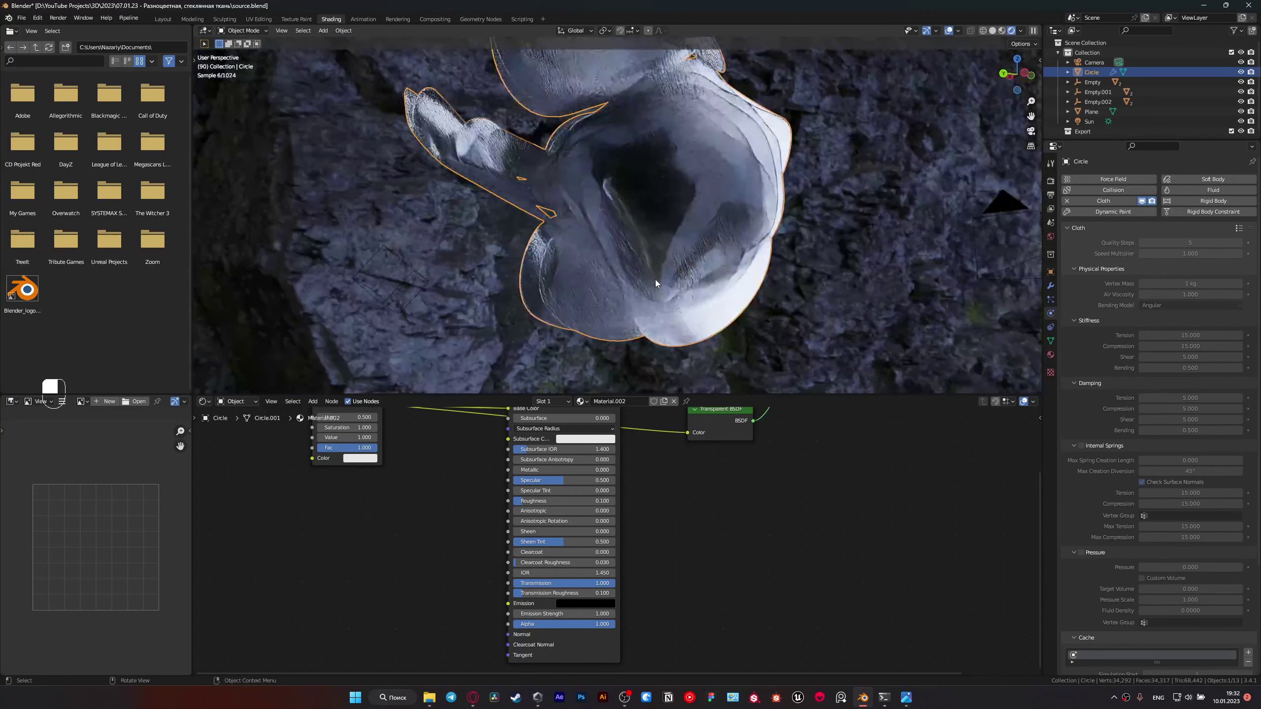
# Step: Add a Subdivision Surface modifier to the ring stack and apply it for a denser mesh
pyautogui.press('KP_0')
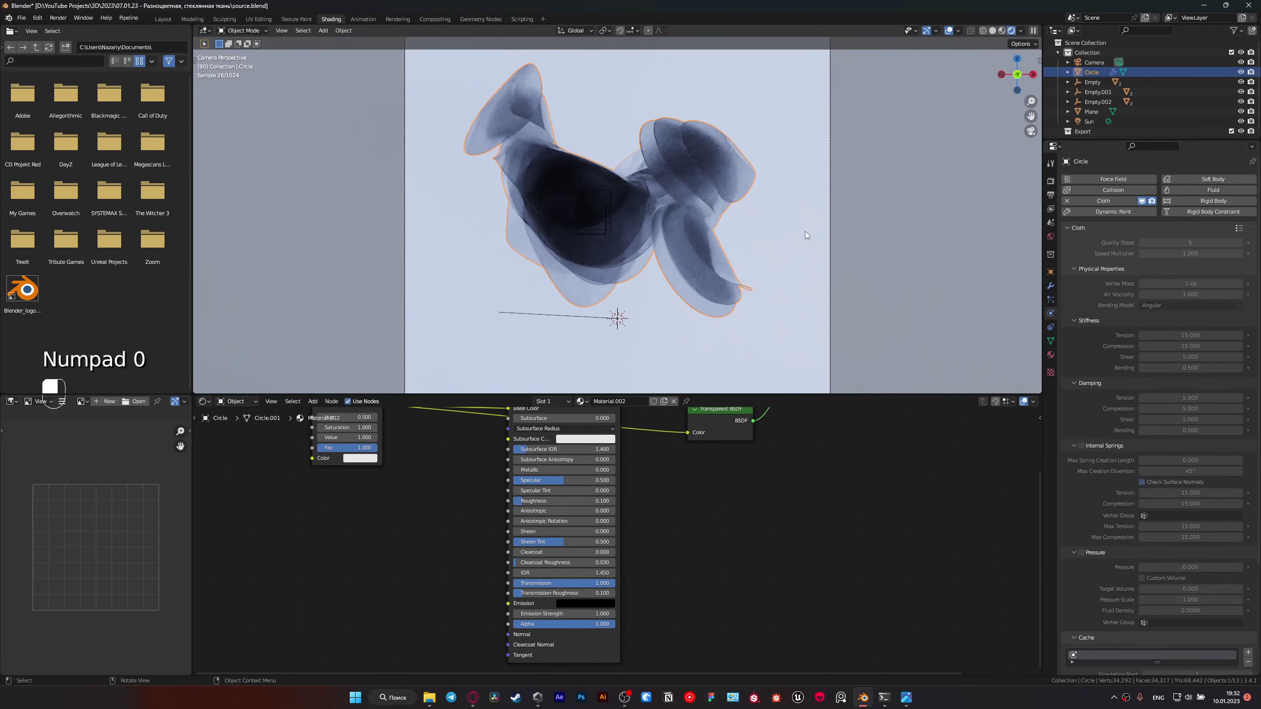
pyautogui.middleClick(626, 239)
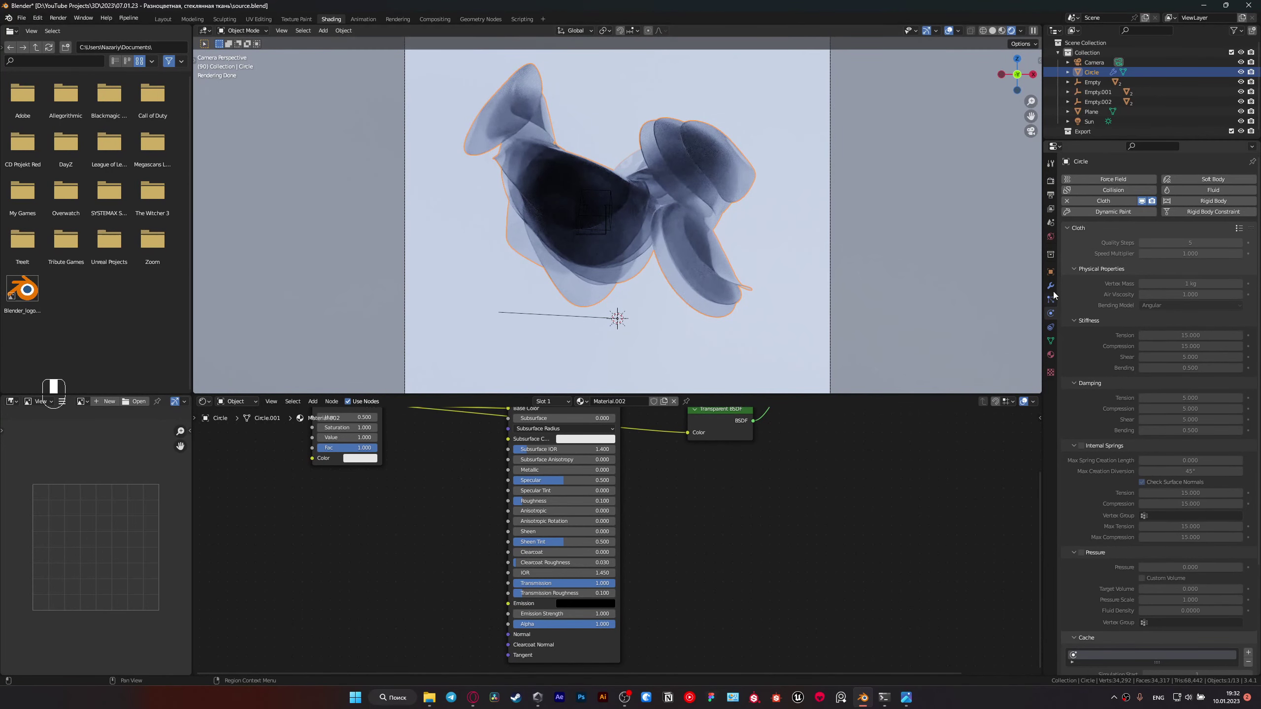
pyautogui.click(1050, 284)
pyautogui.moveTo(1066, 279); pyautogui.dragTo(1227, 507)
pyautogui.moveTo(1226, 507); pyautogui.dragTo(1227, 200)
pyautogui.middleClick(1227, 200)
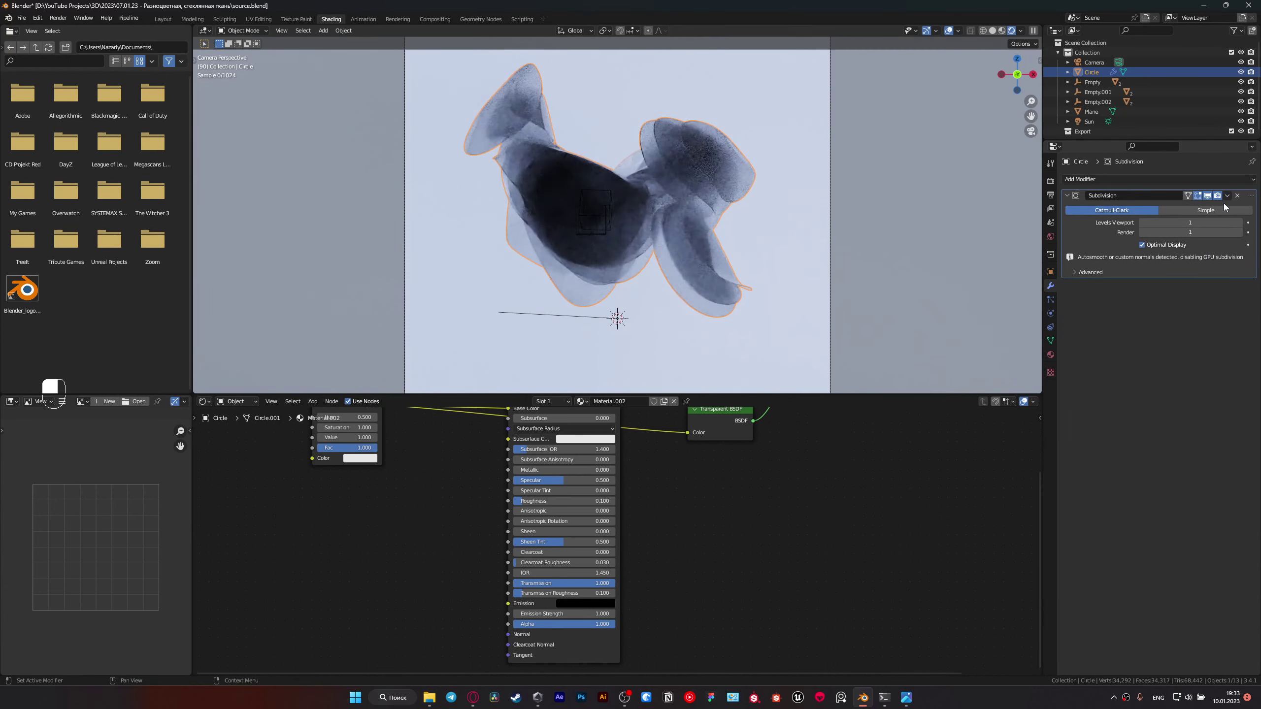
# Step: Try rotating the ring stack around the vertical axis, then cancel and undo it
pyautogui.press('r')
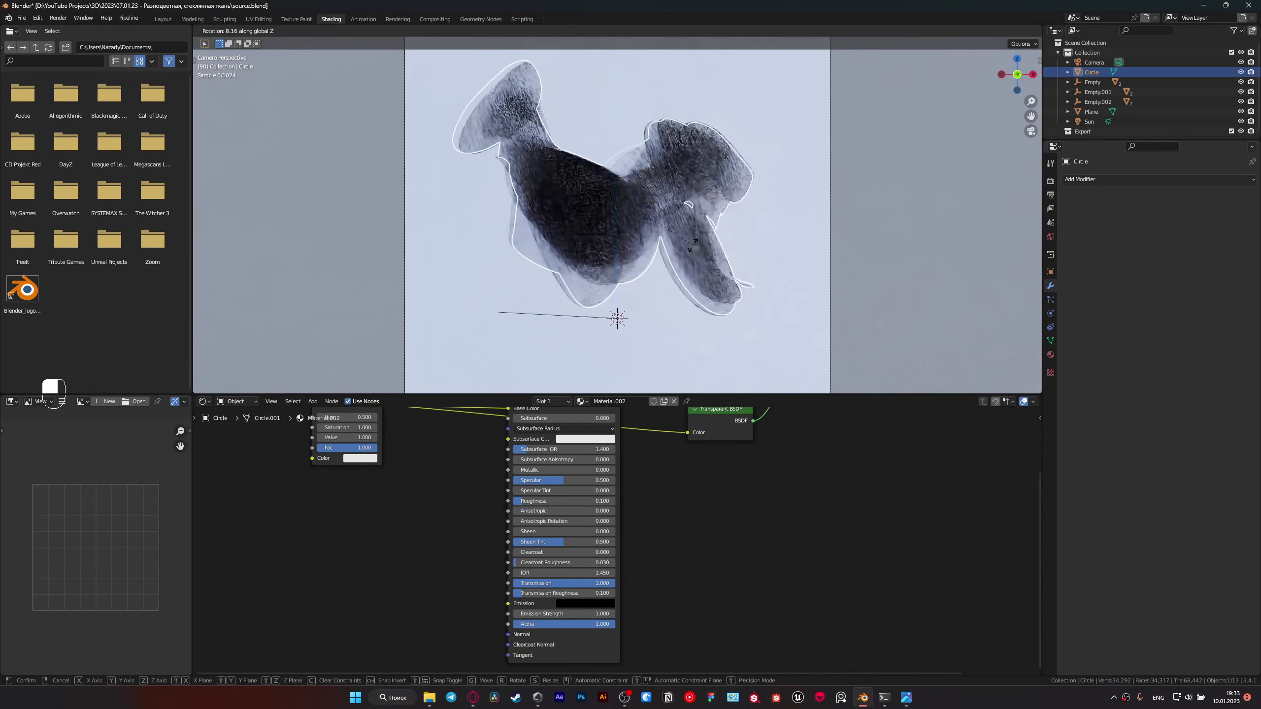
pyautogui.press('r')
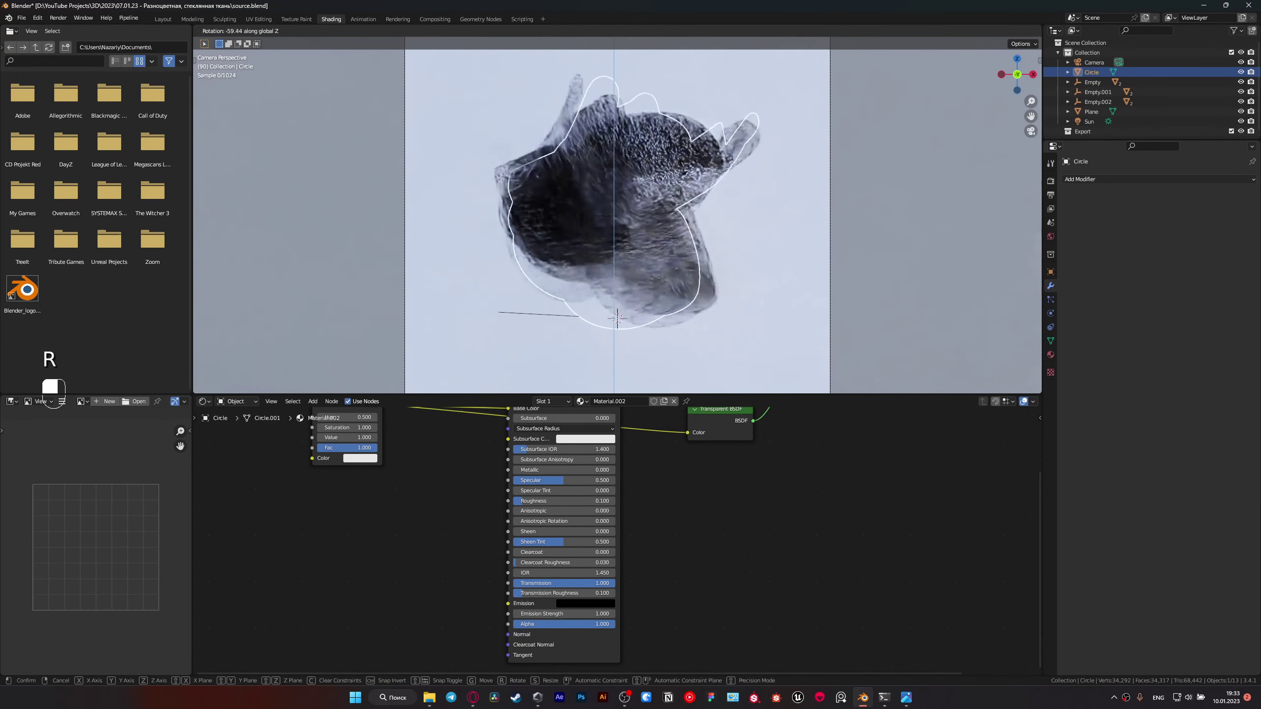
pyautogui.middleClick(550, 198)
pyautogui.press('z')
pyautogui.press('r')
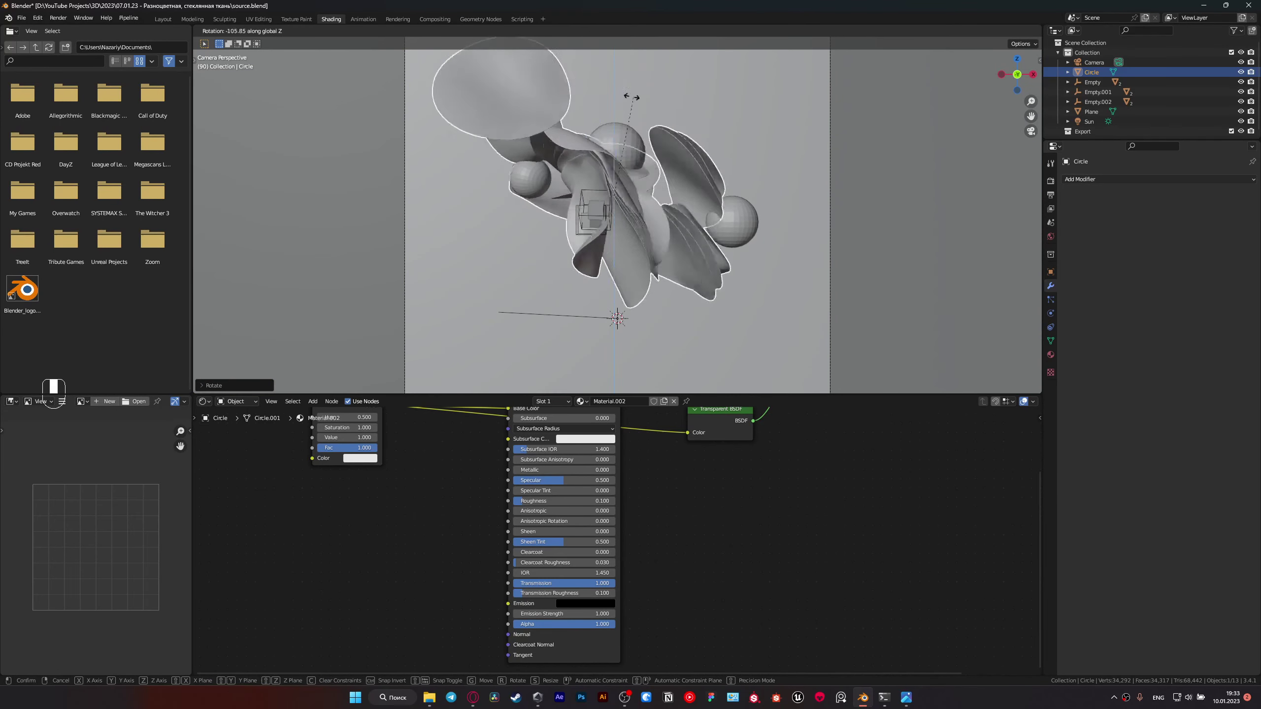
pyautogui.press('z')
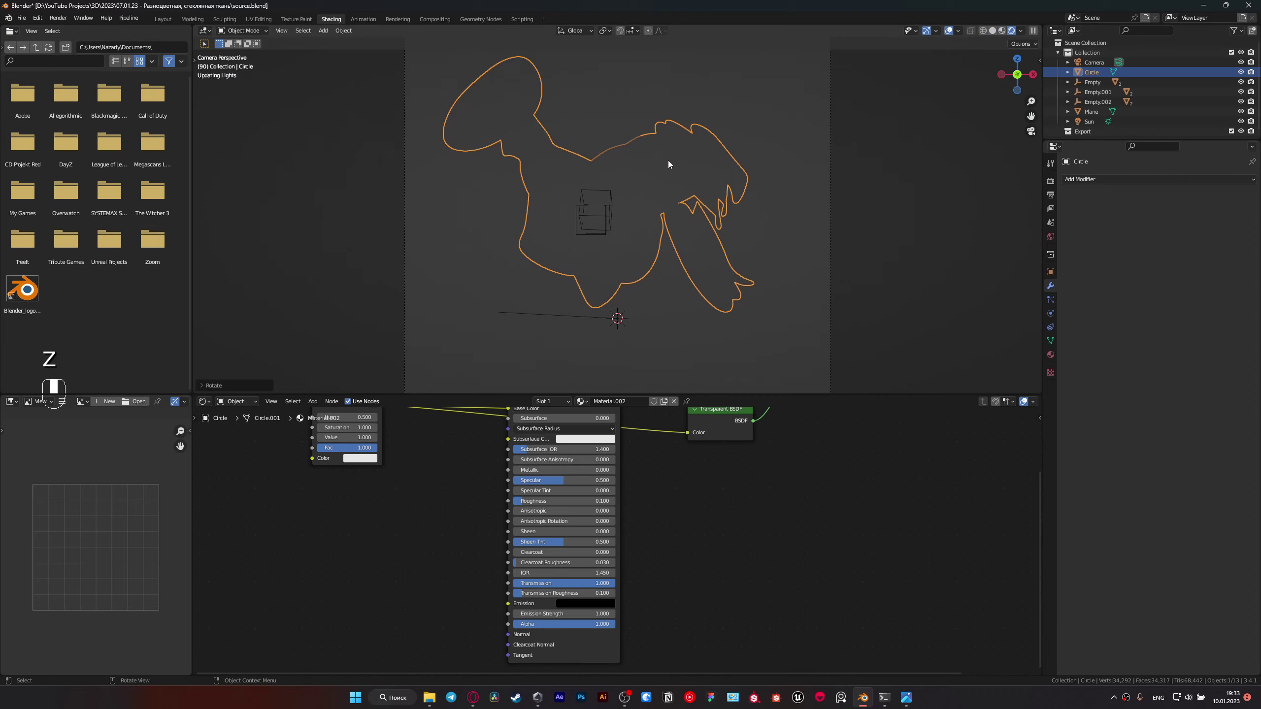
pyautogui.middleClick(707, 297)
pyautogui.press('ctrl+z')
pyautogui.press('ctrl+z')
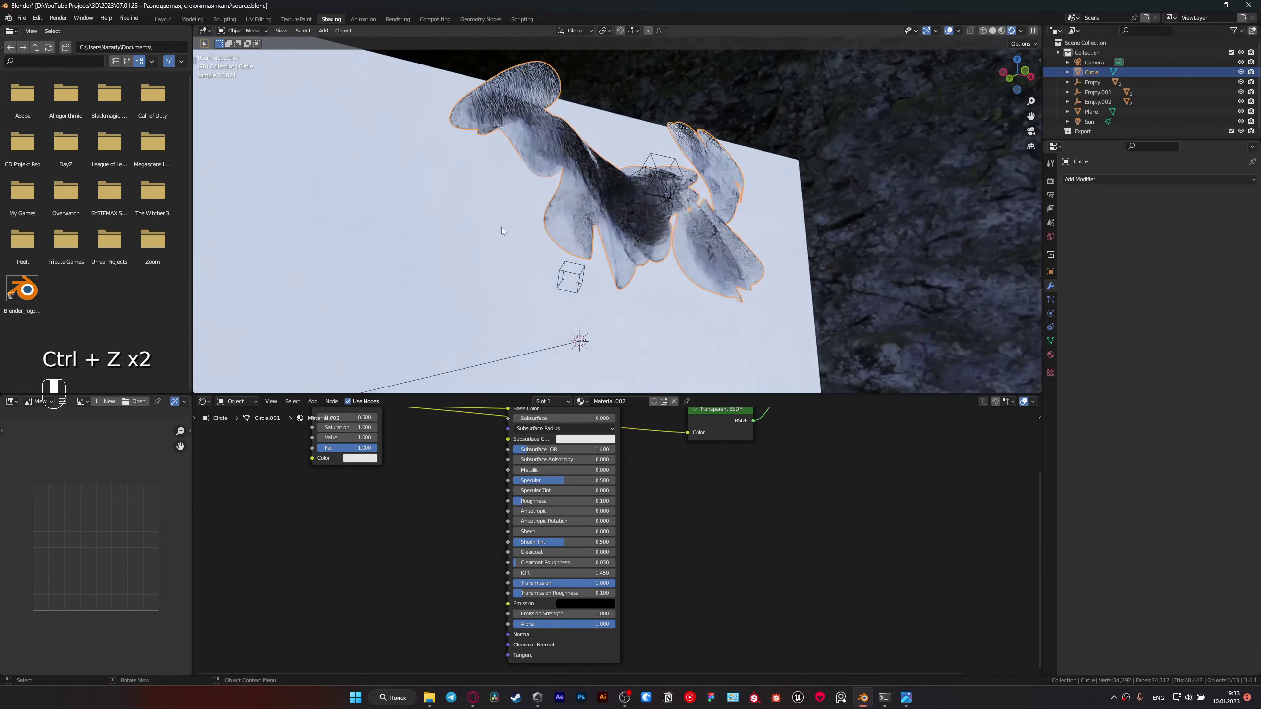
pyautogui.press('z')
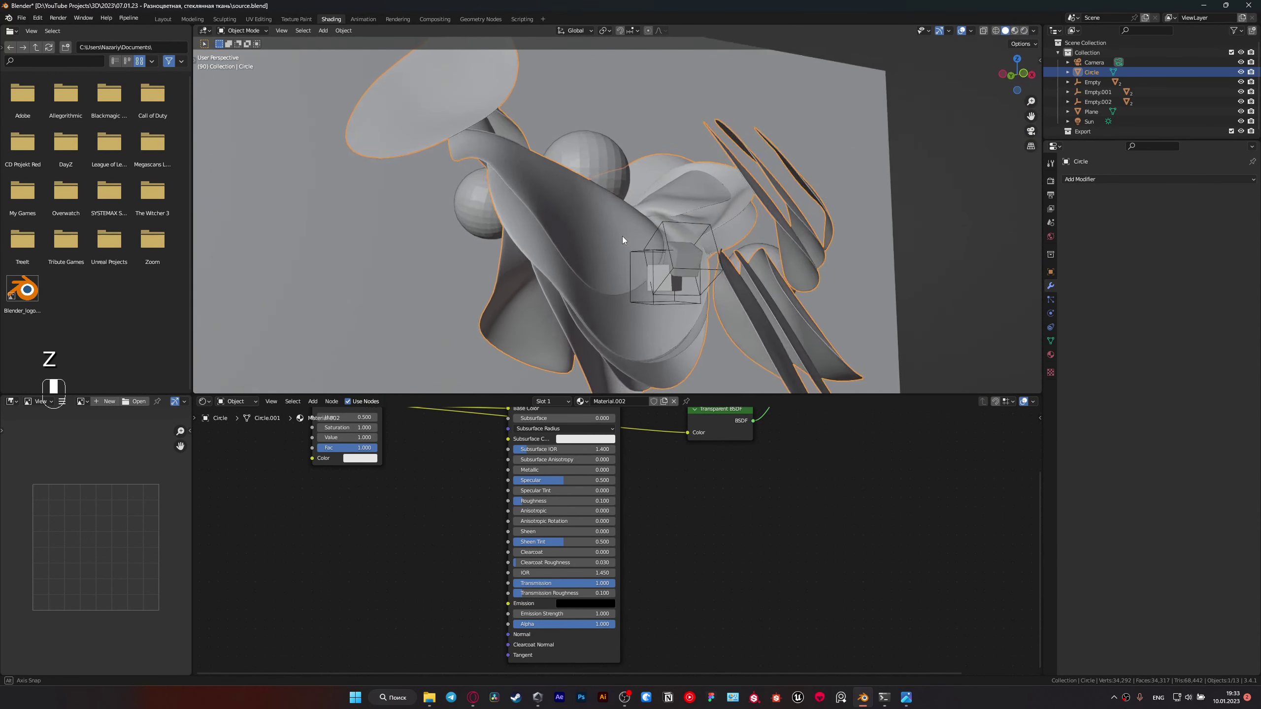
# Step: In Edit Mode, select individual ring loops and move them to reshape the stack
pyautogui.press('Tab')
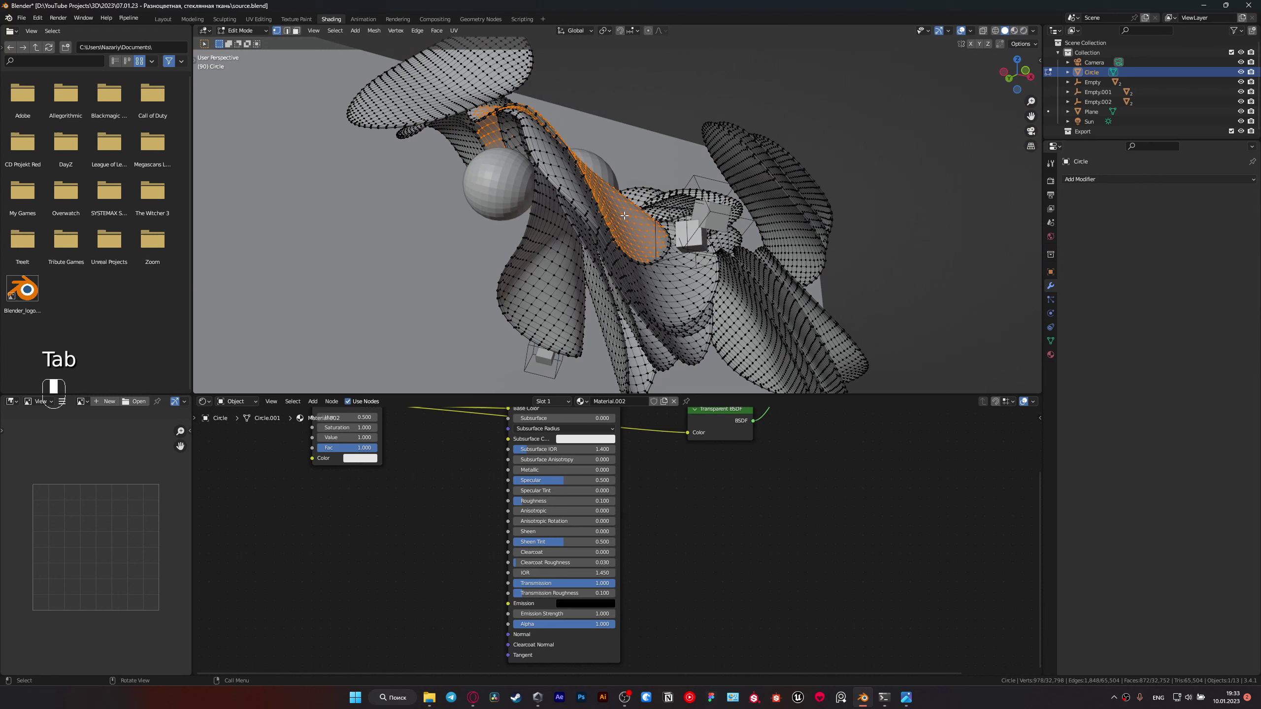
pyautogui.press('l')
pyautogui.press('g')
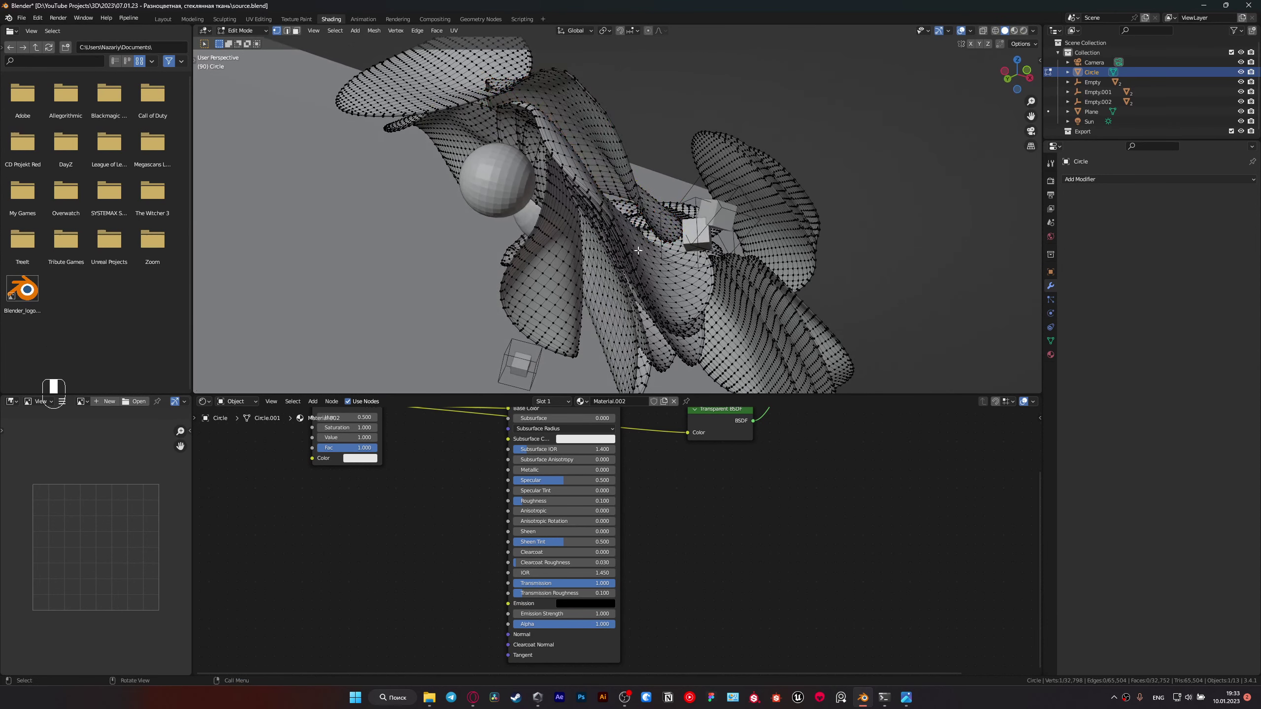
pyautogui.press('l')
pyautogui.press('g')
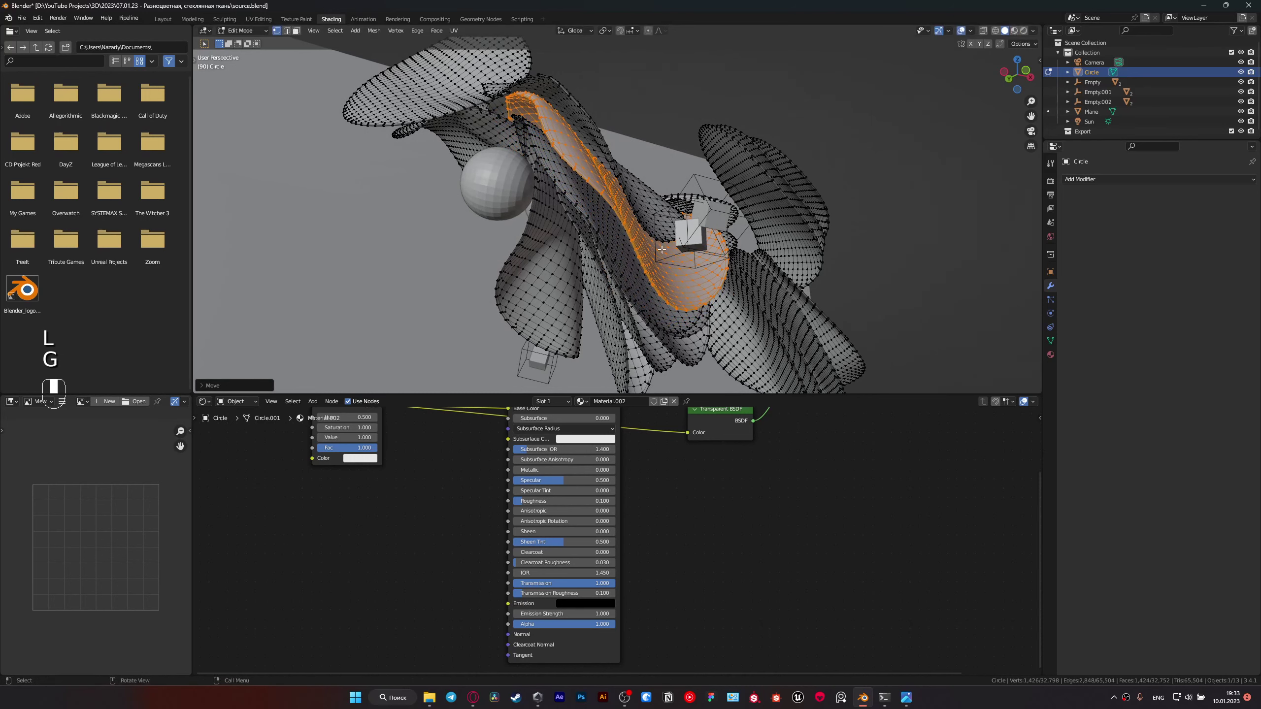
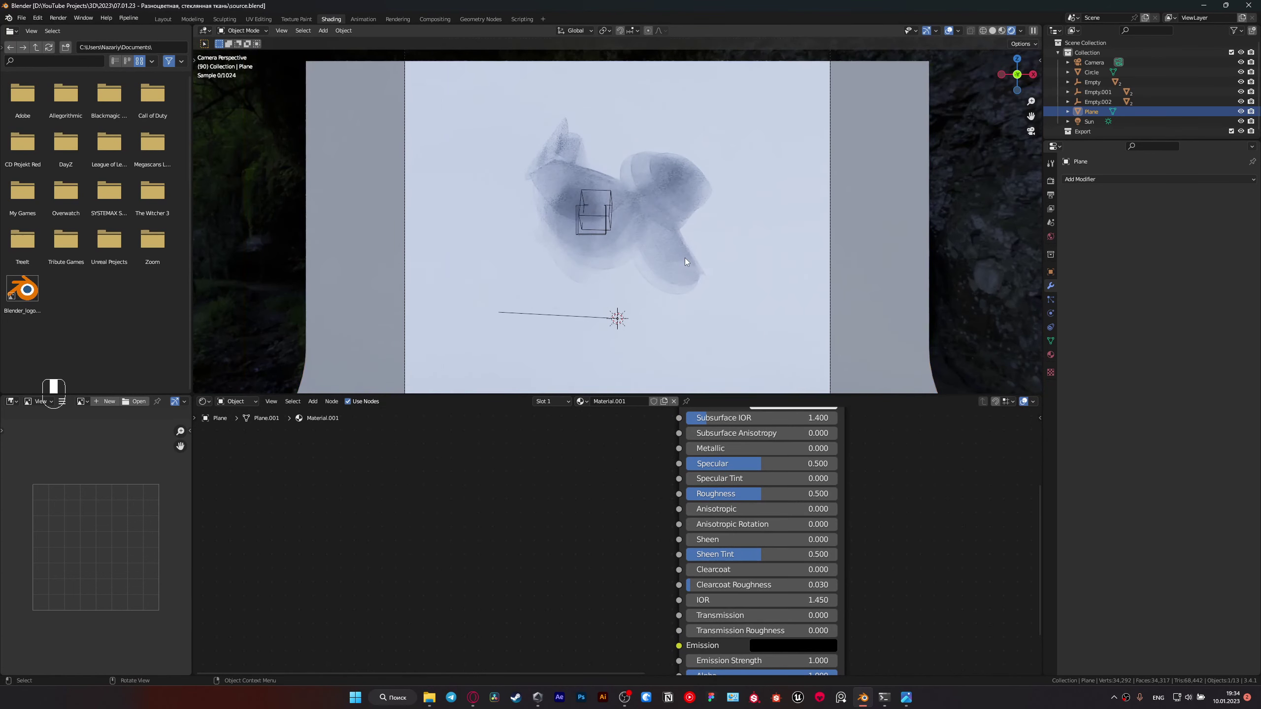
# Step: Rotate the ring stack around the vertical axis and save
pyautogui.press('r')
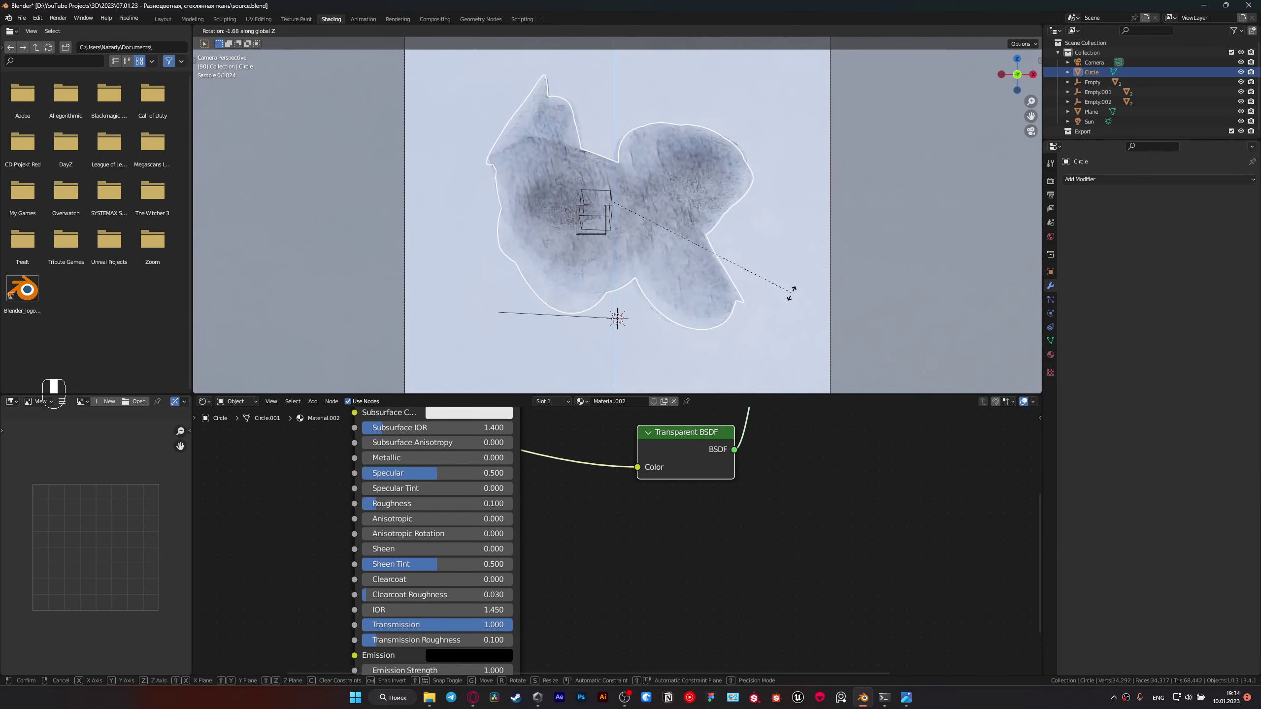
pyautogui.click(819, 276)
pyautogui.press('ctrl+s')
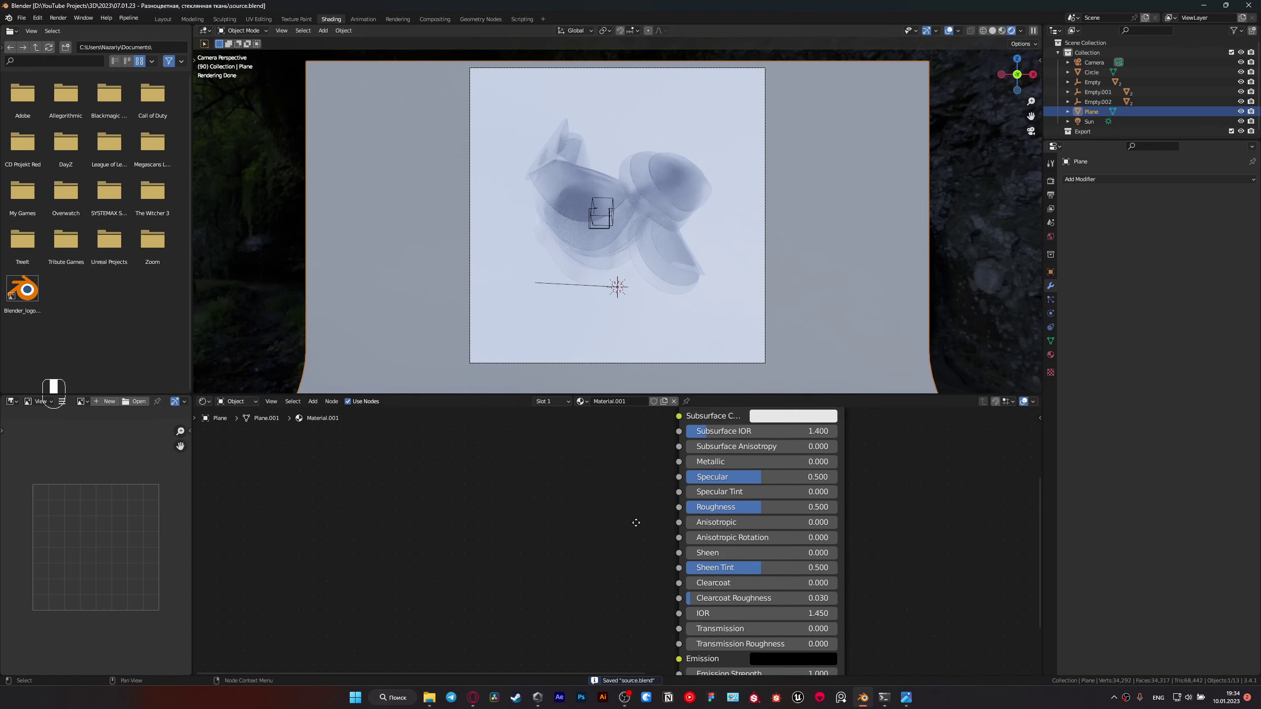
# Step: Set the ring material's Hue Saturation Value colour to pale blue (H 0.552, S 0.092, V 0.8) and save
pyautogui.click(676, 249)
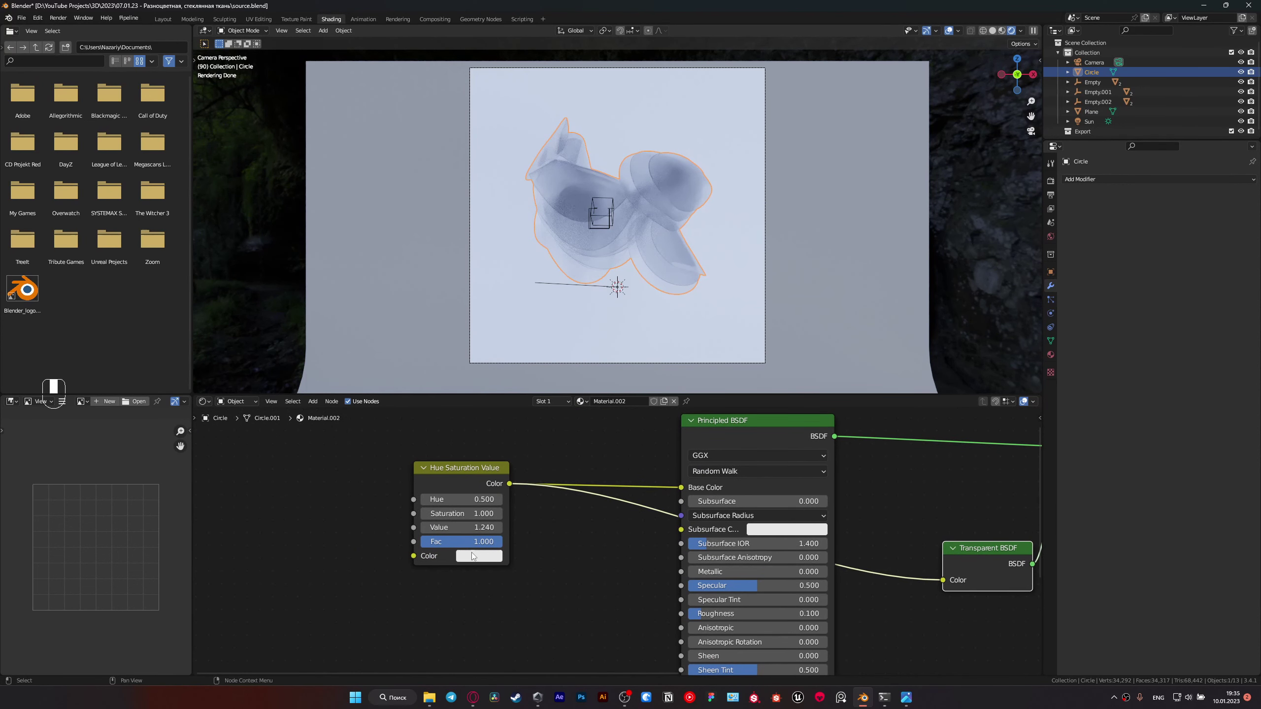
pyautogui.click(465, 559)
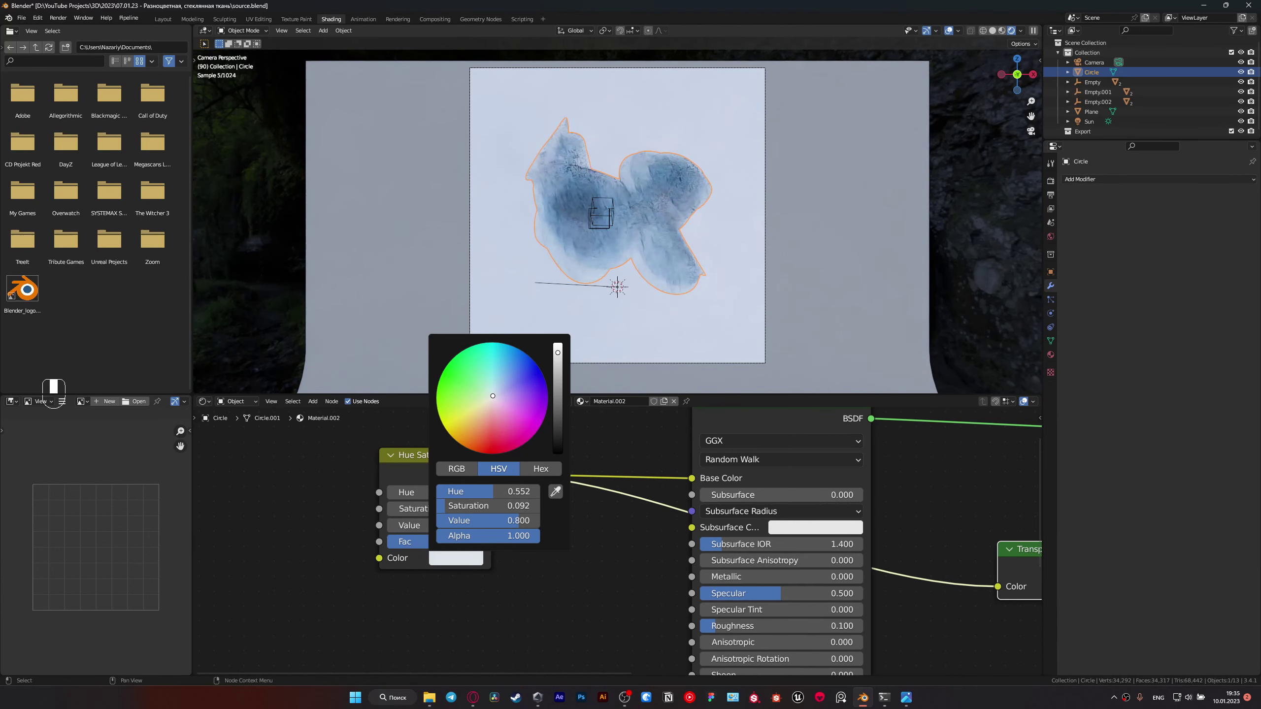
pyautogui.click(646, 231)
pyautogui.press('ctrl+s')
# Step: Add a UV sphere (Sphere.003), place it among the rings in camera view and save
pyautogui.press('shift+a')
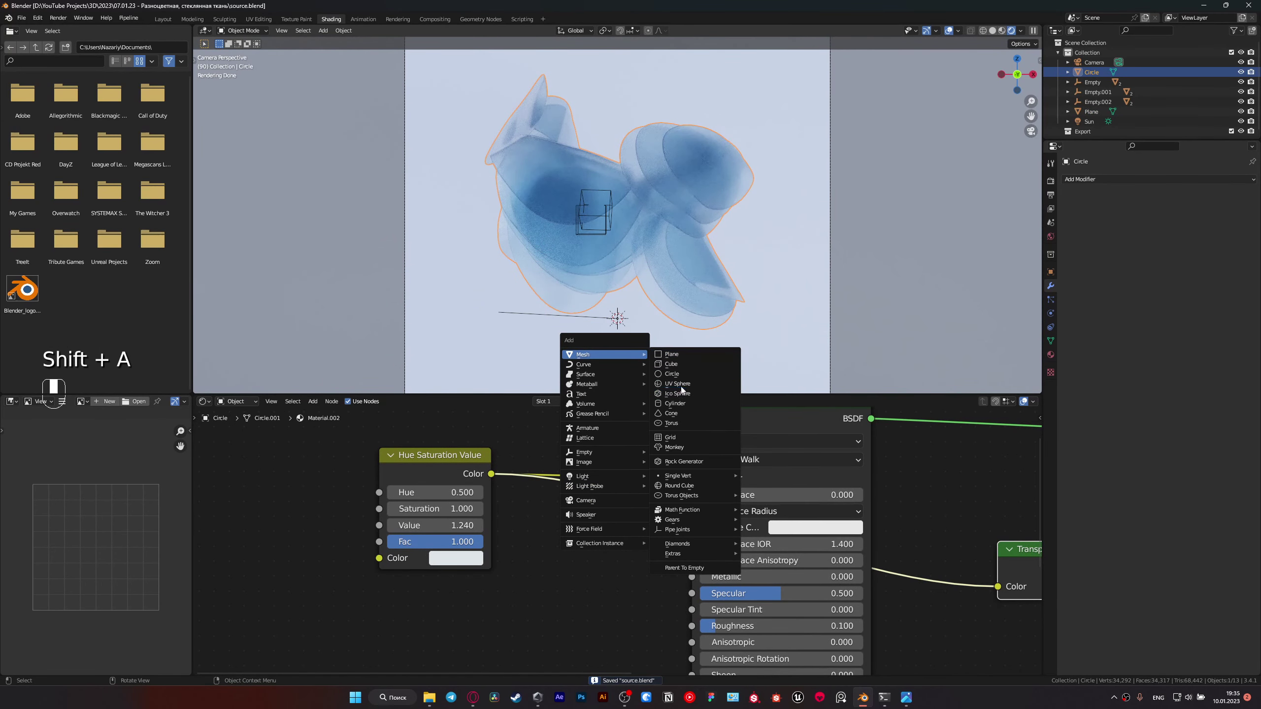
pyautogui.moveTo(682, 384); pyautogui.dragTo(619, 350)
pyautogui.press('g')
pyautogui.press('KP_0')
pyautogui.press('ctrl+s')
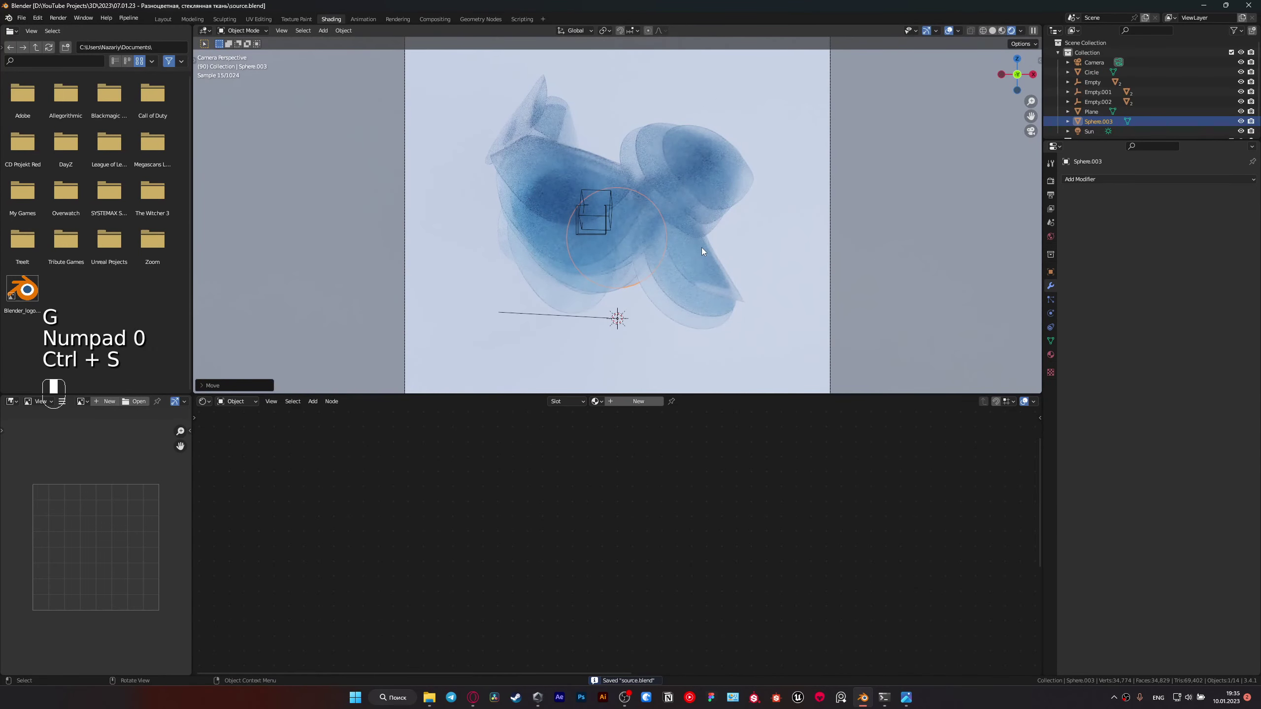
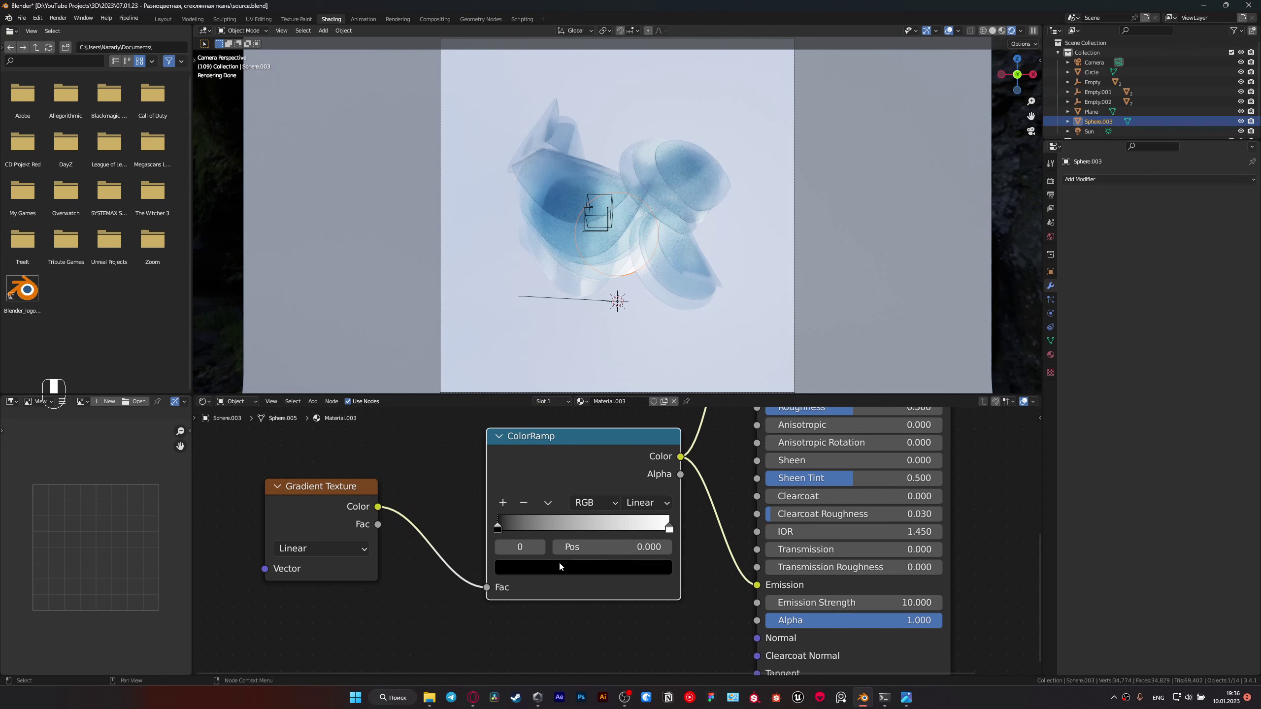
# Step: Pick the ColorRamp stop colour for the sphere's red-to-orange emission gradient
pyautogui.click(500, 525)
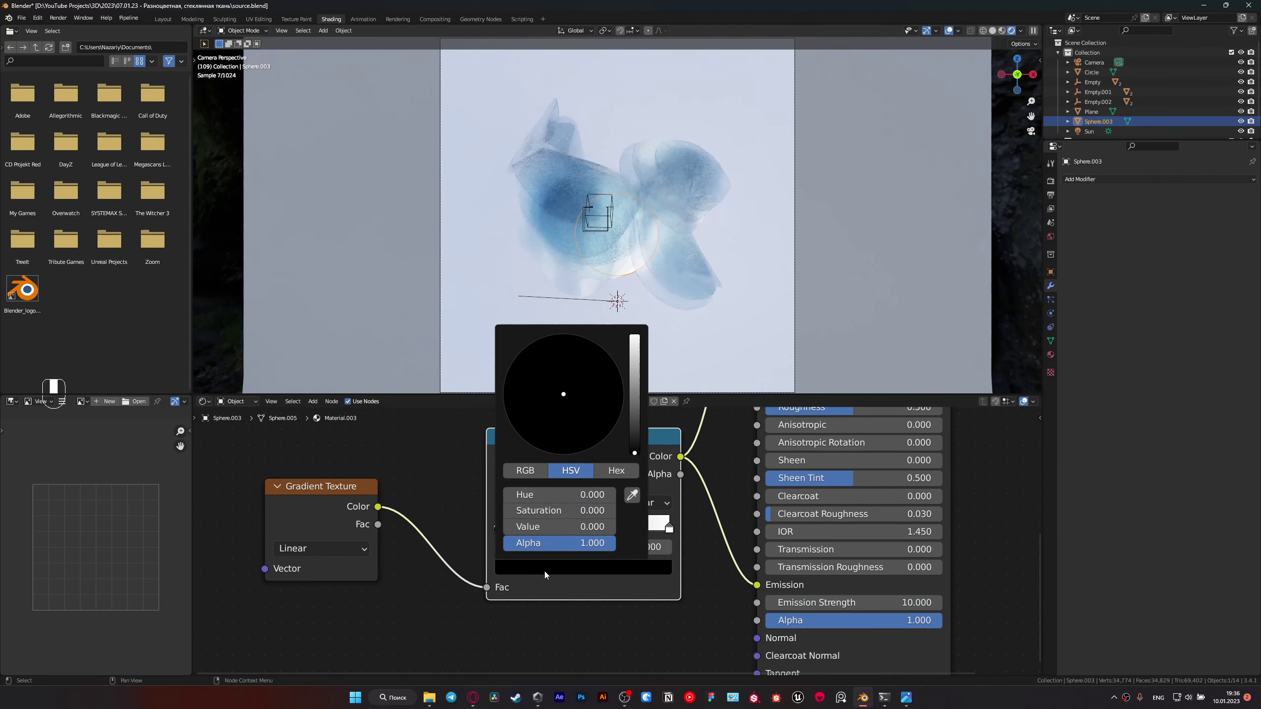
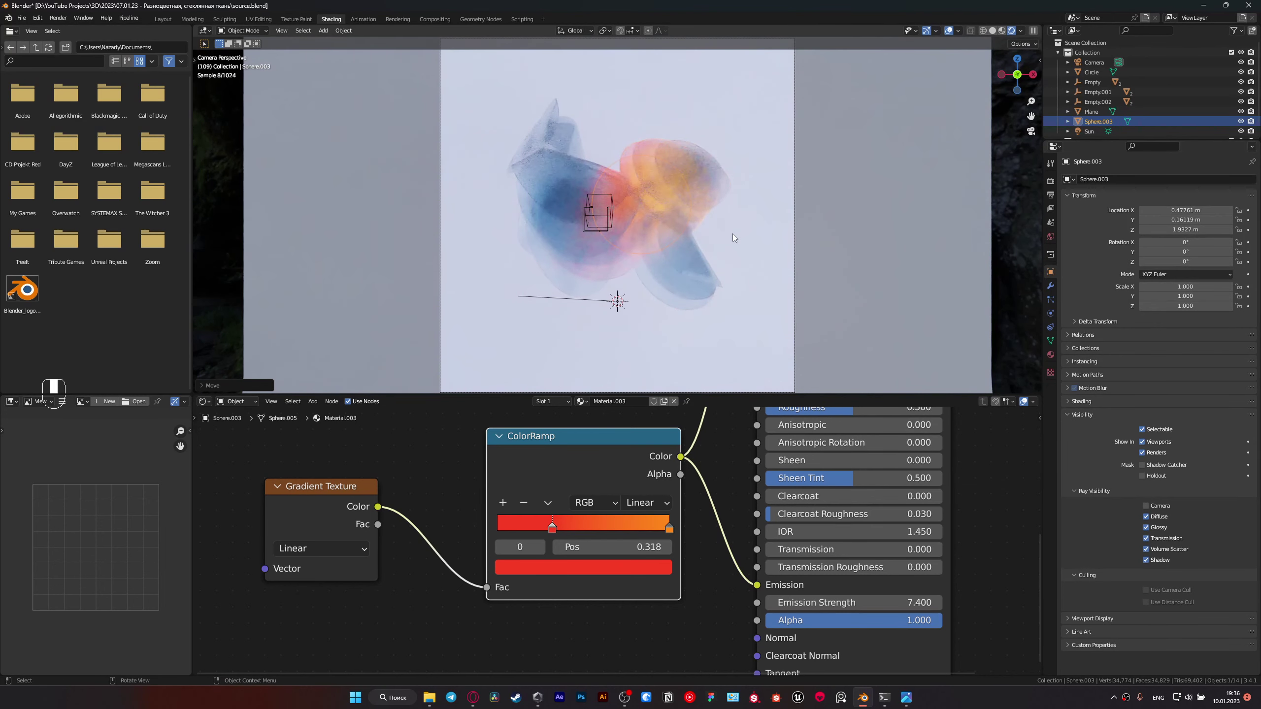
# Step: Move, rotate and resize the glowing sphere among the rings
pyautogui.press('g')
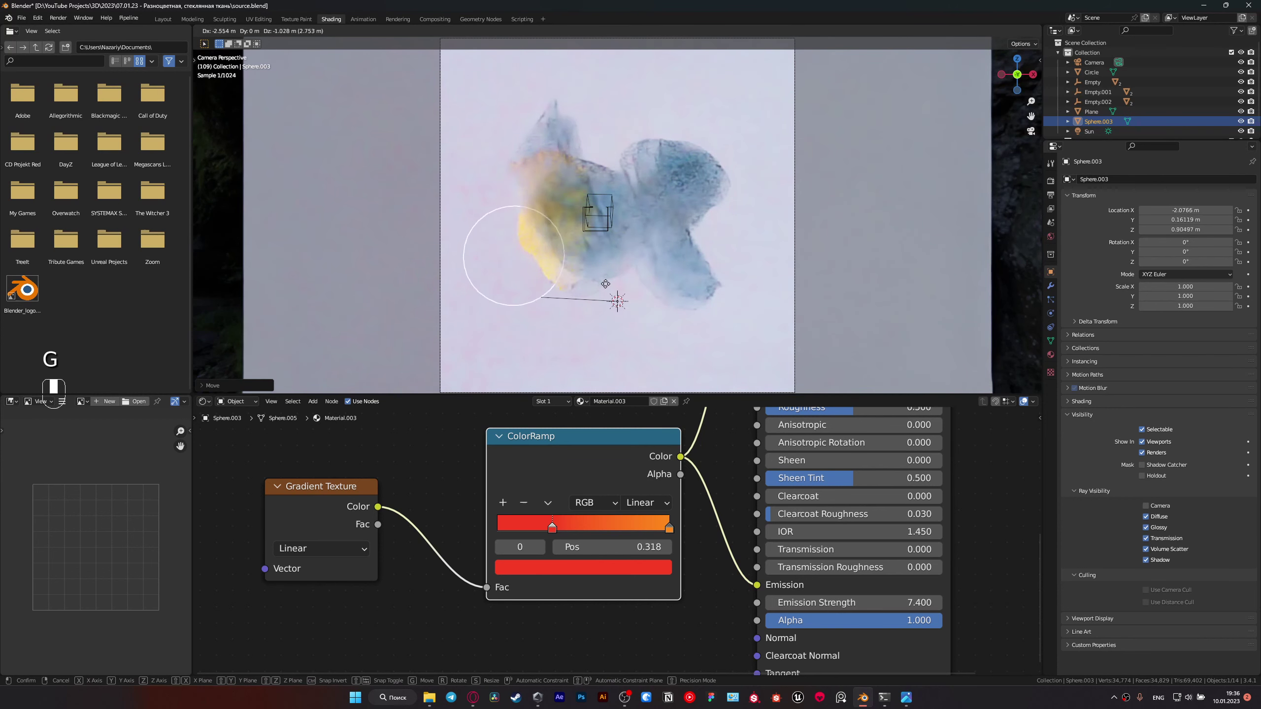
pyautogui.press('r')
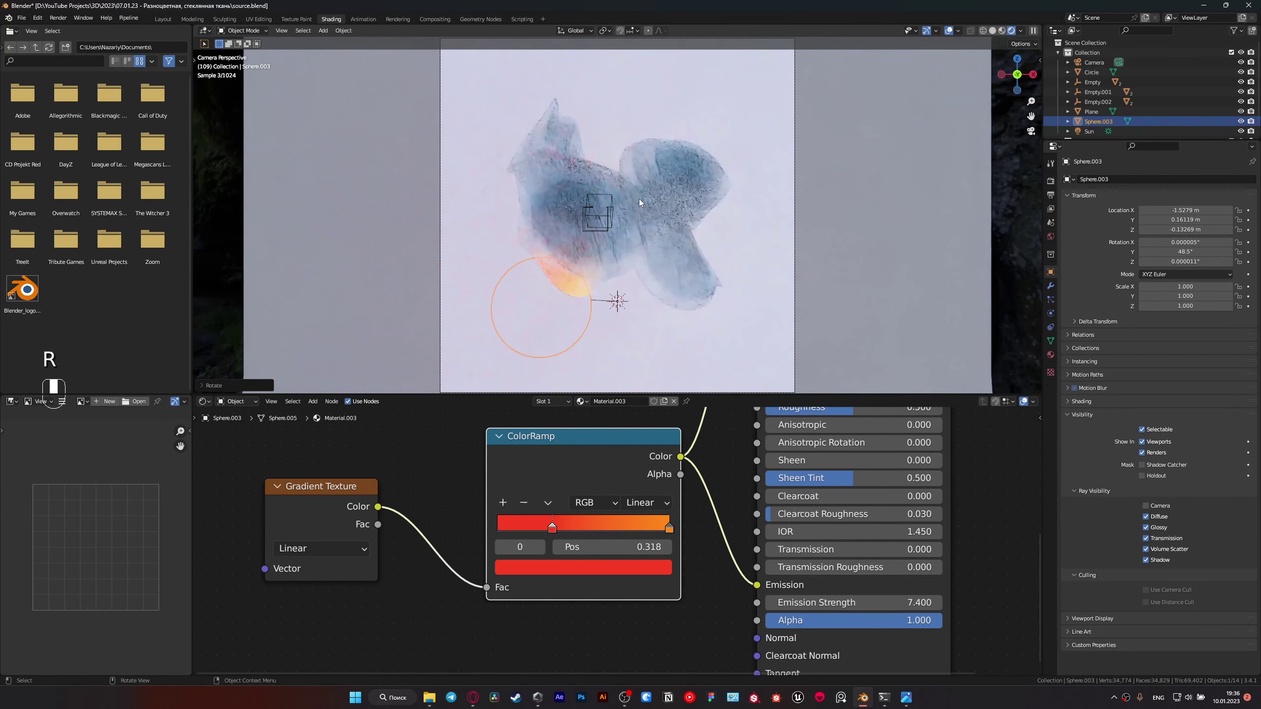
pyautogui.press('g')
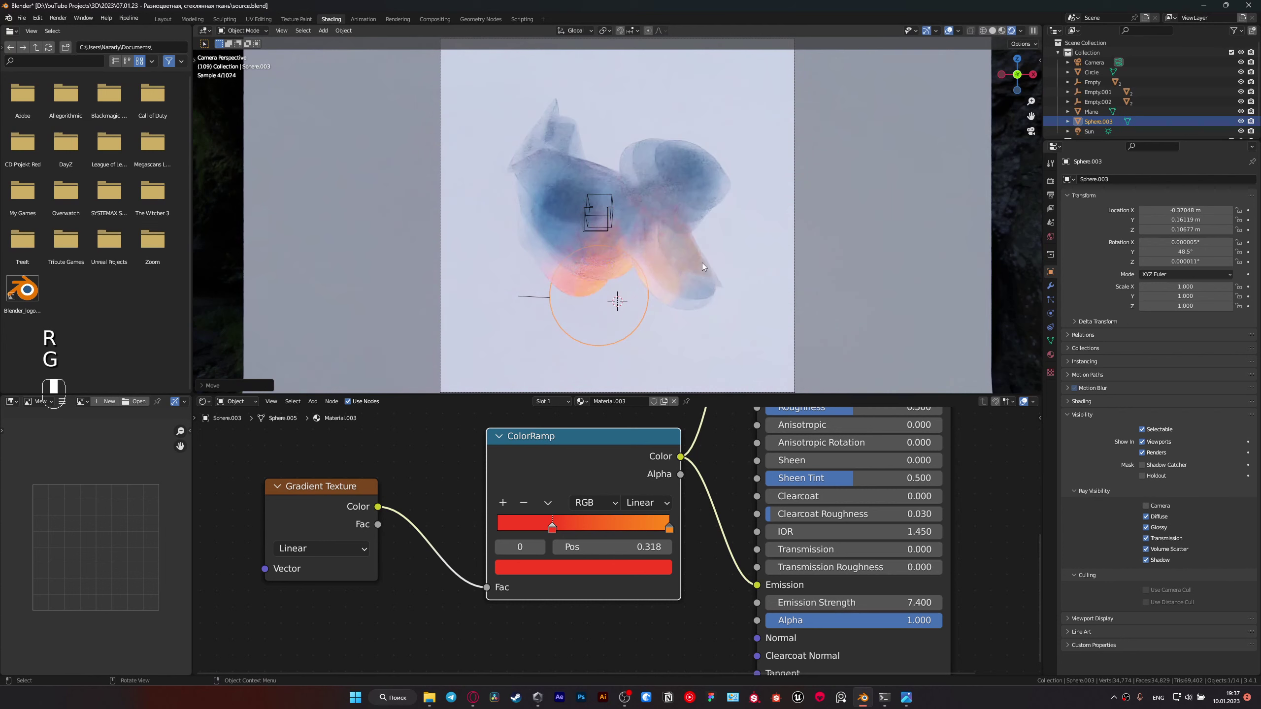
pyautogui.press('s')
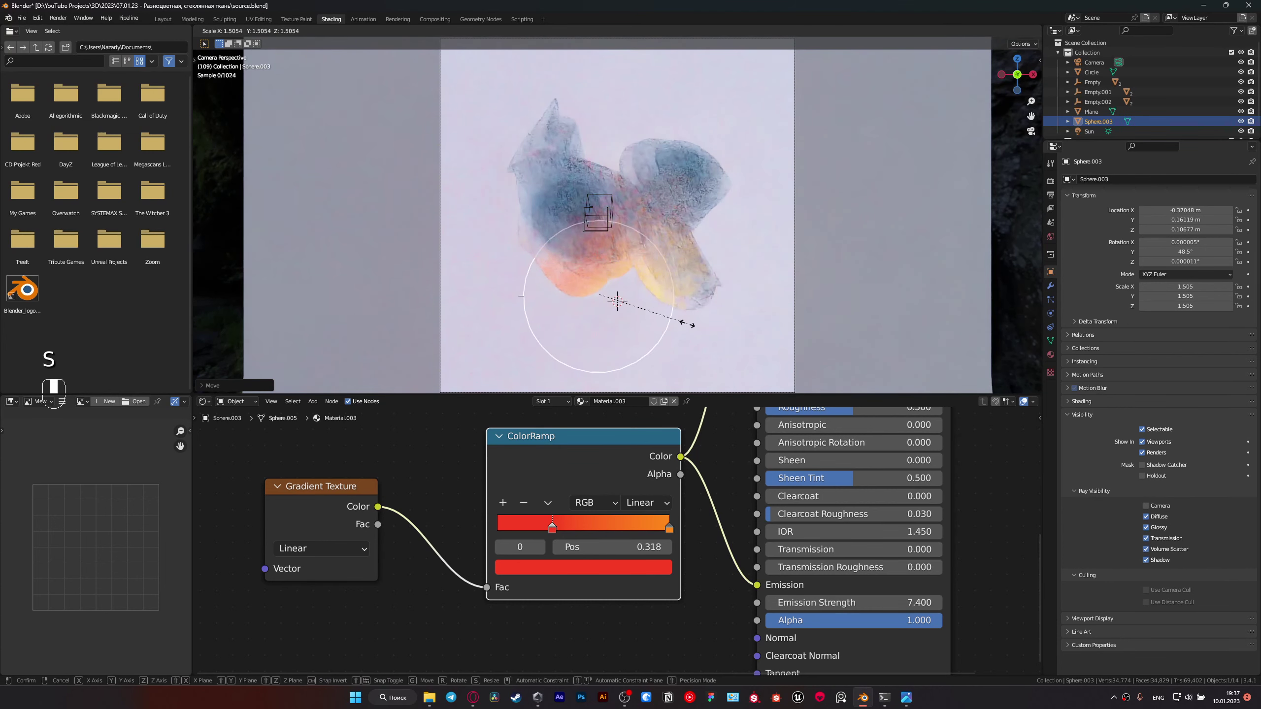
pyautogui.press('g')
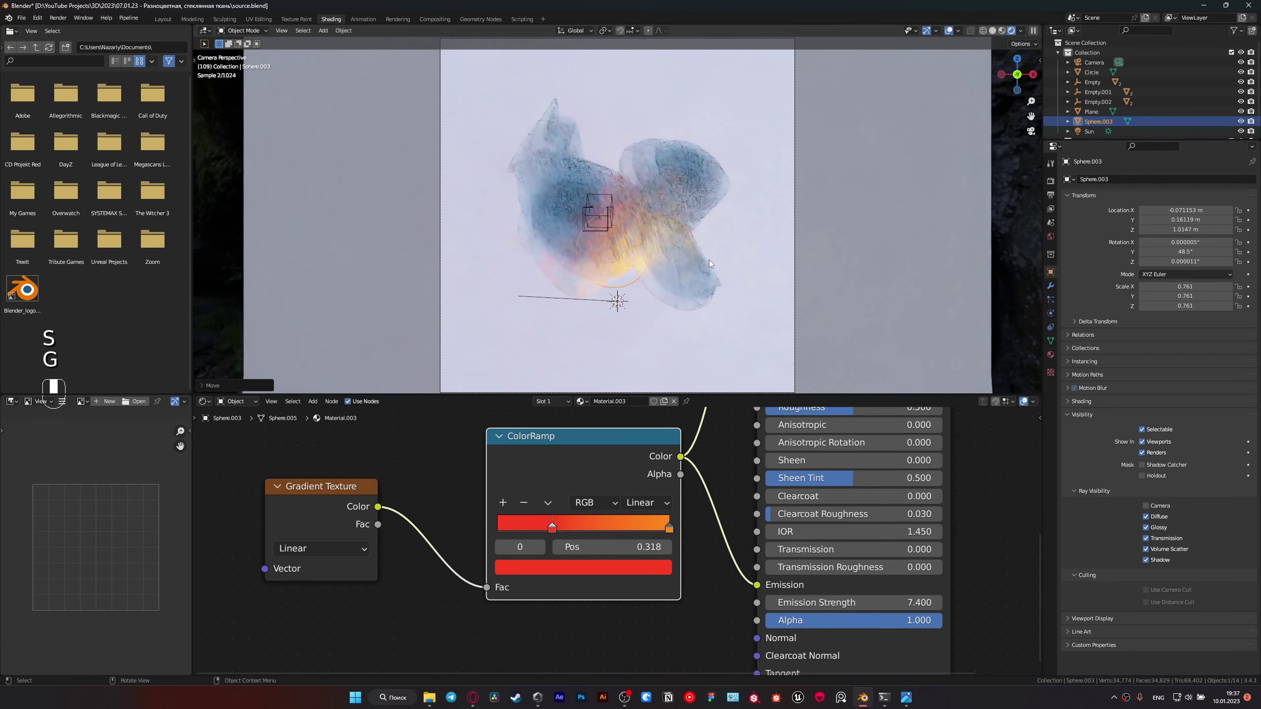
# Step: Duplicate the glowing sphere and place the copy below right of the ring stack
pyautogui.press('shift+d')
pyautogui.press('s')
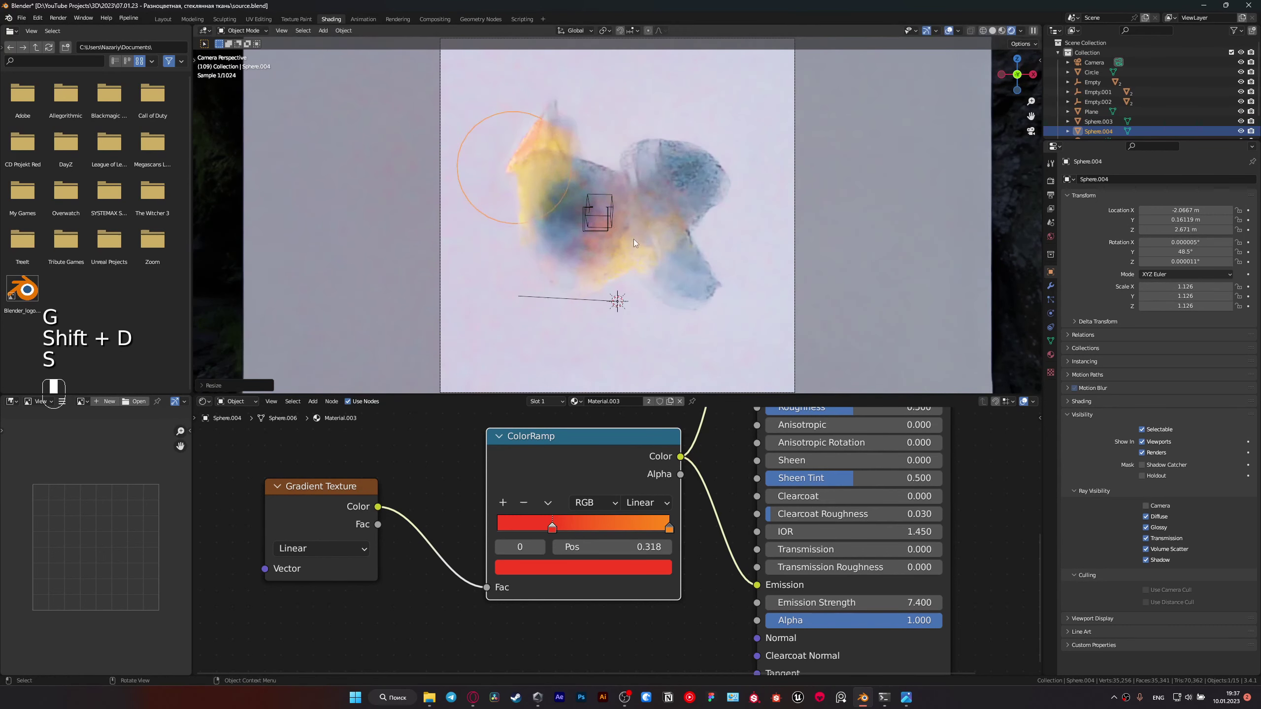
pyautogui.press('g')
pyautogui.press('g')
pyautogui.press('KP_0')
pyautogui.press('g')
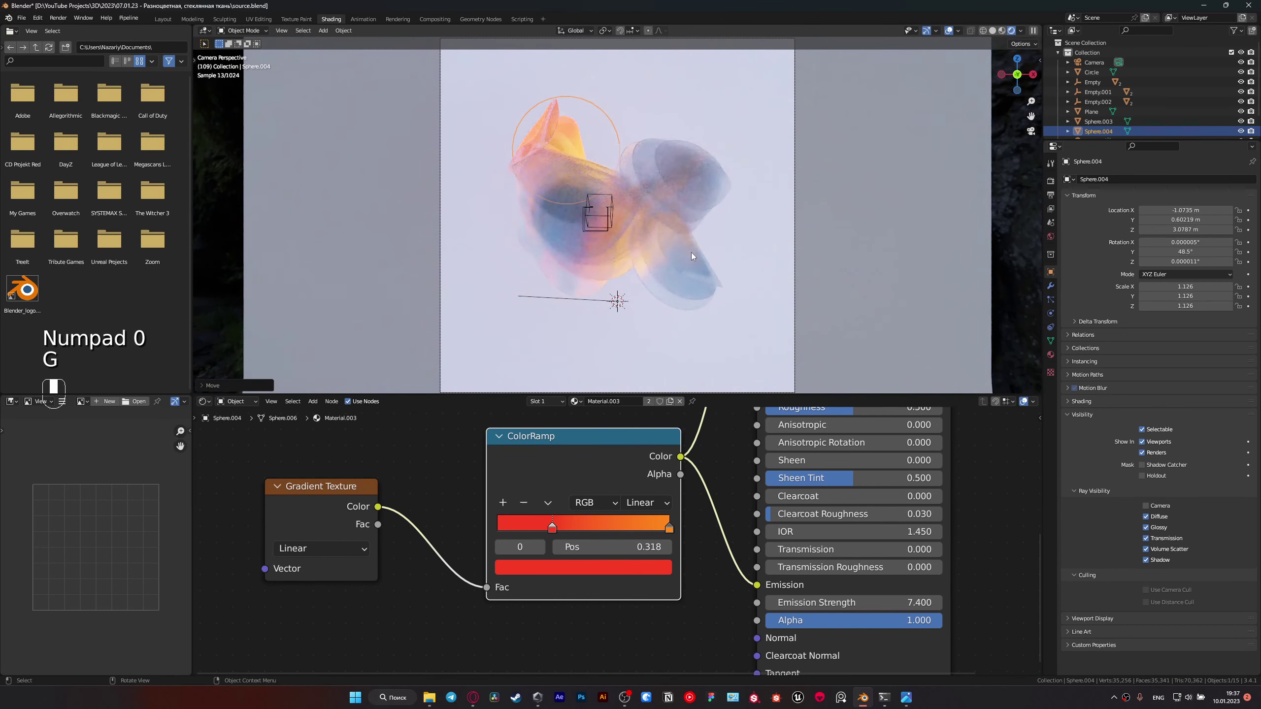
pyautogui.press('g')
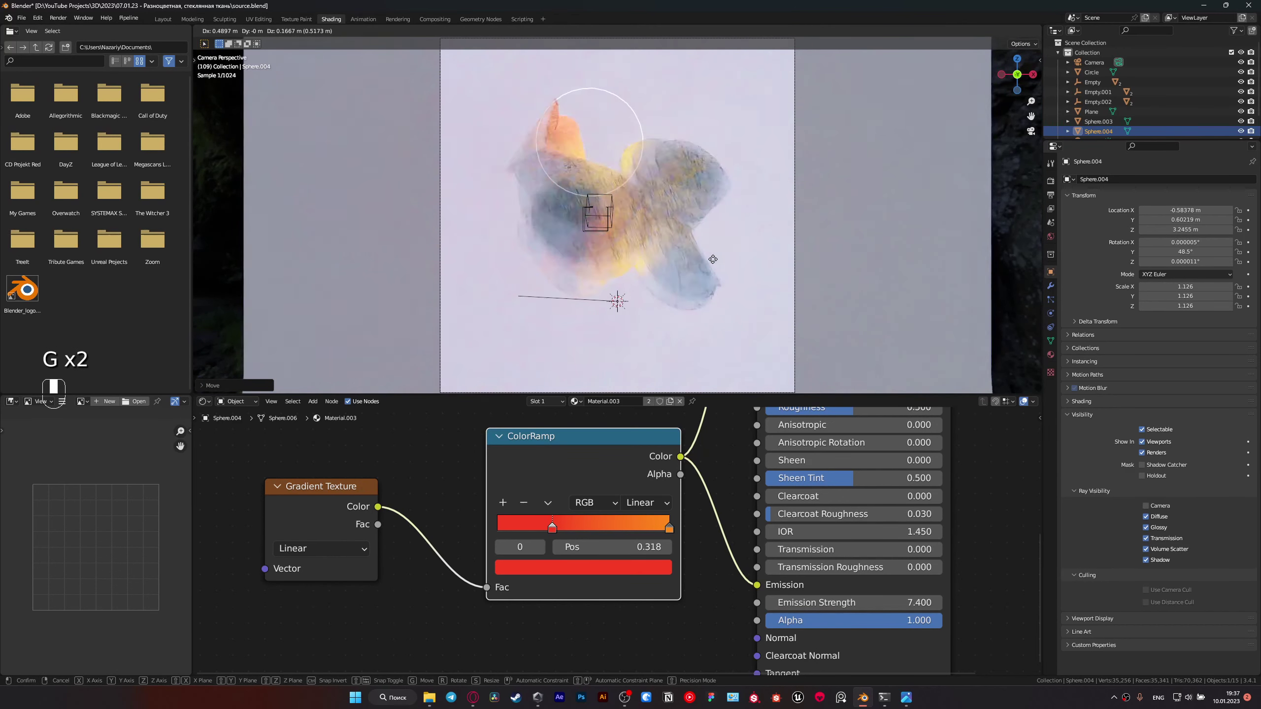
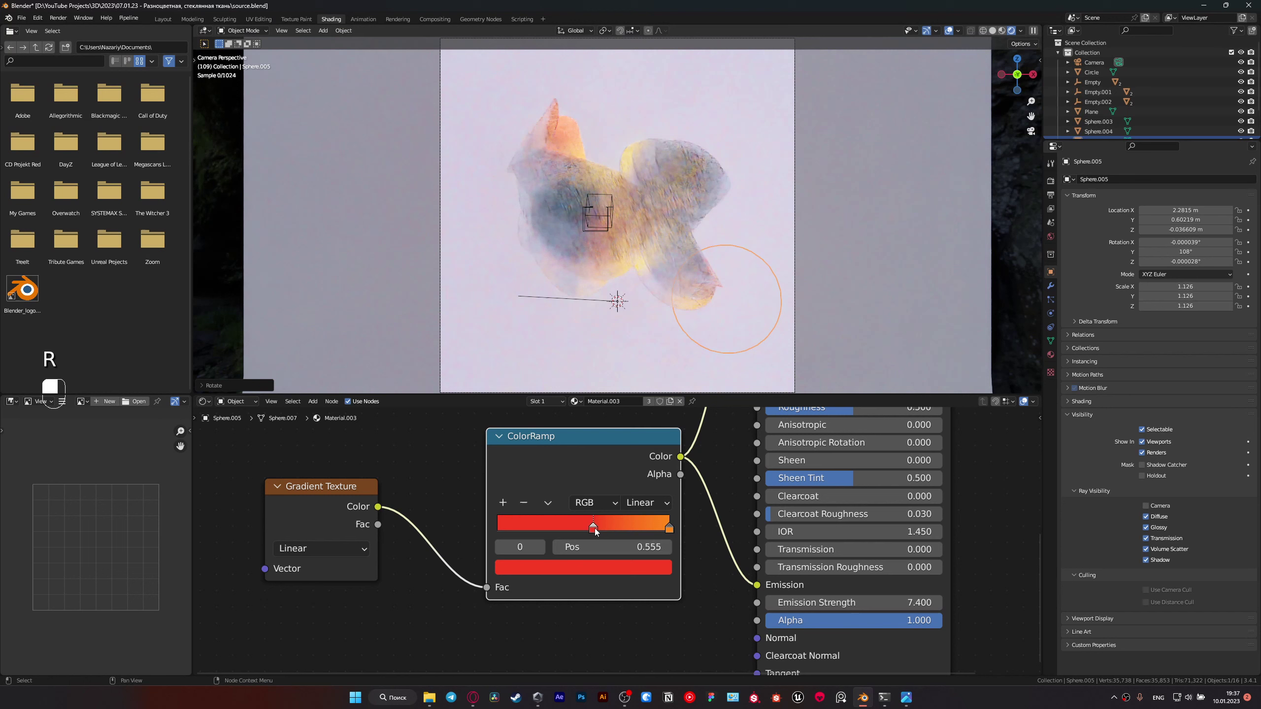
# Step: Edit Sphere.005's ColorRamp stops to run from orange-red to lilac
pyautogui.press('ctrl+z')
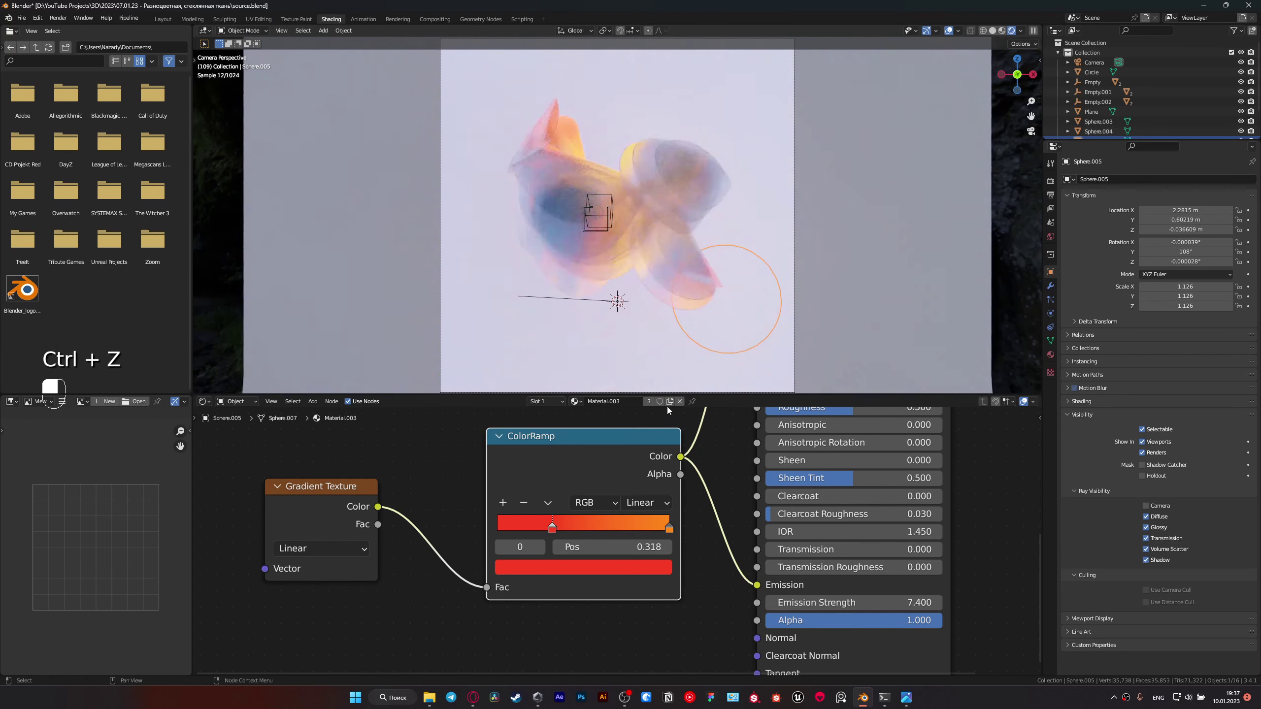
pyautogui.moveTo(602, 550); pyautogui.dragTo(556, 525)
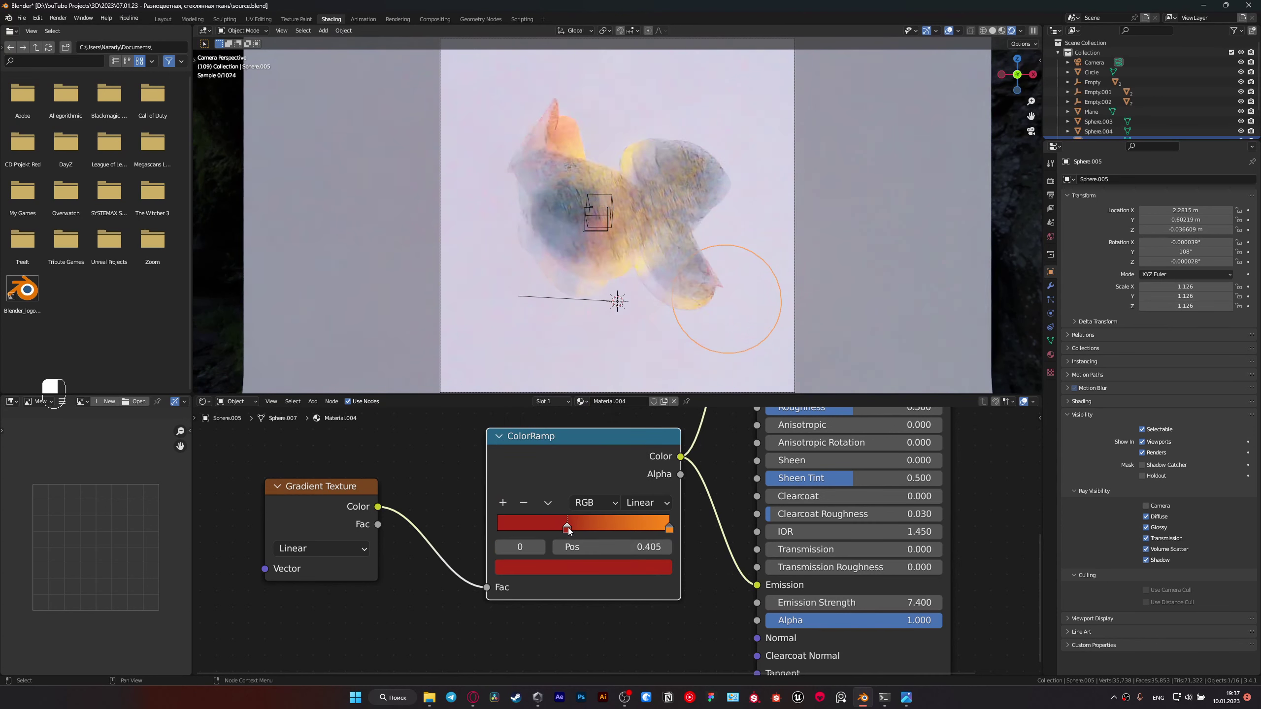
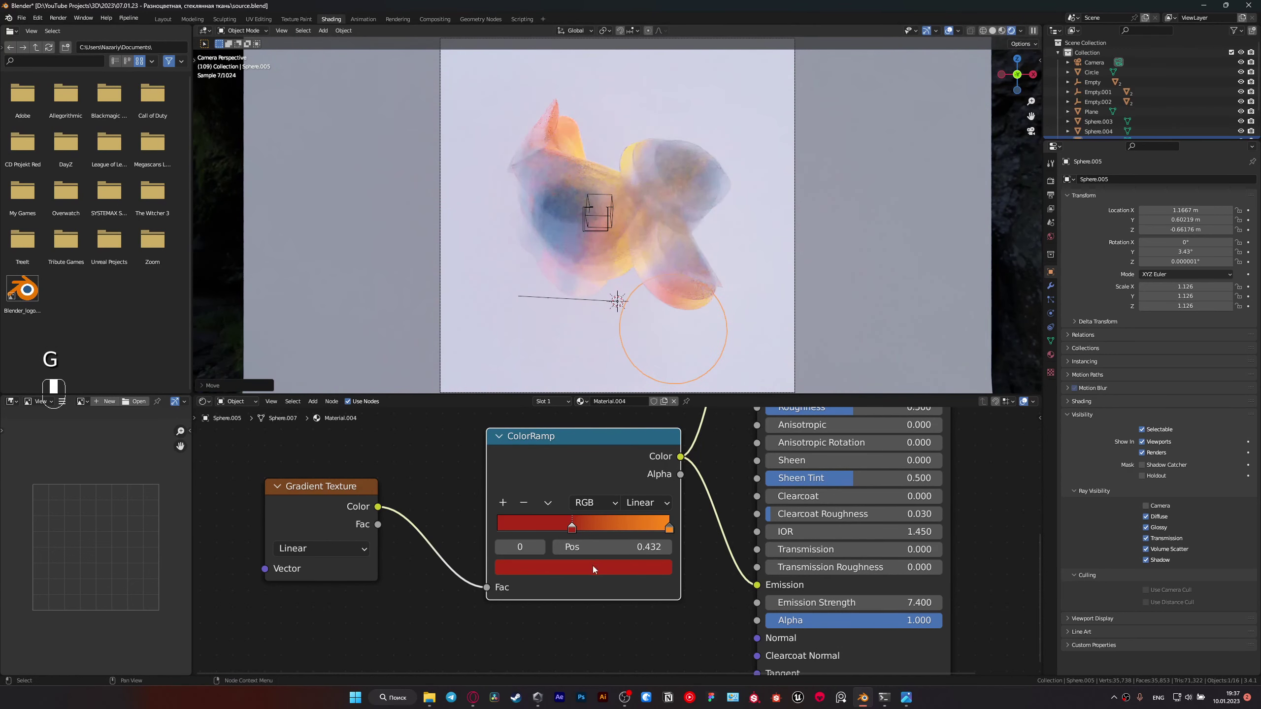
pyautogui.click(592, 566)
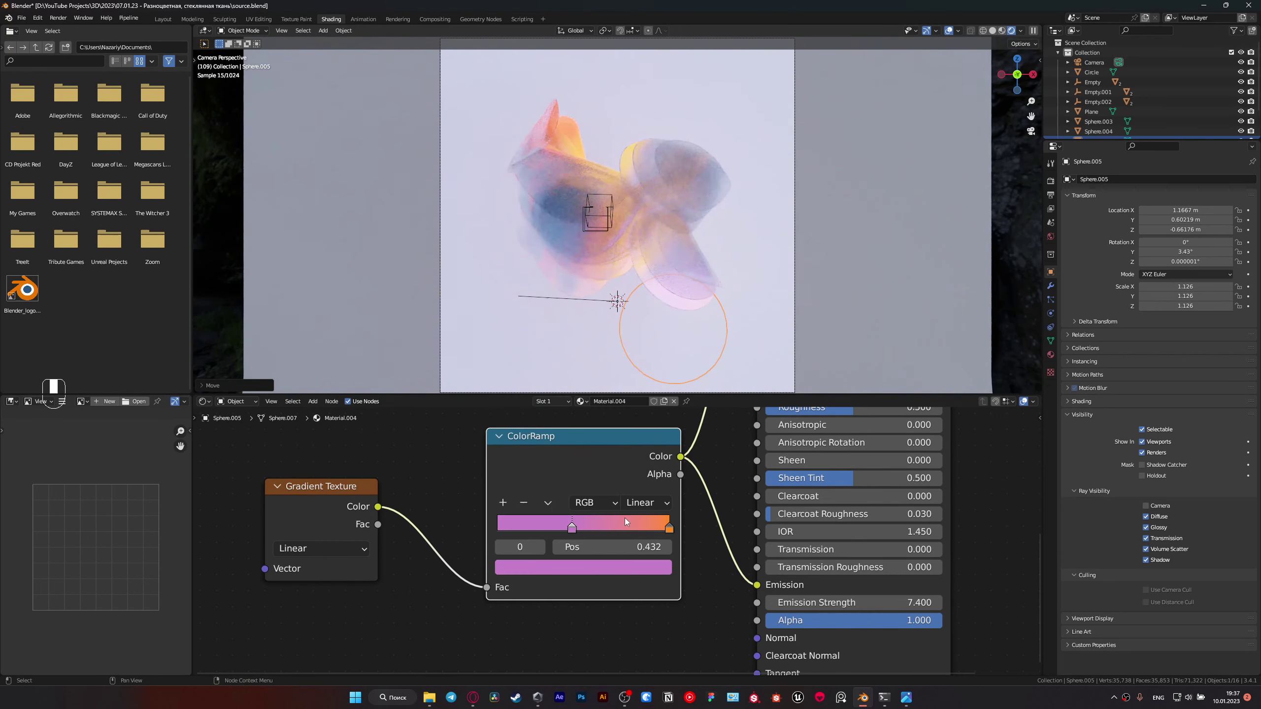
pyautogui.click(592, 568)
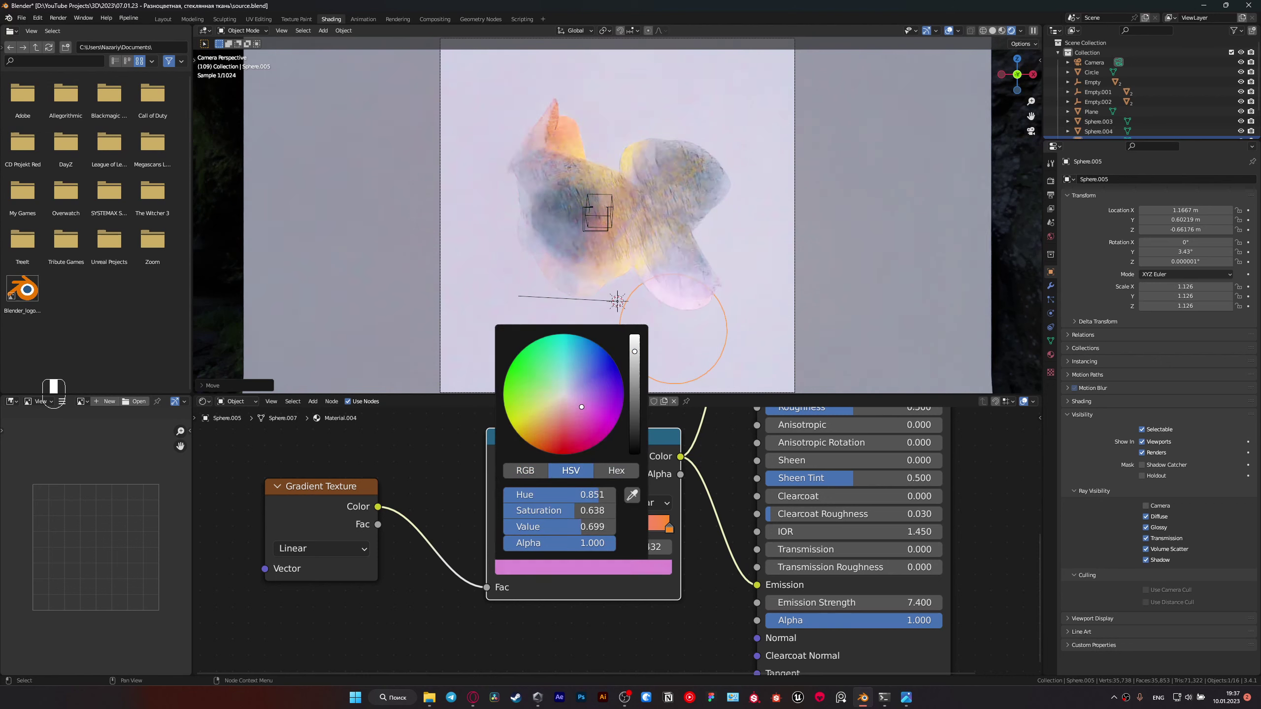
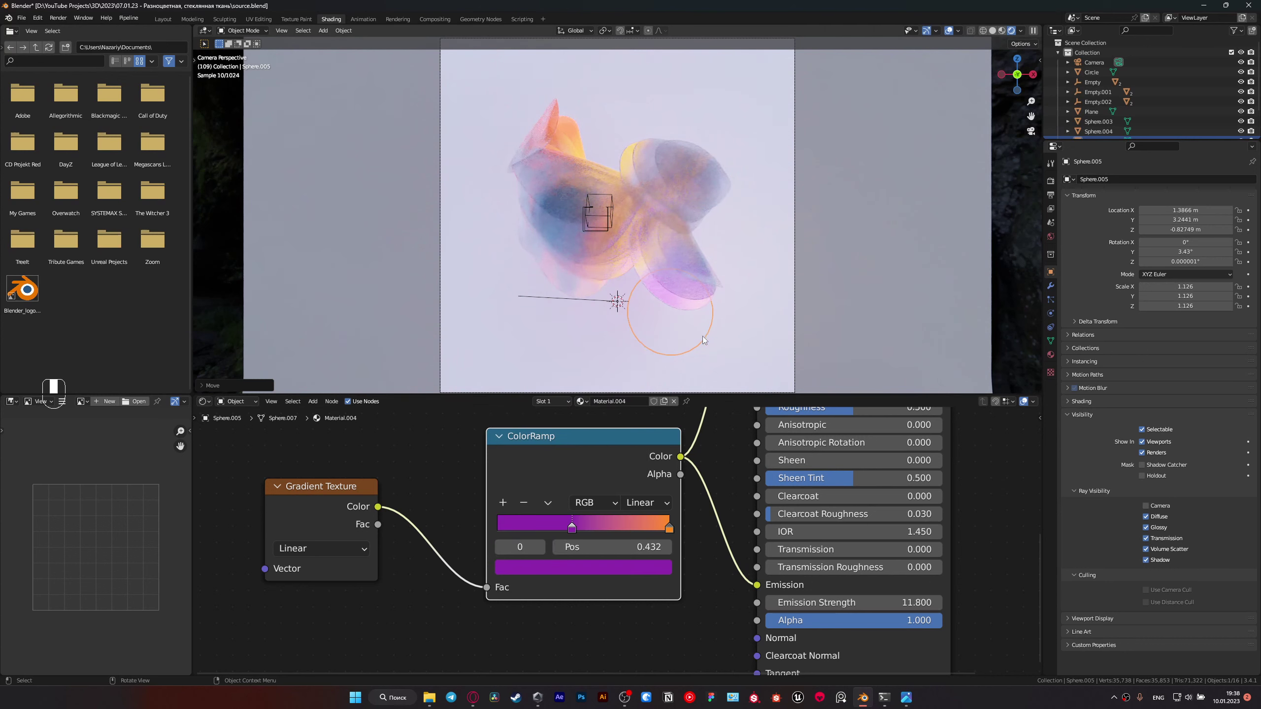
pyautogui.moveTo(567, 524); pyautogui.dragTo(654, 560)
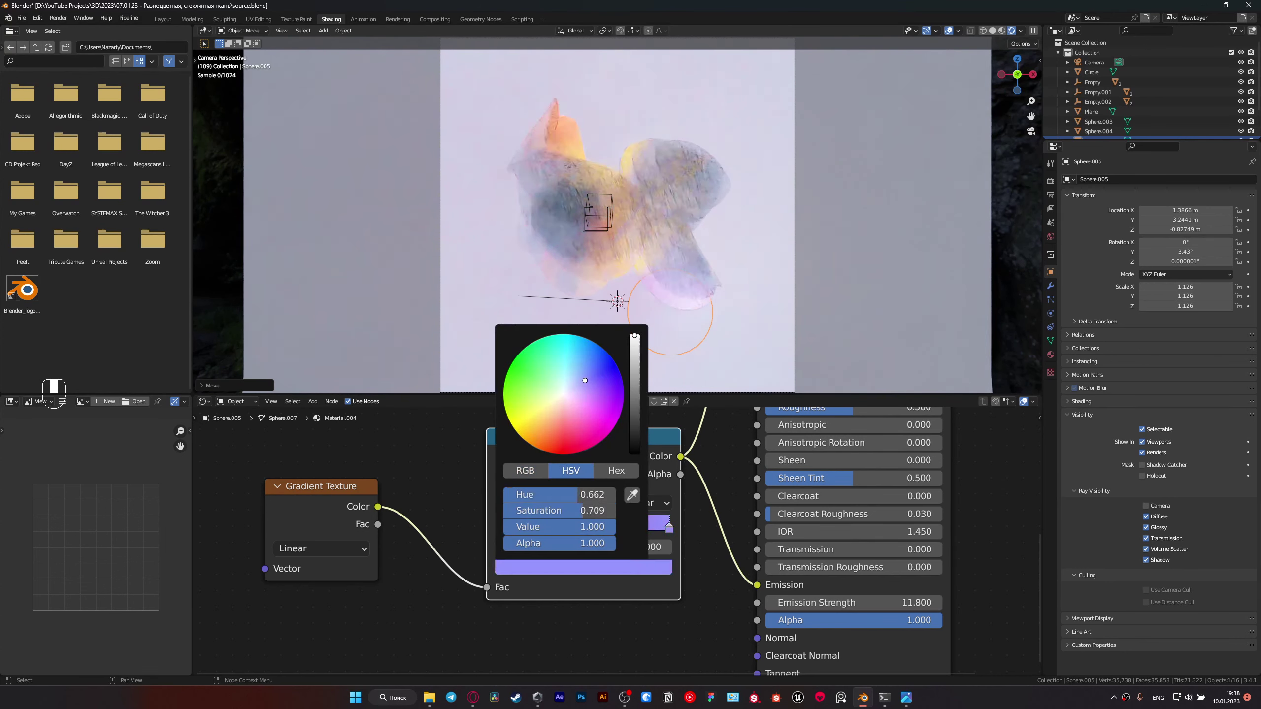
# Step: Move Sphere.005 lower along Y, tilt it, and pull back to the full camera frame
pyautogui.press('g')
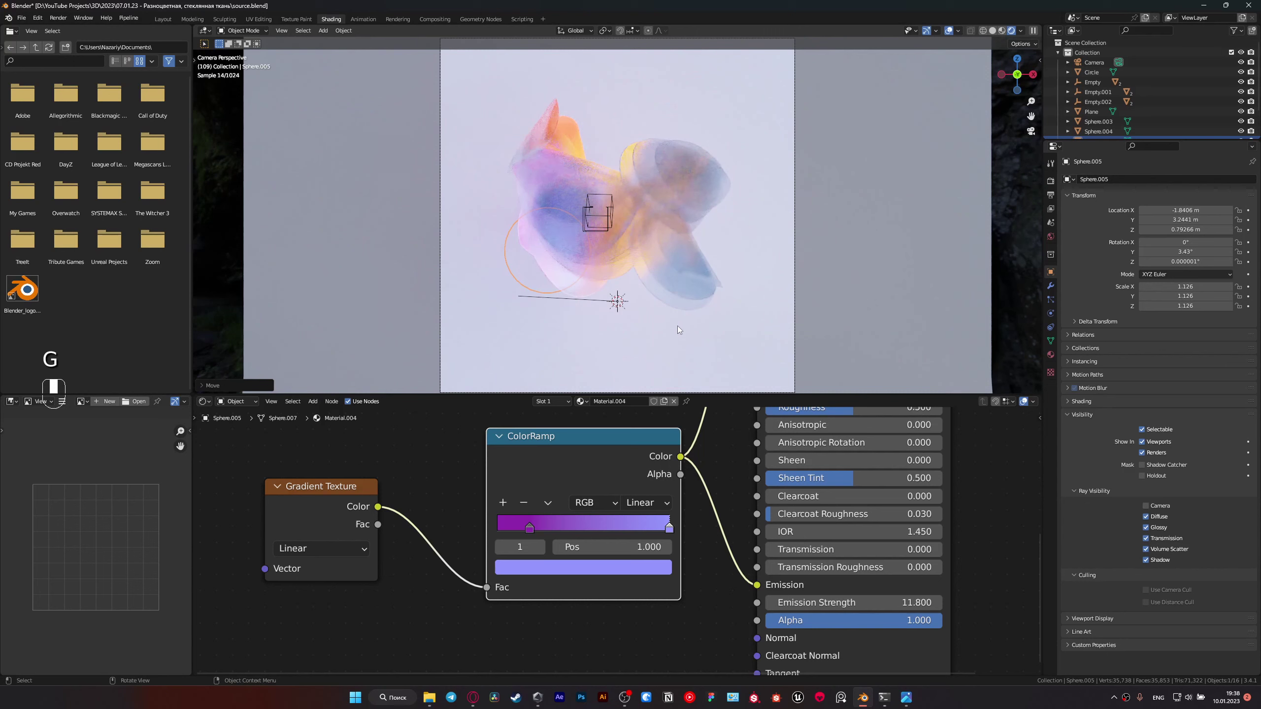
pyautogui.press('g')
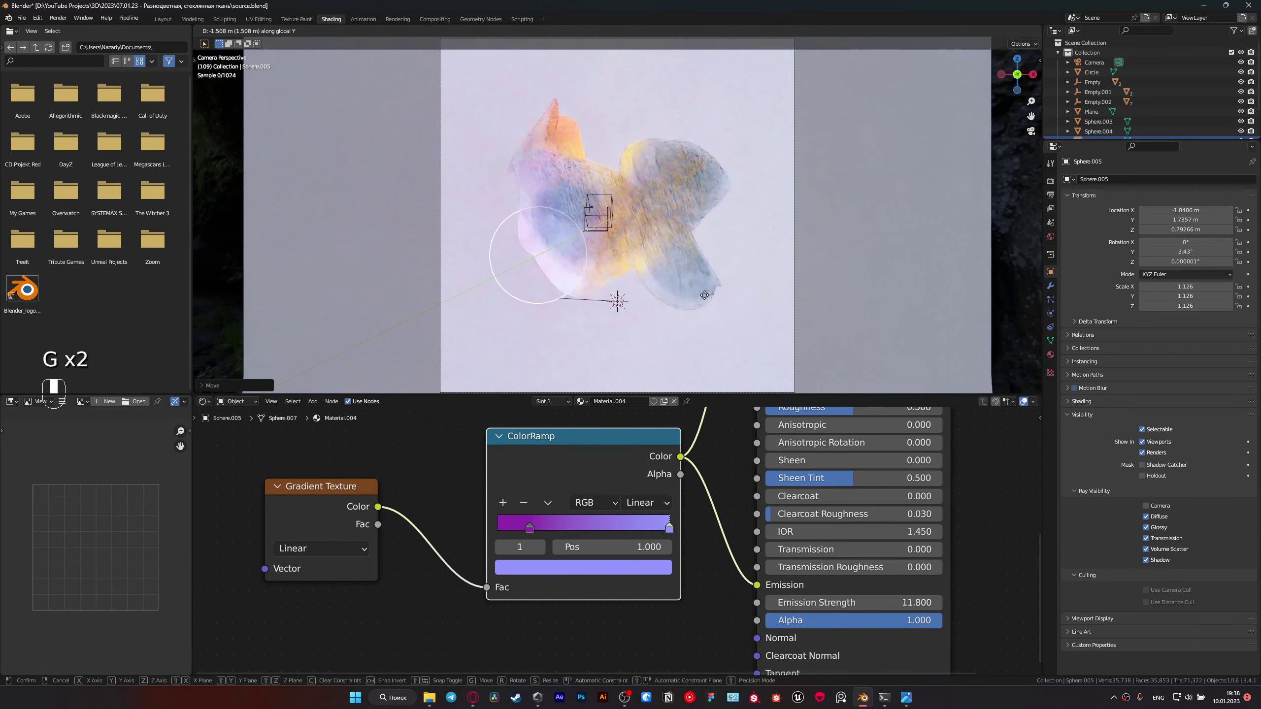
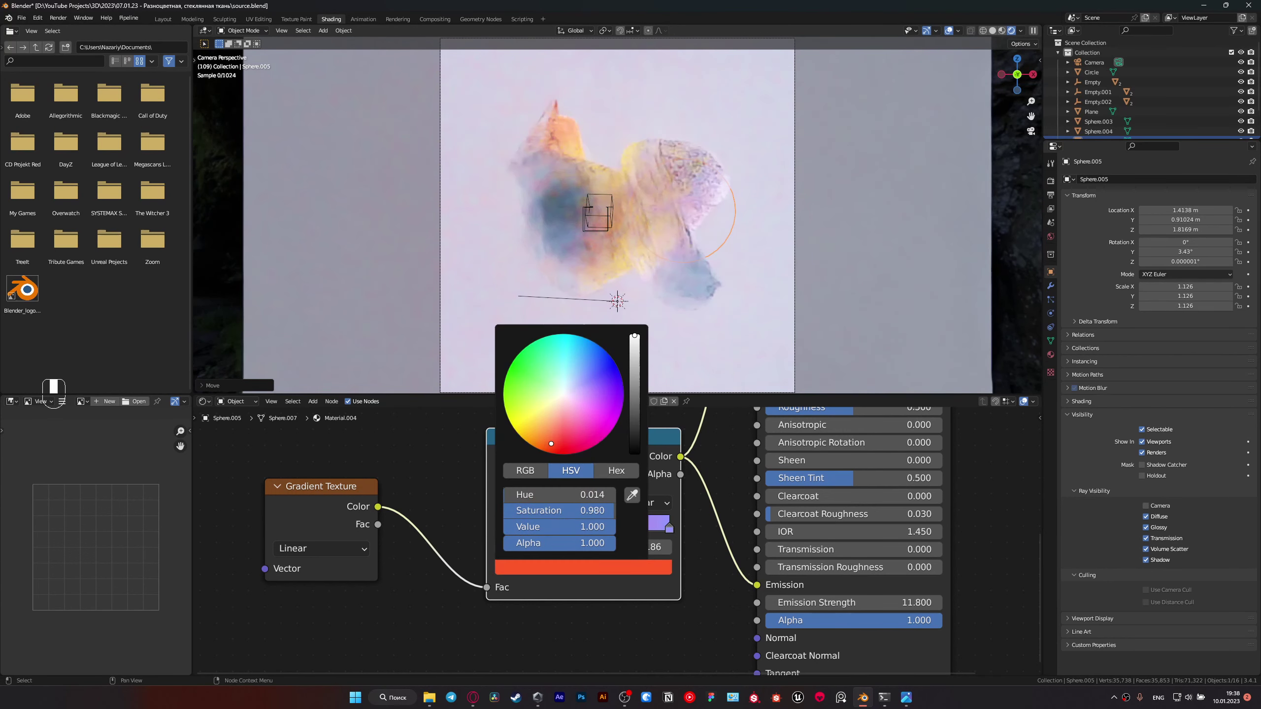
pyautogui.press('r')
pyautogui.press('g')
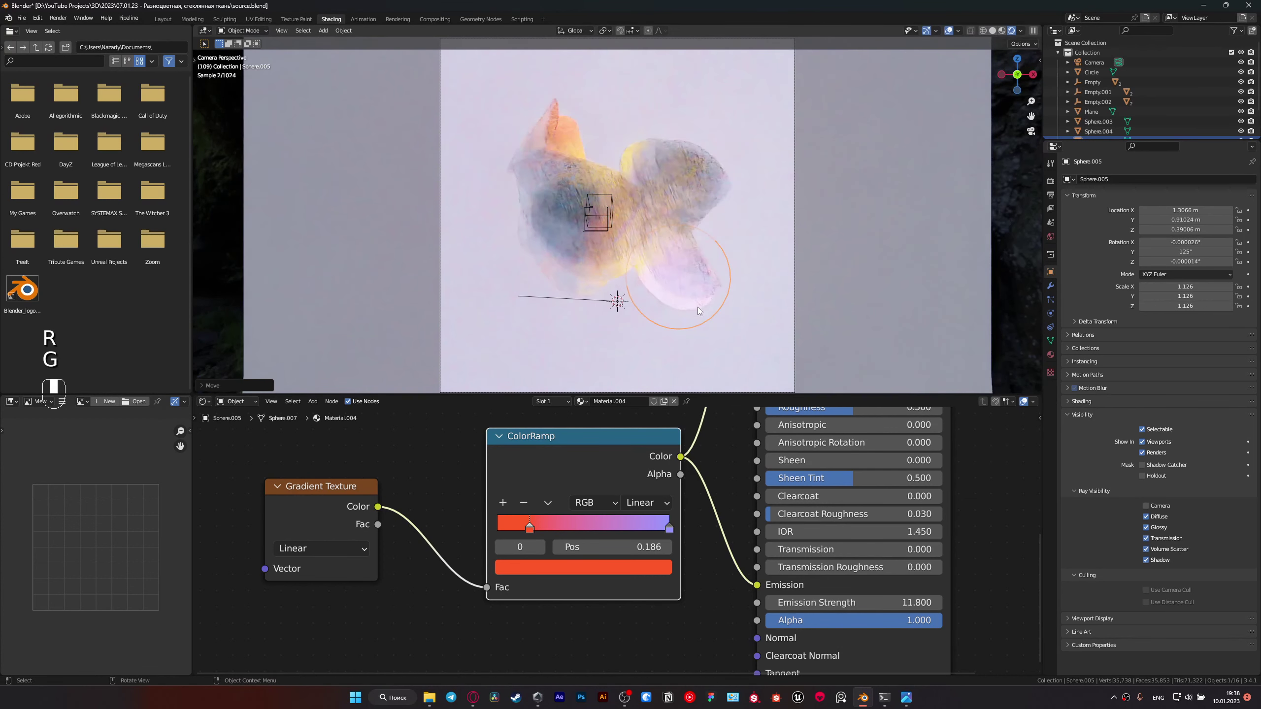
pyautogui.press('ctrl+b')
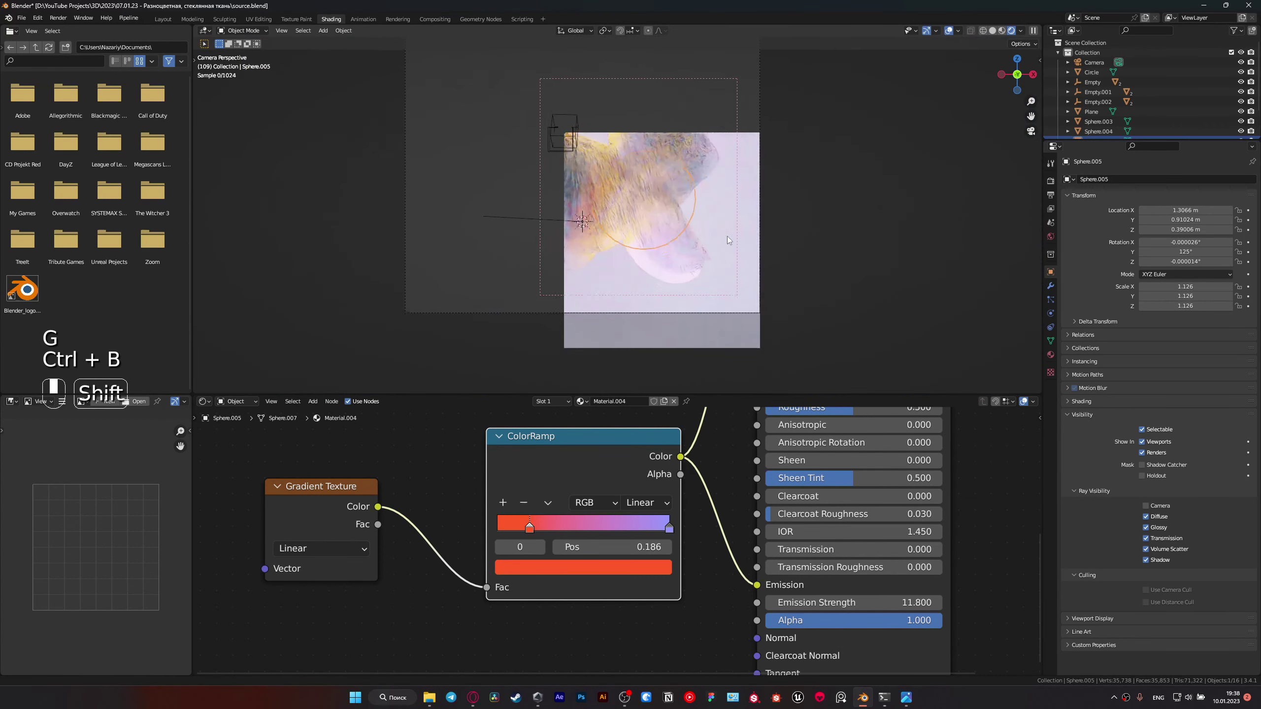
# Step: Move Sphere.005 farther right and rotate it, with its gradient now lime green to lilac
pyautogui.press('g')
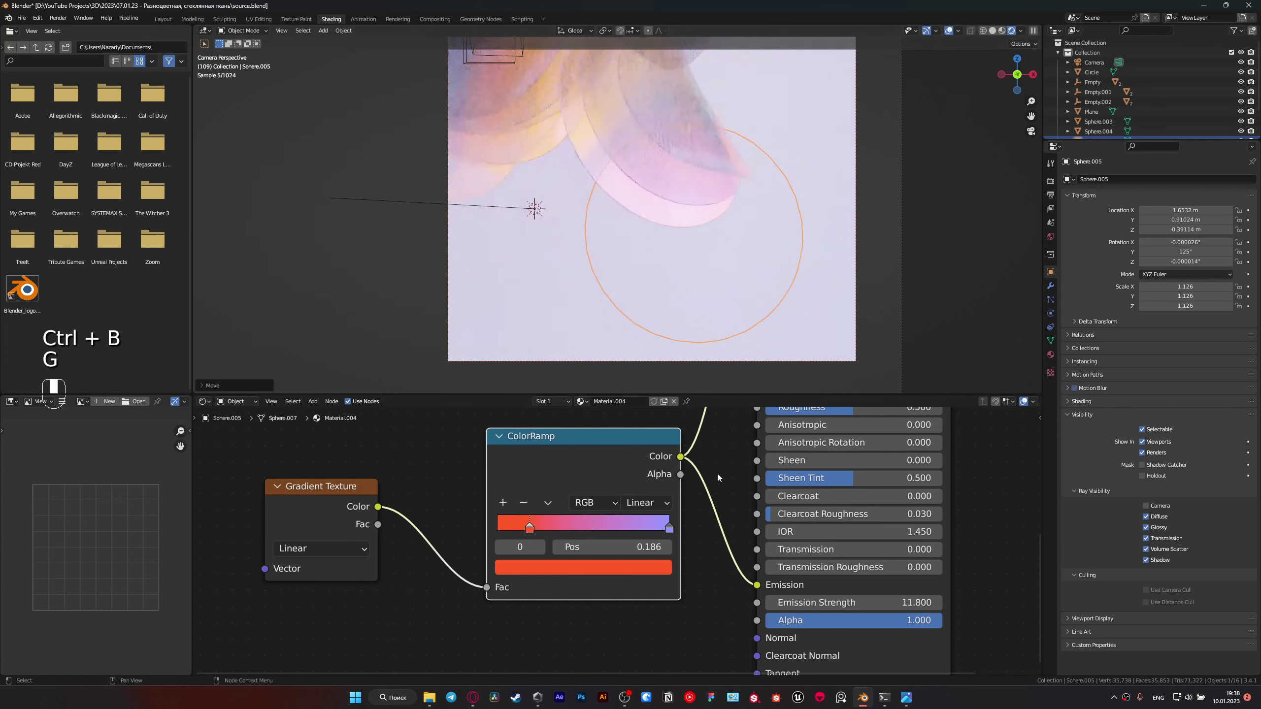
pyautogui.press('g')
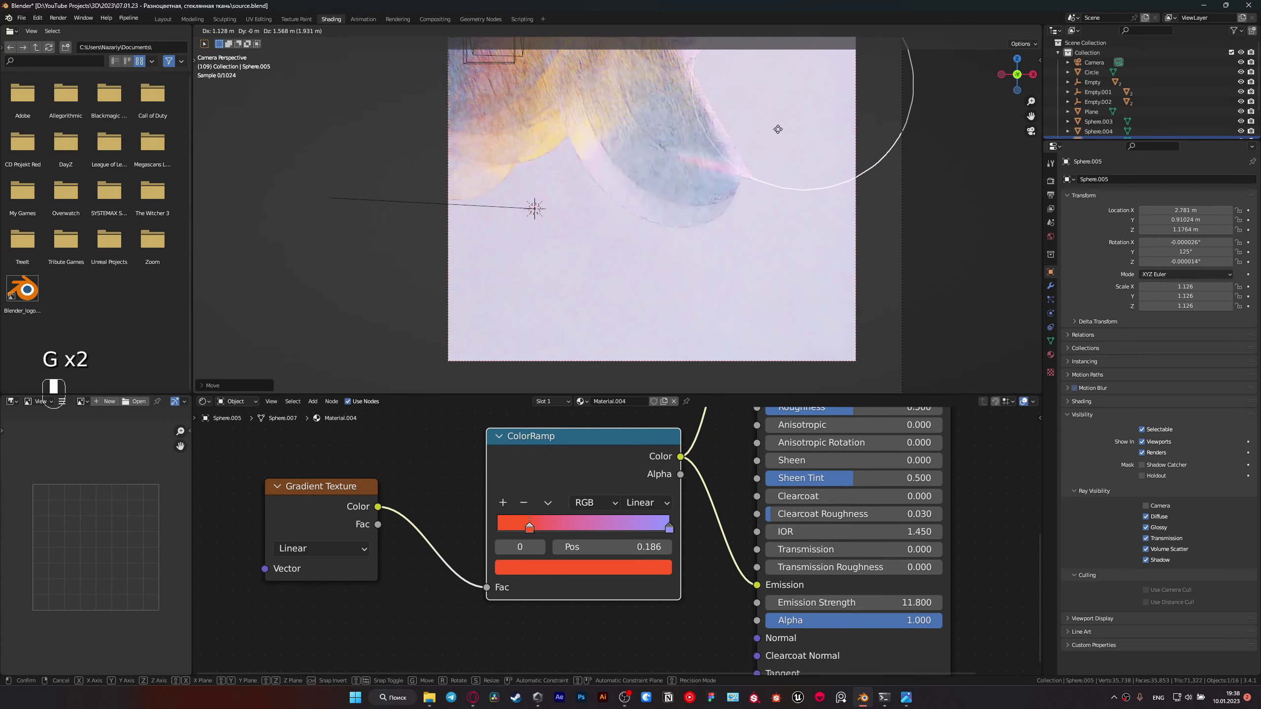
pyautogui.press('r')
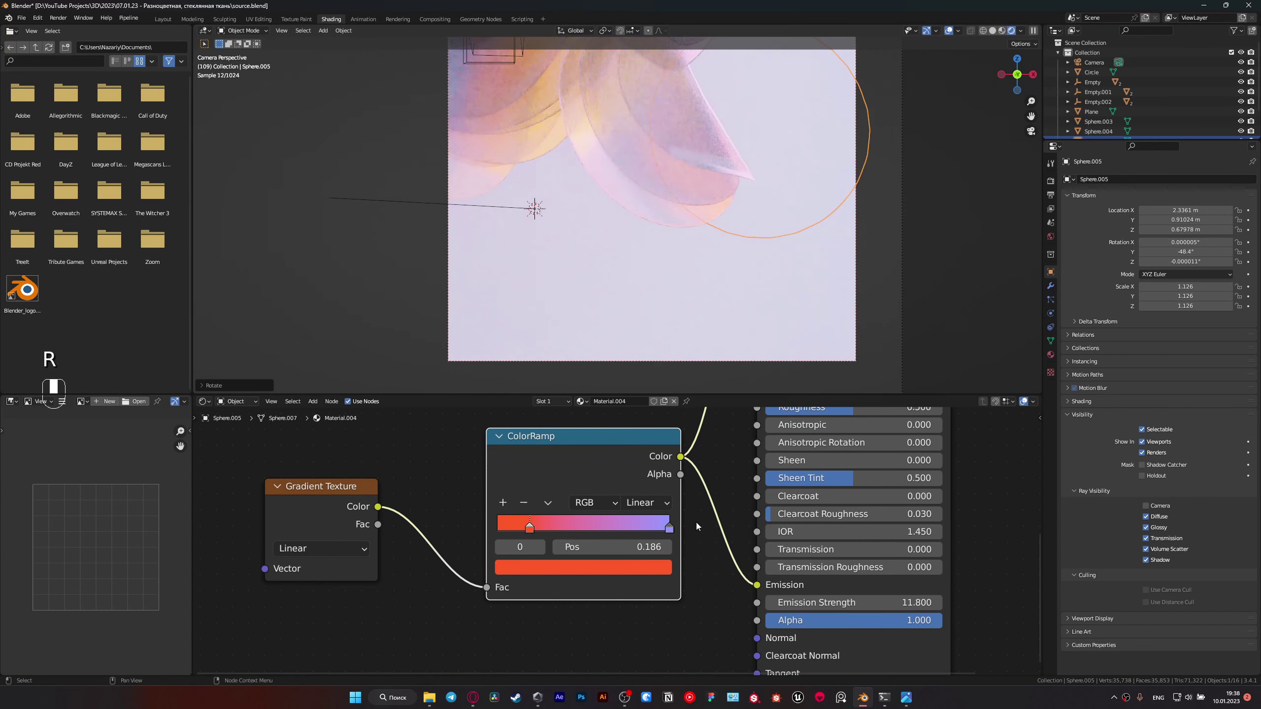
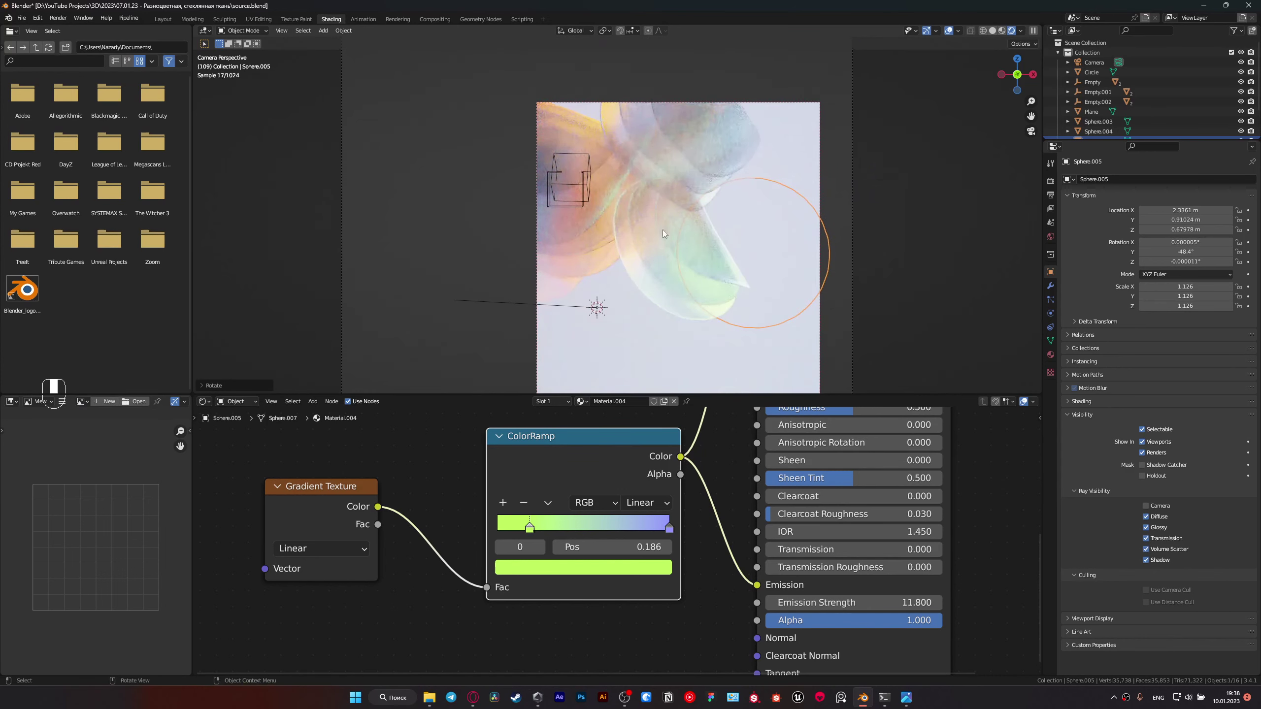
pyautogui.press('ctrl+b')
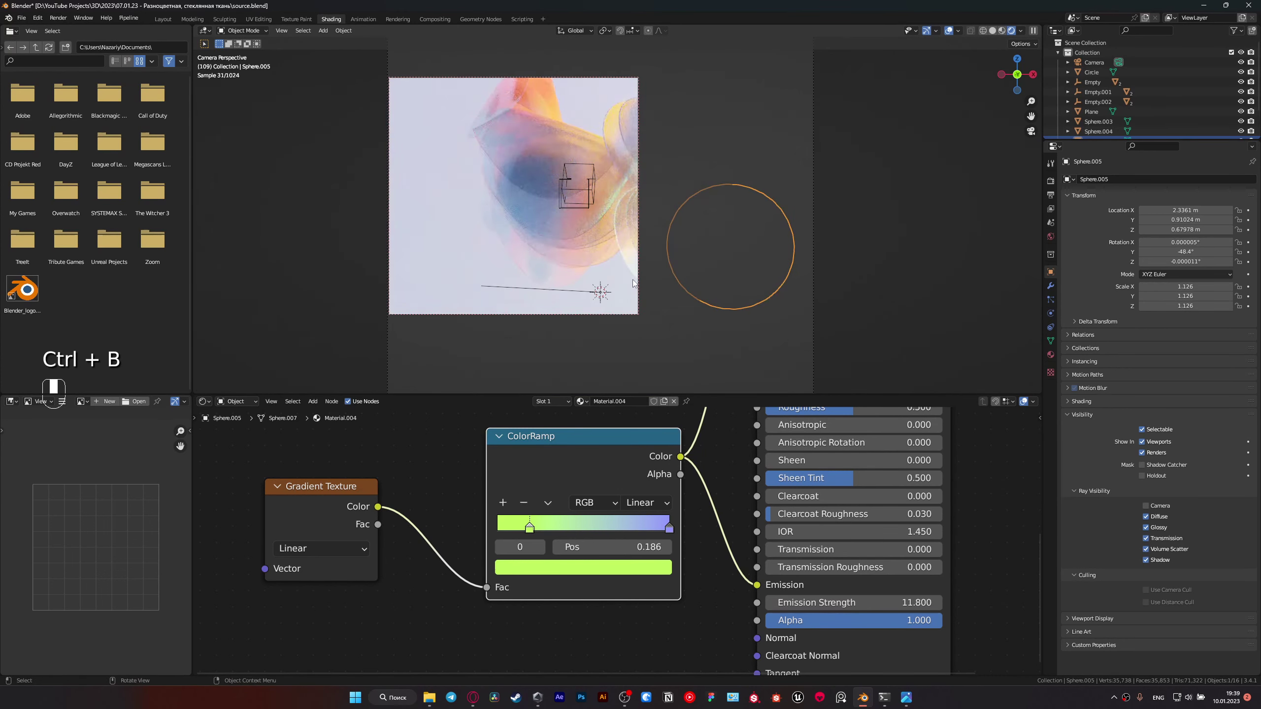
# Step: Duplicate the lime-glowing sphere as Sphere.006 and move the copy toward the left
pyautogui.press('shift+d')
pyautogui.press('r')
pyautogui.press('g')
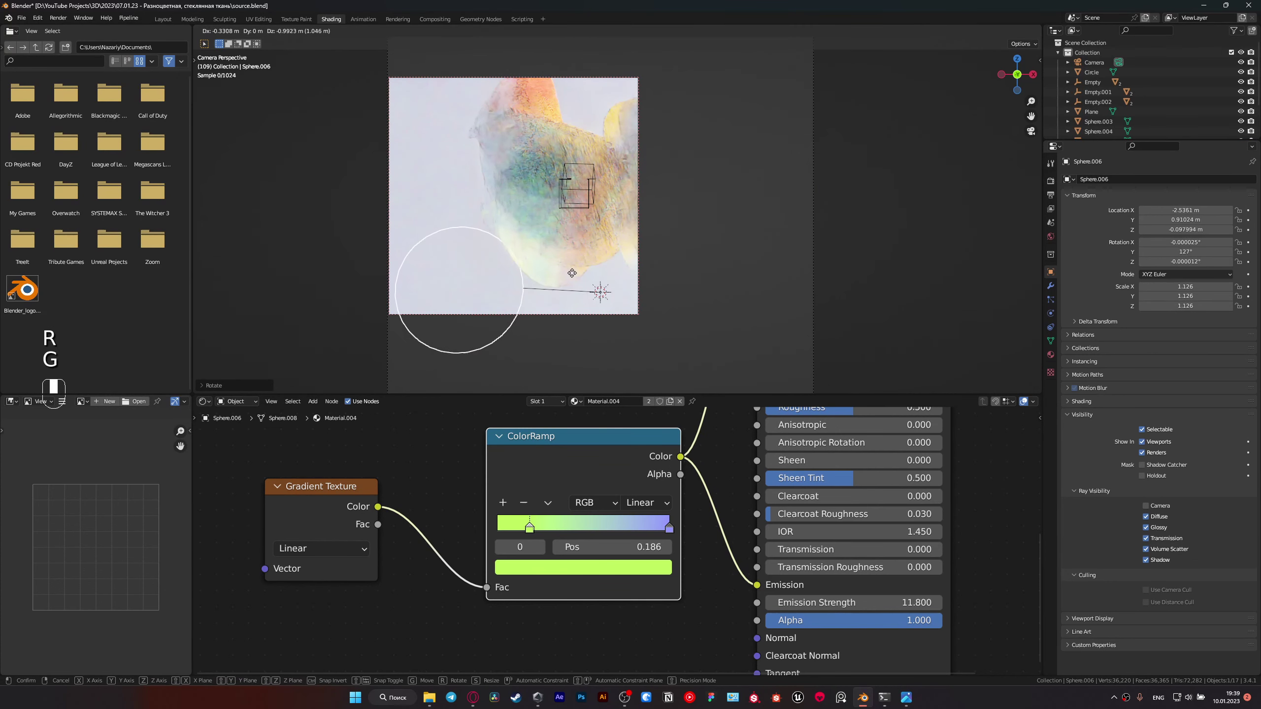
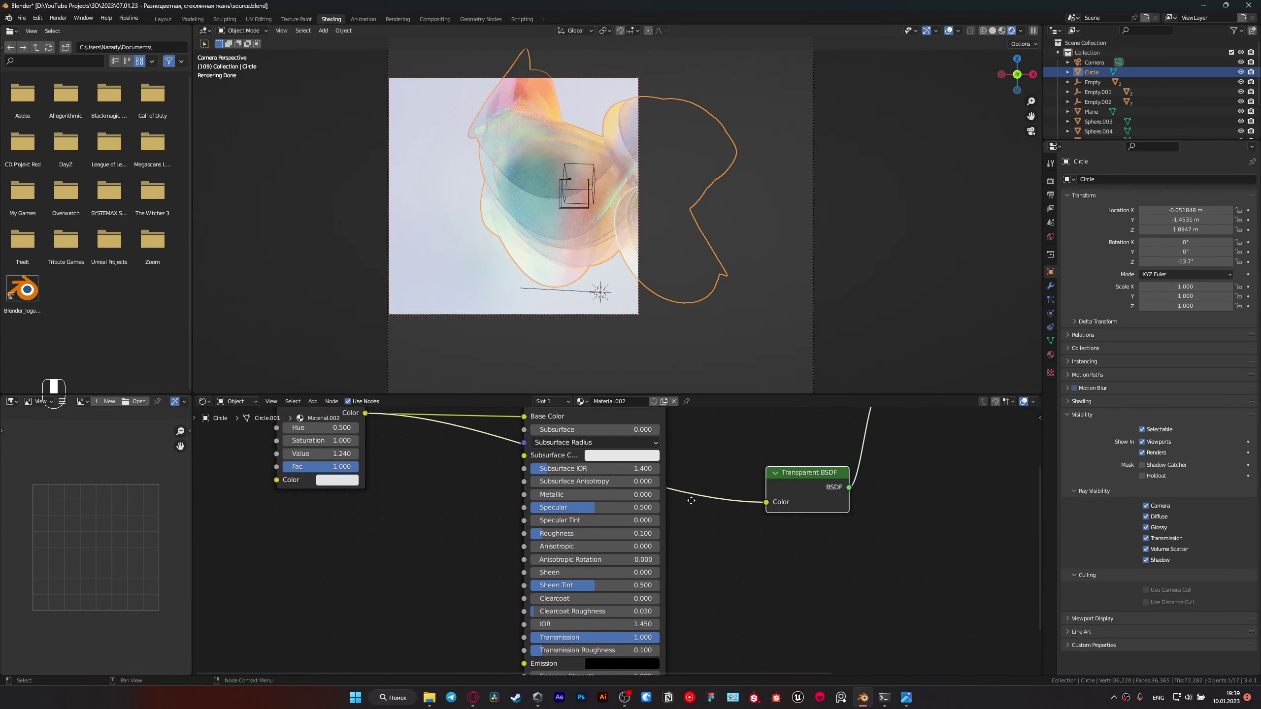
# Step: Position Sphere.006 in the camera view with its own red-to-pink glow material
pyautogui.moveTo(603, 607); pyautogui.dragTo(507, 285)
pyautogui.press('z')
pyautogui.moveTo(507, 285); pyautogui.dragTo(871, 336)
pyautogui.press('g')
pyautogui.press('KP_0')
pyautogui.press('z')
pyautogui.moveTo(864, 267); pyautogui.dragTo(680, 226)
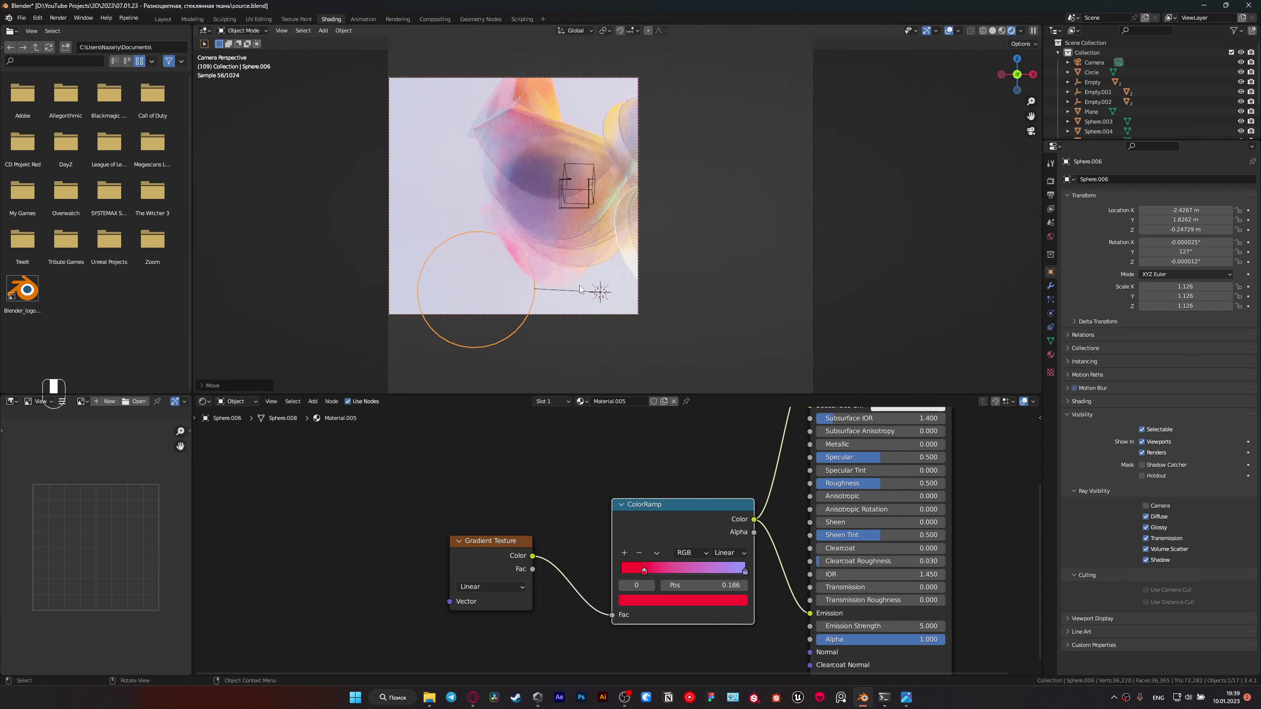
# Step: Duplicate it as Sphere.007, rotate and place it upper right near the ring stack, and start recolouring its first gradient stop
pyautogui.press('ctrl+b')
pyautogui.press('shift+d')
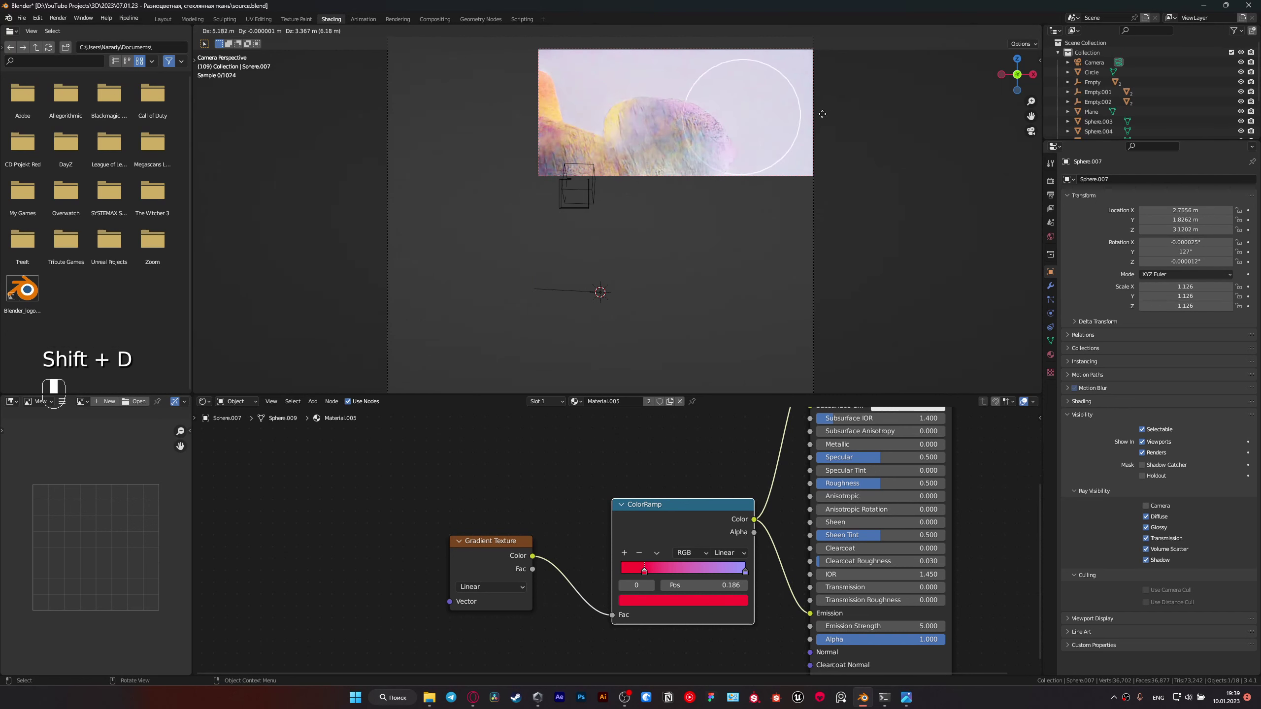
pyautogui.press('r')
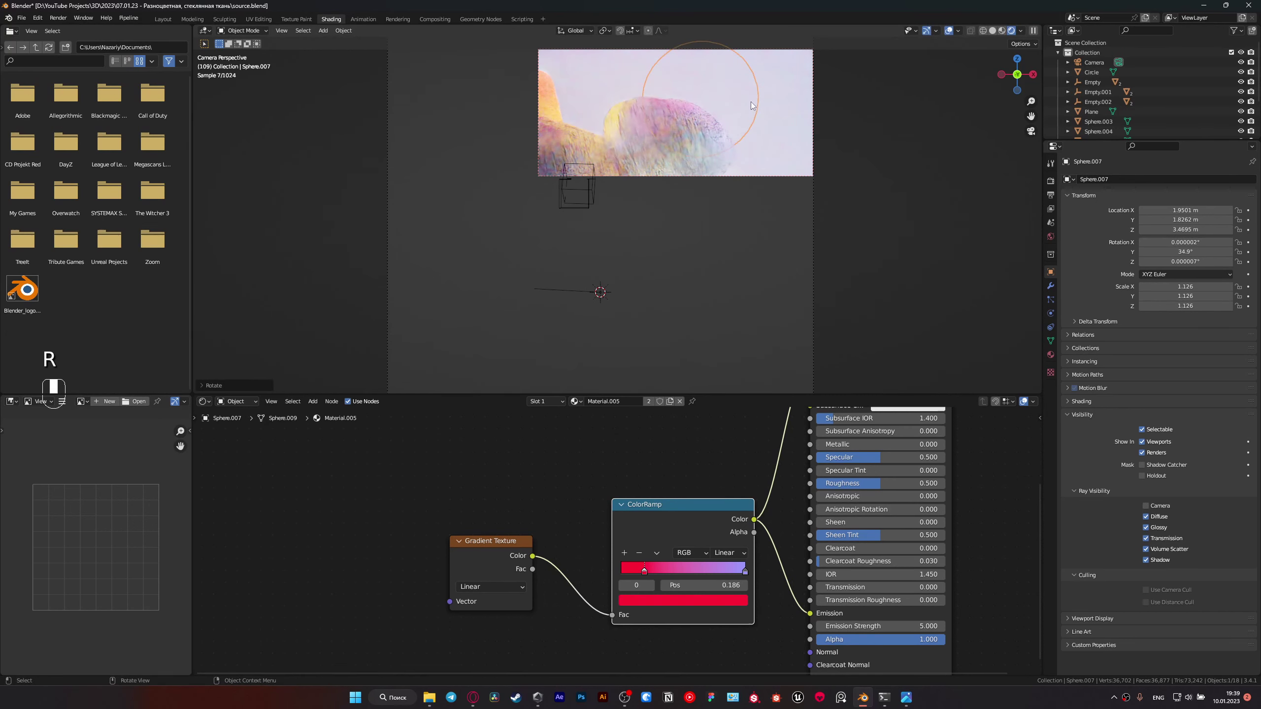
pyautogui.press('r')
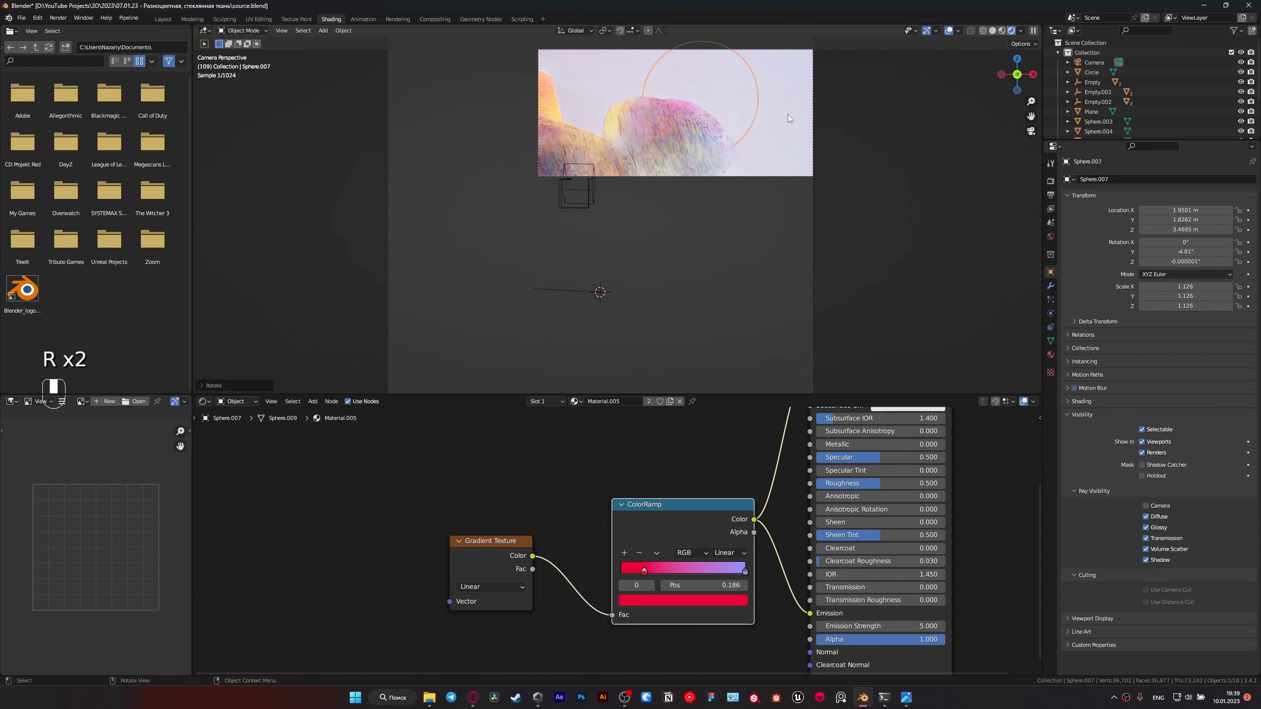
pyautogui.press('ctrl+b')
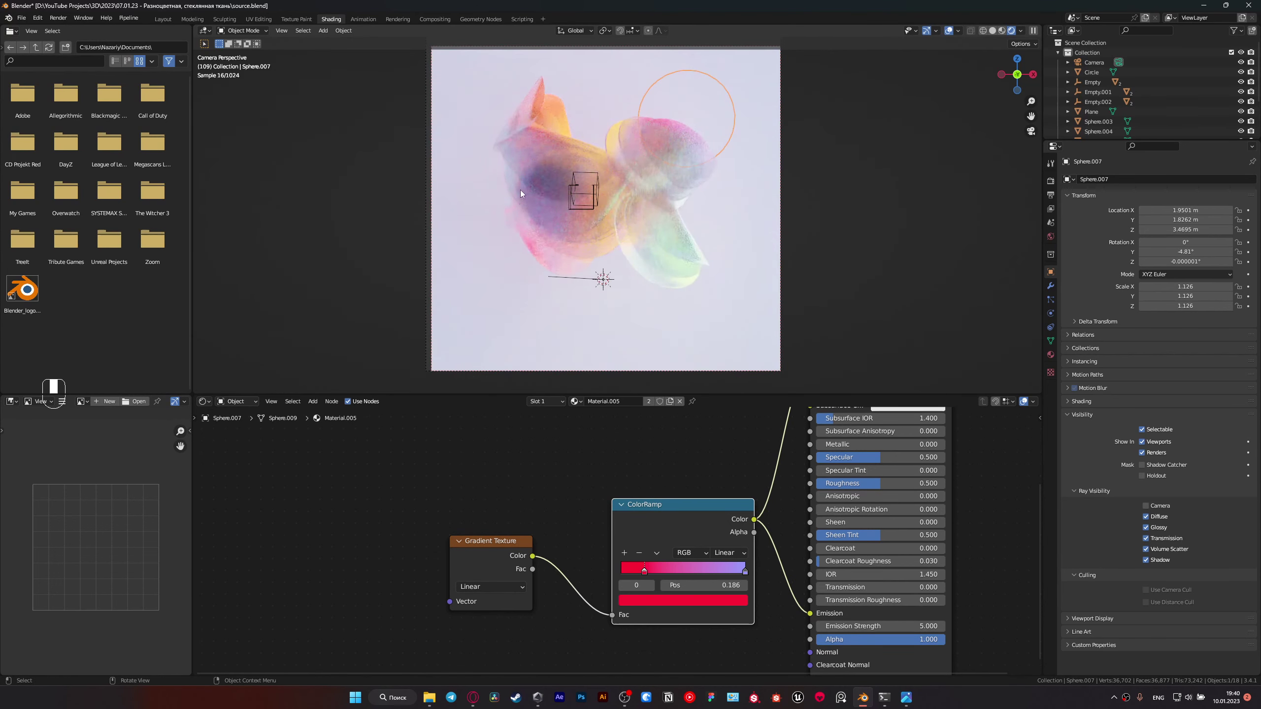
pyautogui.press('g')
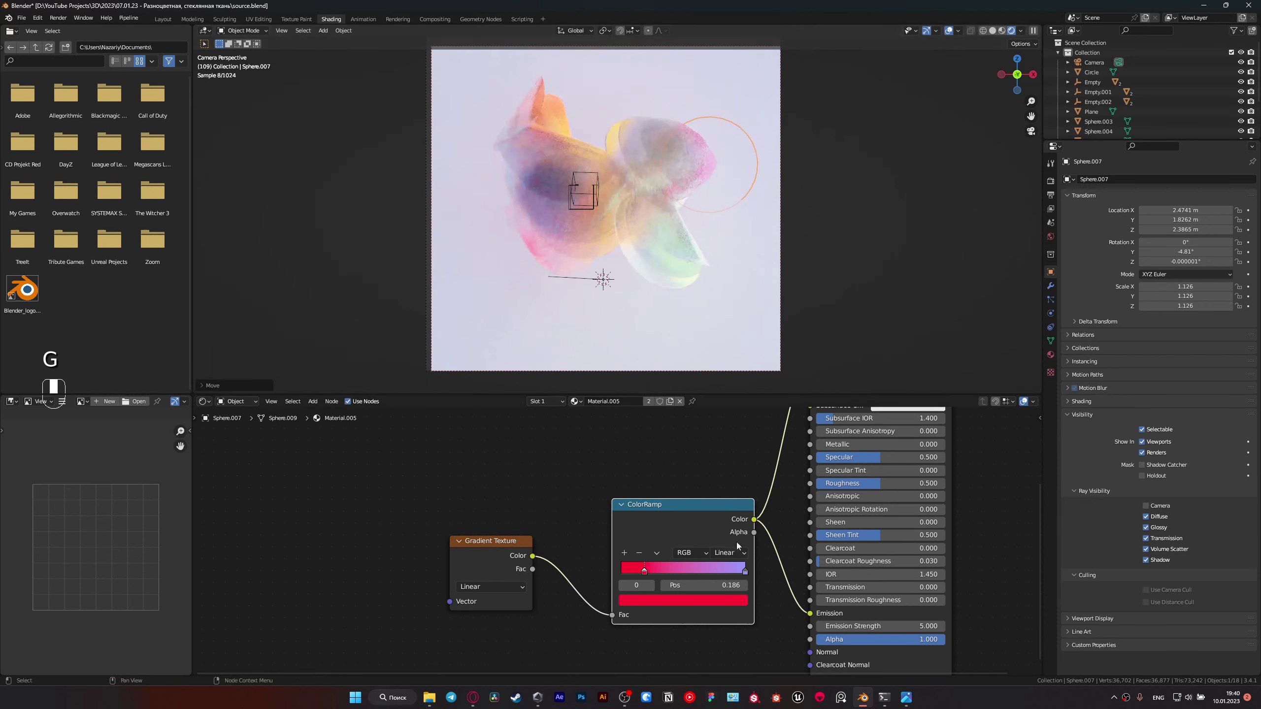
pyautogui.click(711, 603)
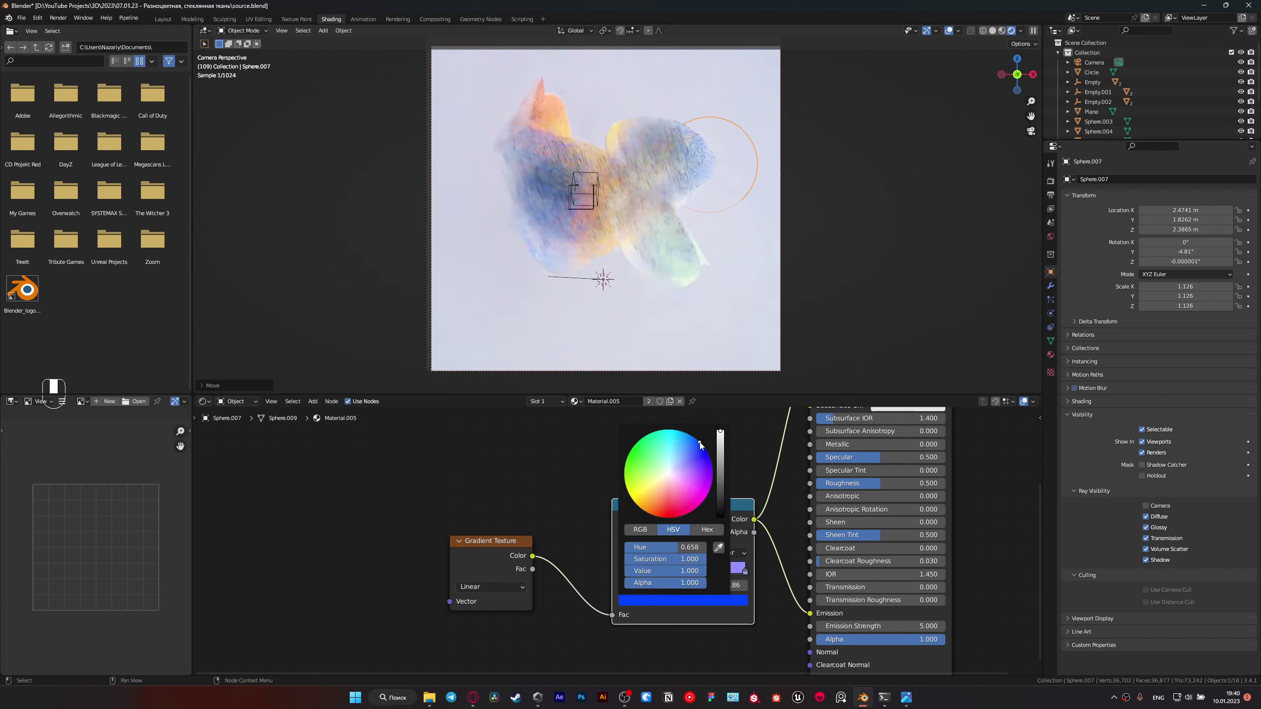
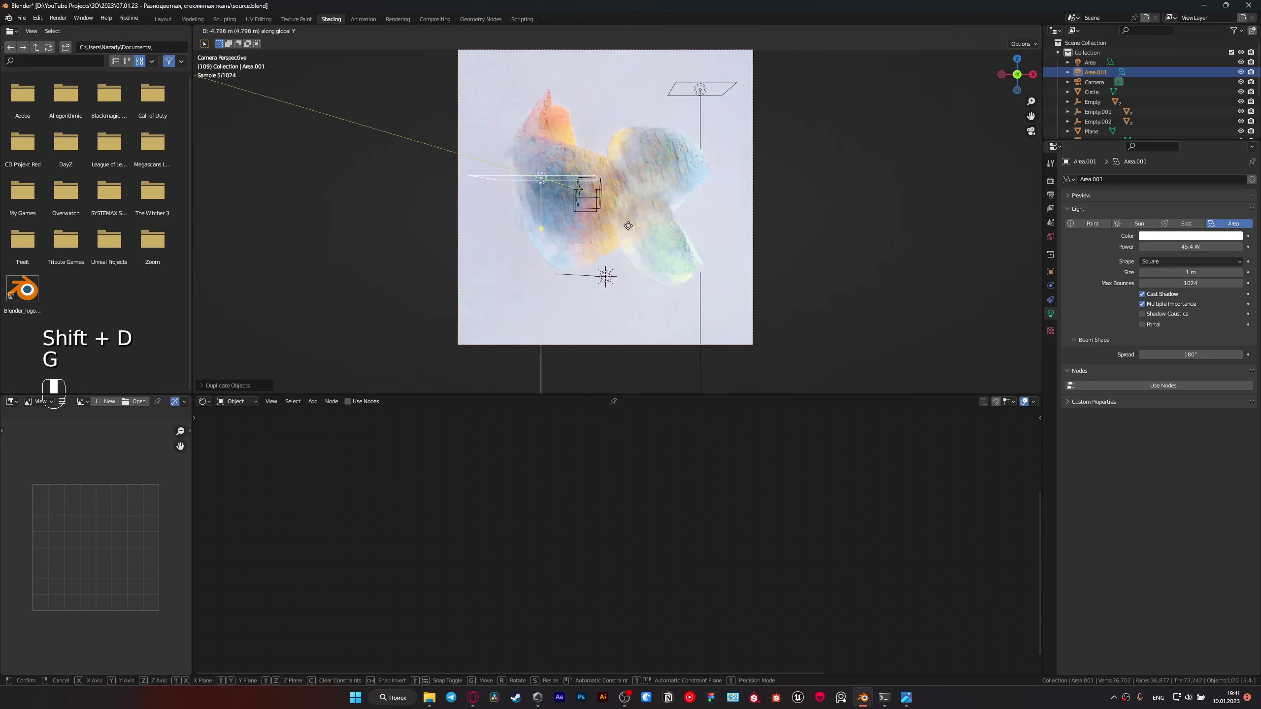
# Step: Move Area.001 along Y to sit above the cloth stack, shifted to the left
pyautogui.press('g')
pyautogui.press('r')
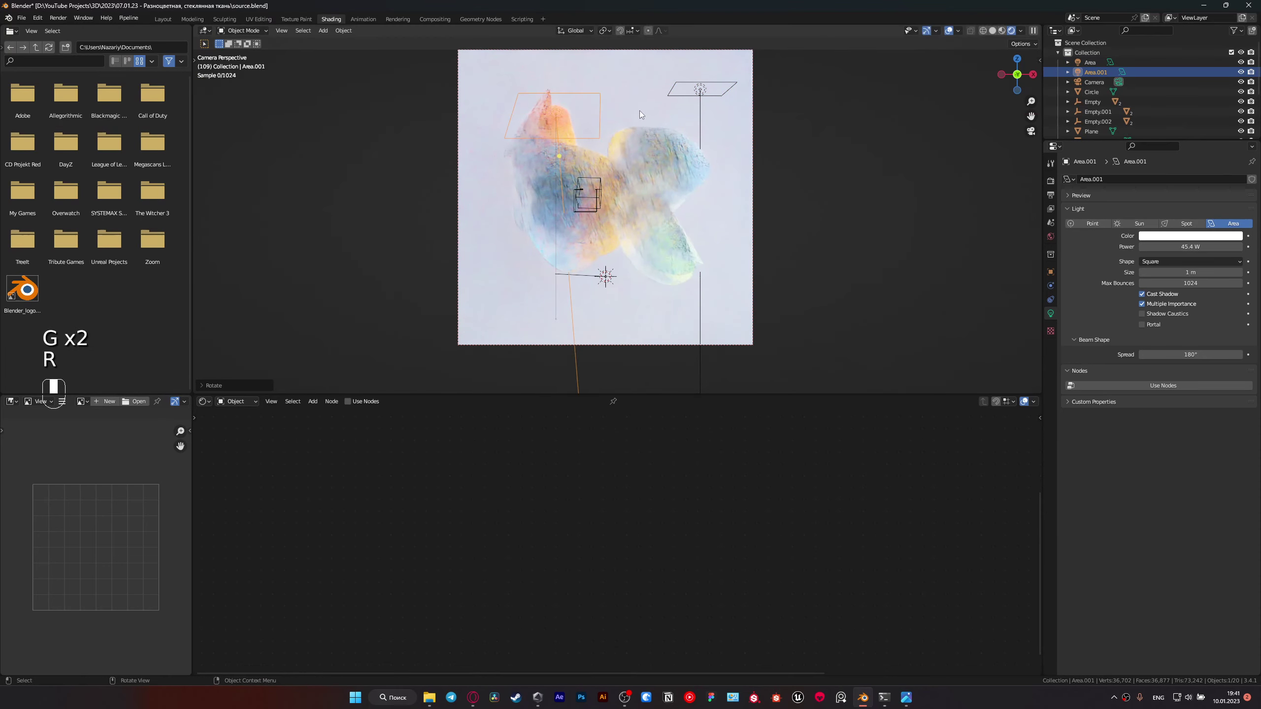
pyautogui.press('g')
pyautogui.press('g')
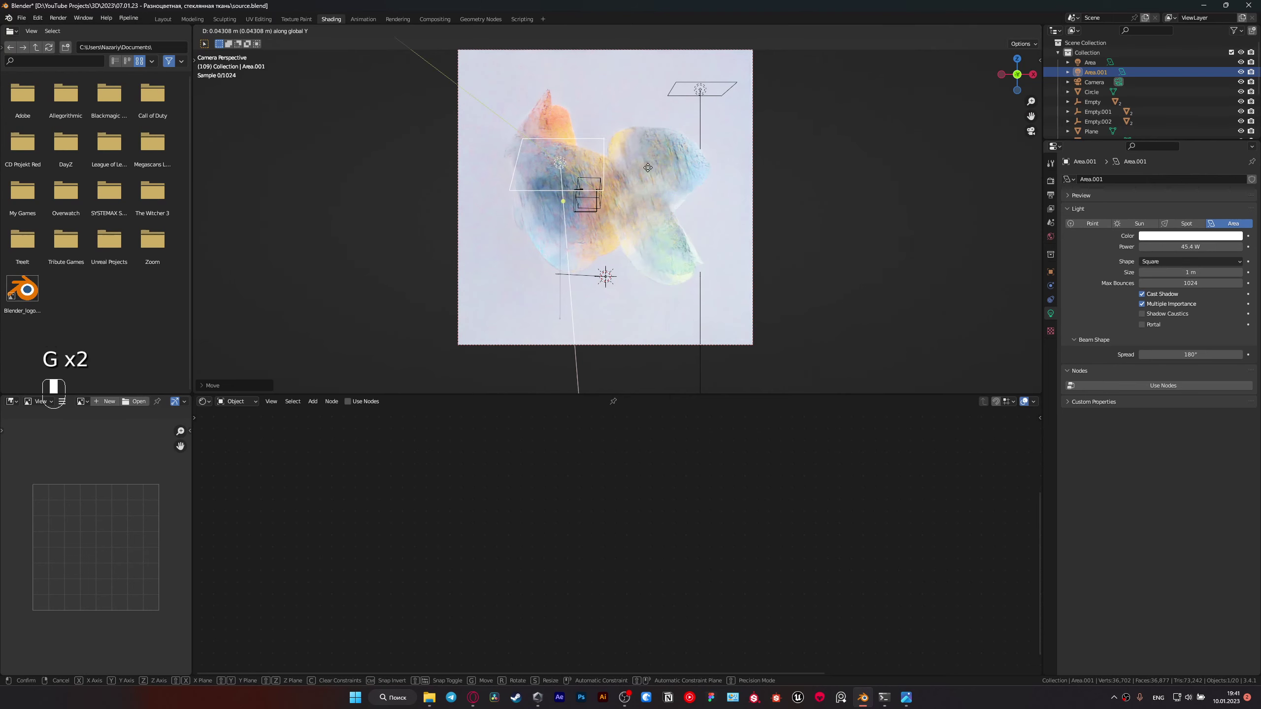
pyautogui.press('g')
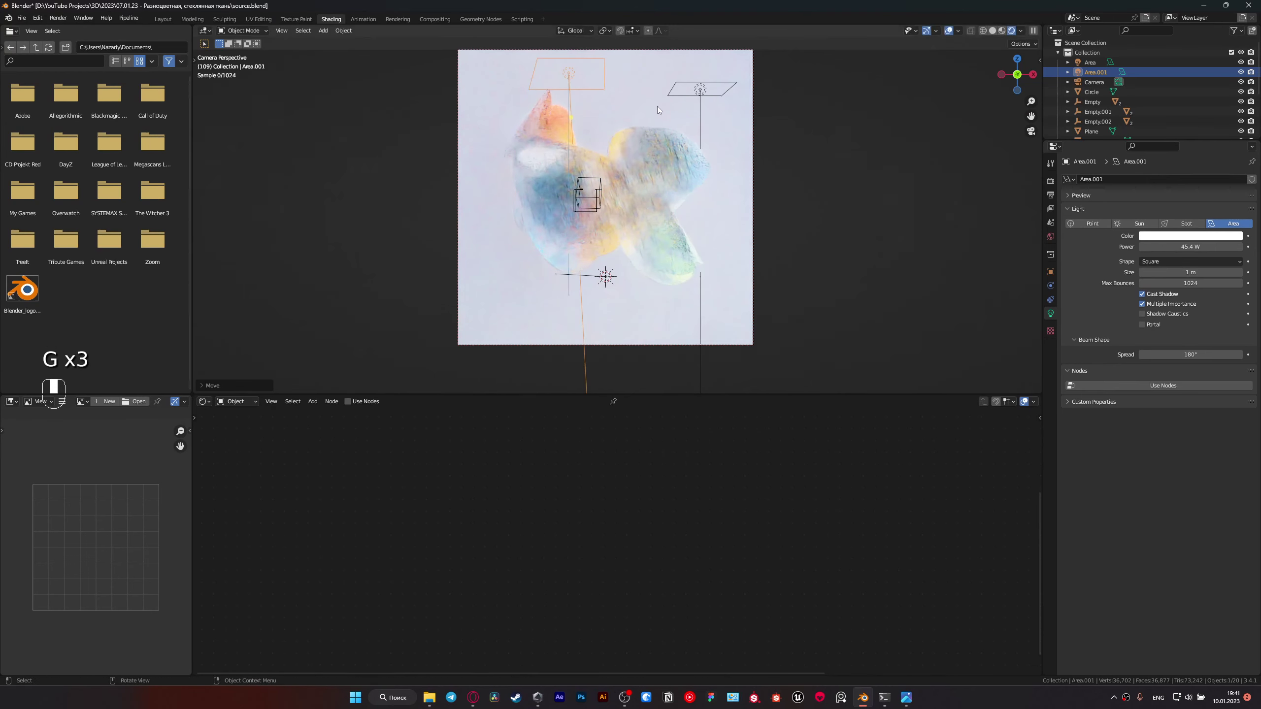
pyautogui.press('g')
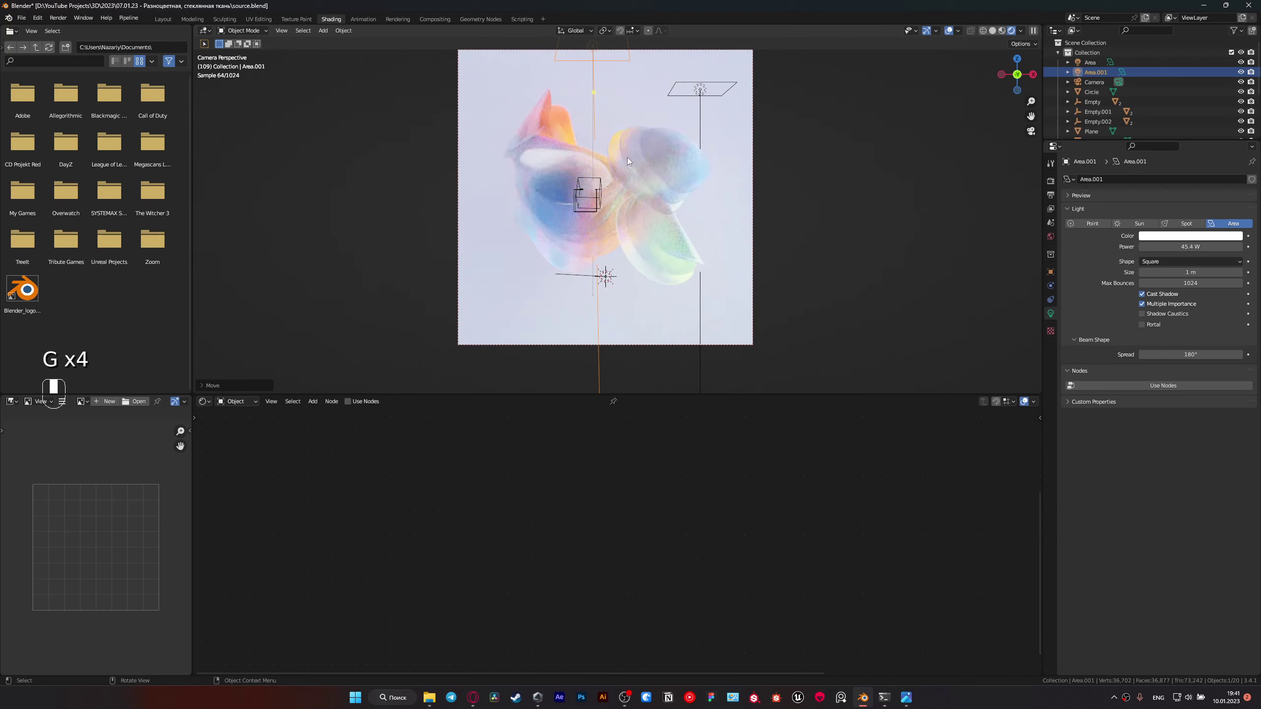
pyautogui.press('g')
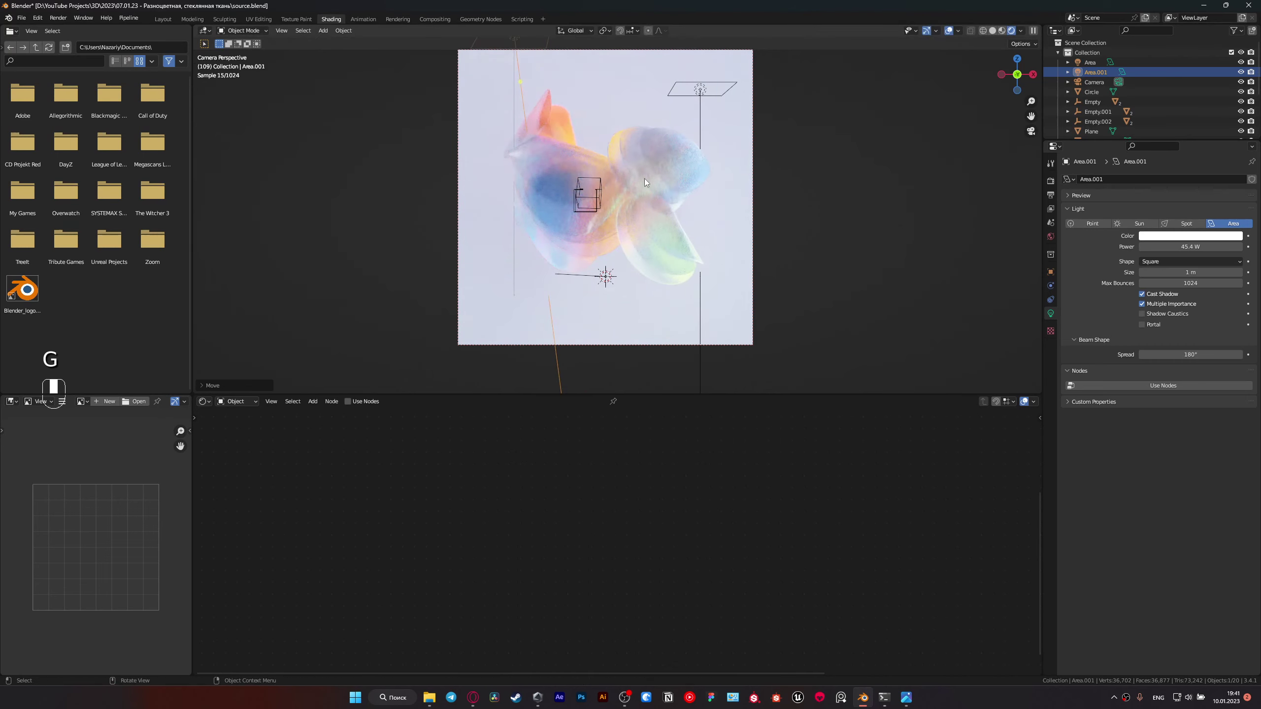
# Step: Tilt Area.001 toward the stack and scale it up, then duplicate it as Area.002
pyautogui.press('s')
pyautogui.press('g')
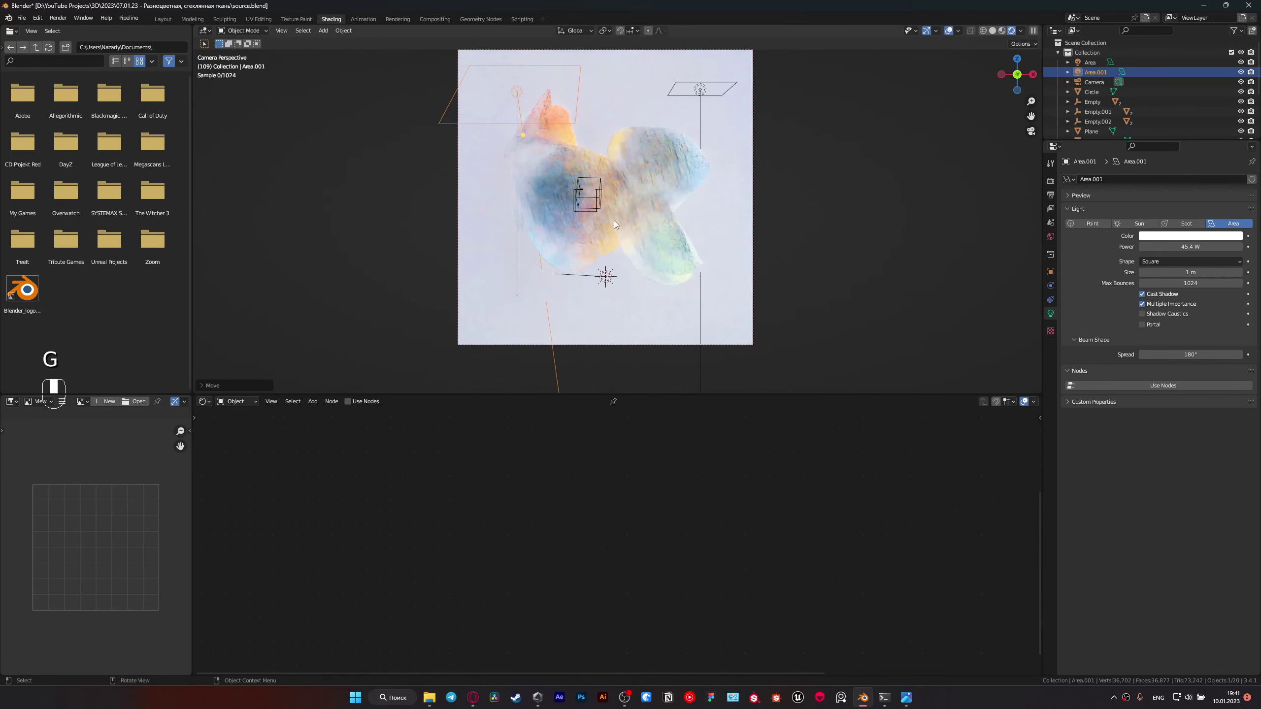
pyautogui.press('r')
pyautogui.press('g')
pyautogui.press('g')
pyautogui.press('g')
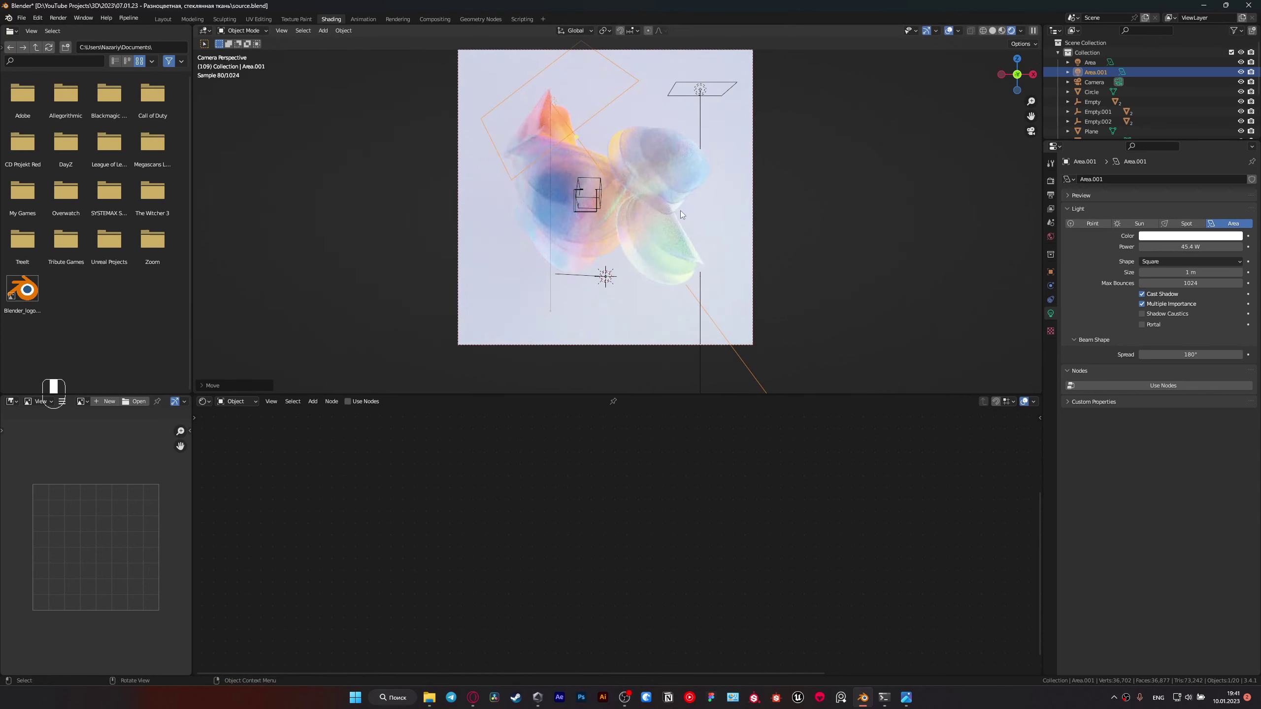
pyautogui.click(704, 92)
pyautogui.press('shift+d')
# Step: Move and rotate the copied light Area.002 around the vertical axis to the right of the stack
pyautogui.press('g')
pyautogui.press('g')
pyautogui.press('g')
pyautogui.press('r')
pyautogui.press('g')
pyautogui.press('g')
pyautogui.press('r')
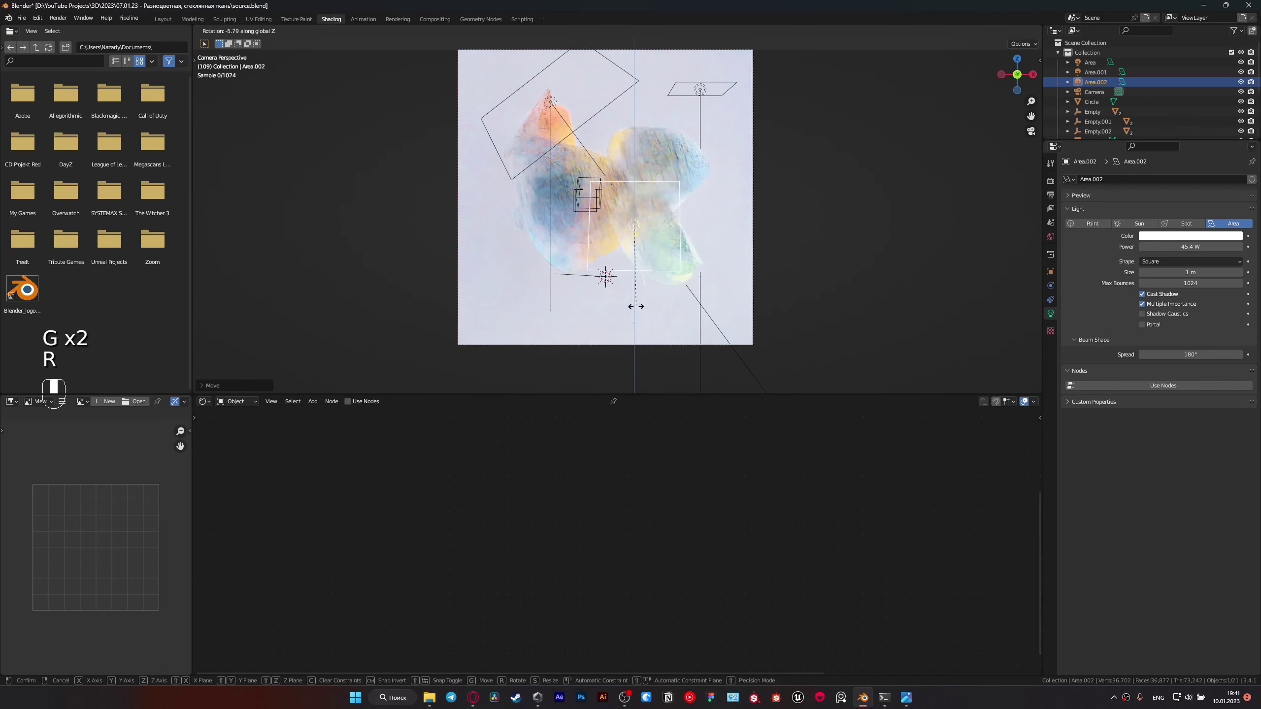
pyautogui.press('g')
pyautogui.press('r')
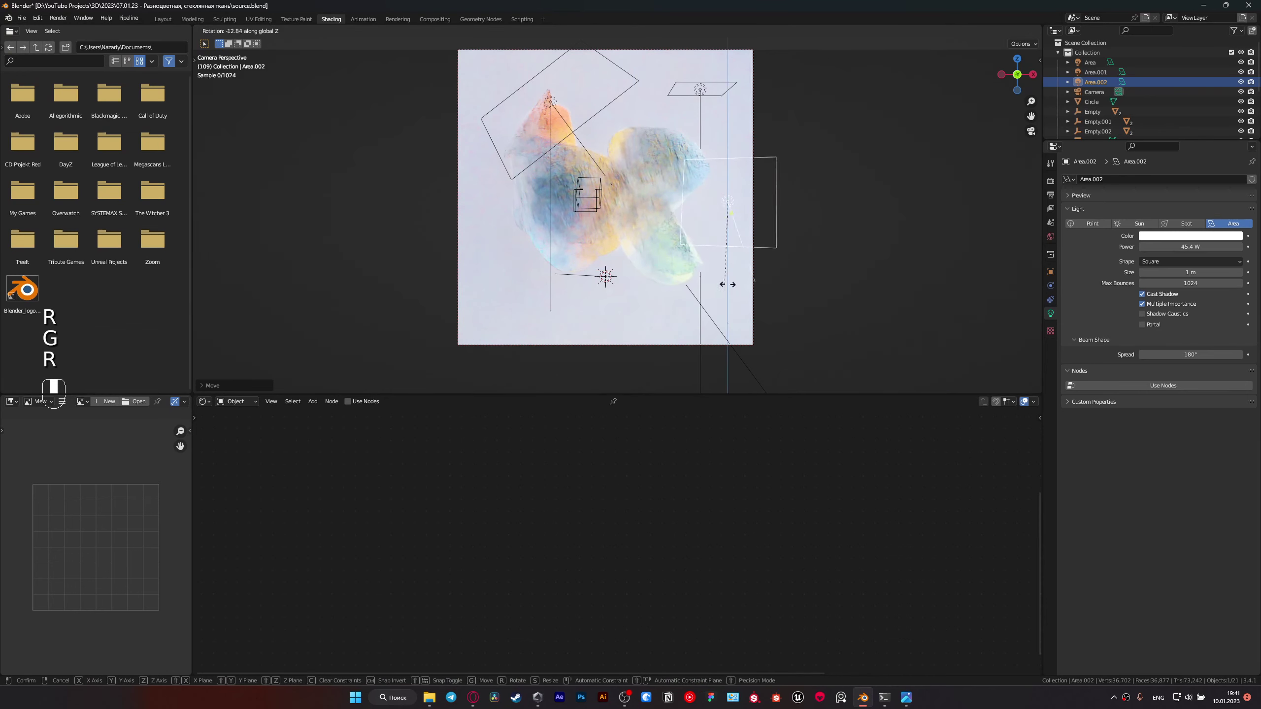
pyautogui.press('g')
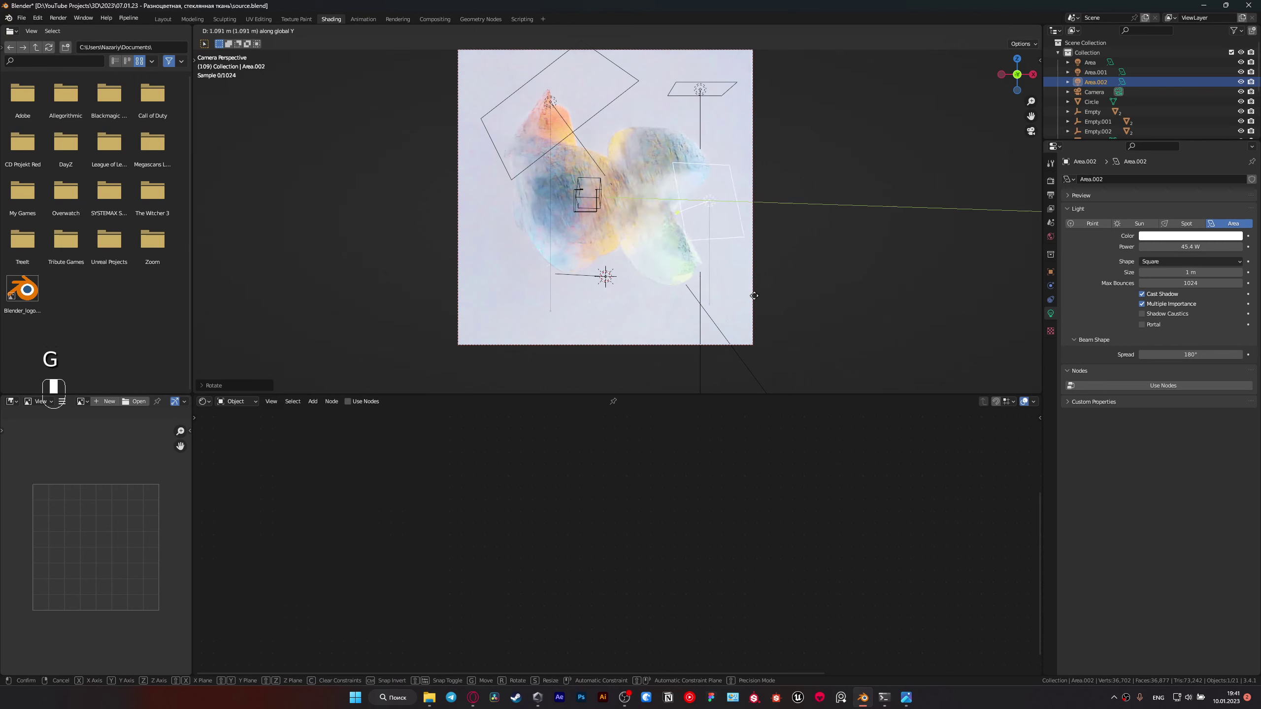
pyautogui.press('g')
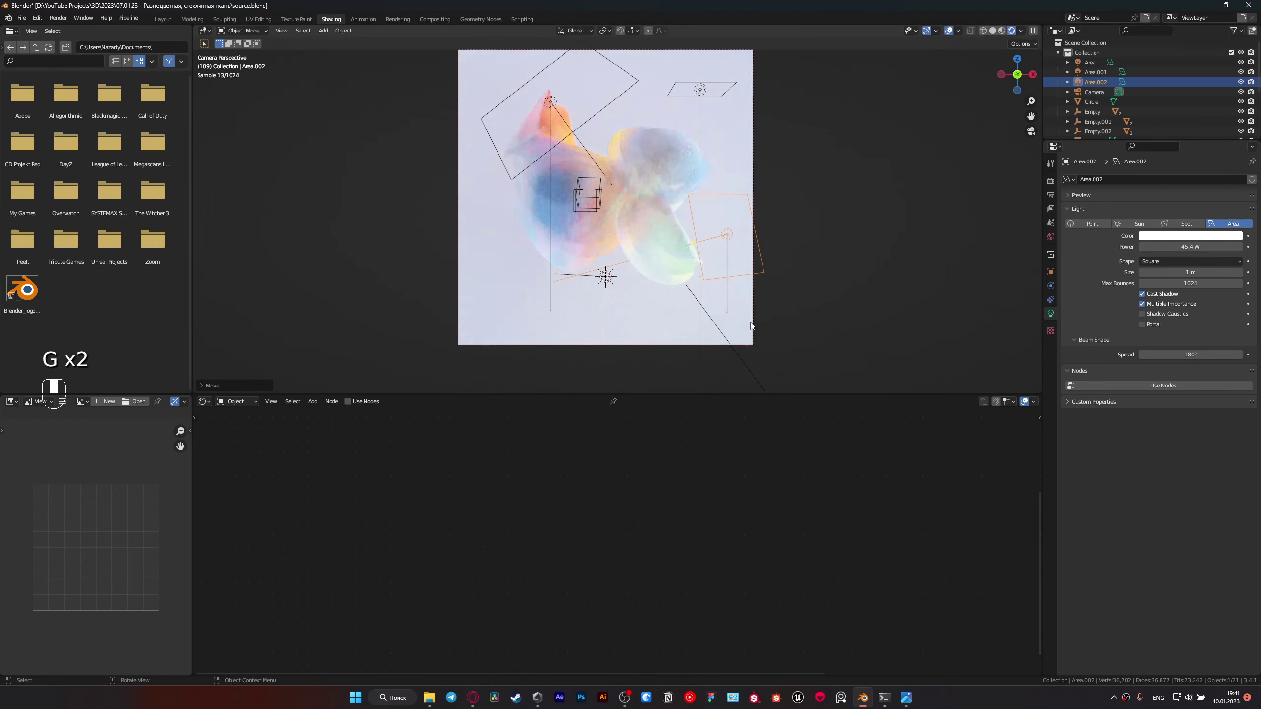
# Step: Try Area.002 in further spots with a blue tint, then delete the extra light
pyautogui.press('g')
pyautogui.press('g')
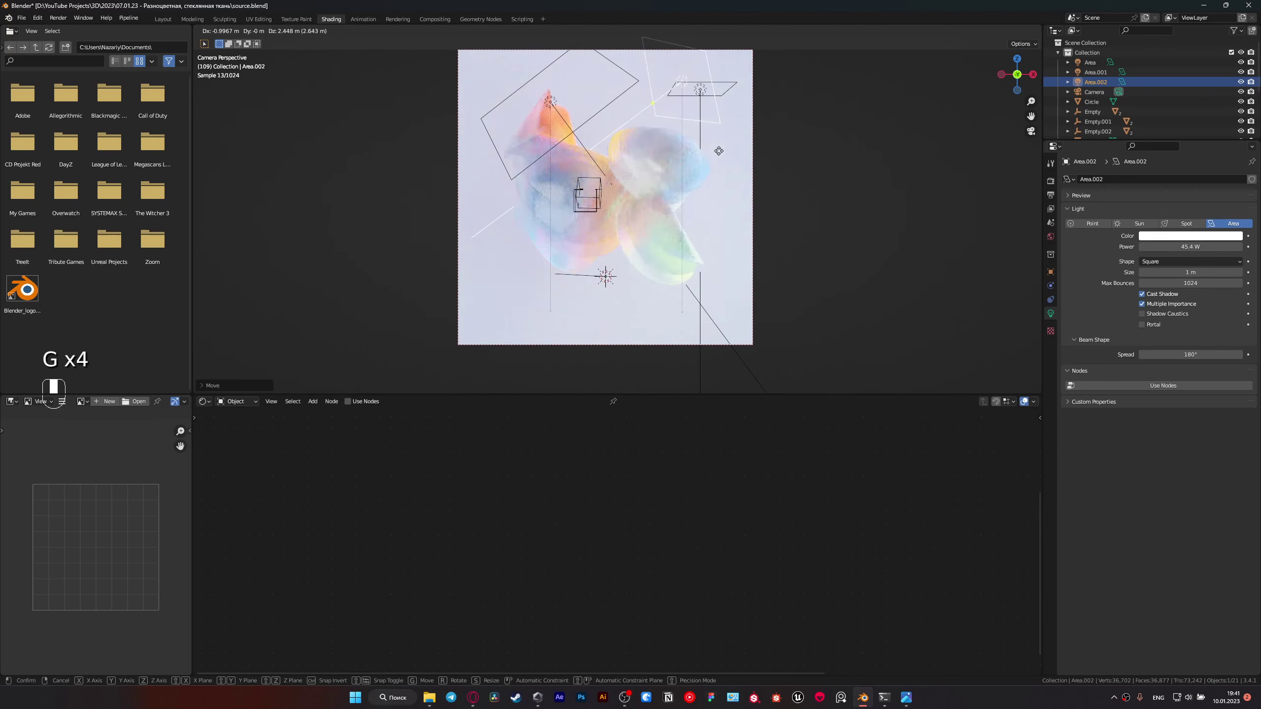
pyautogui.press('g')
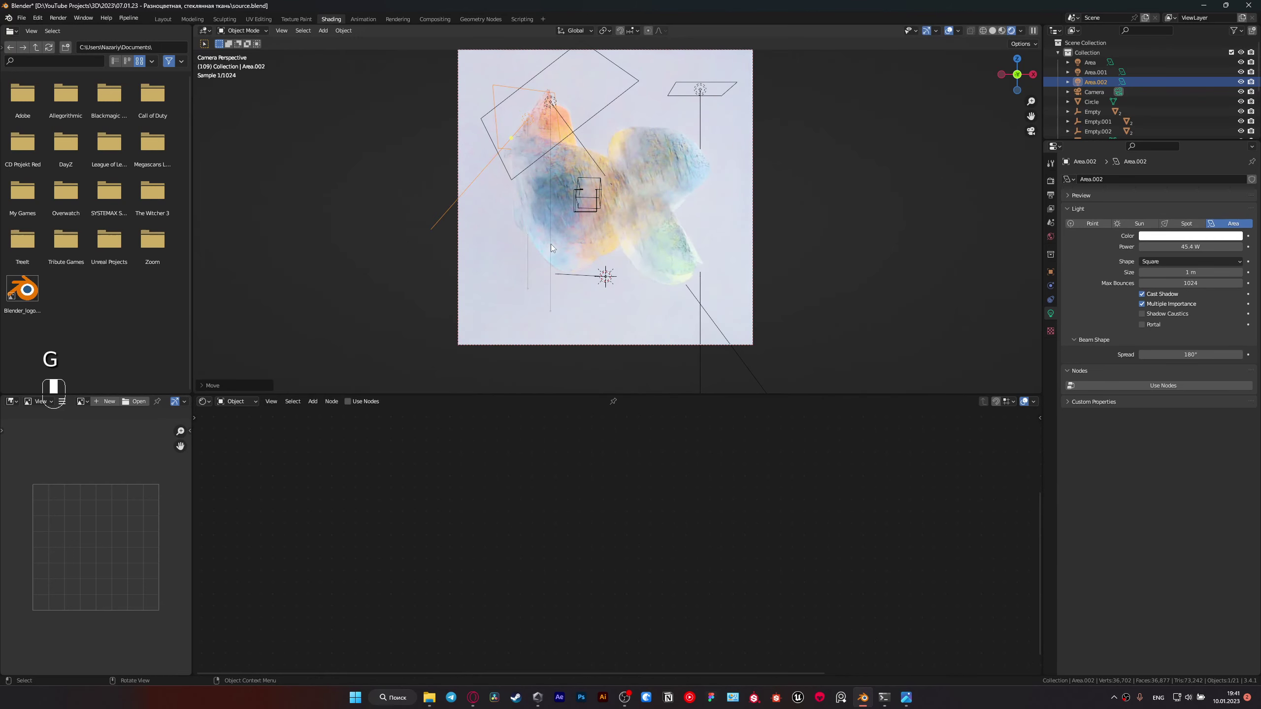
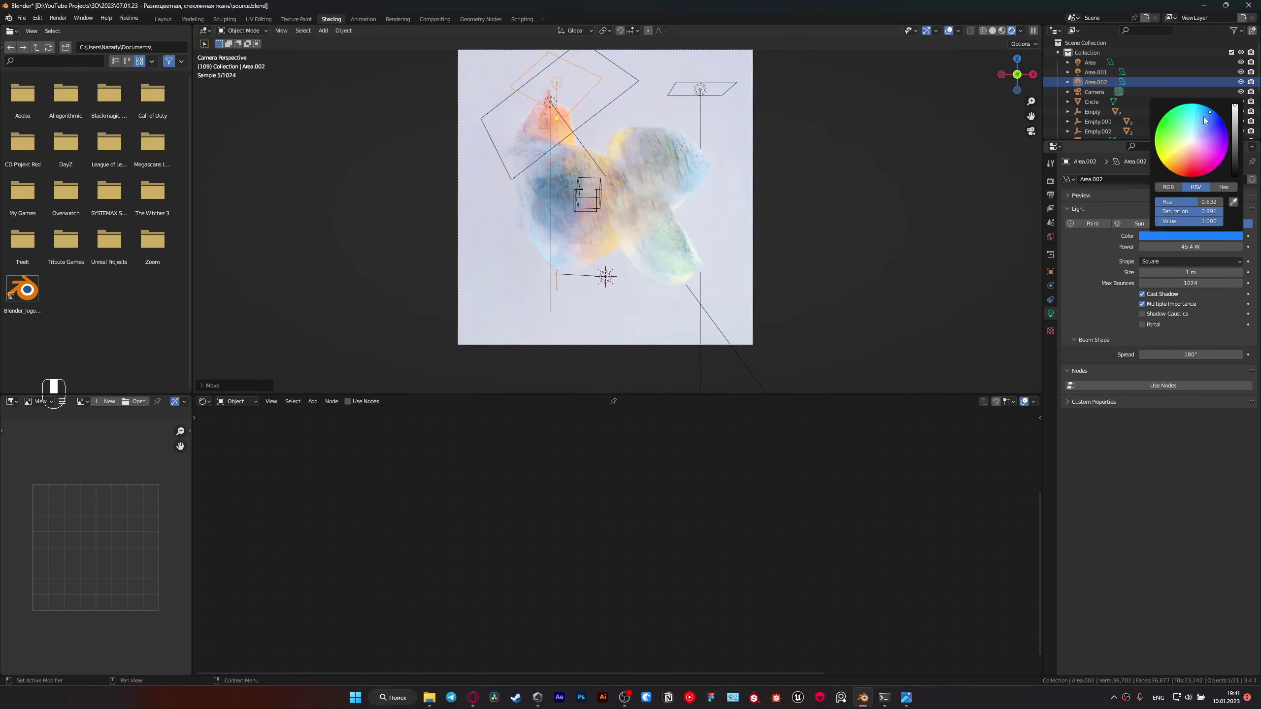
pyautogui.press('g')
pyautogui.press('g')
pyautogui.press('g')
pyautogui.press('g')
pyautogui.press('Delete')
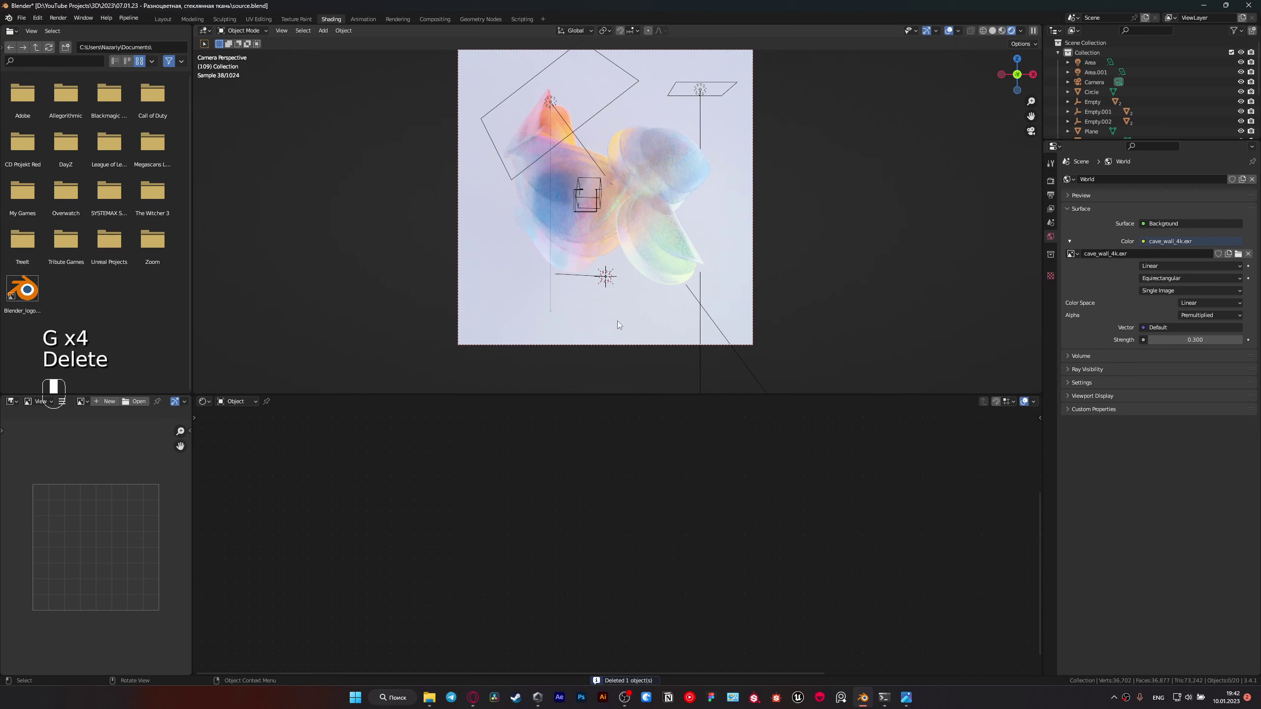
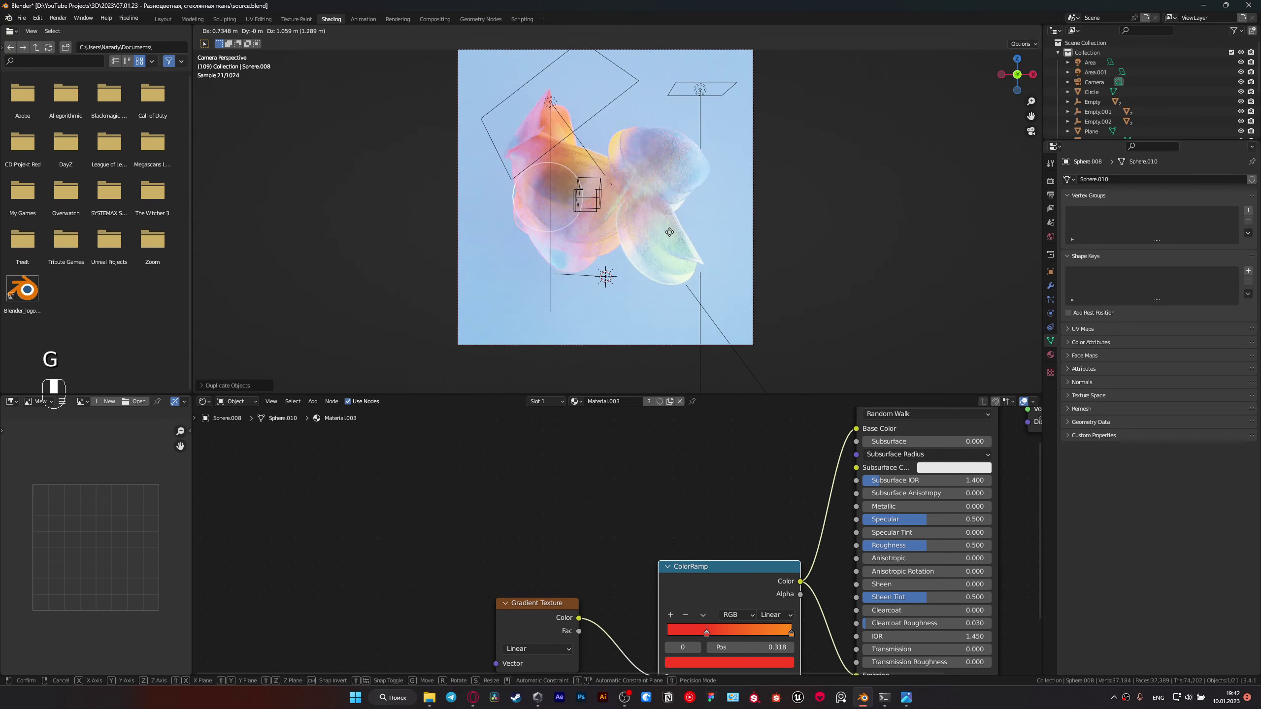
# Step: Delete the trial sphere copy Sphere.008 after moving it around the stack
pyautogui.press('Delete')
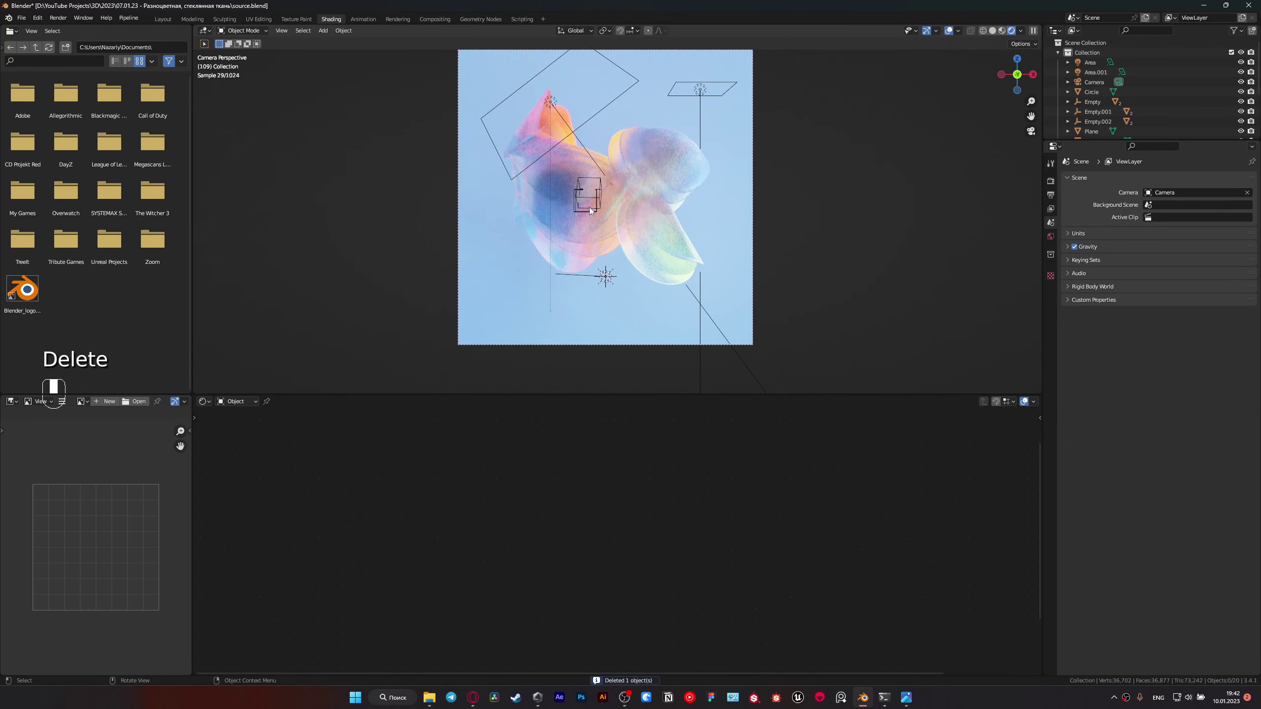
# Step: Reshape the Color Management tone curve and add a point light at 29.7 W
pyautogui.press('ctrl+s')
pyautogui.click(1056, 178)
pyautogui.moveTo(1066, 515); pyautogui.dragTo(1073, 608)
pyautogui.moveTo(1073, 608); pyautogui.dragTo(667, 301)
pyautogui.press('shift+a')
pyautogui.press('g')
pyautogui.moveTo(667, 301); pyautogui.dragTo(716, 290)
# Step: Place the point light beside the stack in camera view, switch to Solid shading and save the file
pyautogui.press('g')
pyautogui.press('g')
pyautogui.press('g')
pyautogui.press('KP_0')
pyautogui.press('g')
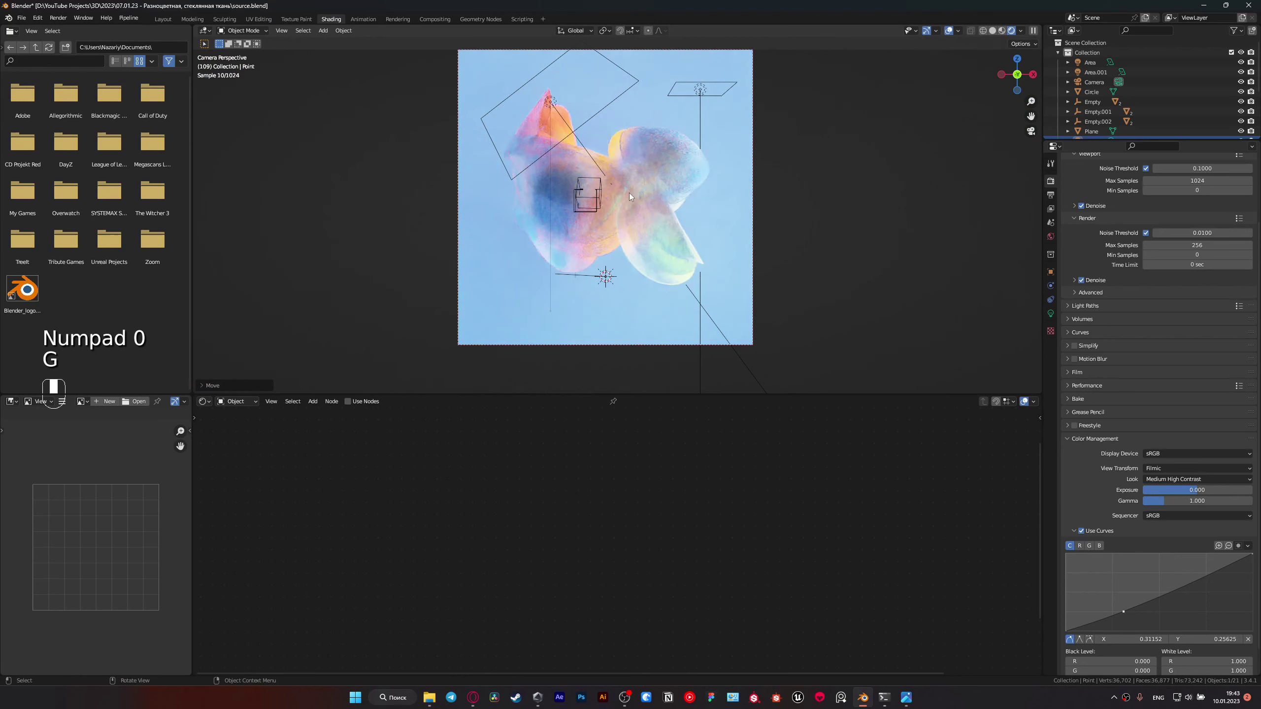
pyautogui.press('g')
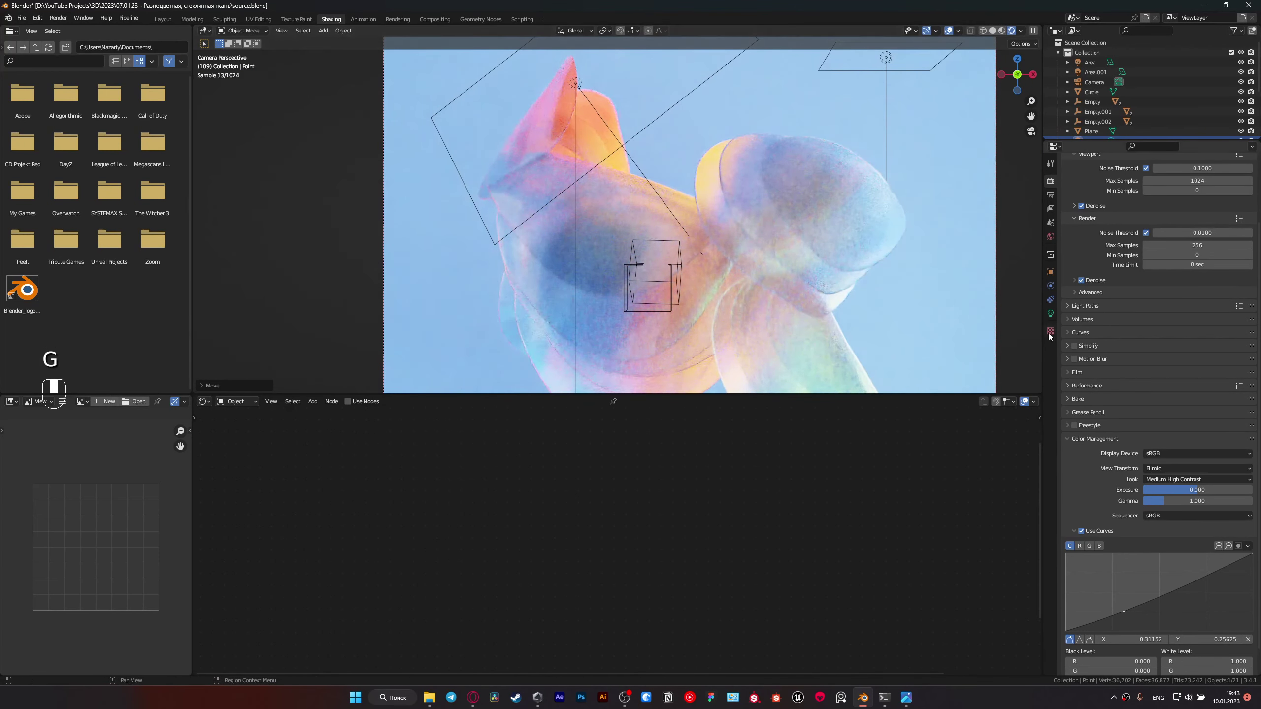
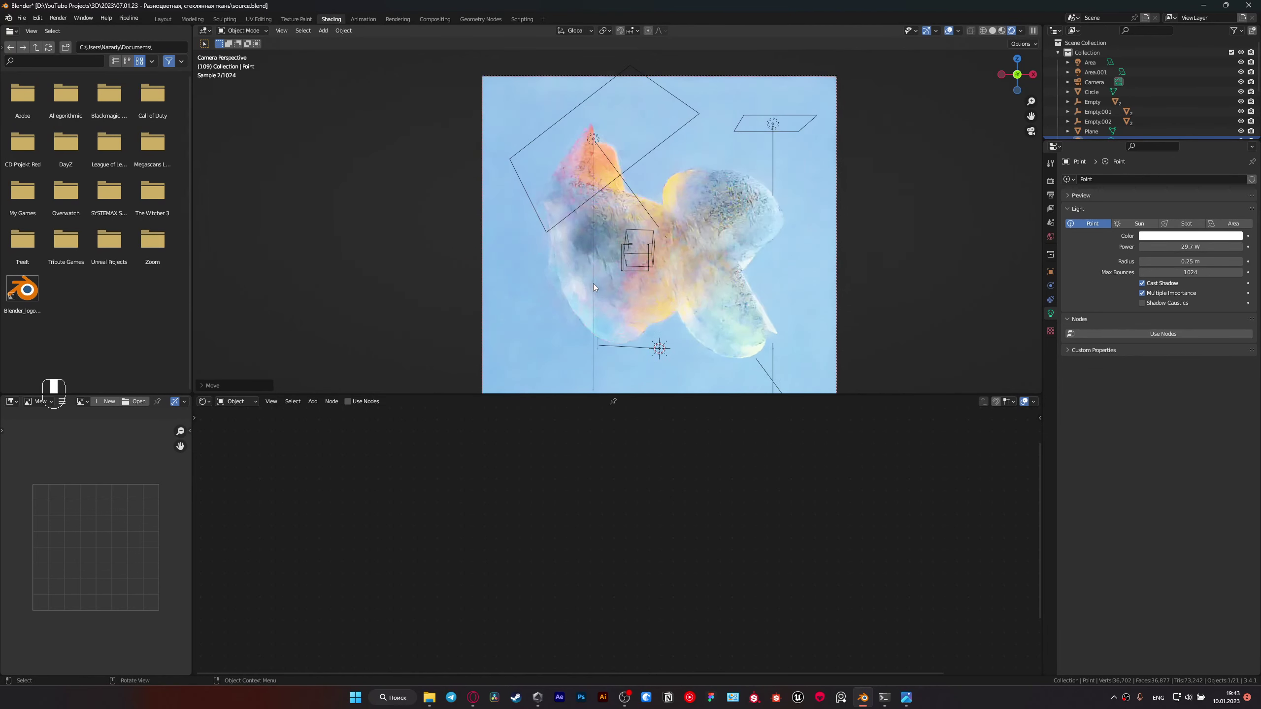
pyautogui.press('ctrl+s')
pyautogui.press('z')
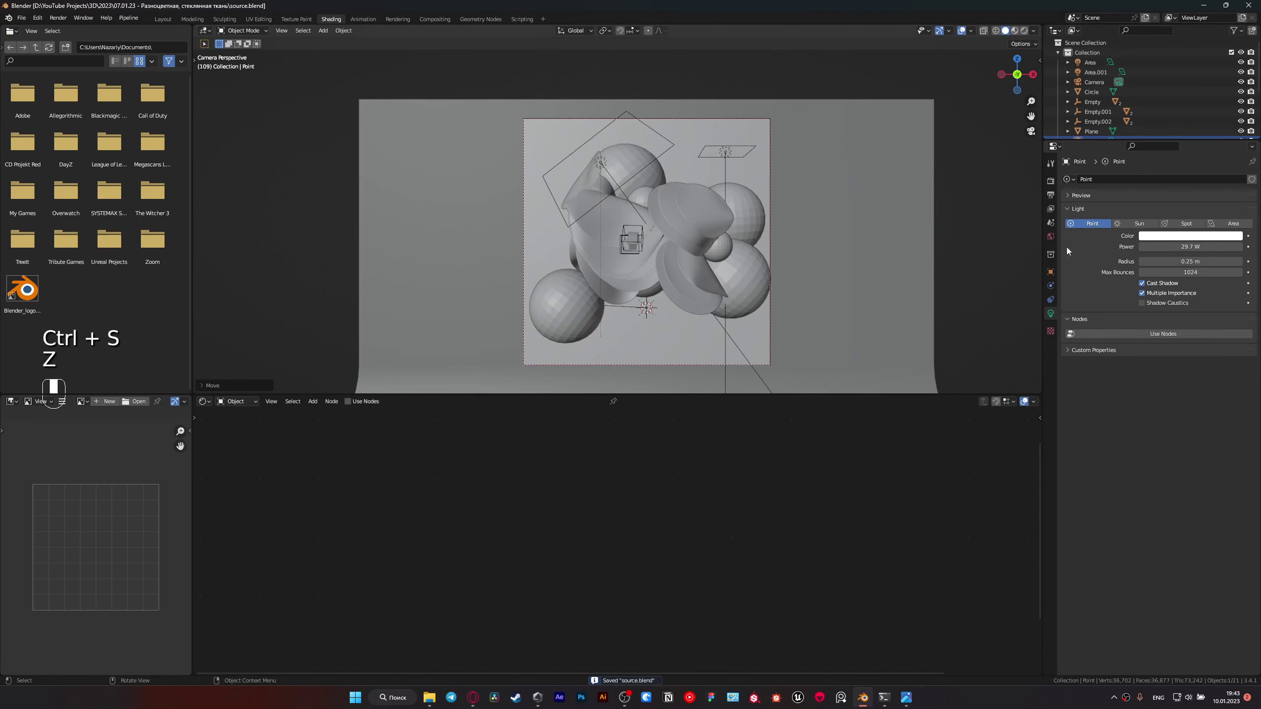
# Step: Check render sampling at 256 and output as 2000×2000 PNG RGBA
pyautogui.press('ctrl+s')
pyautogui.click(1052, 179)
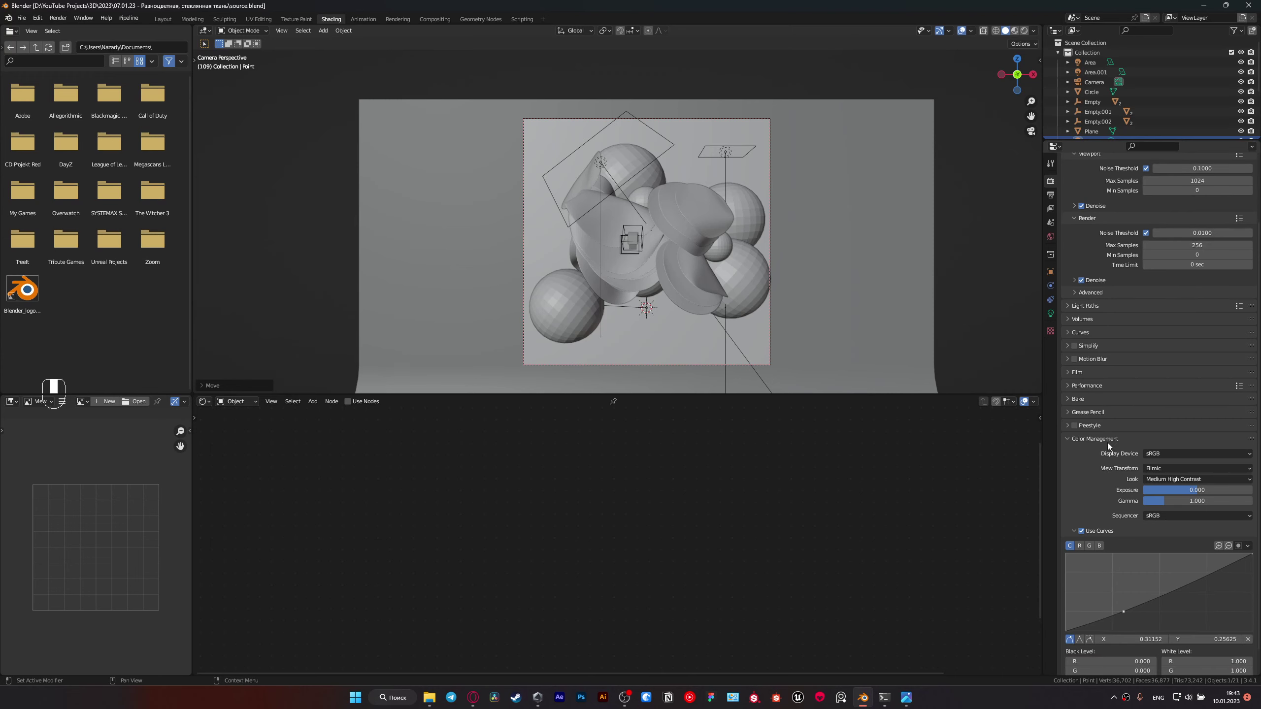
pyautogui.click(1052, 192)
pyautogui.click(1051, 181)
pyautogui.click(1053, 190)
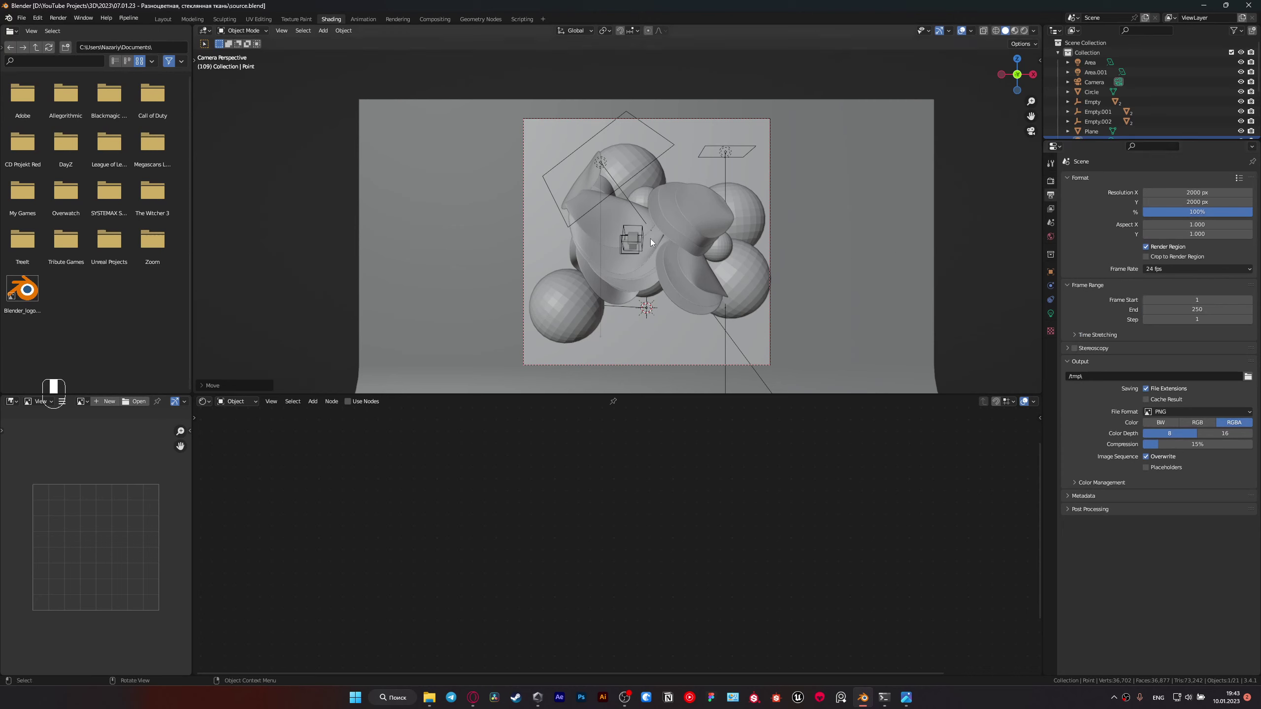
# Step: Save the file and render the final image with F12
pyautogui.press('ctrl+s')
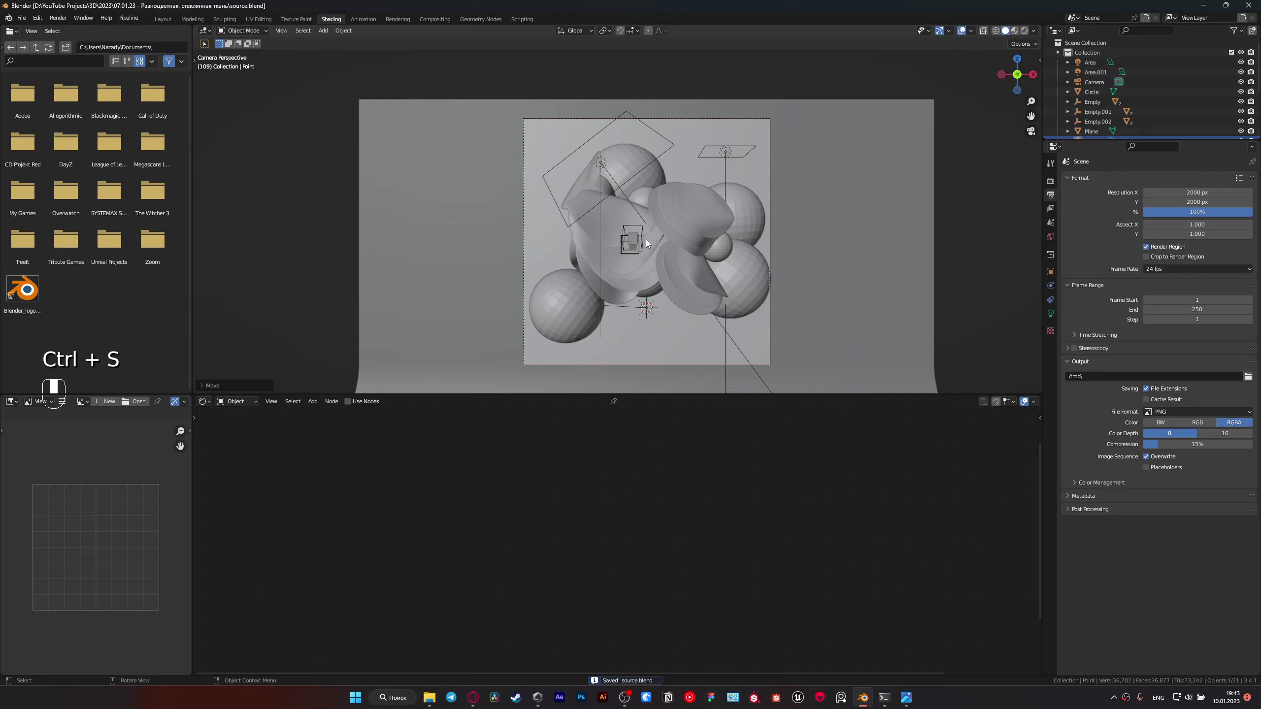
pyautogui.press('F12')
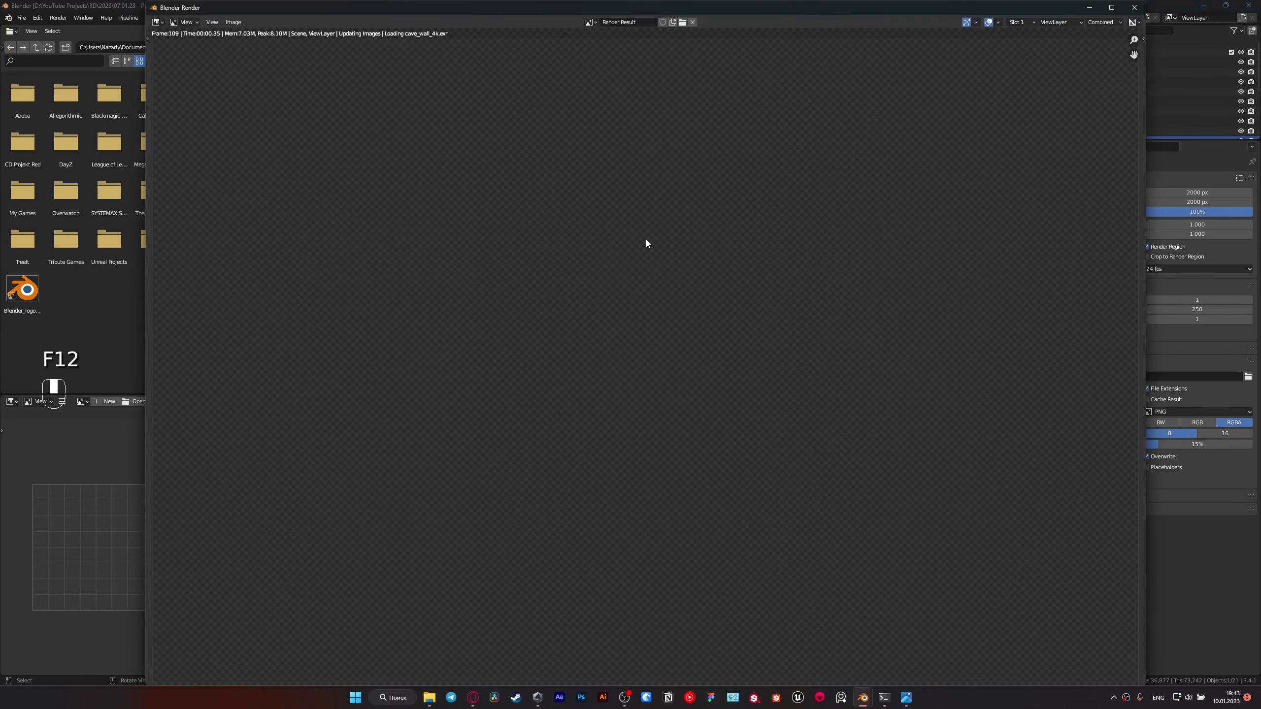